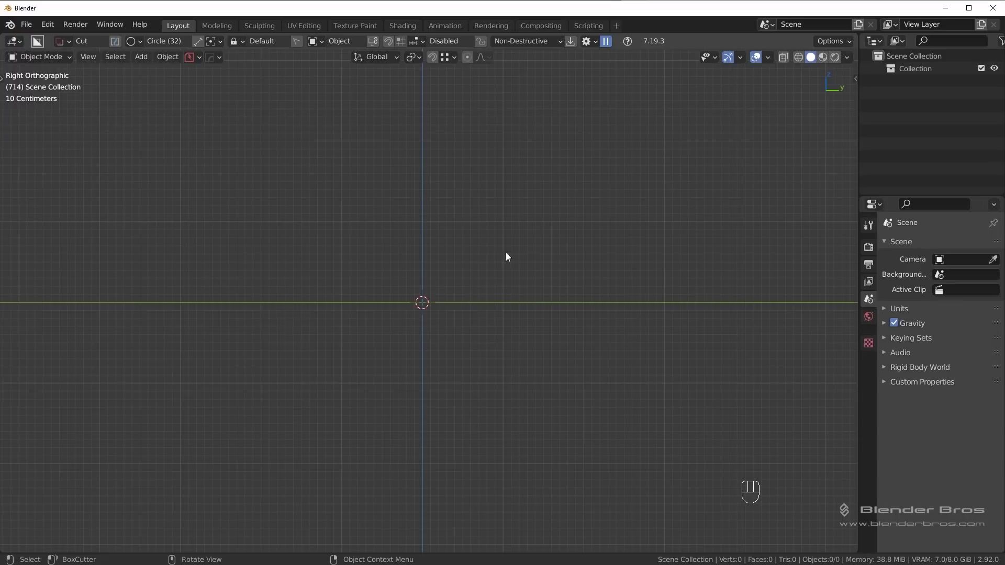
Step: Add a cube, stretch it to a 3 m wide, 2.2 m tall block and apply its scale
key(shift+a)
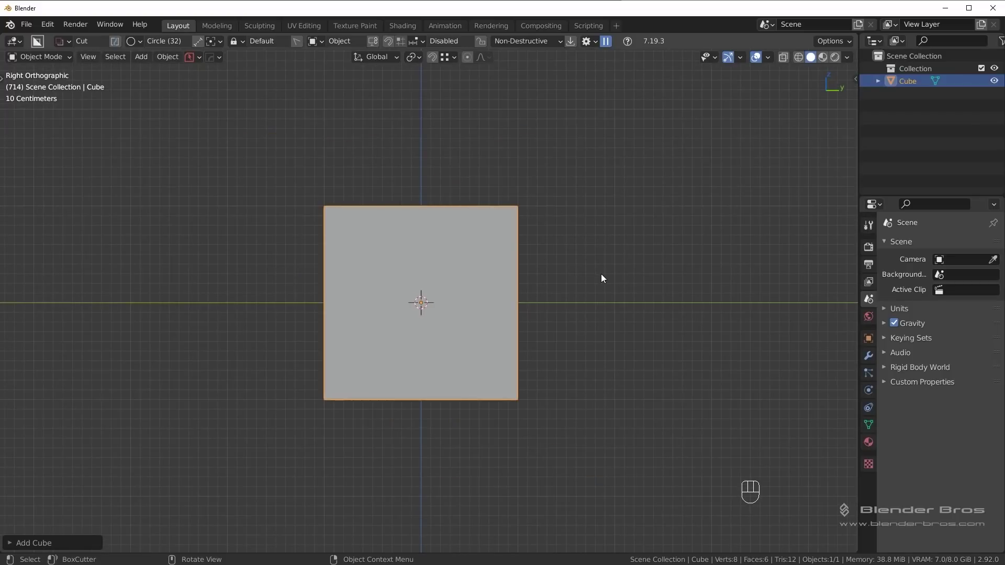
key(s)
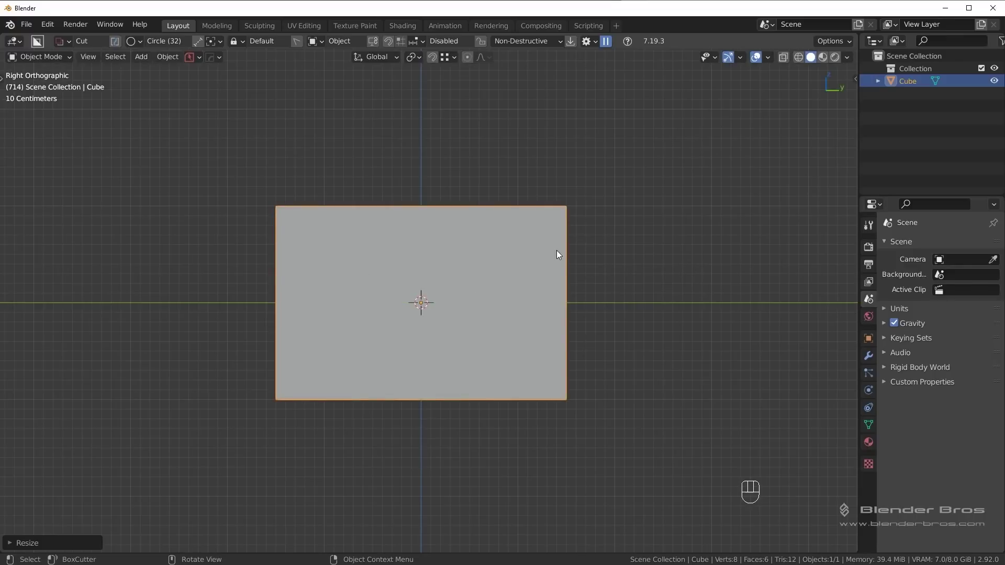
key(s)
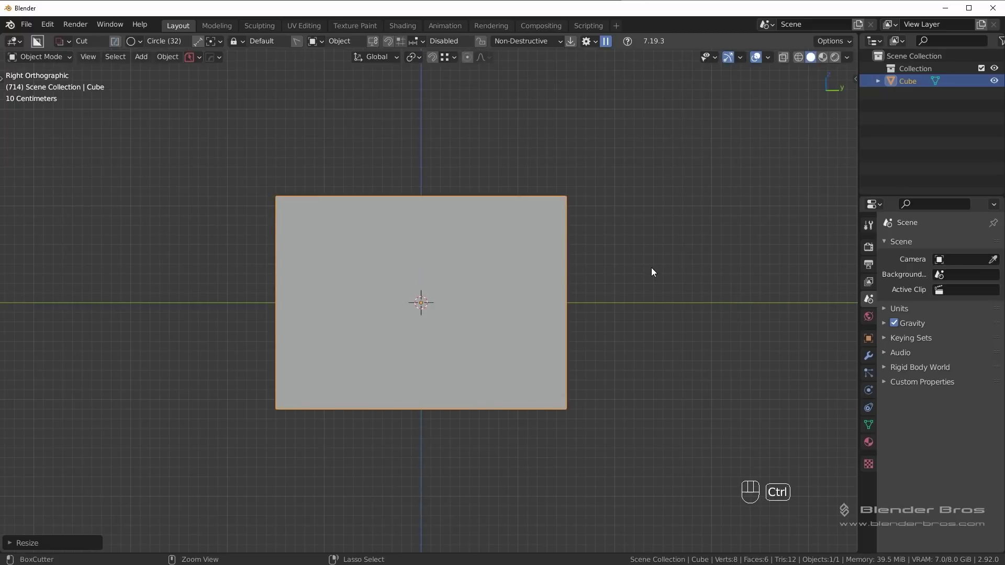
key(n)
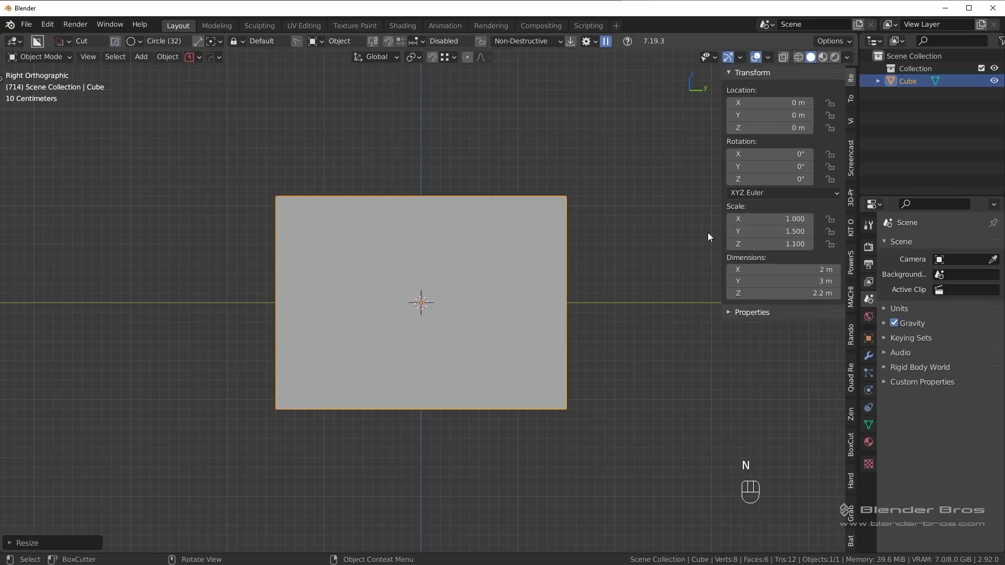
key(ctrl+a)
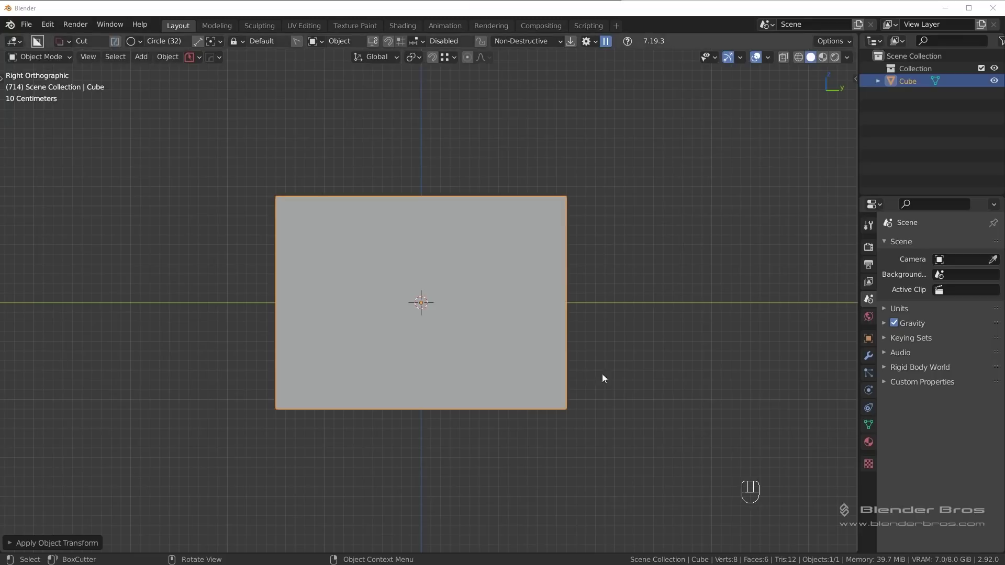
Step: Cut the block into an L shape with a chamfered inner corner using a BoxCutter Ngon cut
click(953, 489)
key(d)
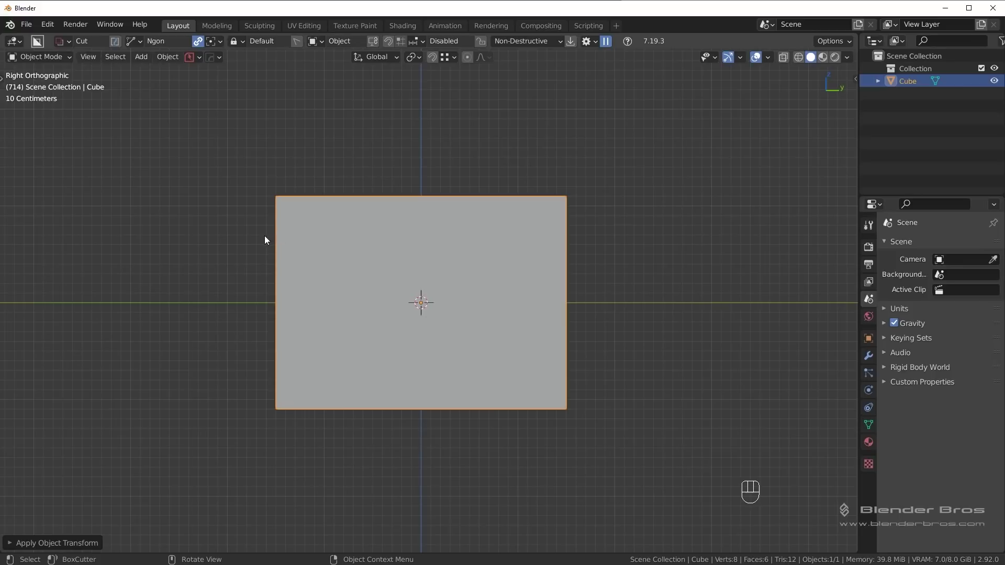
drag(264, 238, 454, 248)
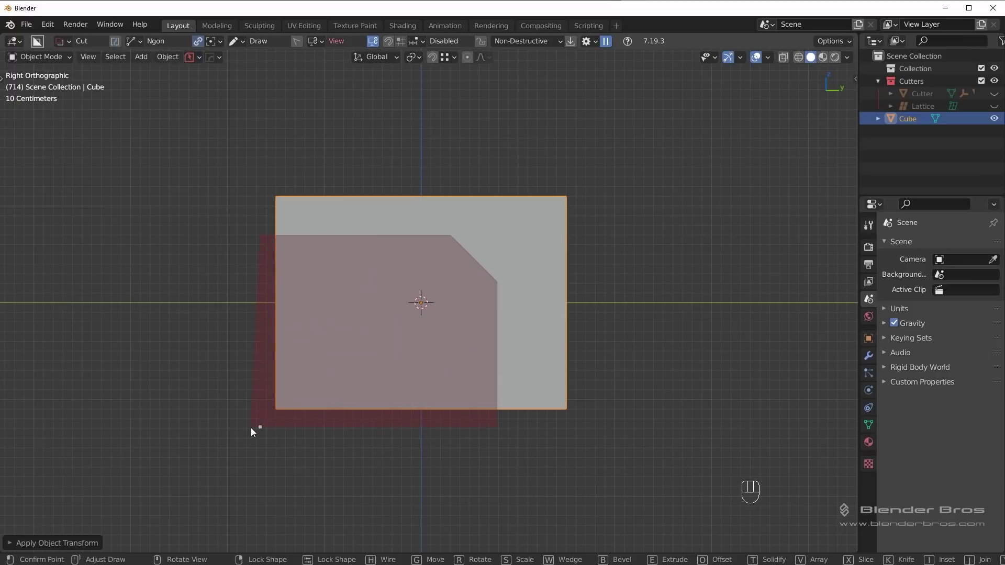
drag(260, 432, 241, 399)
middle_click(449, 321)
middle_click(468, 279)
drag(424, 275, 393, 292)
drag(577, 293, 610, 288)
Step: Thin the L-shaped piece along X to 0.4 m and apply the new scale
key(s)
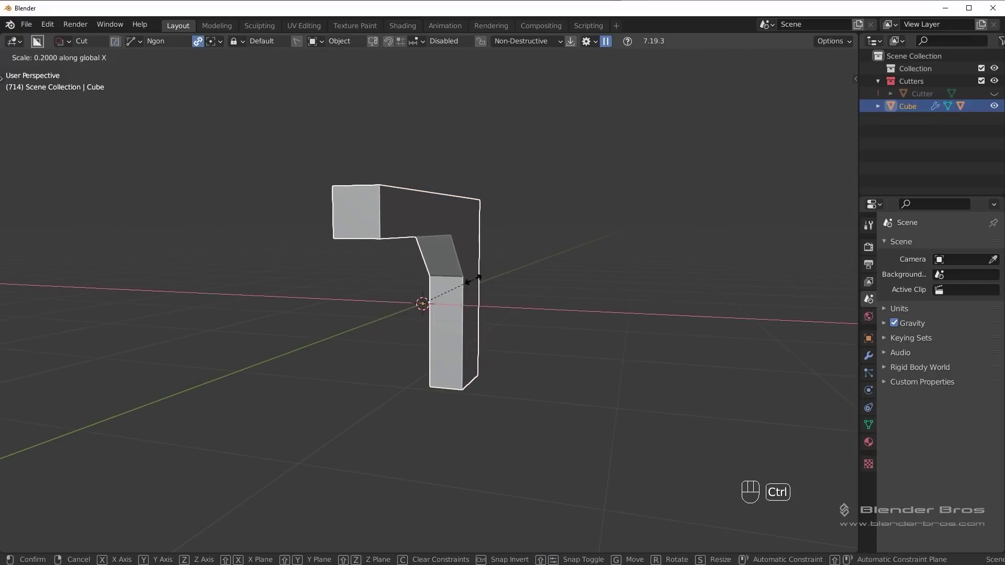
drag(560, 291, 550, 301)
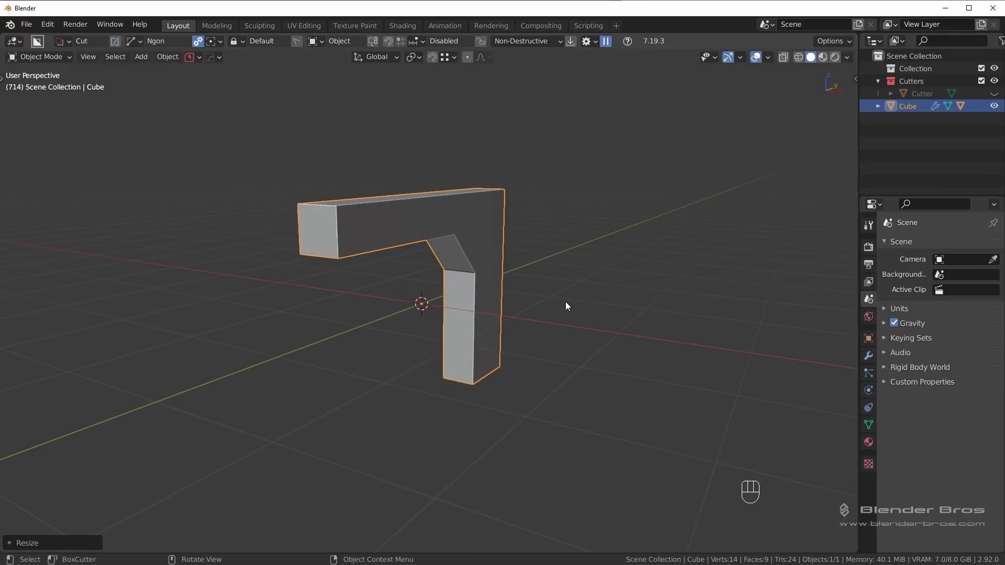
key(n)
key(ctrl+a)
key(n)
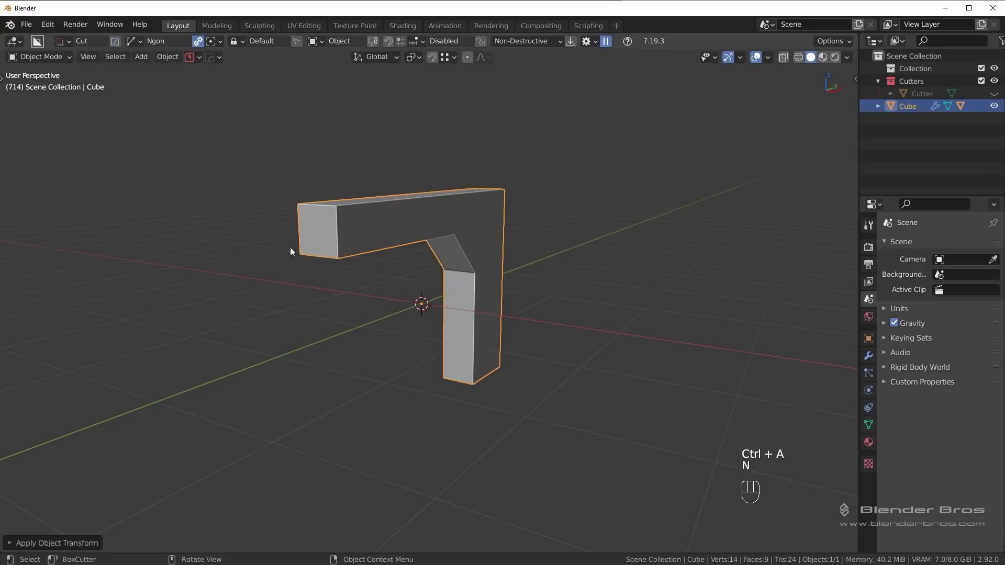
drag(489, 355, 438, 358)
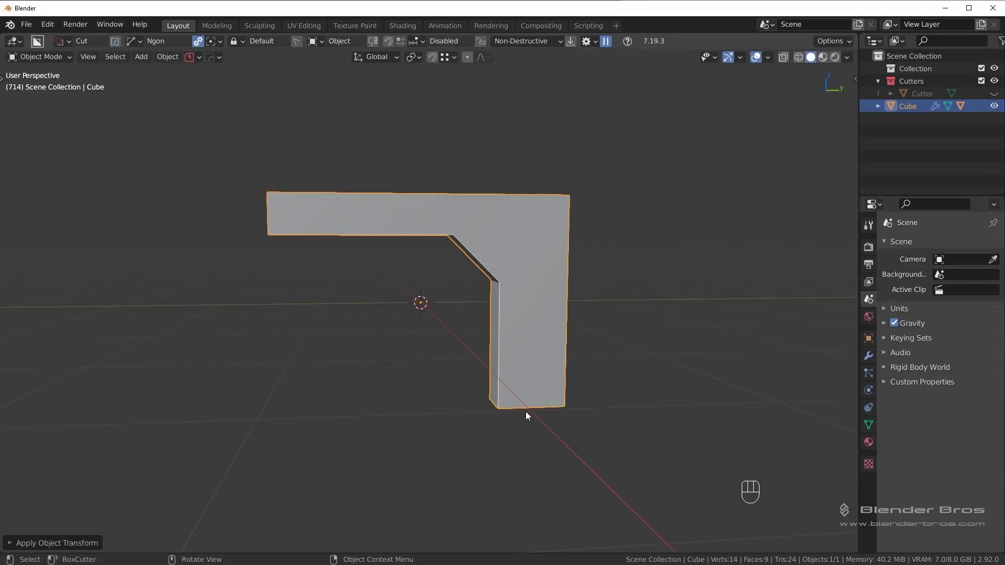
Step: Run HardOps Shift Boolean in Inset mode on the cutter to form a 0.22-thick frame border
key(q)
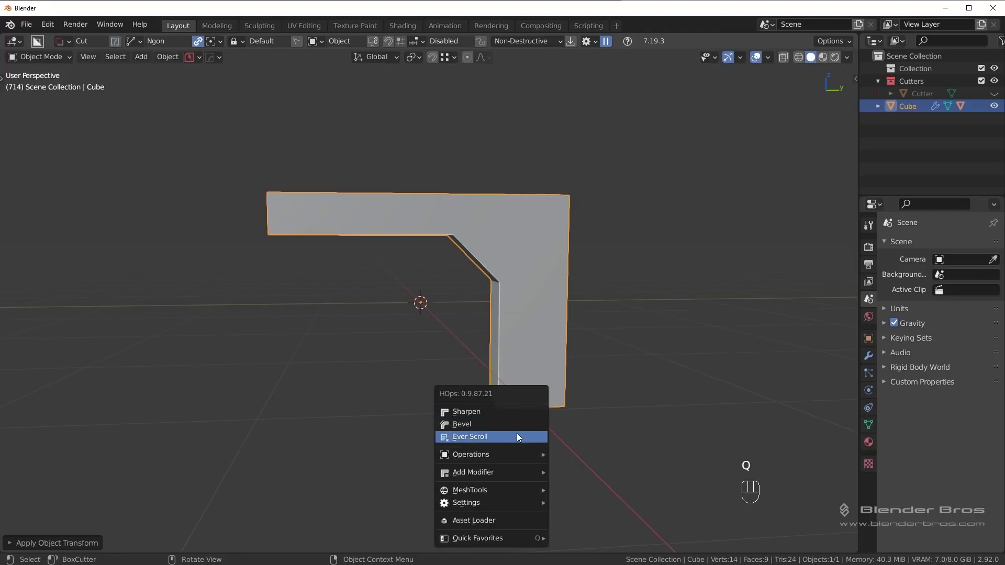
middle_click(564, 407)
key(q)
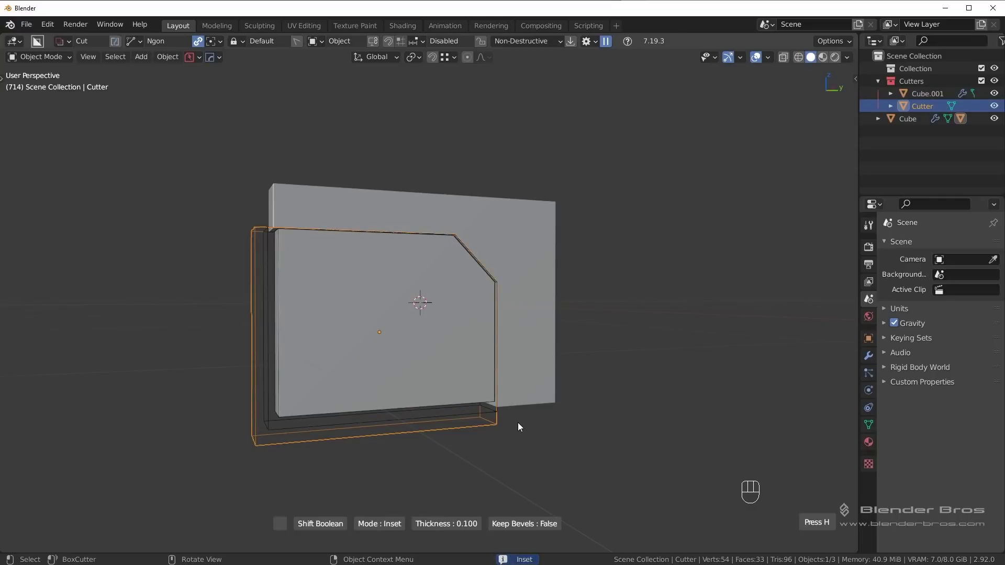
drag(524, 426, 561, 337)
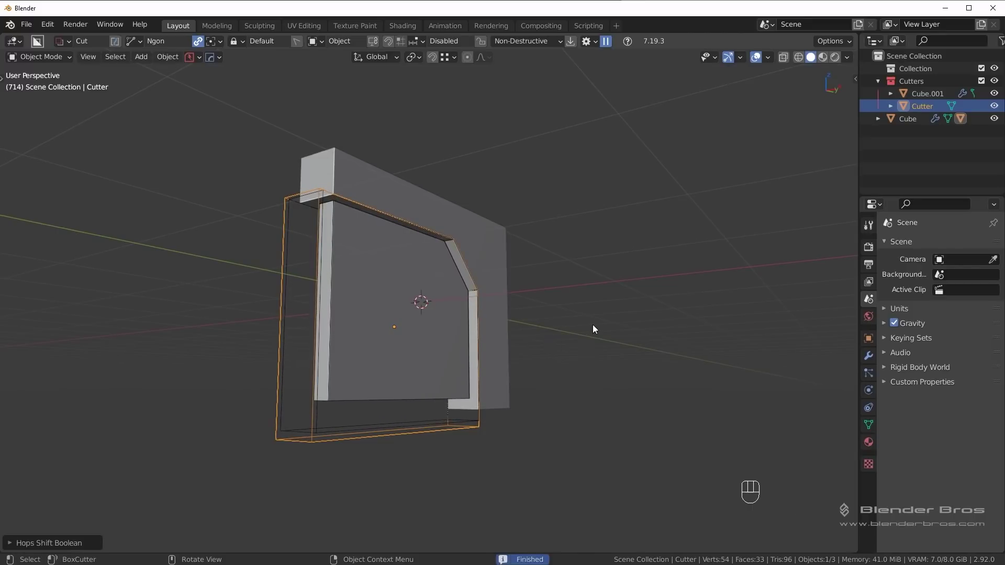
drag(594, 327, 571, 353)
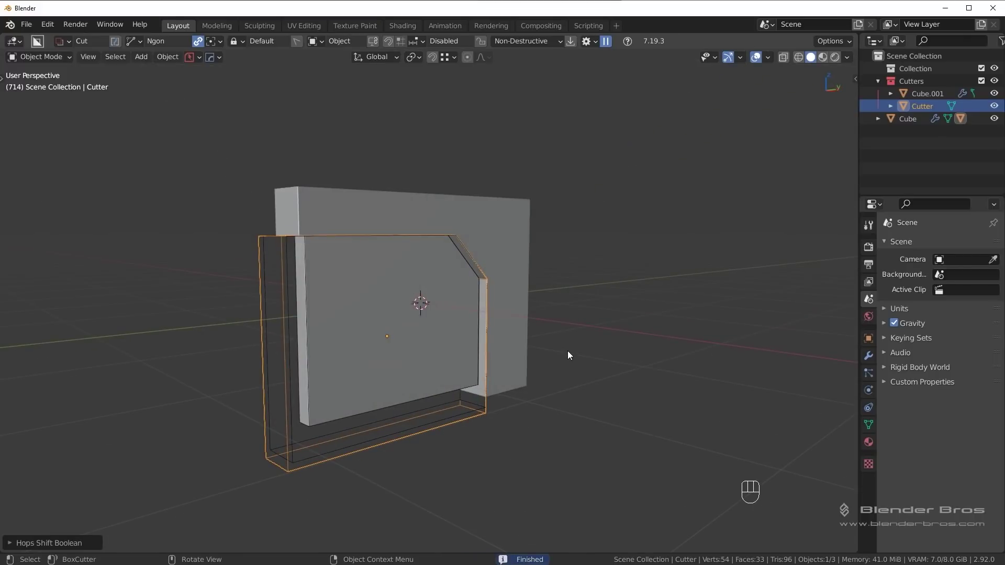
drag(567, 347, 524, 341)
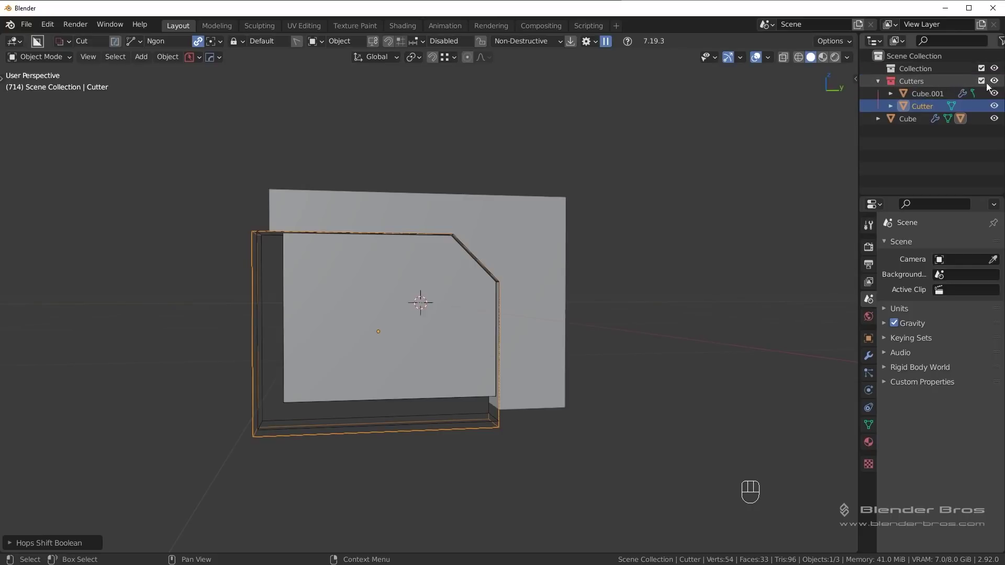
Step: View the block from the side and hide the Cutters collection
key(shift+2)
drag(631, 255, 647, 259)
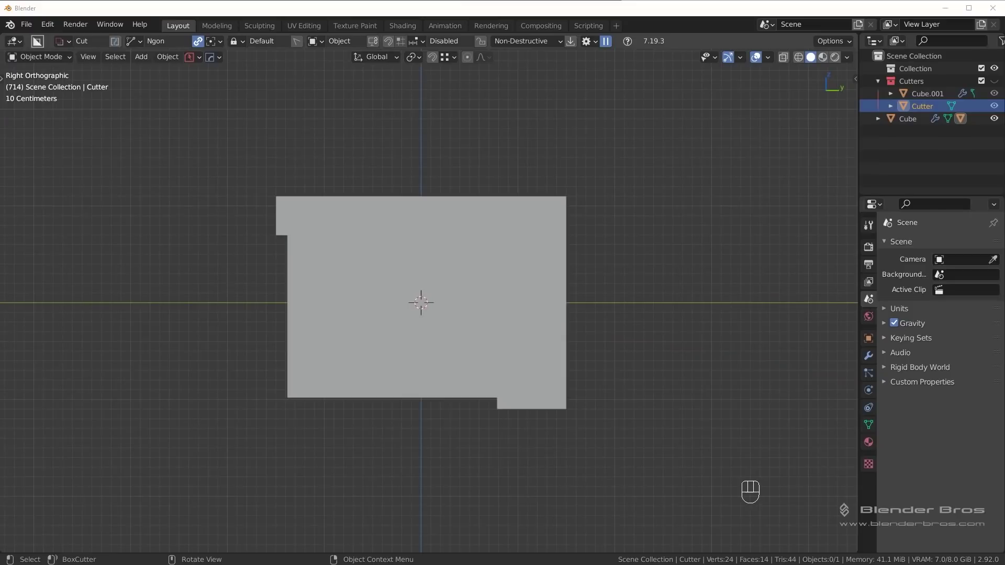
click(931, 450)
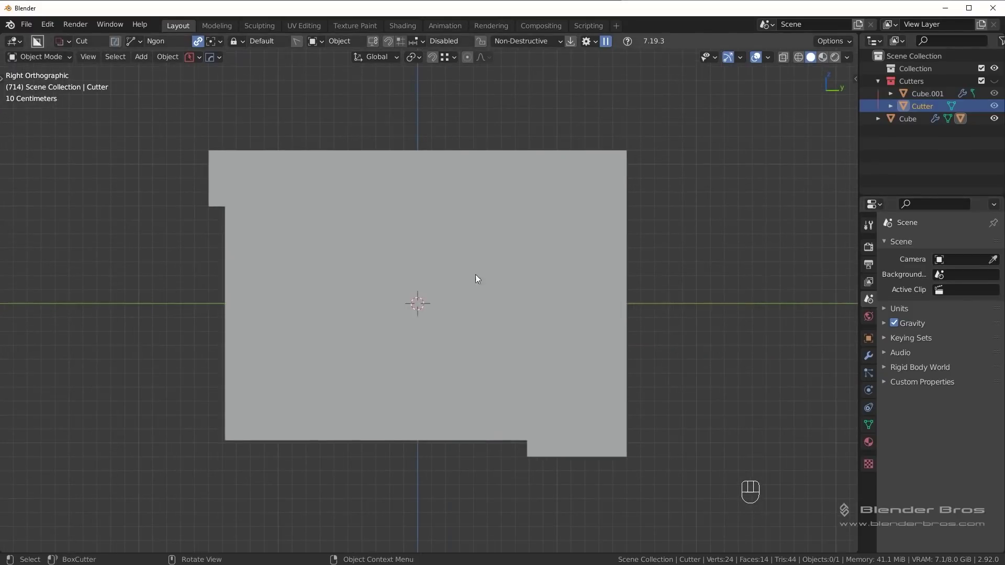
key(Tab)
key(Tab)
key(alt+v)
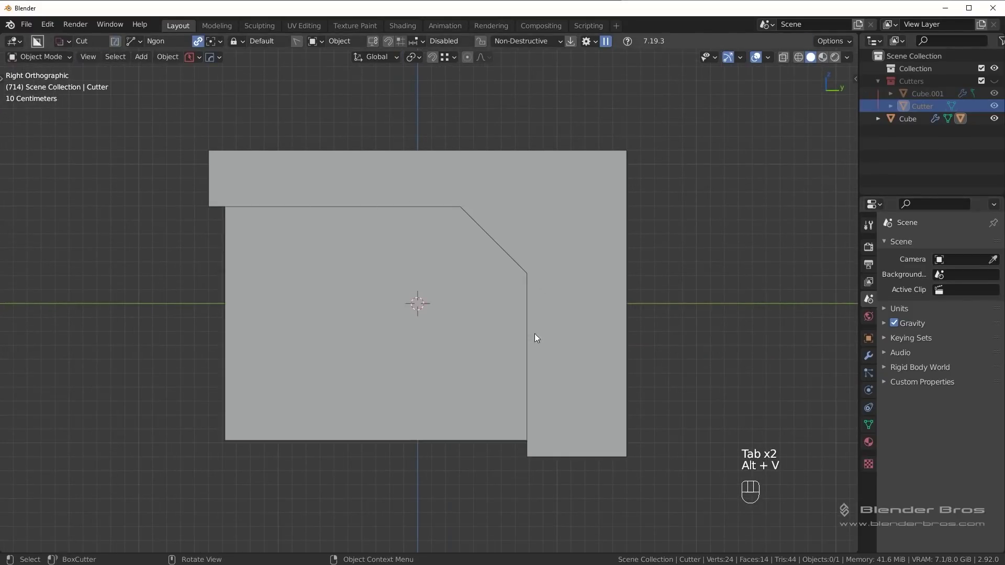
Step: Give the main Cube a HardOps bevel modifier with a 30° angle limit
click(531, 240)
key(q)
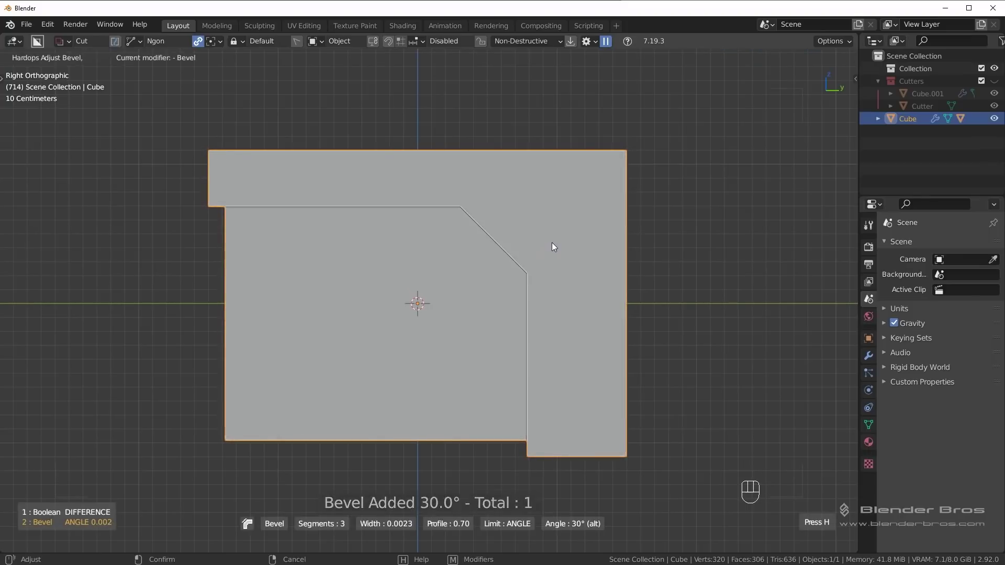
drag(519, 256, 515, 260)
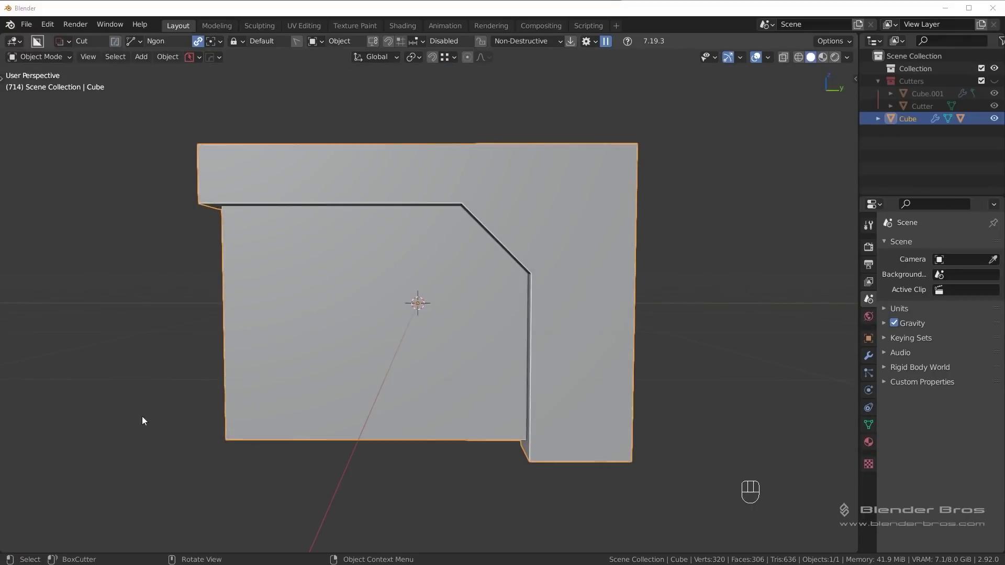
middle_click(447, 313)
key(KP_3)
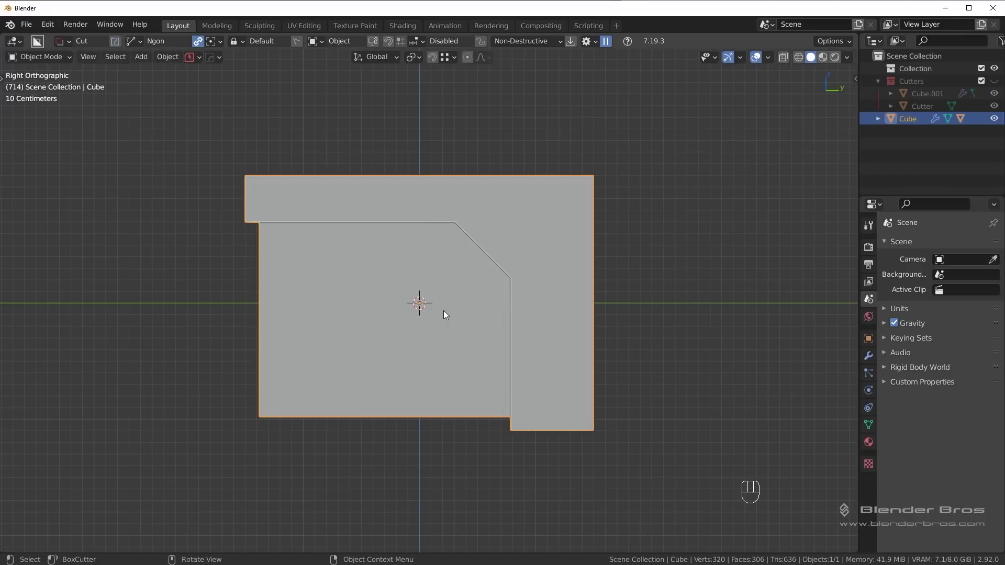
key(d)
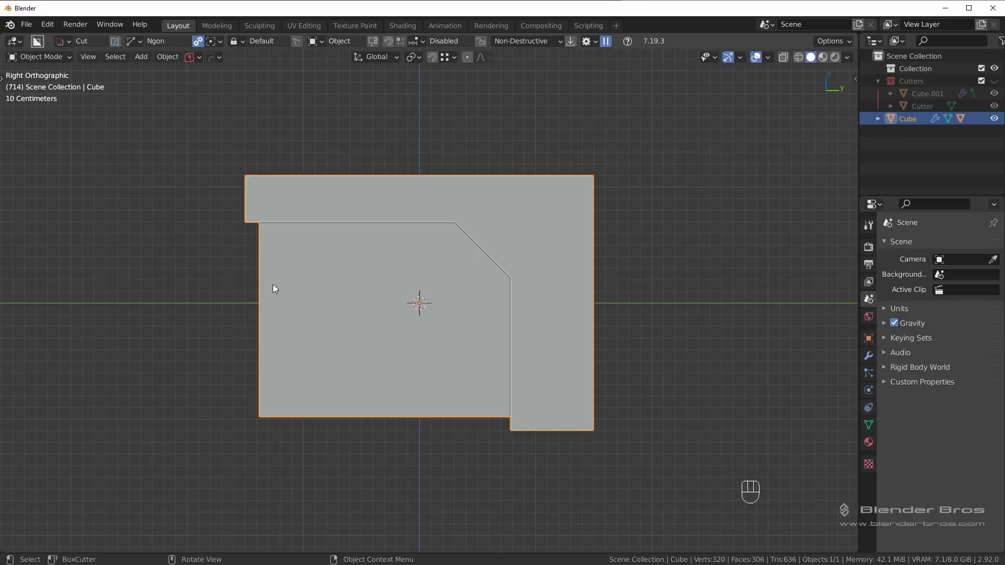
Step: Cut a large diagonal chamfer off the lower-left corner and start cutting the upper-right one
drag(242, 262, 438, 440)
key(Escape)
drag(244, 270, 403, 431)
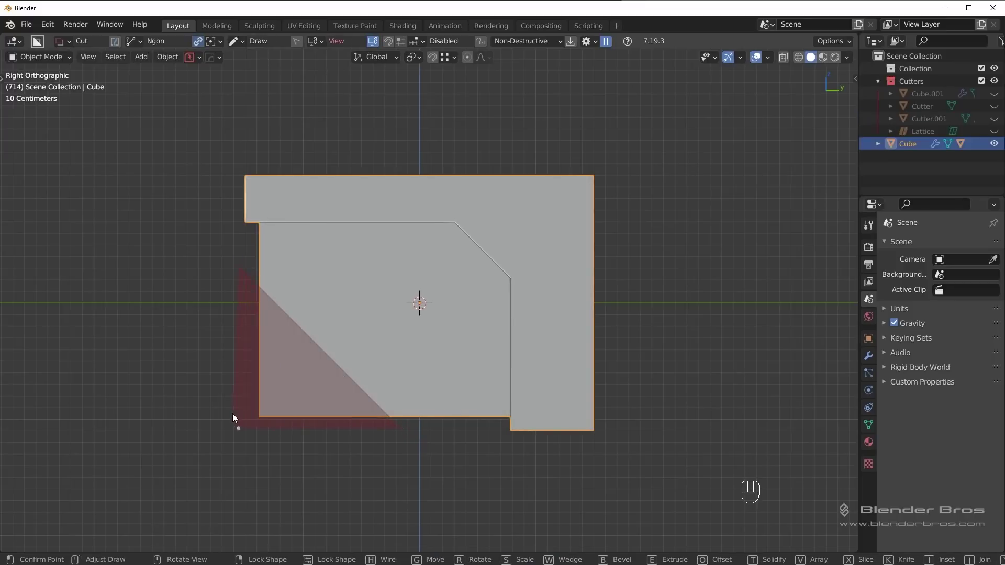
drag(265, 426, 227, 407)
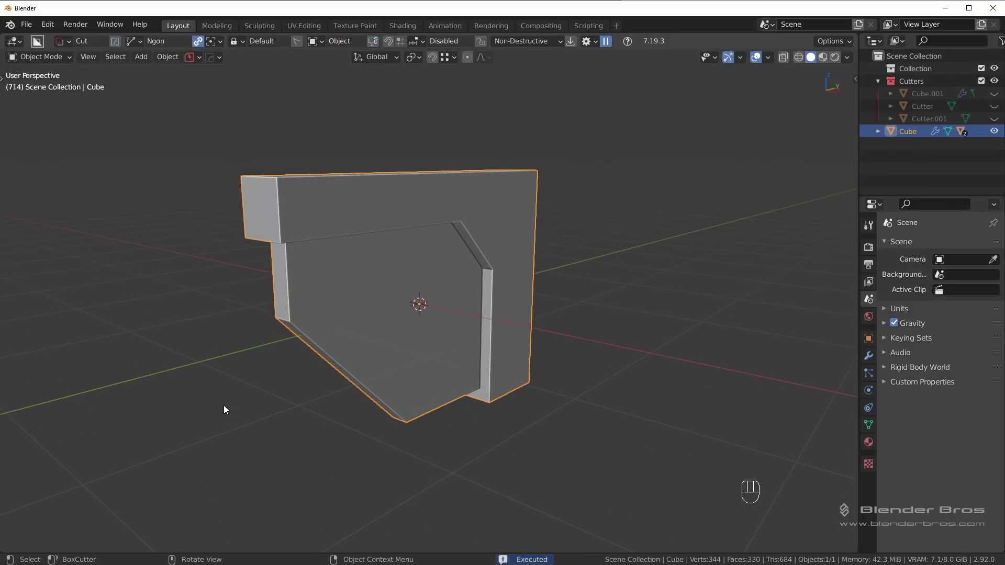
key(KP_3)
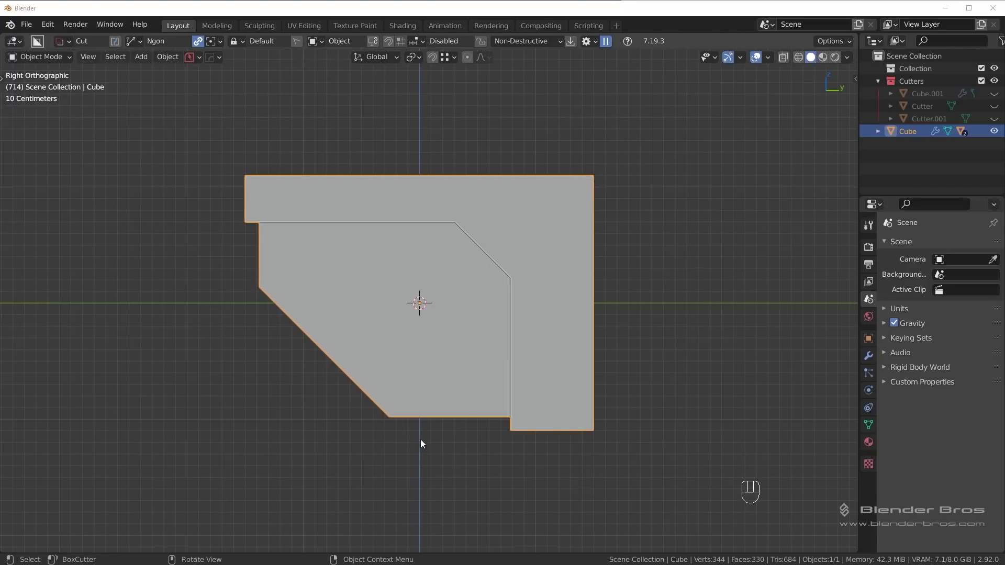
click(923, 428)
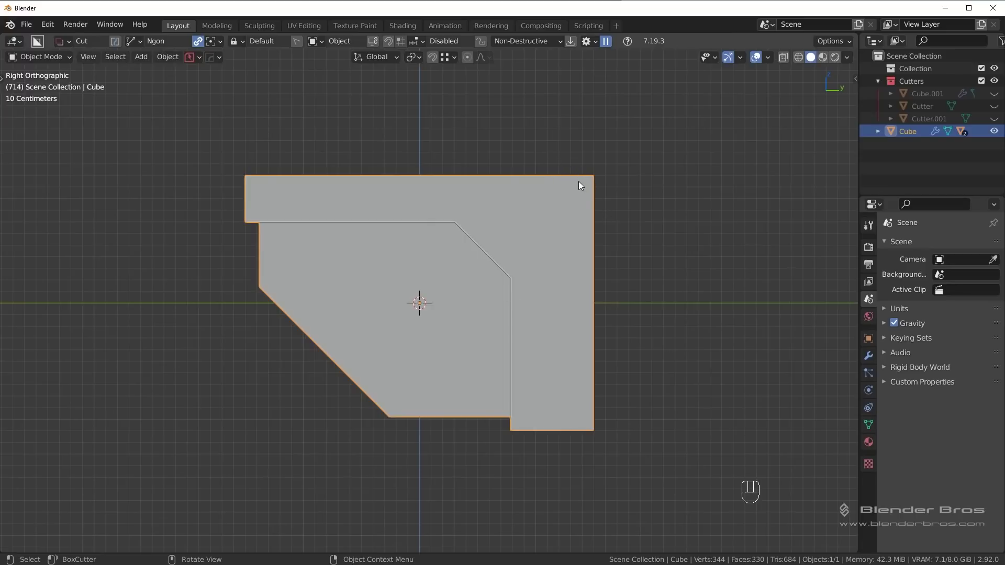
drag(551, 164, 636, 248)
key(alt+a)
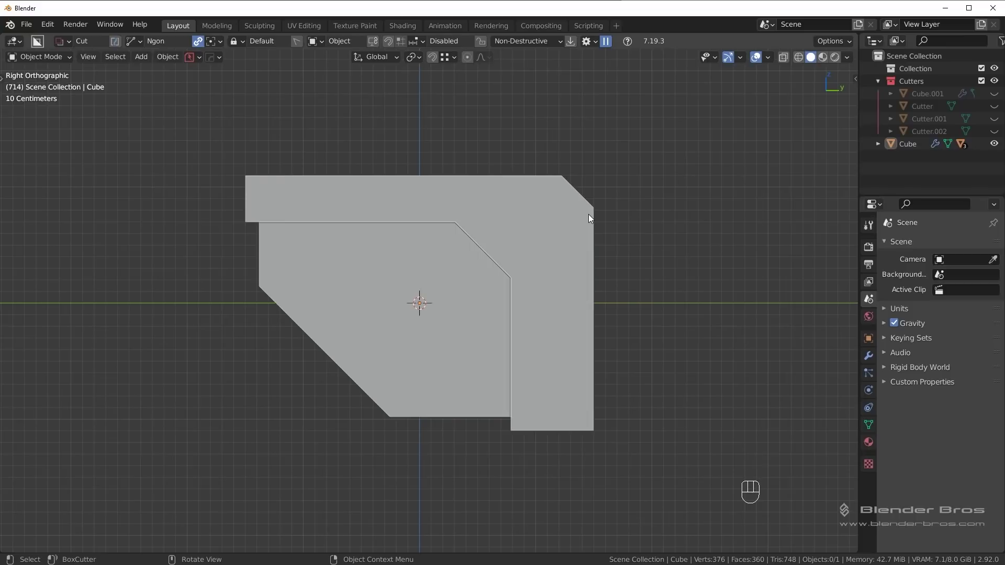
drag(476, 242, 557, 246)
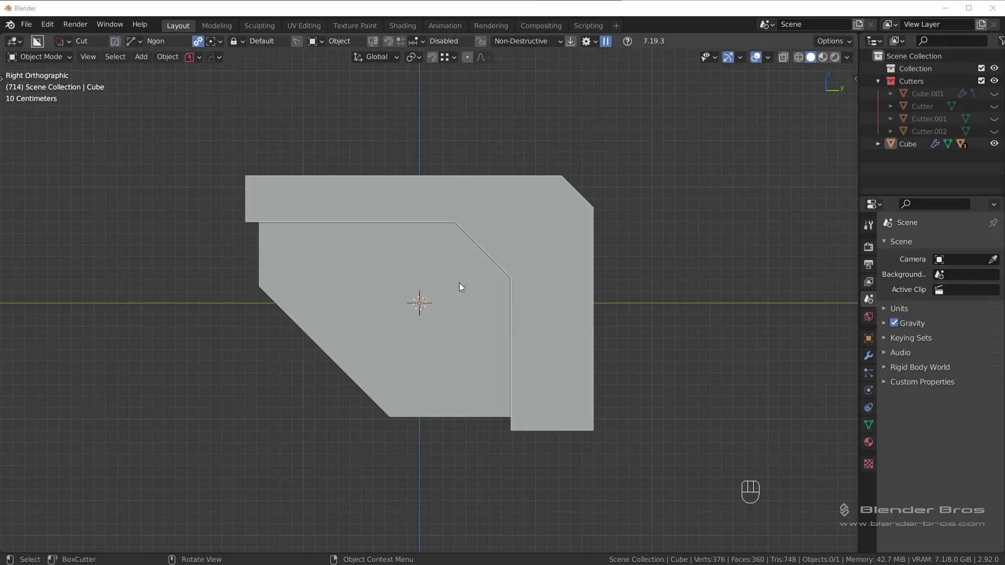
drag(531, 273, 570, 274)
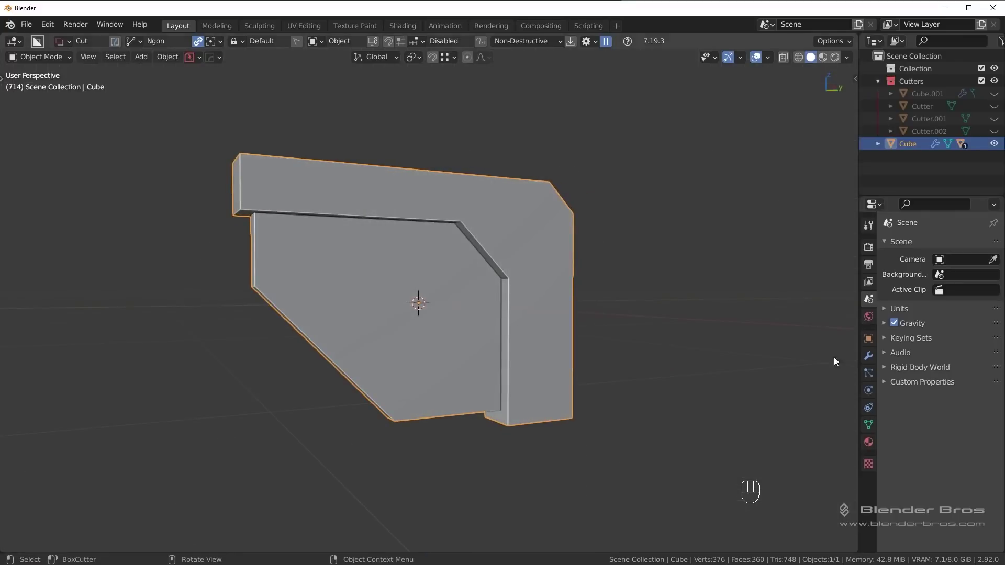
Step: Select the Cube and review its Boolean and Bevel modifier stack
click(873, 356)
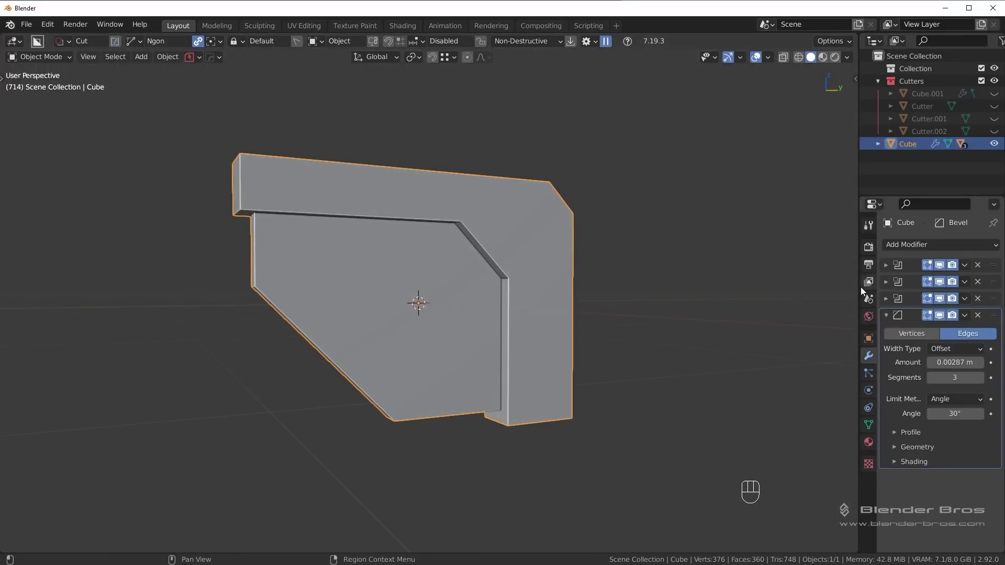
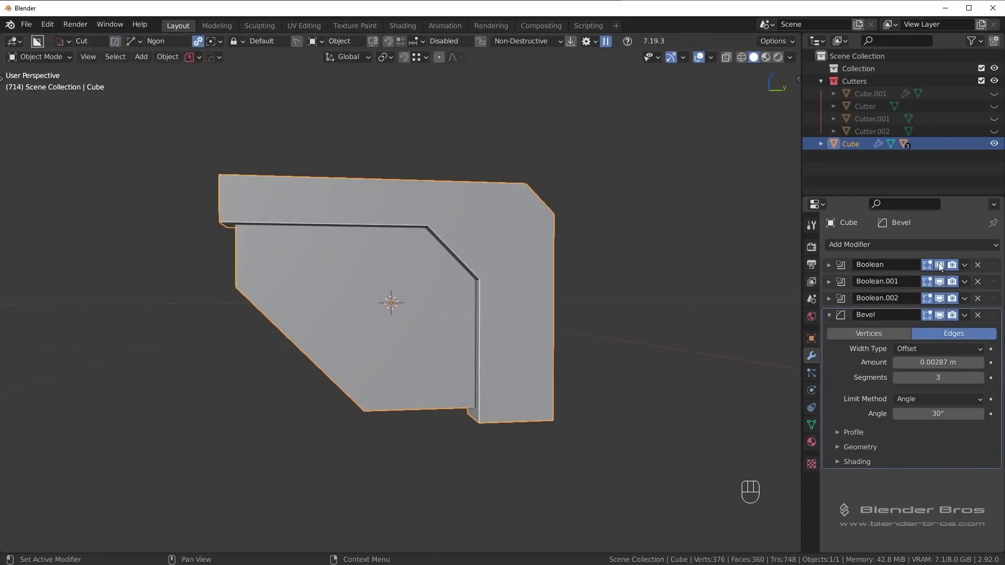
click(940, 265)
click(941, 265)
click(943, 282)
double_click(944, 296)
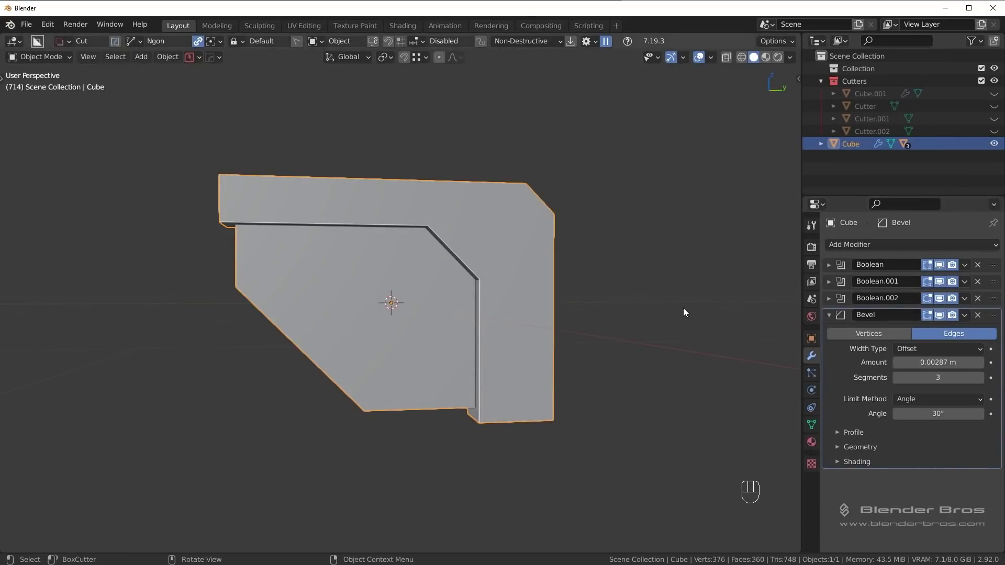
Step: Smart Apply the three Boolean cuts via the HardOps Q menu, keeping the Bevel modifier live
key(q)
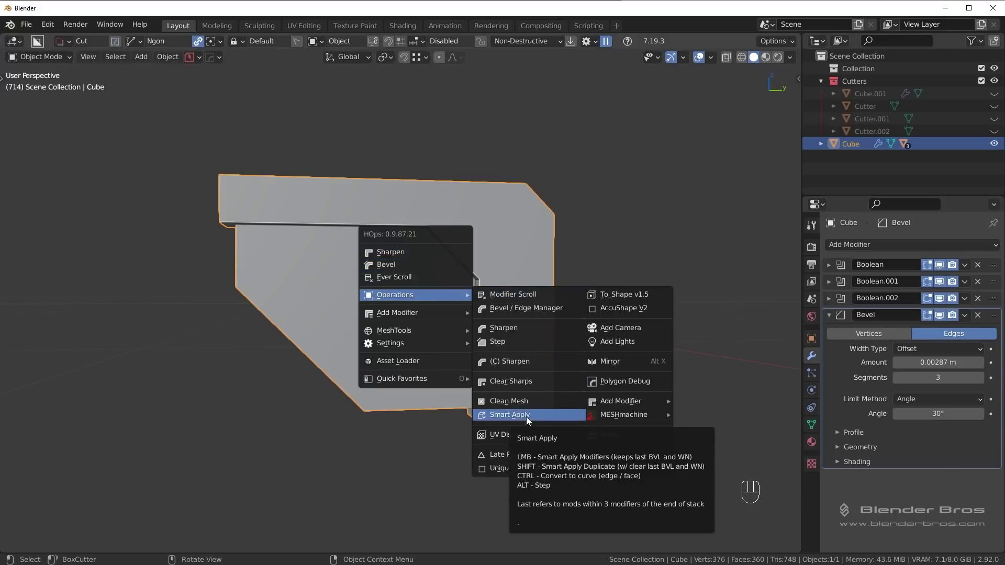
key(KP_3)
drag(439, 228, 572, 268)
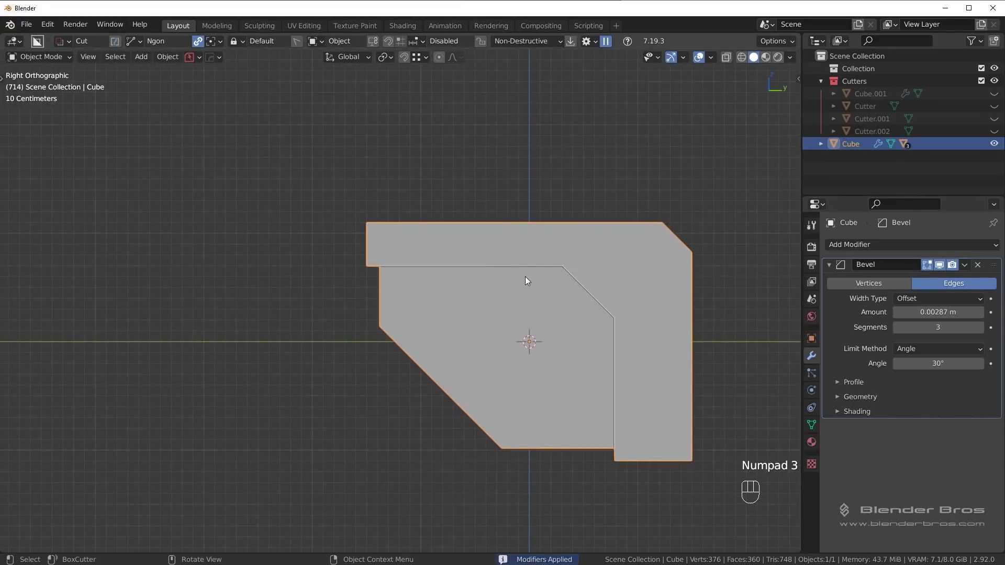
drag(504, 276, 571, 285)
Step: Pick a first corner edge of the stock and check it against the whole profile in side view
key(Tab)
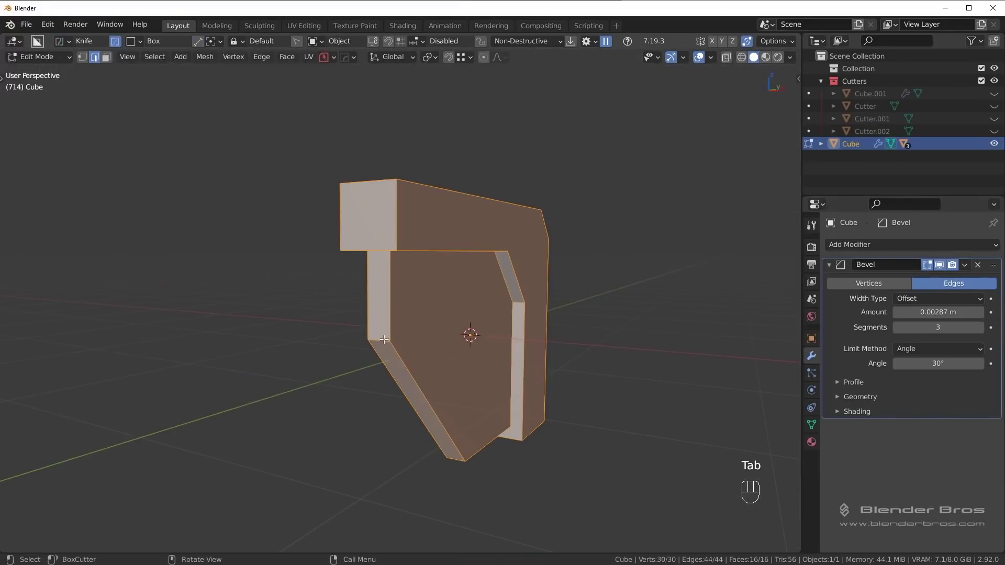
click(384, 337)
drag(489, 416, 461, 368)
drag(493, 392, 419, 296)
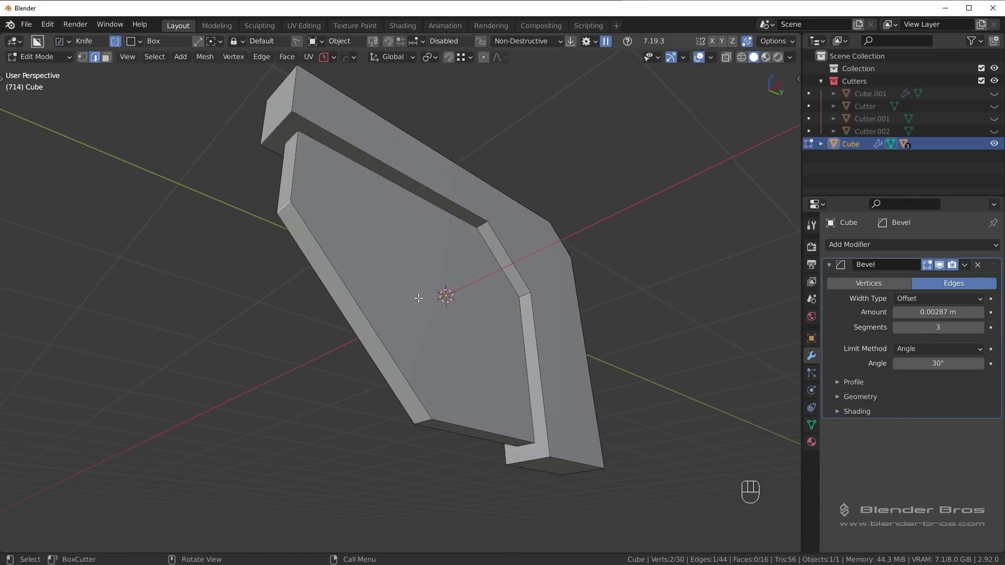
drag(430, 332, 413, 362)
key(Tab)
middle_click(510, 224)
key(KP_3)
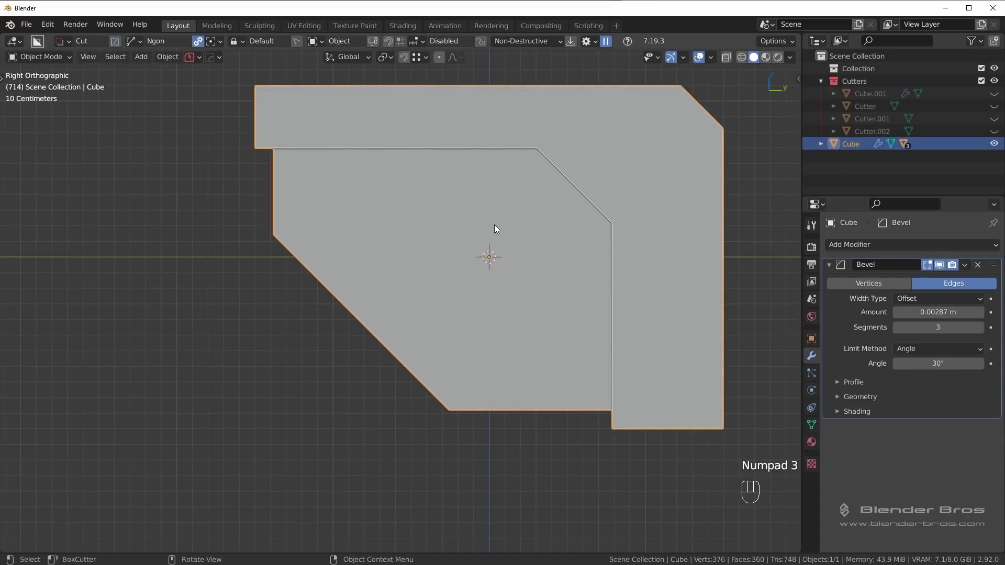
middle_click(661, 146)
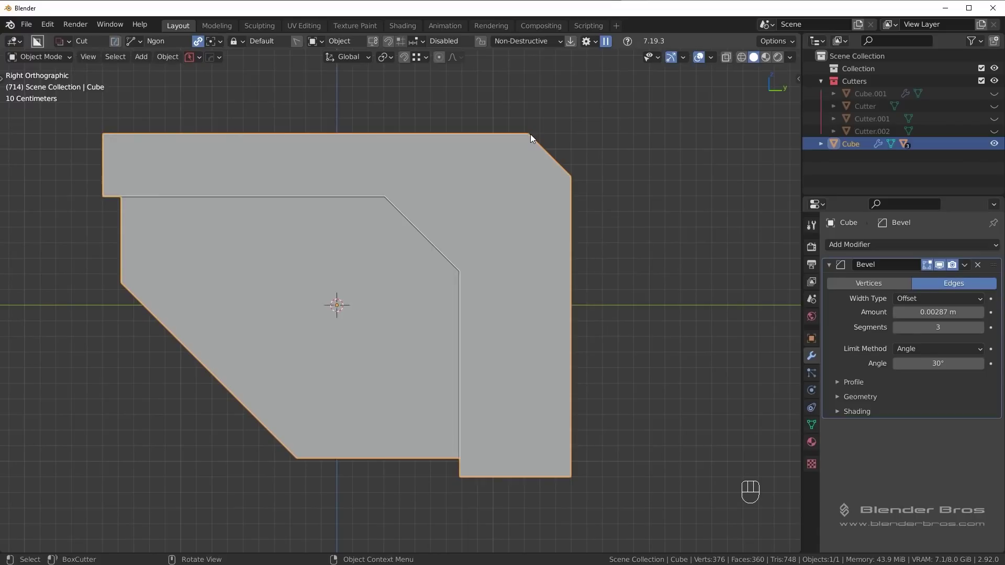
drag(326, 239, 408, 226)
Step: Select the stock's sharp outer corner edges, including the lower ones
key(Tab)
click(193, 198)
middle_click(288, 250)
drag(309, 267, 426, 282)
key(Tab)
click(400, 245)
middle_click(469, 308)
key(alt+a)
click(392, 176)
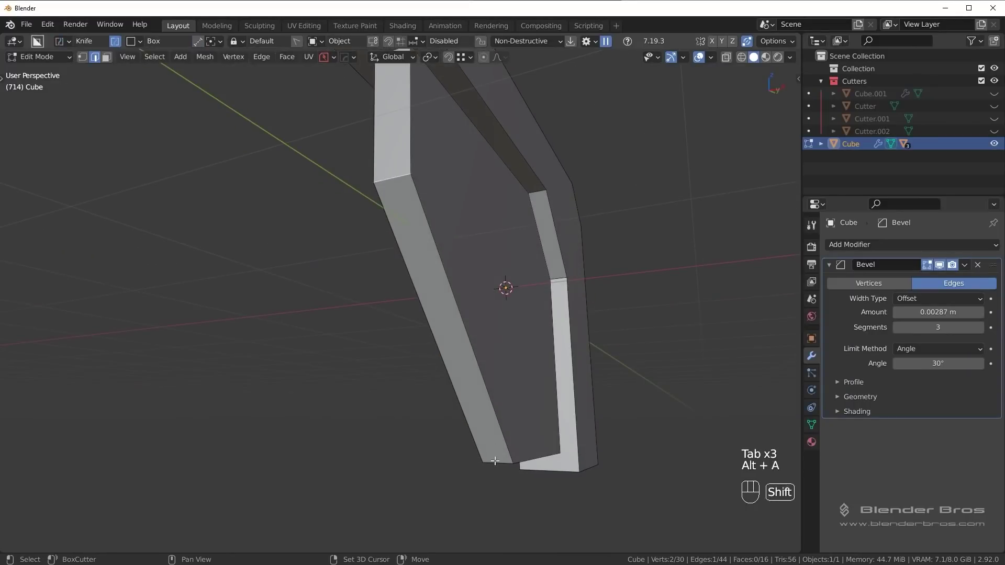
drag(567, 411, 473, 390)
drag(479, 387, 528, 367)
middle_click(535, 369)
Step: Bevel the selected outer corners with a widened, segmented bevel, then the next corner edges
key(ctrl+b)
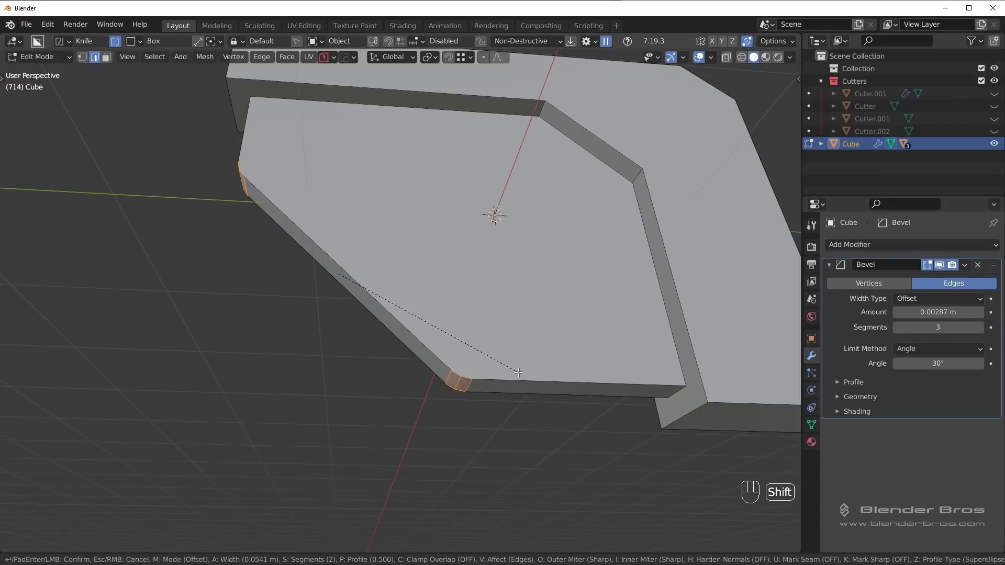
key(Tab)
drag(555, 281, 548, 305)
drag(553, 310, 488, 359)
key(Tab)
click(527, 237)
middle_click(612, 297)
key(ctrl+b)
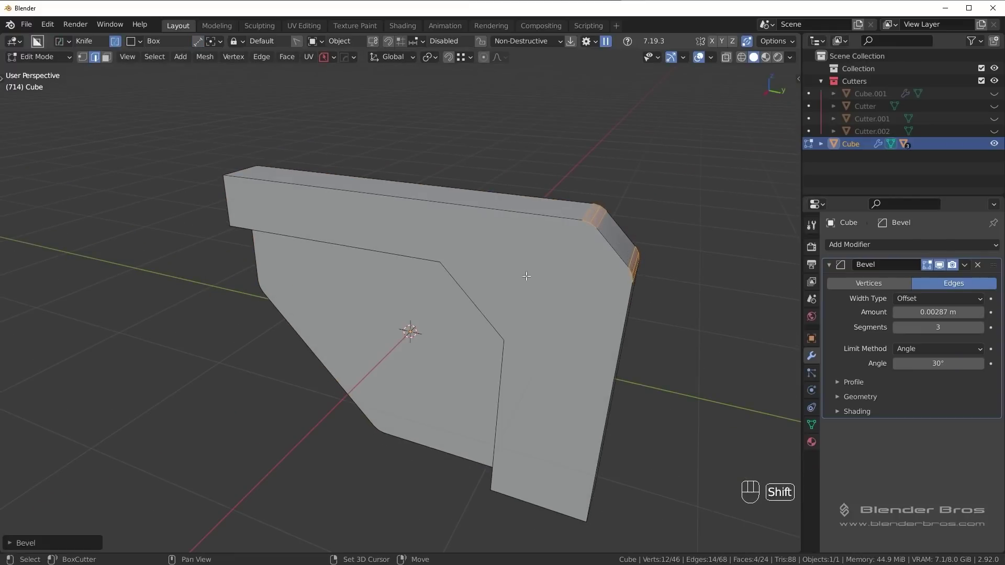
Step: Bevel the inner corner of the groove, tuning its width until it sits cleanly
drag(536, 282, 635, 235)
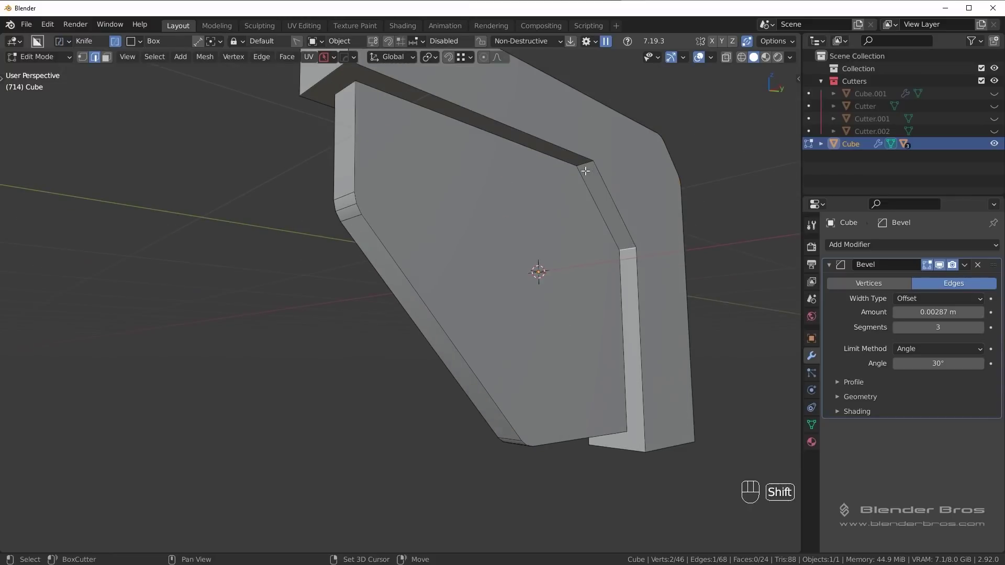
drag(505, 236, 588, 241)
drag(443, 263, 450, 252)
click(458, 200)
middle_click(580, 254)
key(ctrl+b)
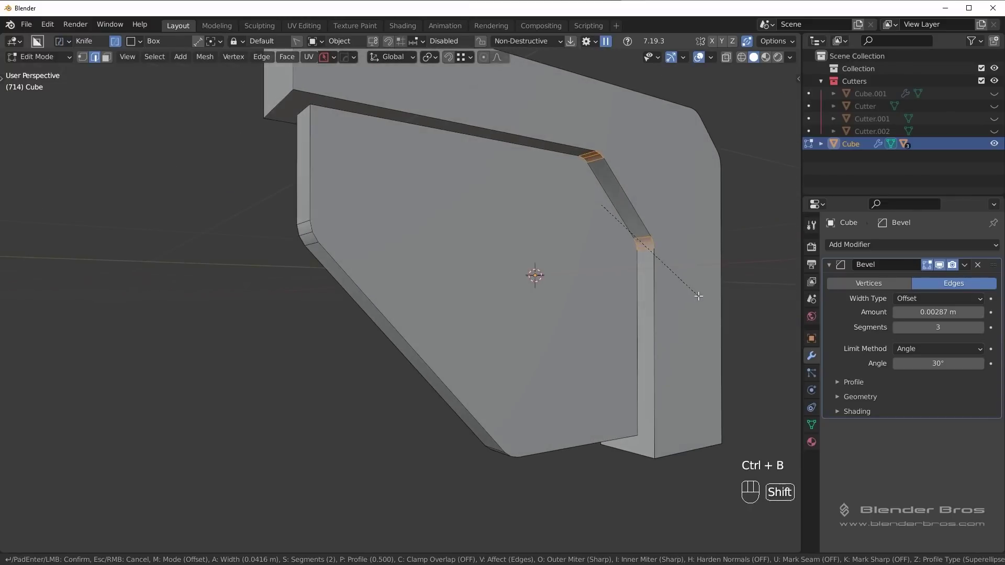
drag(625, 349, 604, 331)
drag(602, 315, 612, 324)
drag(519, 278, 558, 338)
drag(561, 316, 558, 344)
drag(506, 237, 473, 233)
middle_click(452, 226)
key(KP_3)
Step: Slide the top front edge back along Y and bevel the top front corner
key(ctrl+b)
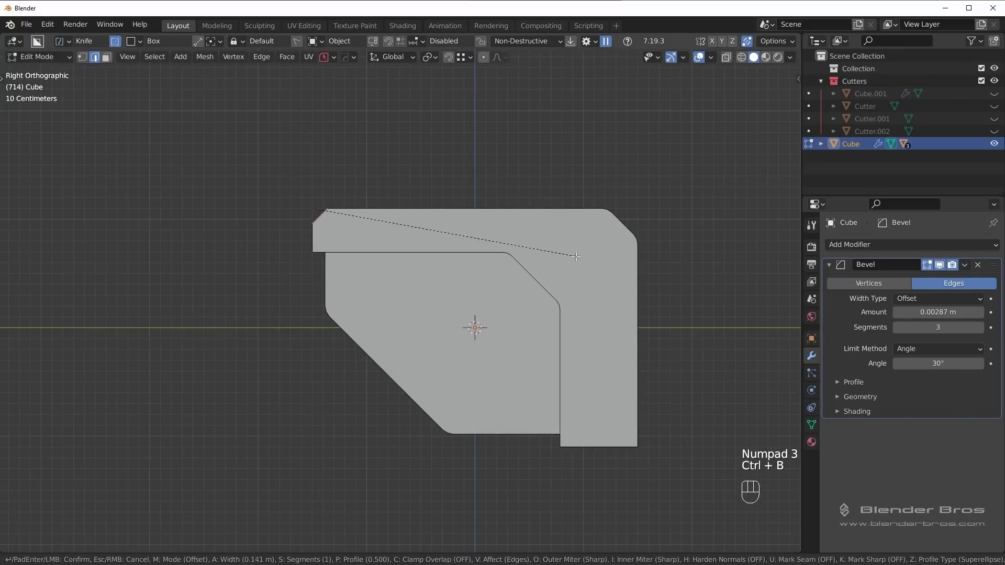
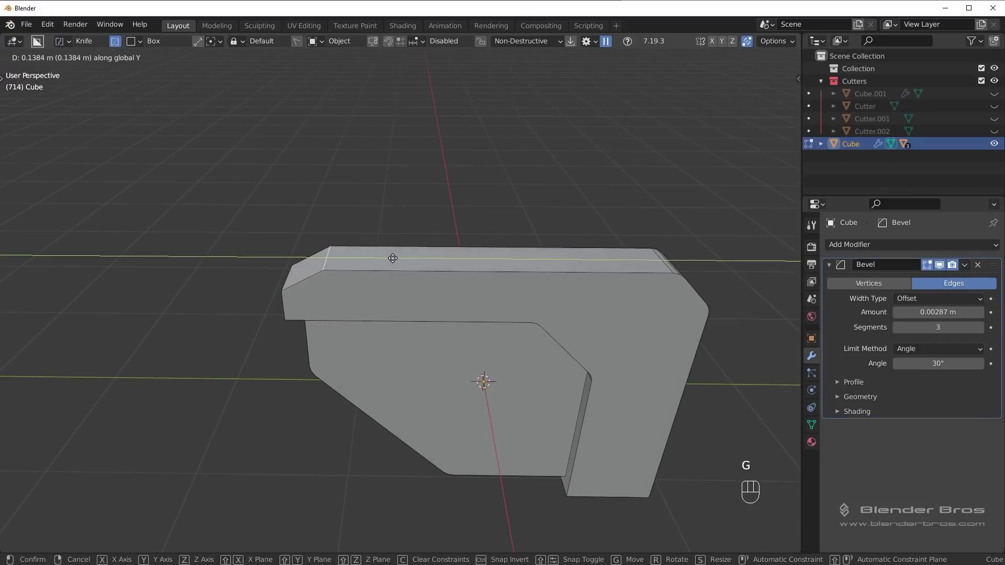
drag(400, 256, 428, 248)
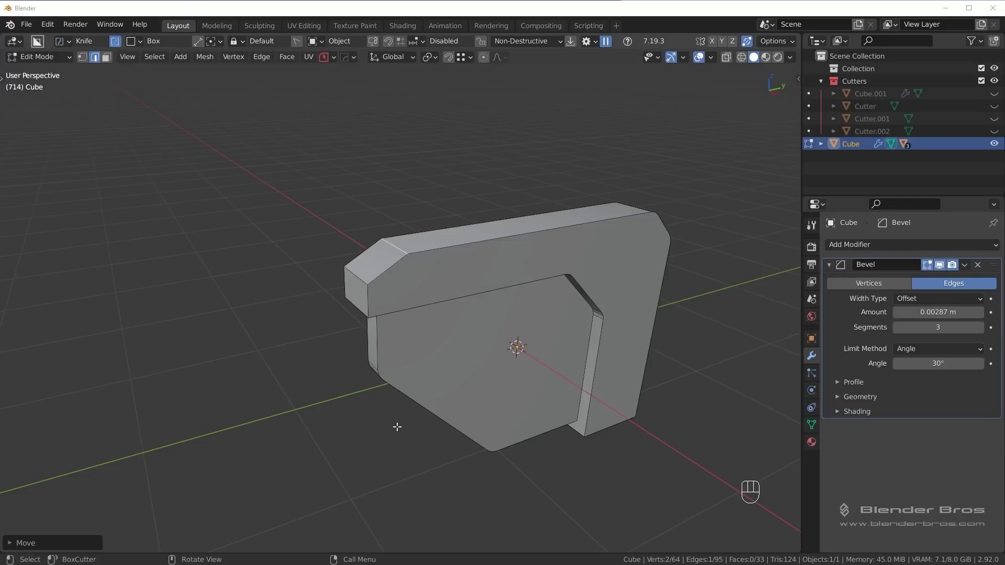
middle_click(470, 308)
key(alt+a)
middle_click(386, 247)
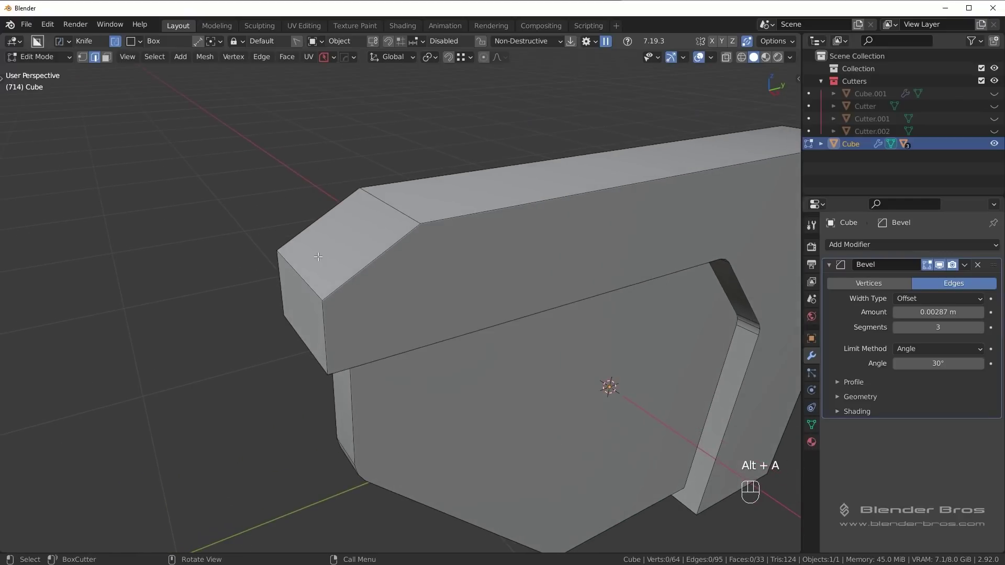
click(391, 217)
middle_click(483, 278)
key(ctrl+b)
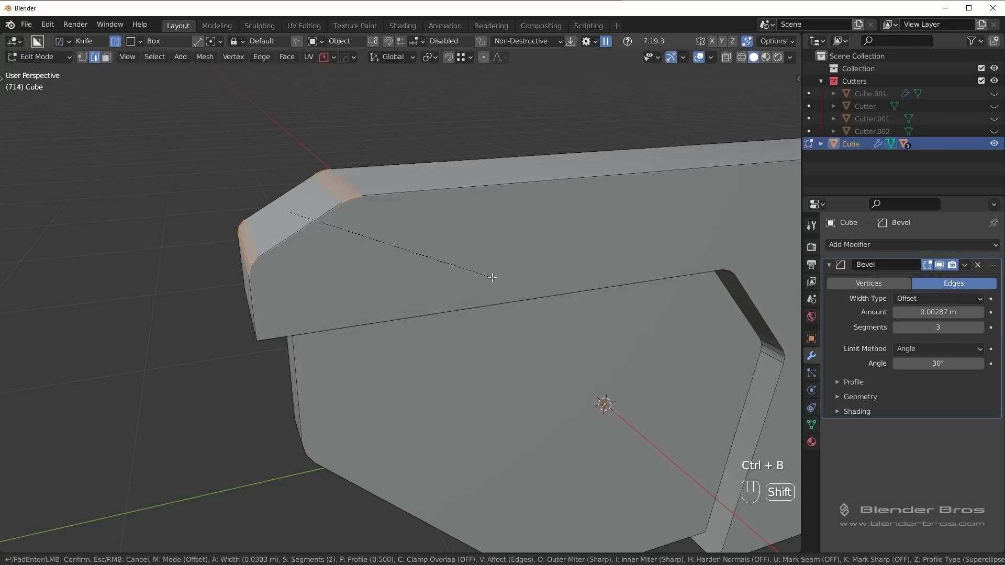
drag(507, 290, 486, 270)
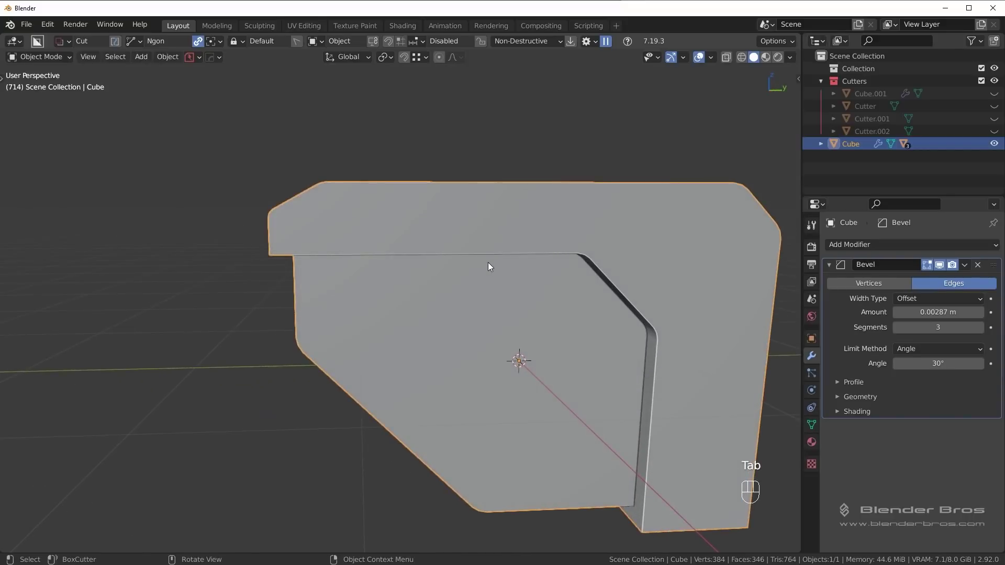
Step: Check the shading of the new bevels in object mode from several angles
key(alt+a)
drag(530, 302, 449, 235)
drag(521, 284, 503, 263)
drag(522, 273, 545, 284)
key(KP_3)
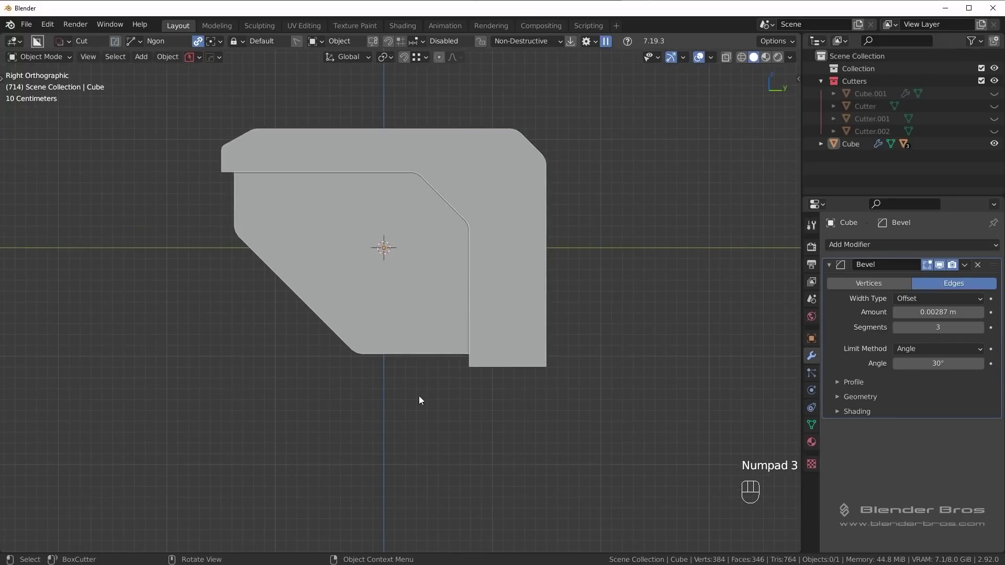
drag(541, 320, 470, 298)
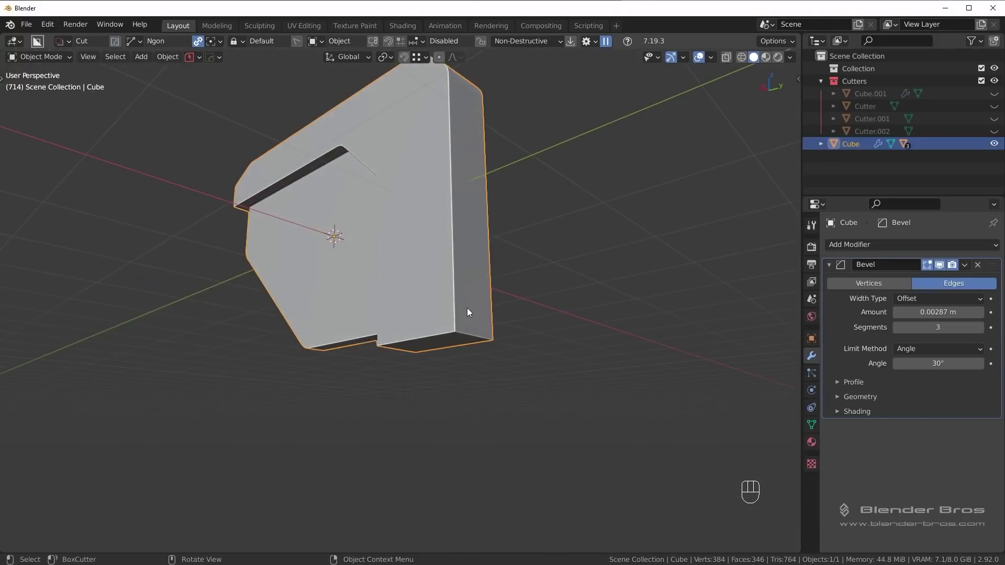
Step: Bevel the bottom rear corner edge and reposition its corner vertices
key(Tab)
drag(532, 338, 560, 352)
key(ctrl+b)
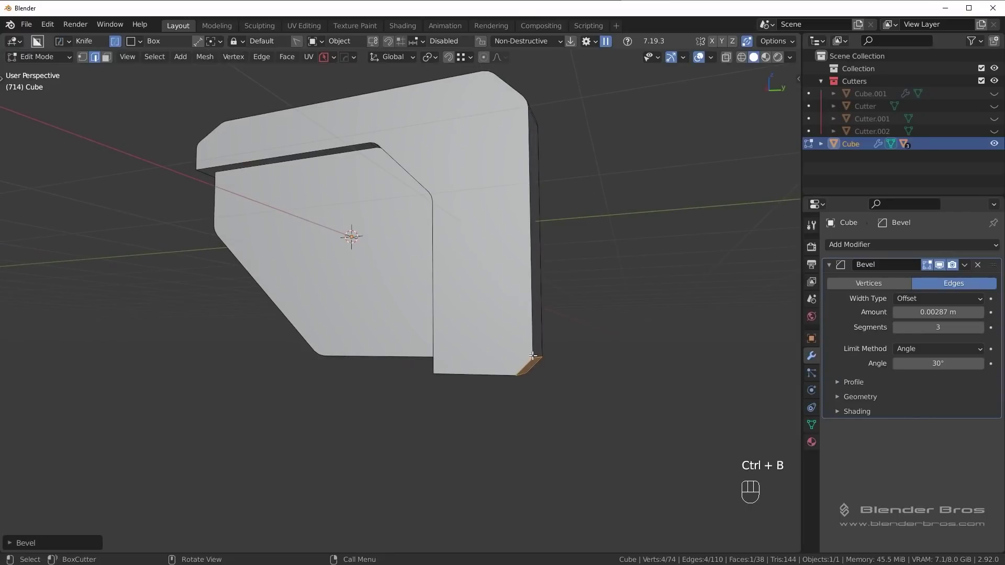
click(539, 354)
key(g)
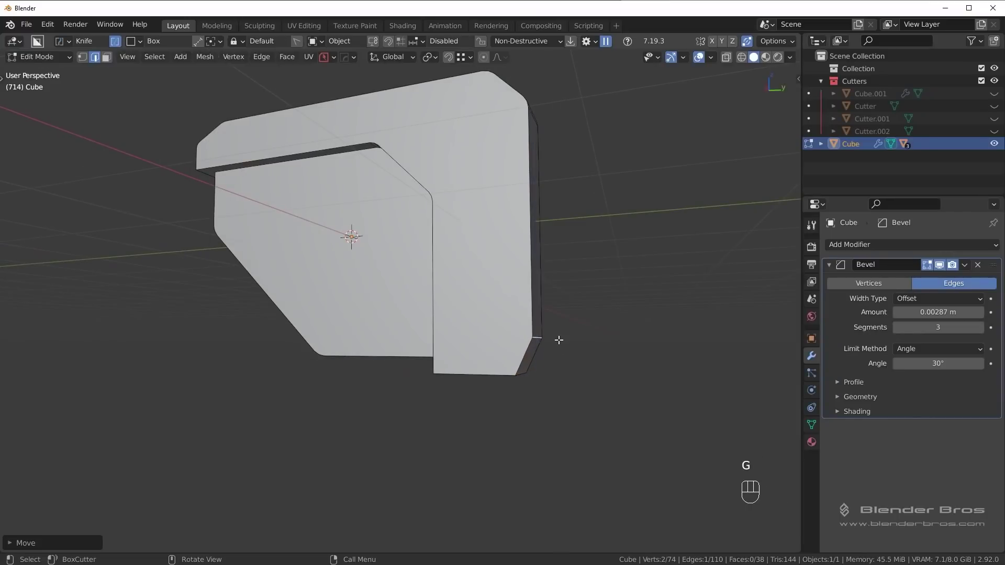
drag(520, 342, 512, 334)
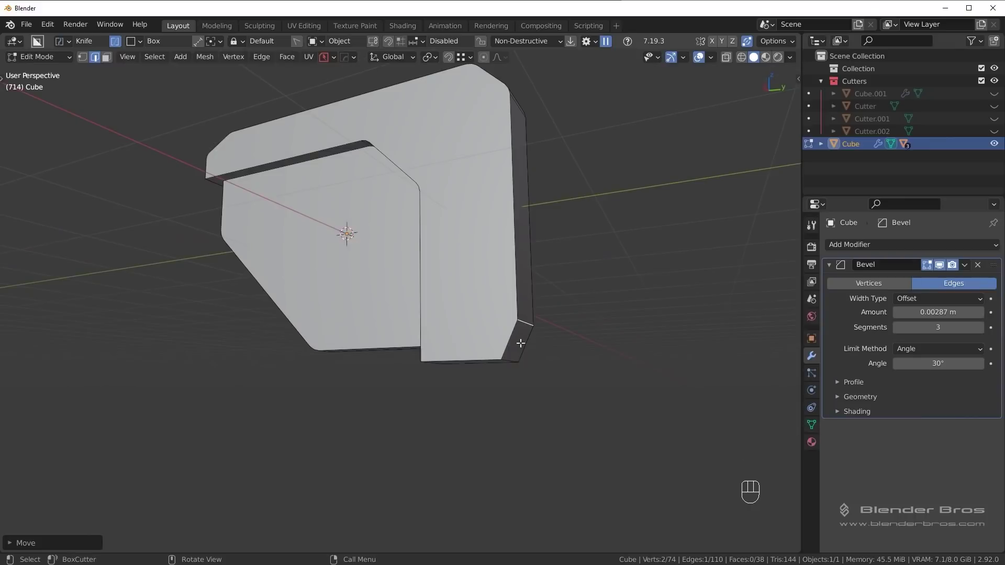
Step: Bevel the lower rear corner with segments and check the result in object mode
middle_click(518, 300)
middle_click(551, 327)
drag(506, 289, 511, 293)
key(ctrl+b)
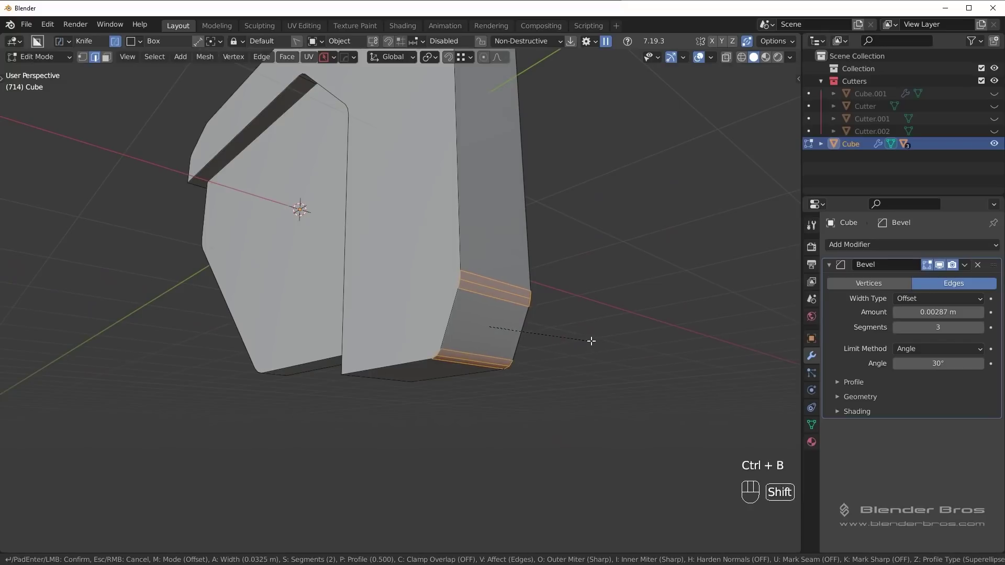
key(Tab)
drag(543, 309, 590, 322)
key(KP_3)
key(alt+a)
drag(520, 258, 563, 336)
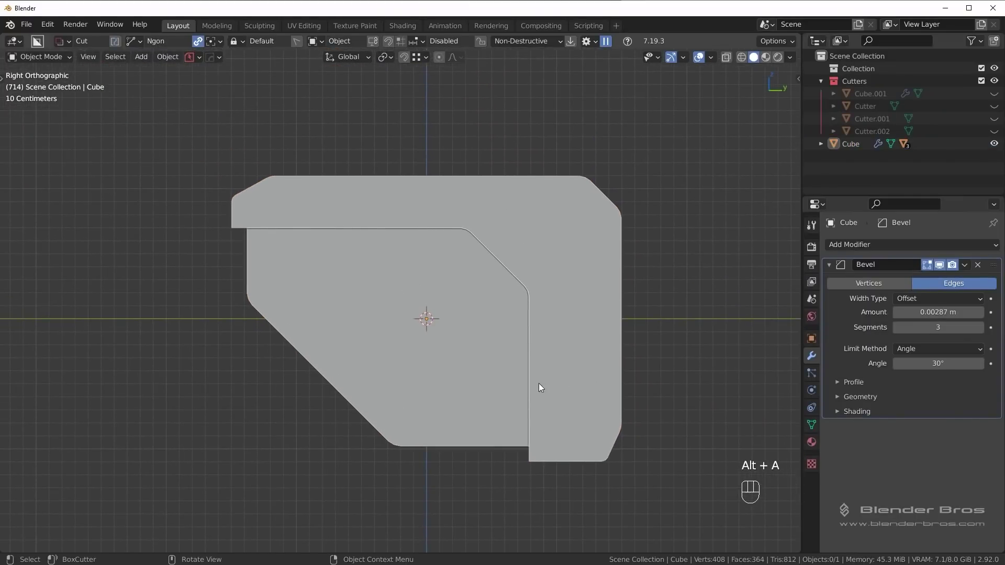
middle_click(568, 410)
Step: Bevel the remaining sharp corner edges of the stock
key(Tab)
click(578, 468)
drag(530, 455, 553, 453)
middle_click(482, 268)
key(ctrl+b)
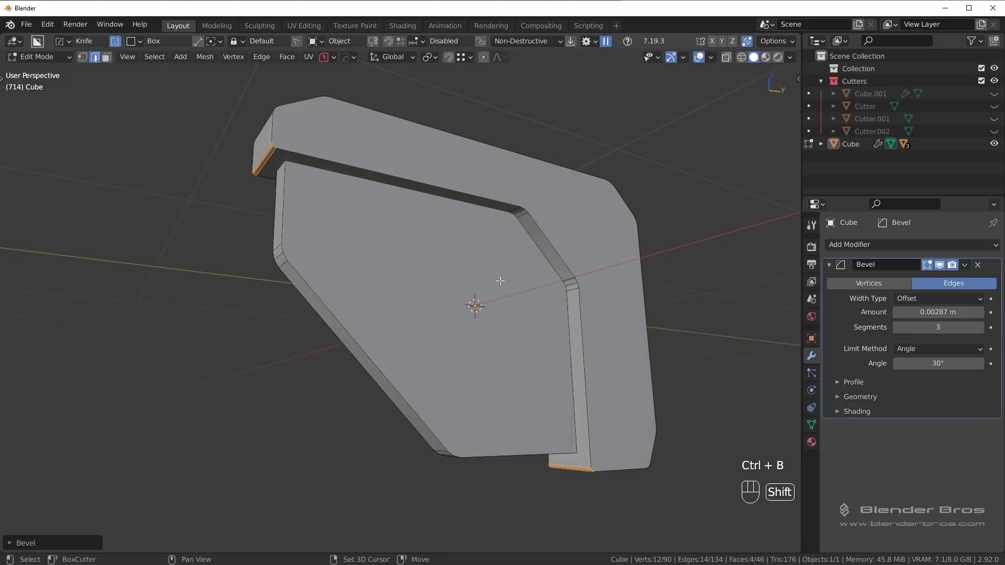
key(Tab)
Step: Orbit the stock and zoom in close to inspect the bevelled corners
drag(499, 236, 534, 264)
drag(486, 264, 505, 336)
drag(489, 325, 440, 316)
drag(431, 301, 481, 293)
drag(491, 205, 499, 270)
middle_click(479, 252)
drag(404, 156, 427, 211)
drag(417, 162, 404, 183)
middle_click(509, 237)
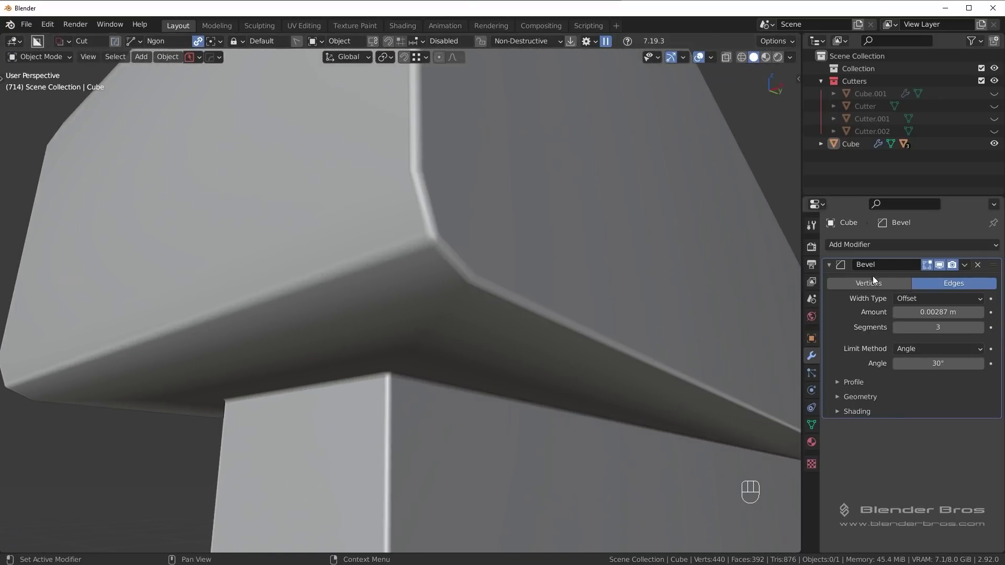
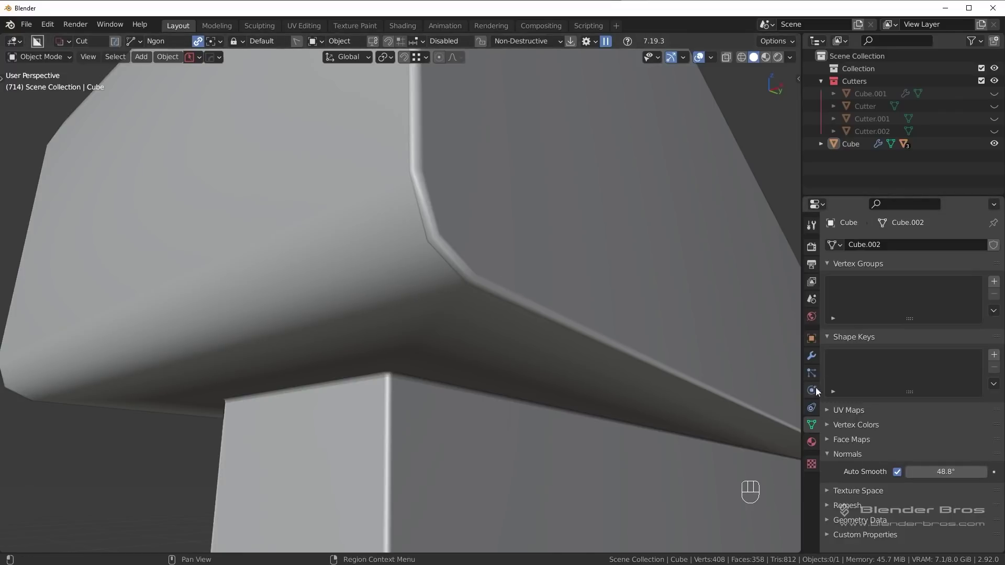
click(815, 357)
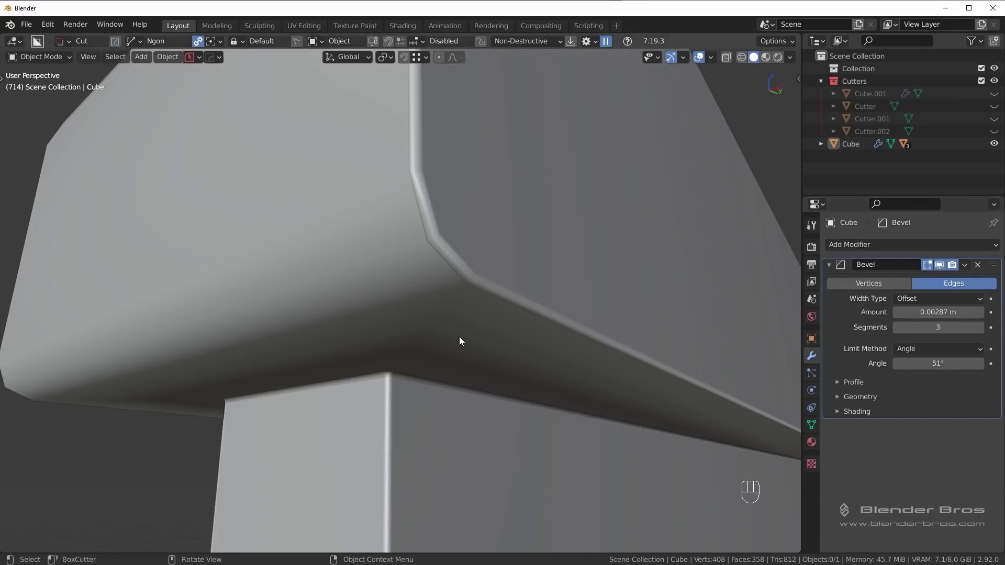
middle_click(547, 355)
key(KP_3)
drag(572, 406, 542, 307)
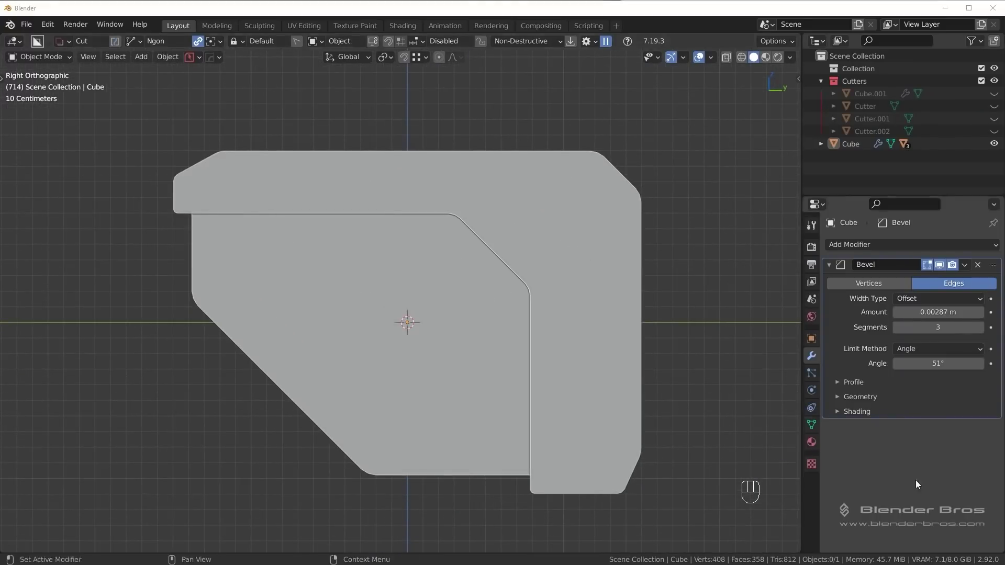
click(932, 483)
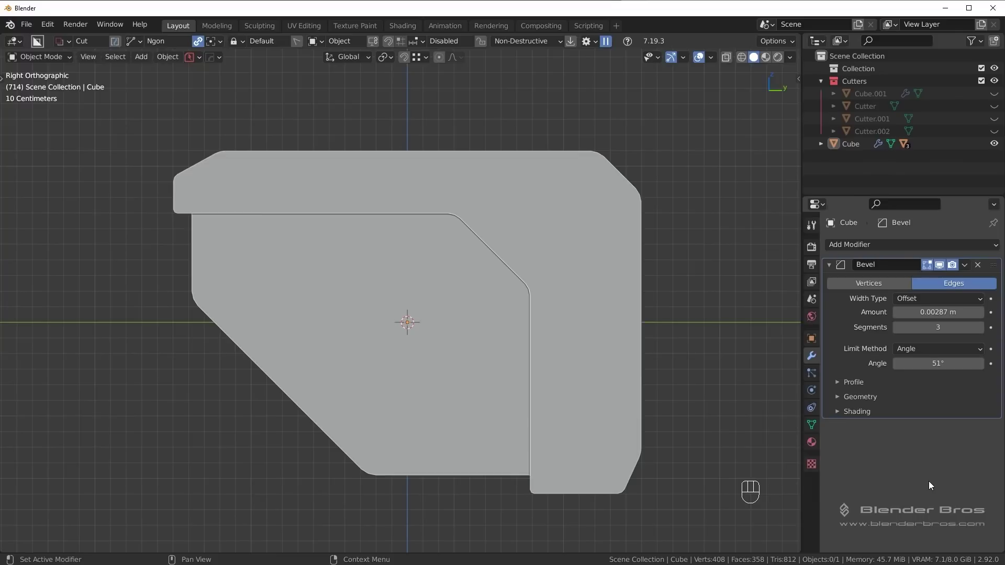
click(398, 308)
key(d)
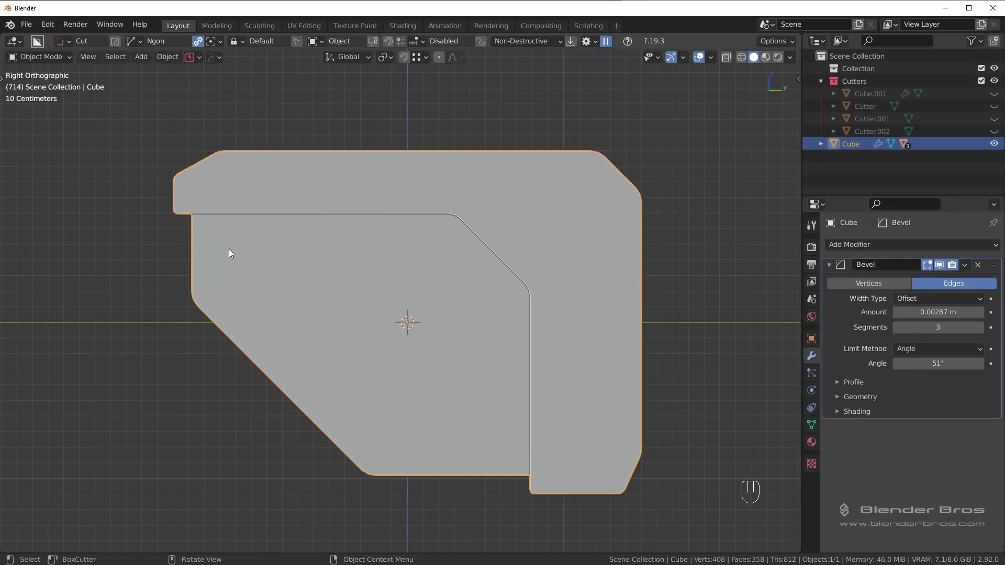
Step: Outline a large angular Ngon cutter inside the stock and confirm the Boolean cut
drag(235, 242, 238, 290)
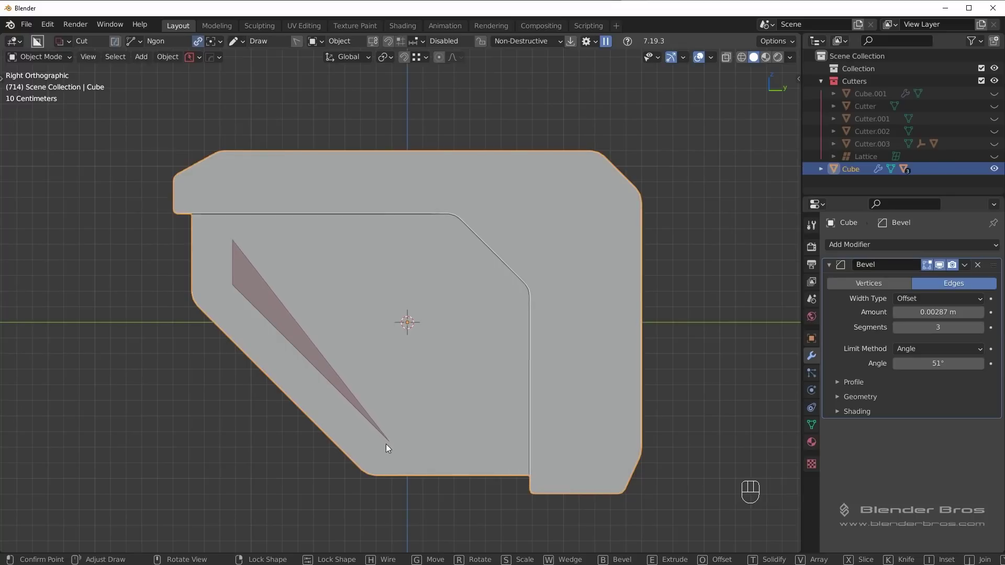
drag(233, 245, 235, 294)
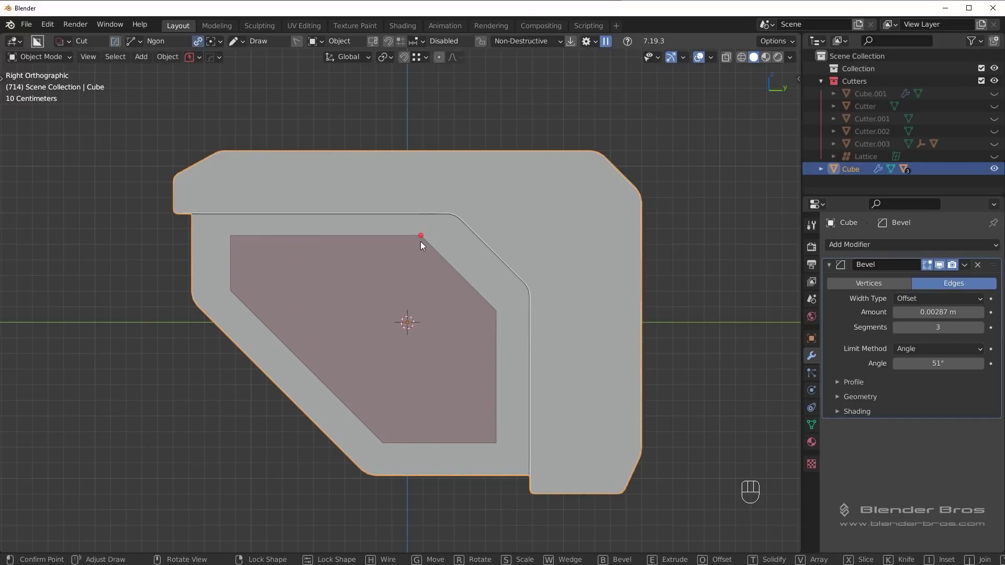
drag(422, 242, 462, 300)
drag(468, 301, 554, 303)
key(KP_3)
key(alt+a)
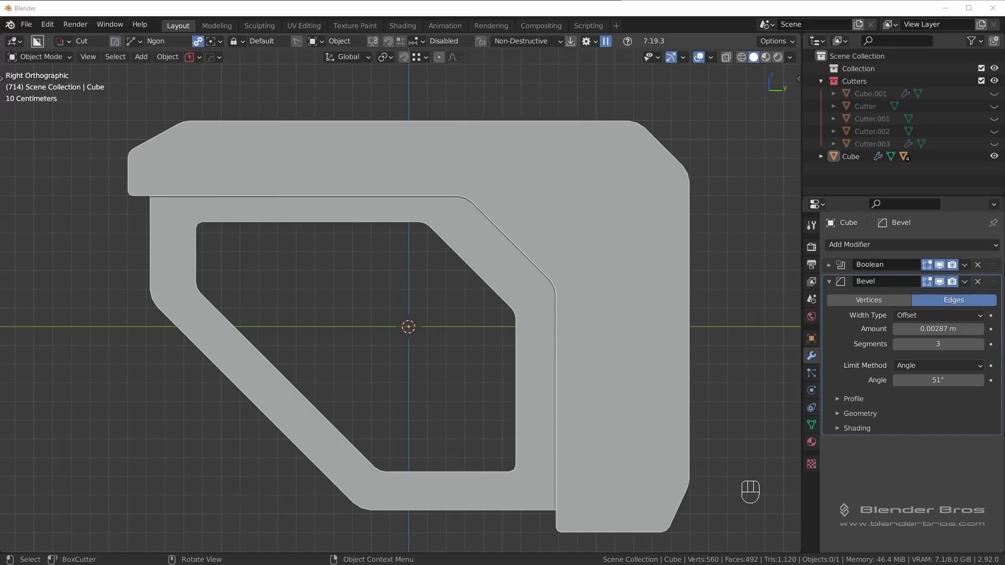
Step: Begin another cutter outline, then undo it so the stock stays as cut
key(d)
drag(197, 141, 222, 205)
drag(213, 149, 274, 200)
key(KP_3)
key(ctrl+z)
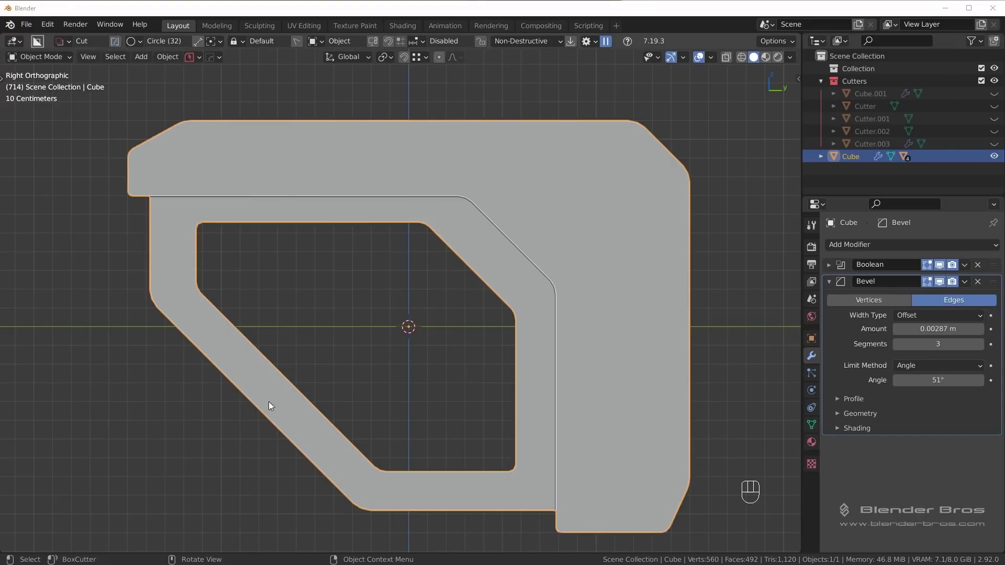
Step: Set the cutter shape to Ngon and cut a smaller opening through the upper rear of the stock
click(570, 233)
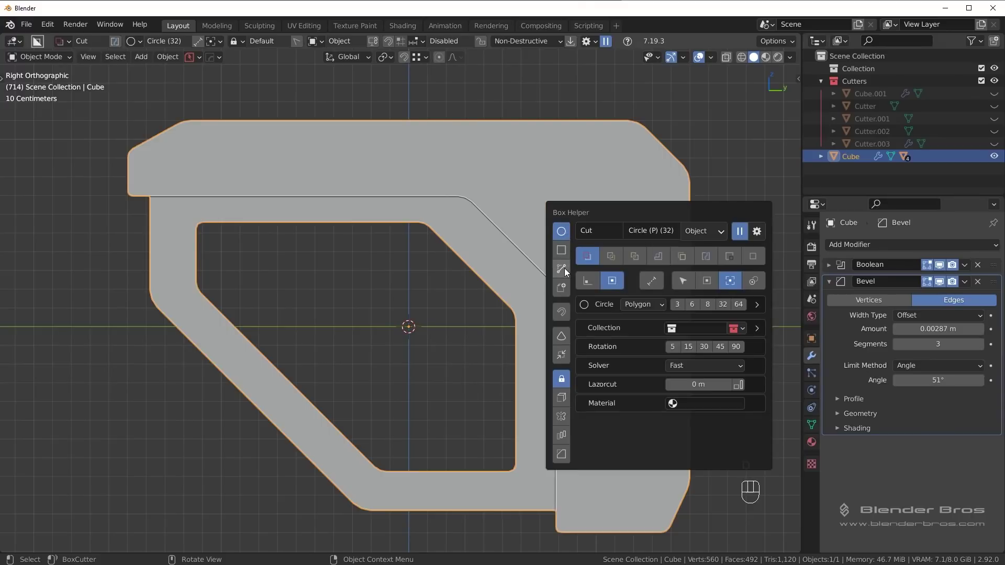
drag(525, 272, 464, 271)
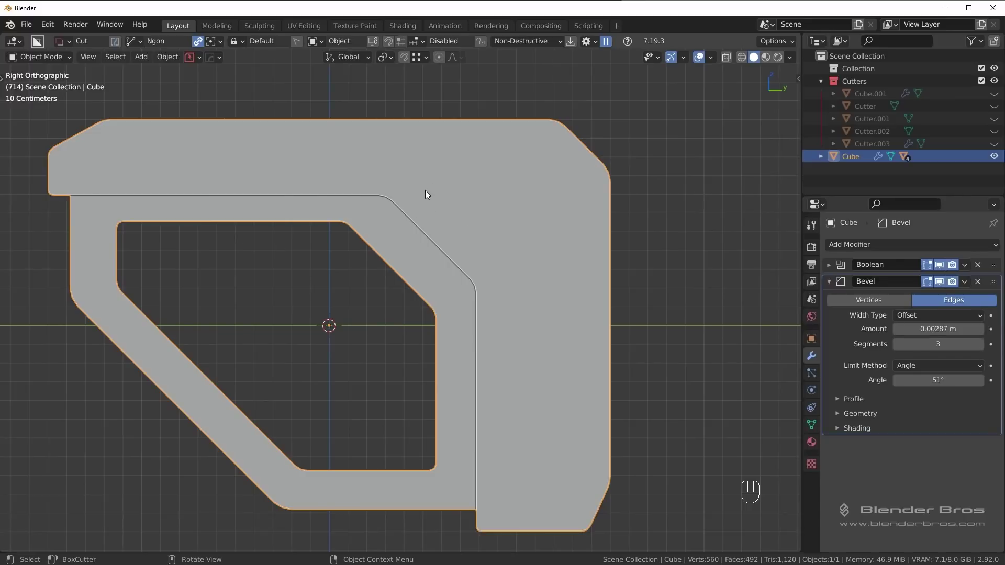
drag(427, 191, 507, 266)
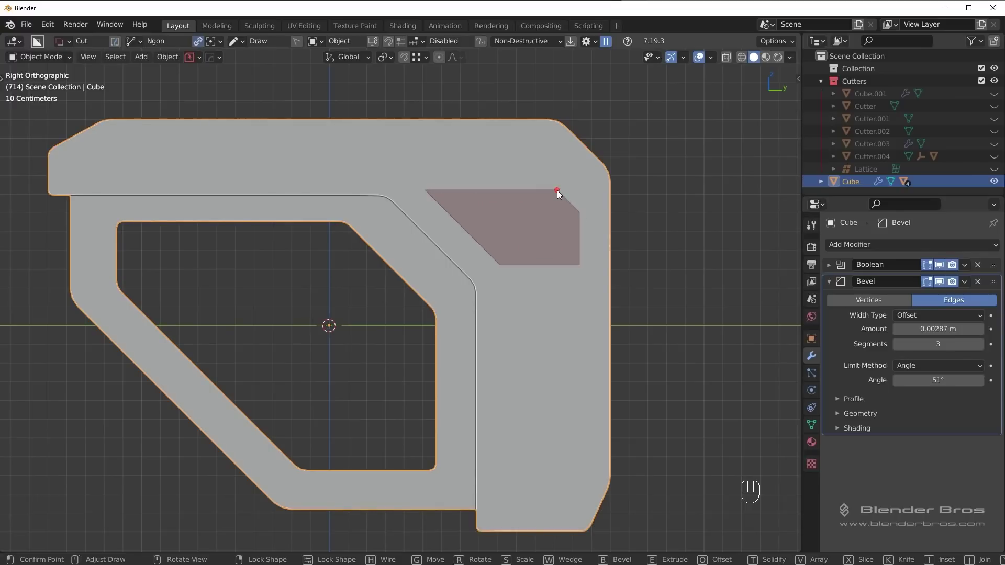
drag(561, 193, 528, 214)
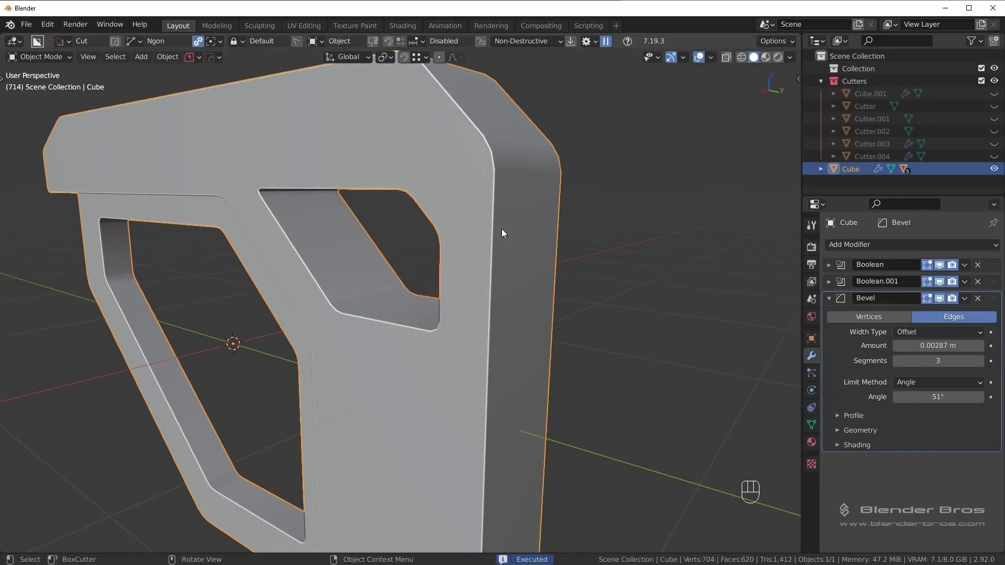
key(KP_3)
key(alt+a)
drag(531, 293, 552, 288)
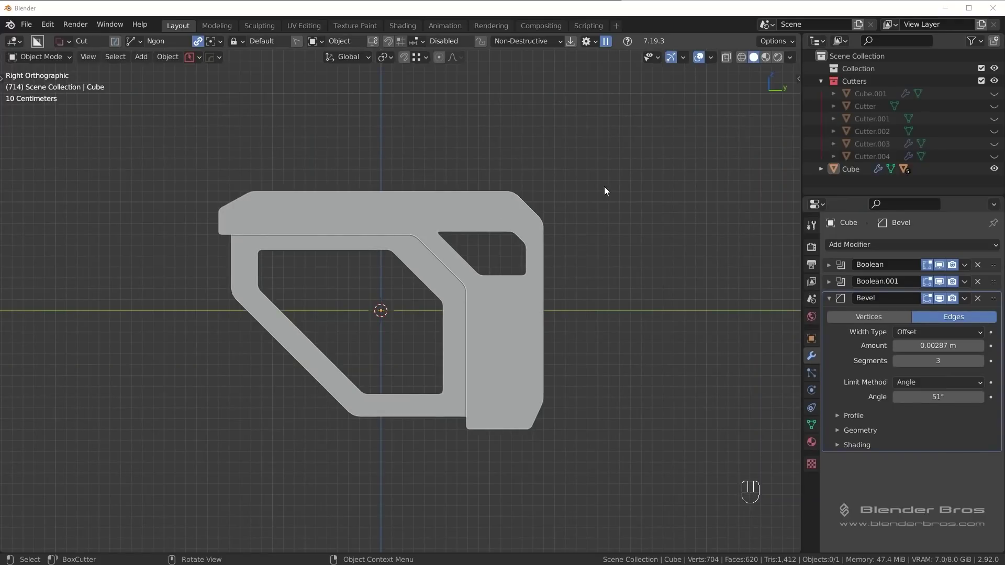
Step: Select the stock's top corner vertices through X-ray and move them down along Z
click(572, 136)
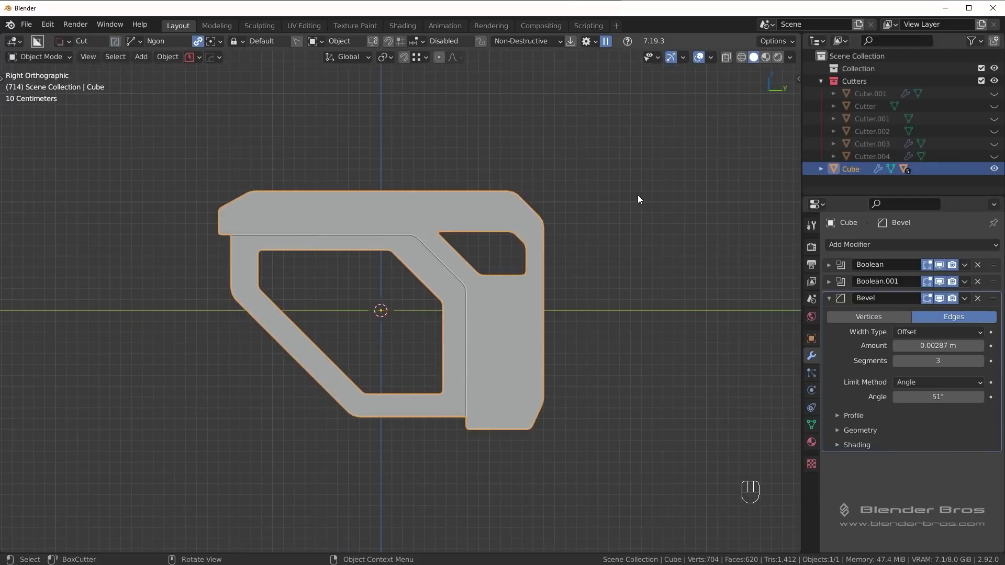
key(Tab)
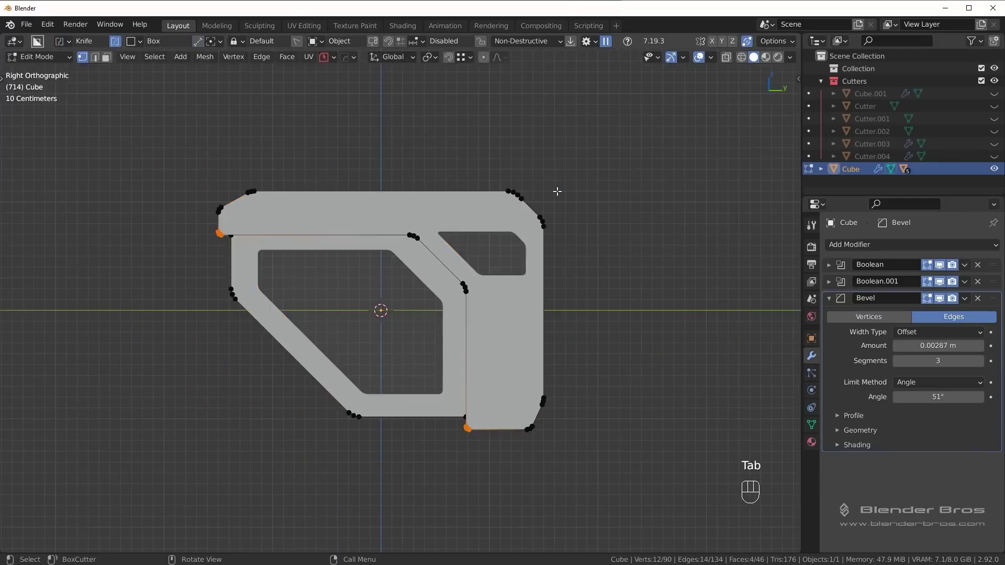
key(alt+a)
click(743, 62)
key(b)
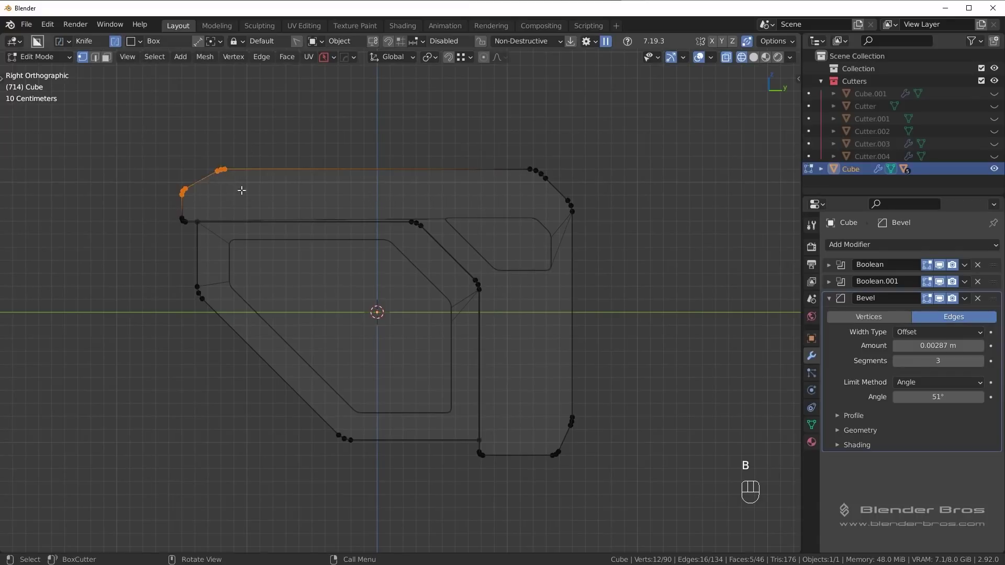
key(b)
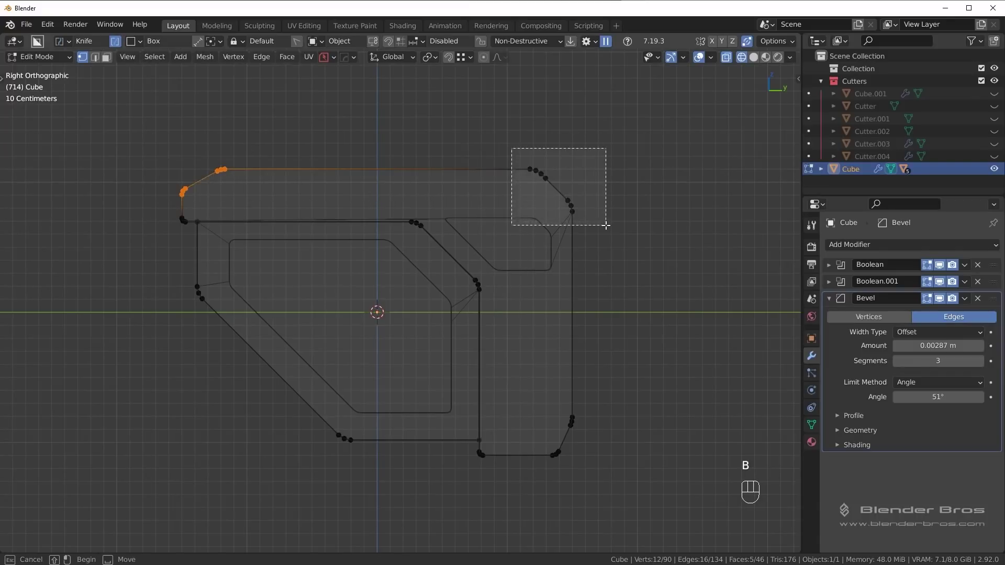
click(754, 58)
key(g)
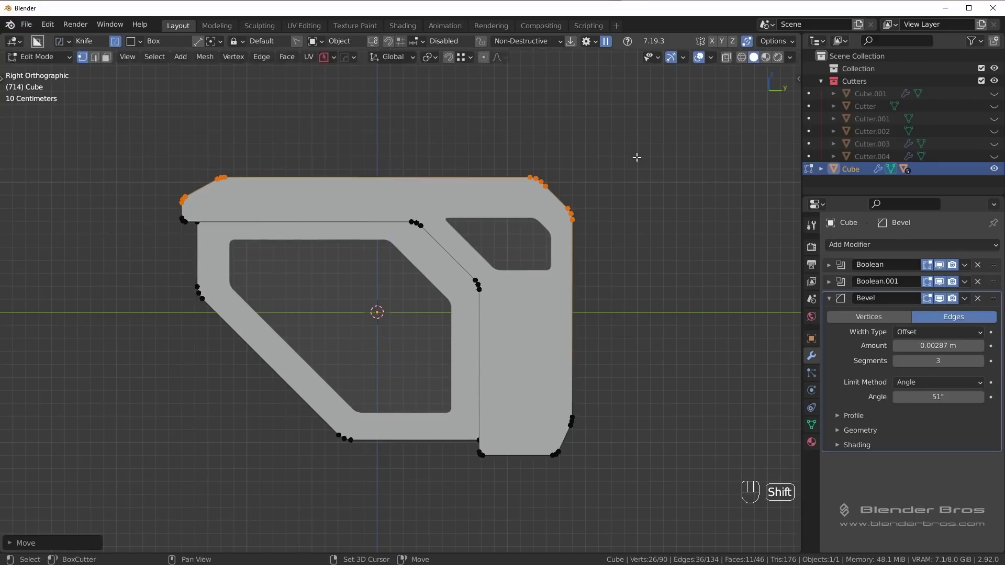
Step: Return to object mode and bring the rear section of the stock into view
key(Tab)
key(alt+a)
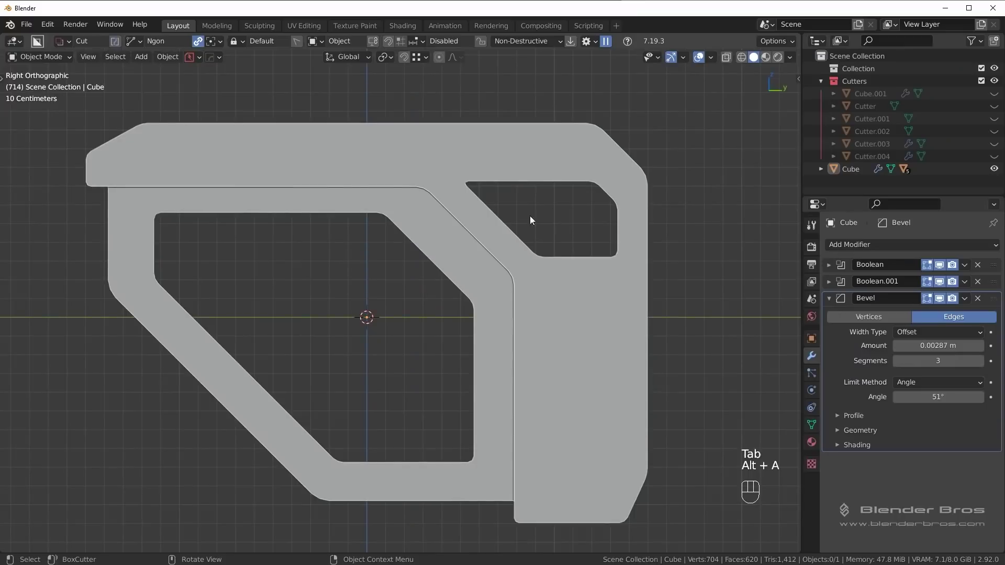
drag(606, 162, 589, 191)
drag(600, 237, 553, 170)
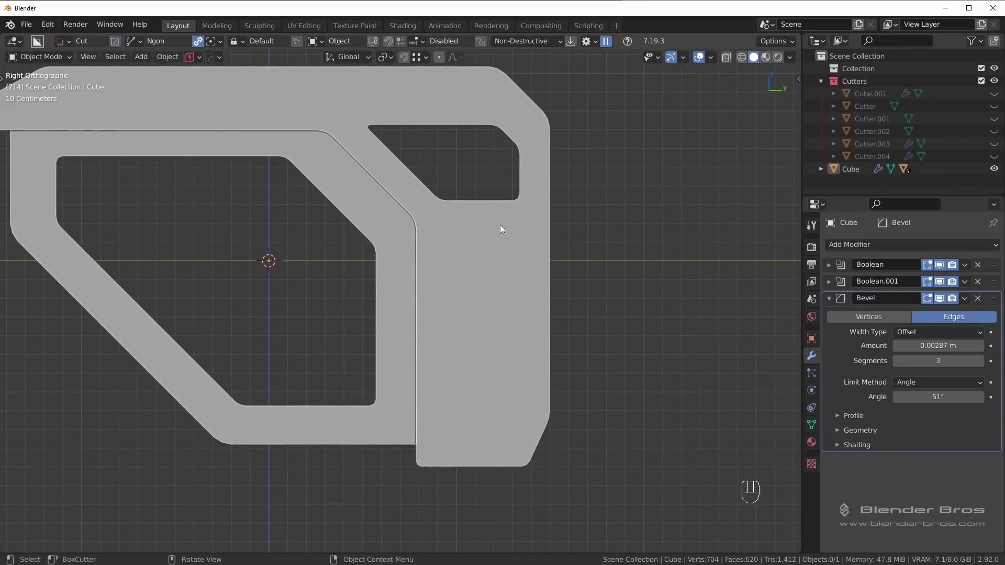
key(d)
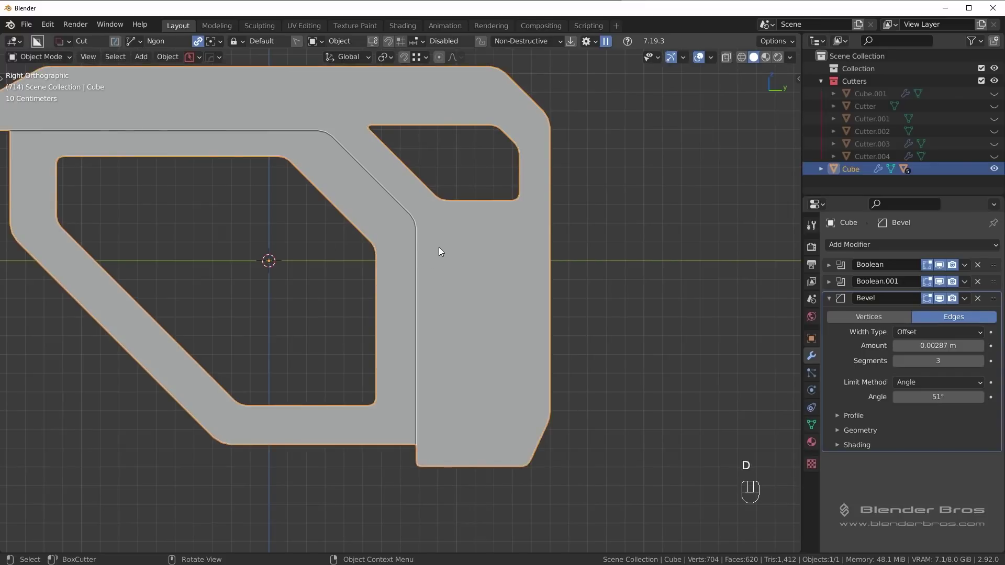
Step: Cut a tall Ngon opening through the rear upright, check it, and collapse the Bevel panel
drag(444, 241, 446, 445)
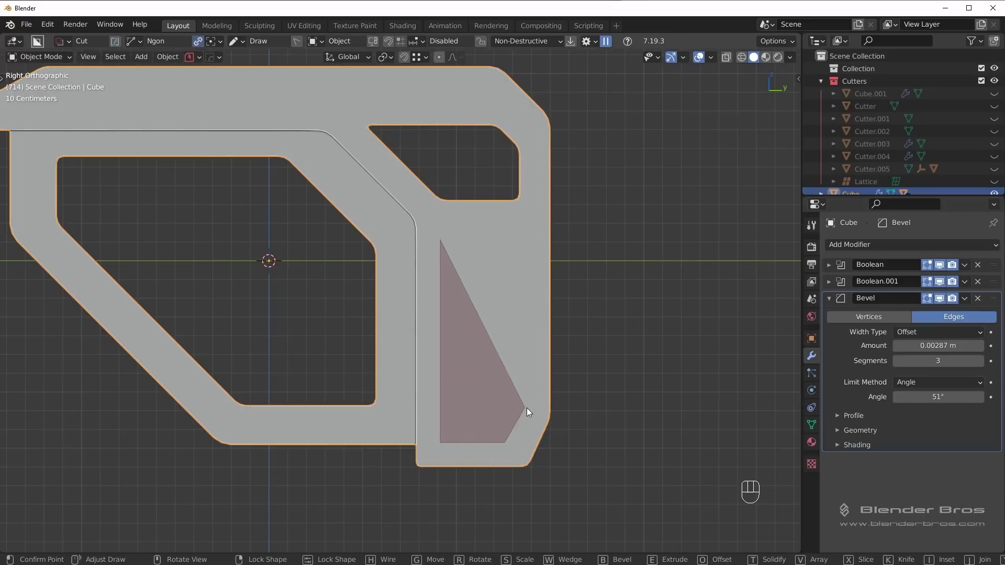
drag(521, 245, 504, 264)
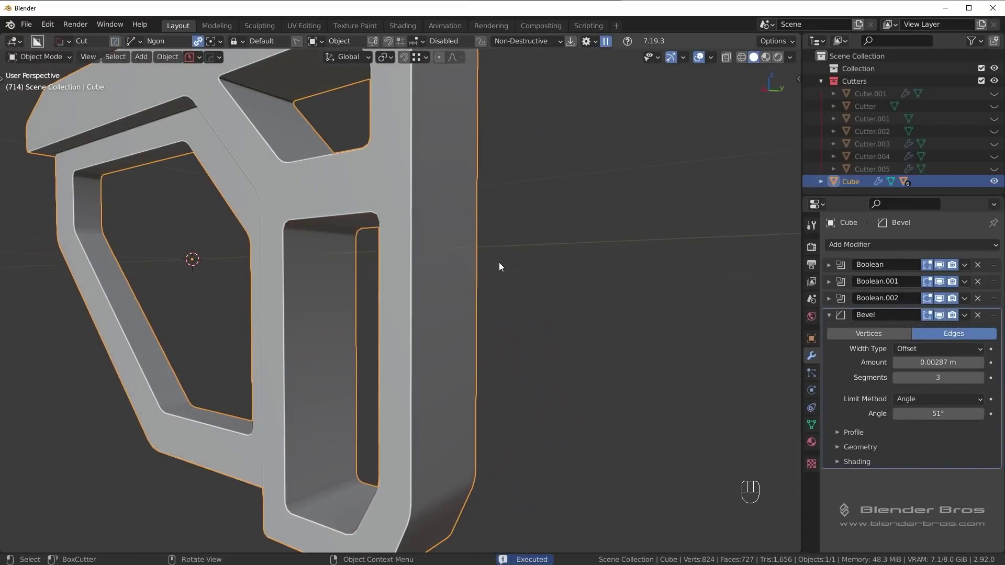
key(KP_3)
key(alt+a)
drag(521, 285, 582, 317)
middle_click(598, 298)
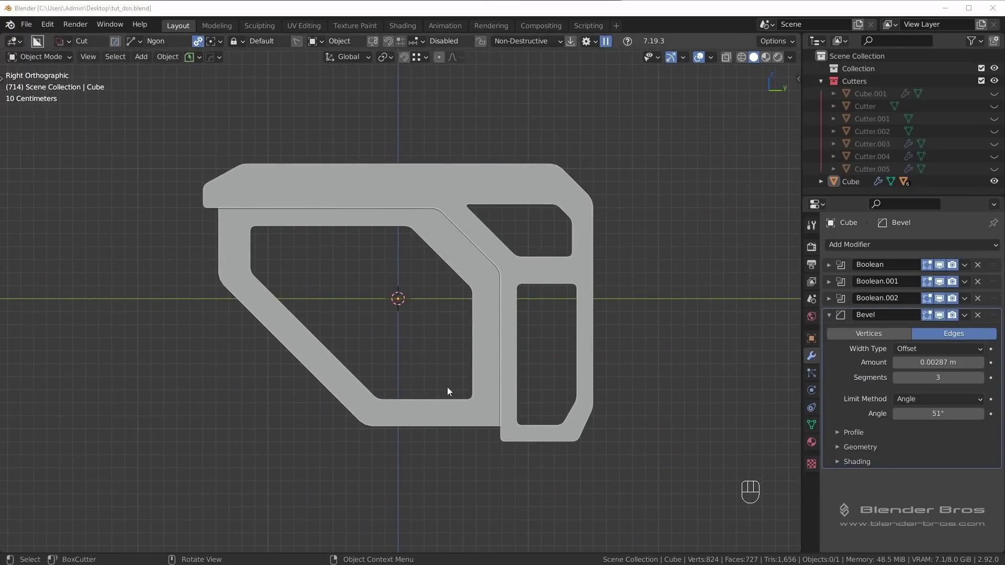
click(832, 317)
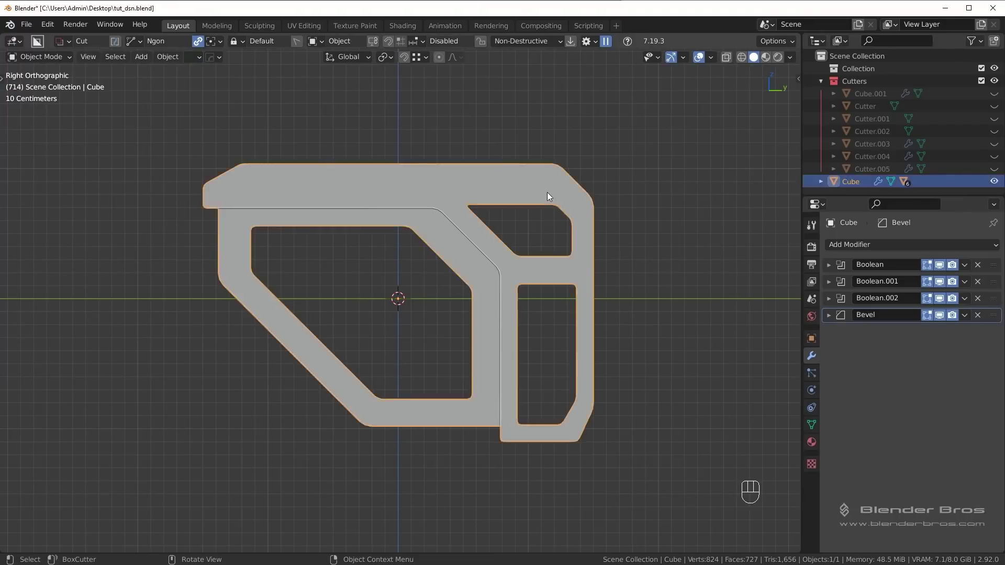
Step: Show the stock's Boolean cutters and move Cutter.004 right to narrow the upper rear opening
key(q)
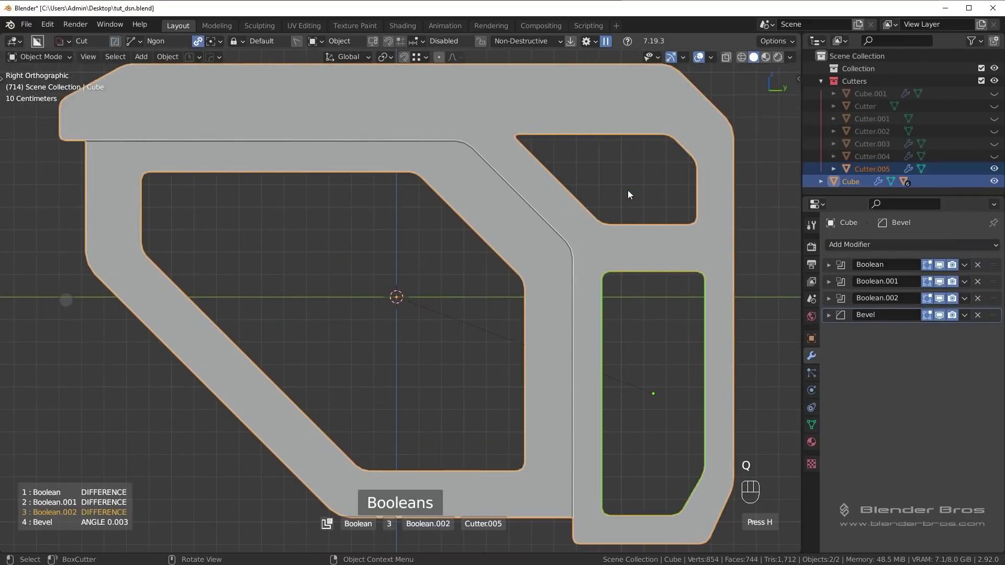
key(q)
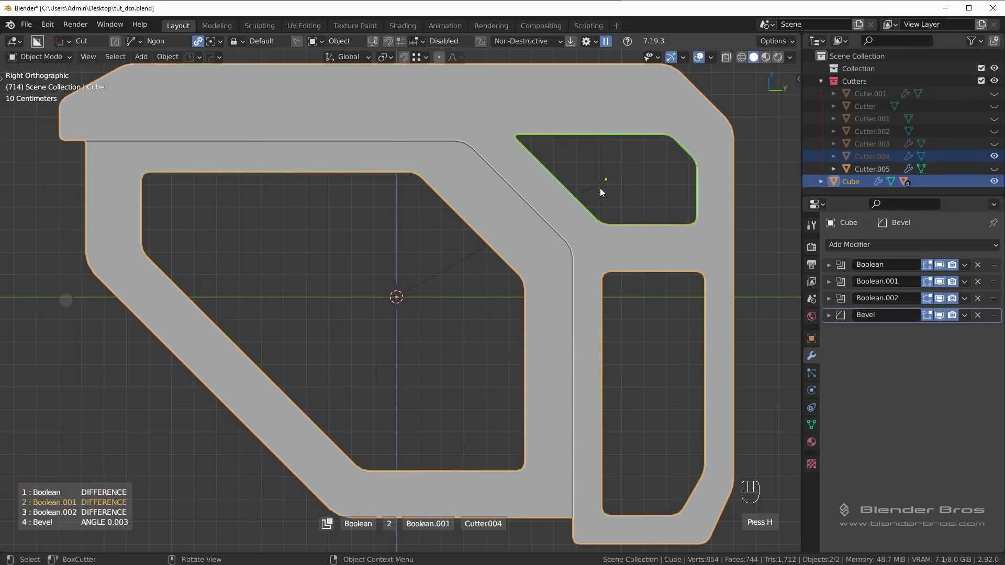
drag(668, 198, 585, 176)
key(g)
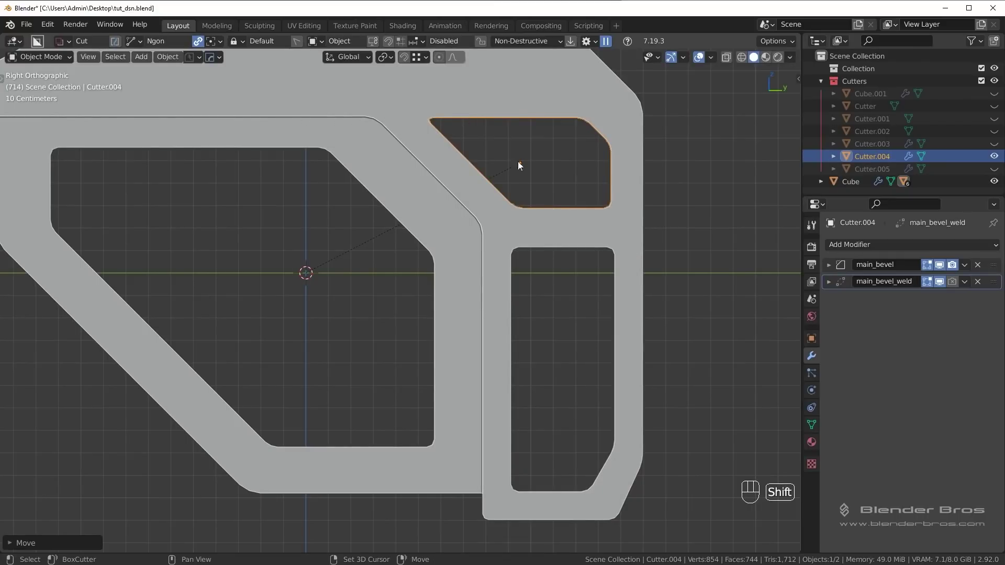
key(shift+2)
drag(579, 227, 632, 279)
drag(522, 250, 551, 278)
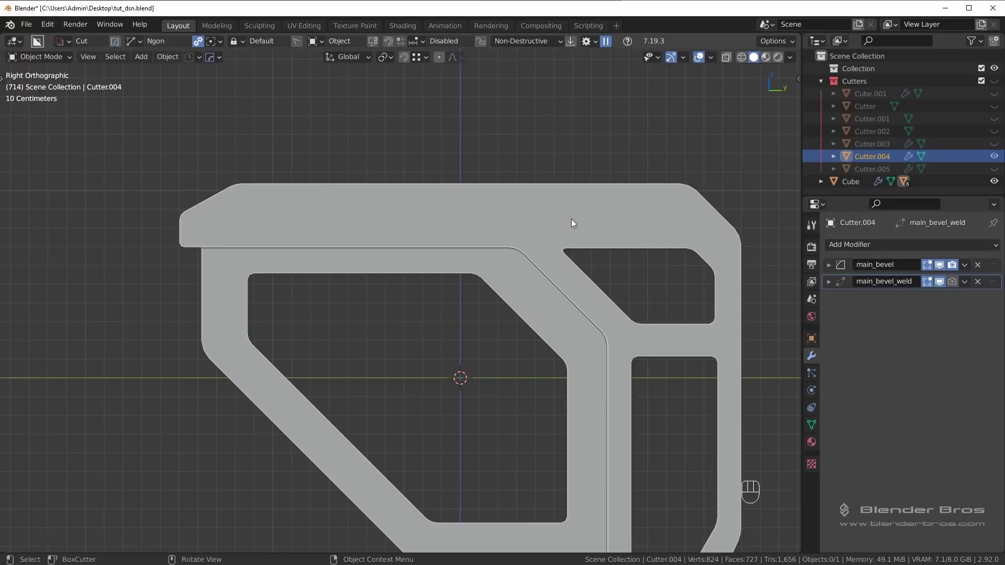
drag(545, 210, 546, 209)
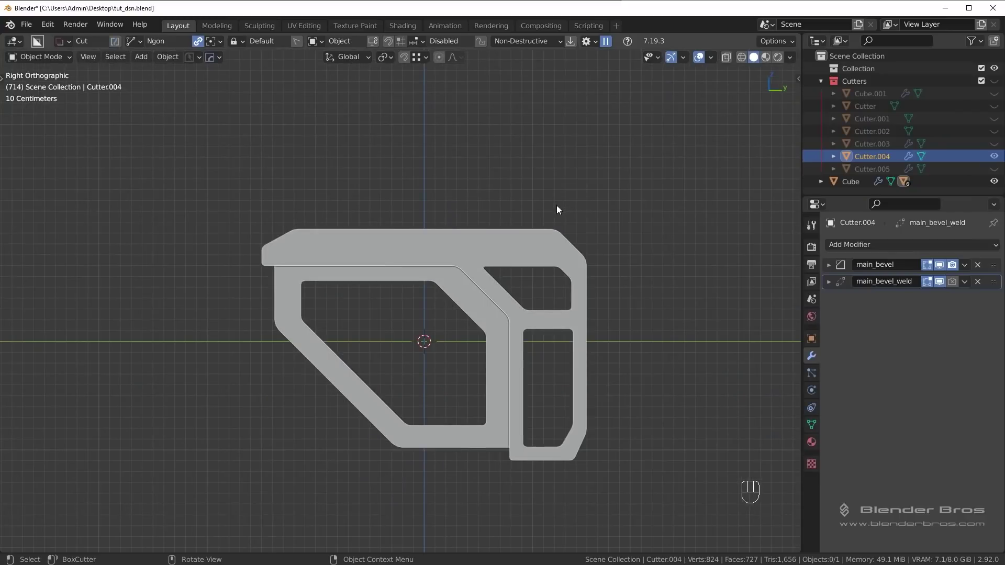
Step: Select Cutter.006 and nudge it sideways, checking it from front and side views
click(567, 253)
key(Tab)
key(g)
key(Tab)
key(alt+a)
drag(573, 257, 632, 259)
key(KP_1)
middle_click(556, 280)
key(KP_3)
key(`)
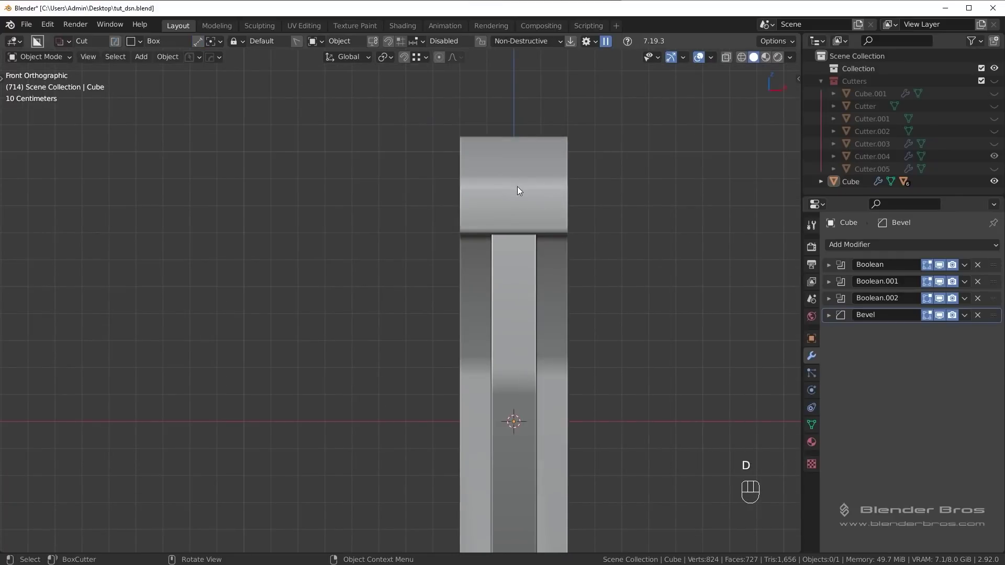
Step: Adjust the cutter's placement and scale against the top rail in side view
drag(583, 224, 566, 204)
drag(580, 226, 500, 242)
drag(520, 262, 491, 261)
key(KP_3)
key(q)
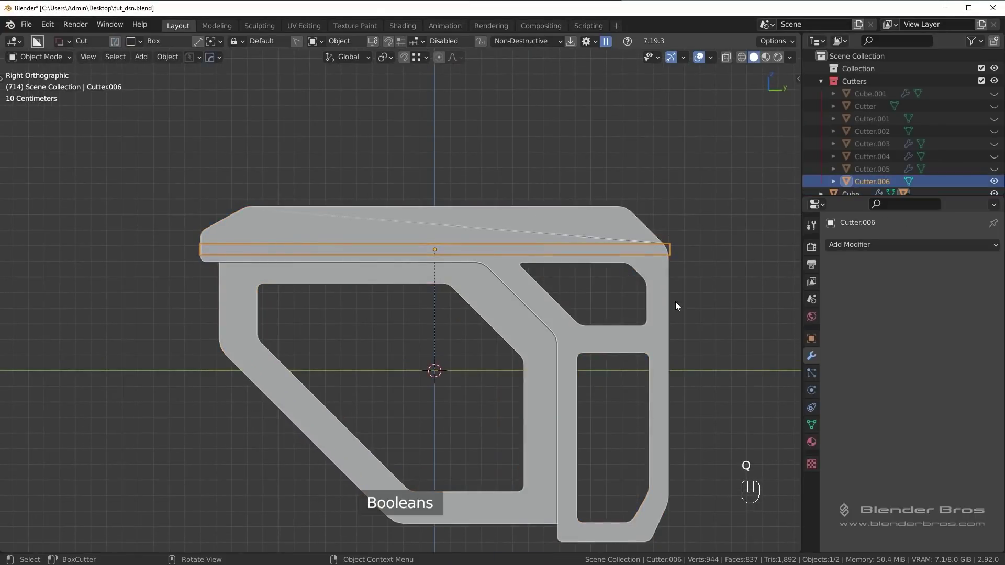
key(g)
key(s)
key(shift+2)
drag(709, 291, 637, 302)
drag(580, 306, 633, 287)
key(KP_3)
drag(593, 302, 550, 300)
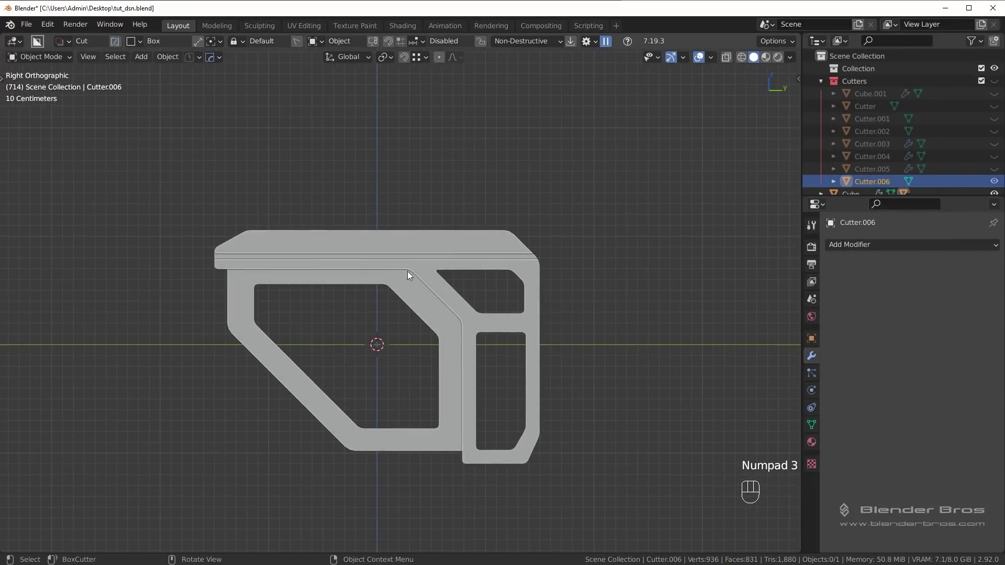
Step: Redo the cutter move constrained to the X axis and confirm its position
middle_click(459, 357)
middle_click(456, 310)
key(ctrl+z)
middle_click(495, 314)
key(g)
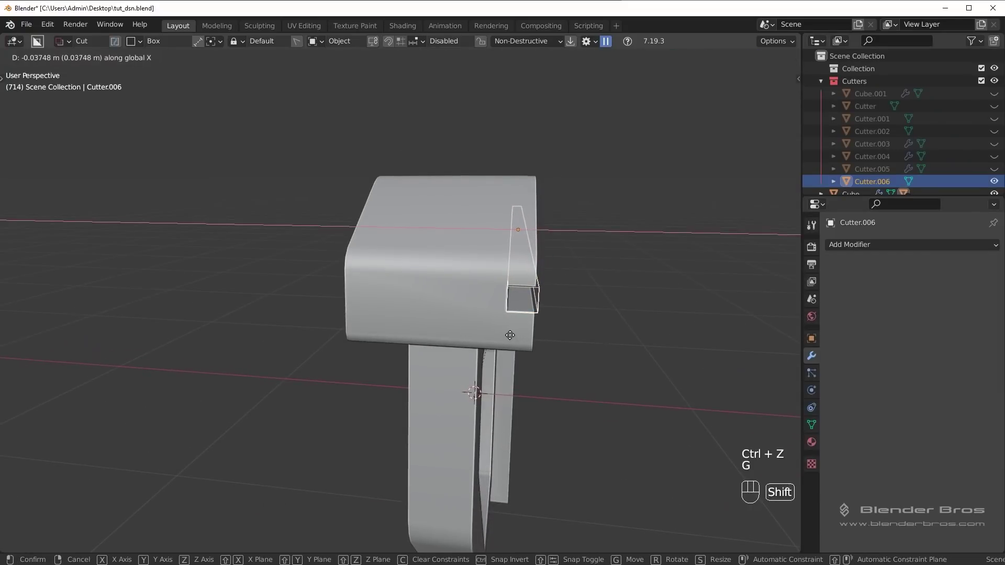
key(shift+2)
Step: Orbit around the stock to check the groove carved along the top rail
key(KP_3)
drag(608, 304, 605, 312)
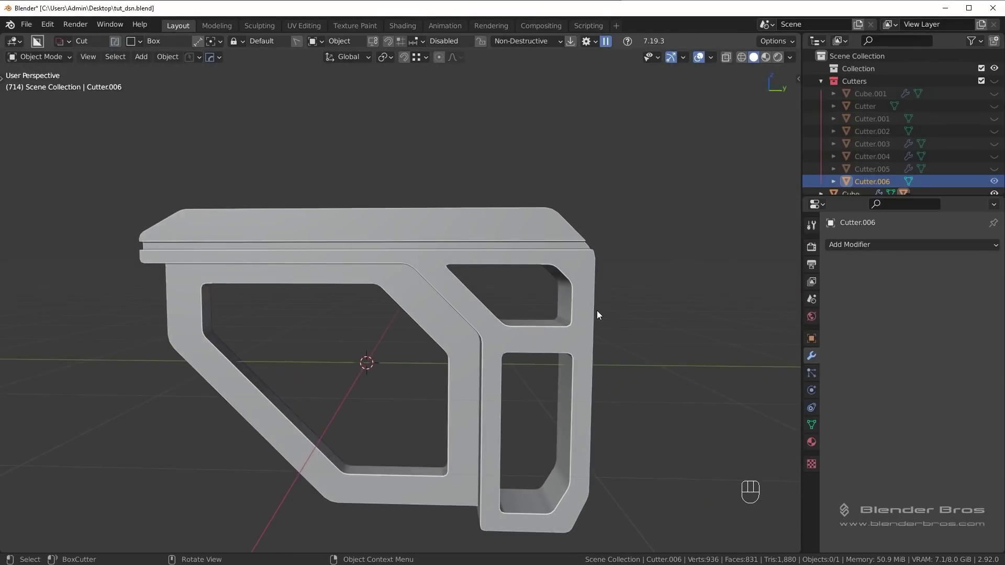
key(KP_3)
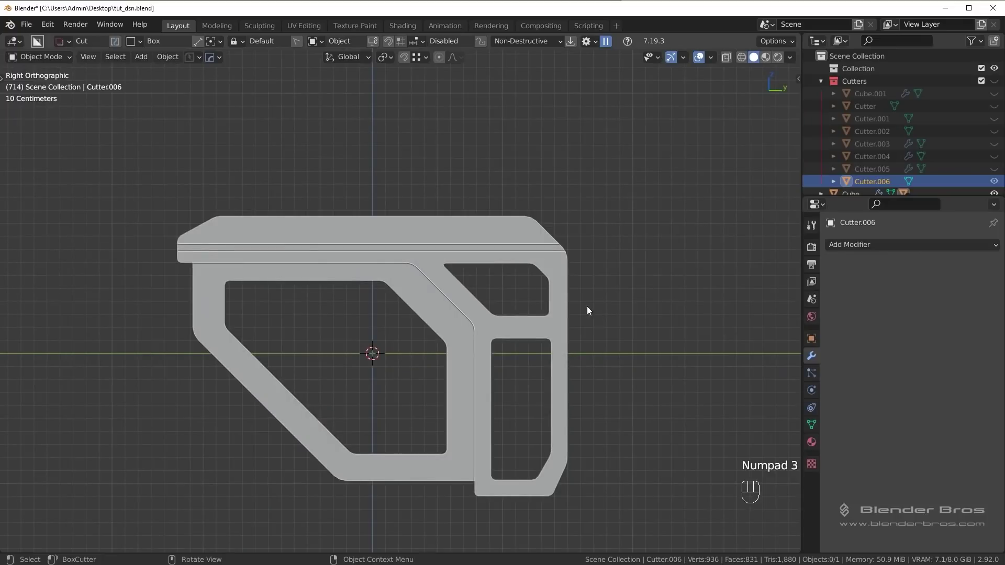
drag(536, 286, 661, 331)
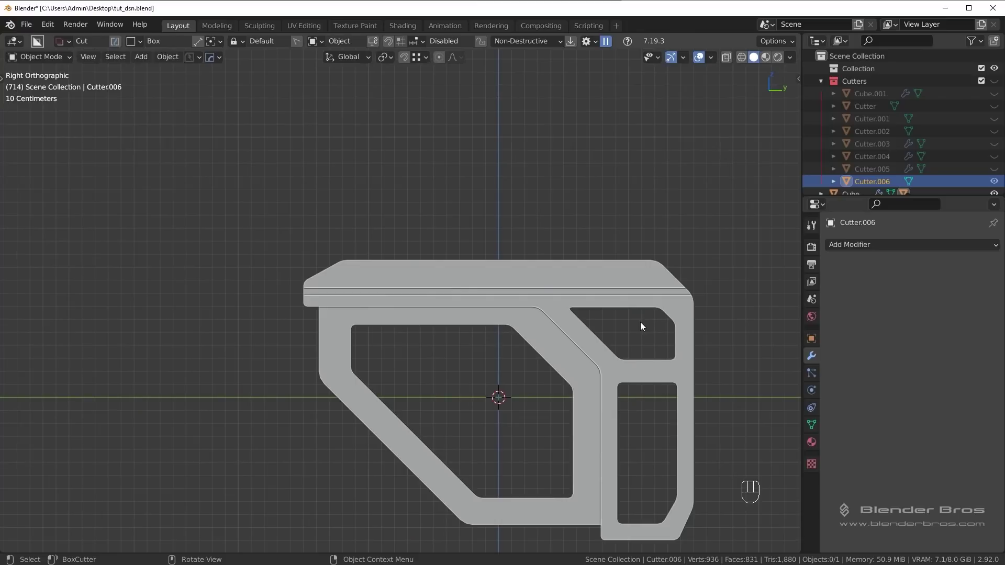
drag(484, 393, 535, 389)
drag(583, 407, 500, 264)
drag(576, 327, 546, 388)
Step: Edit the stock's mesh and dissolve the stray vertex at the divider corner
click(586, 397)
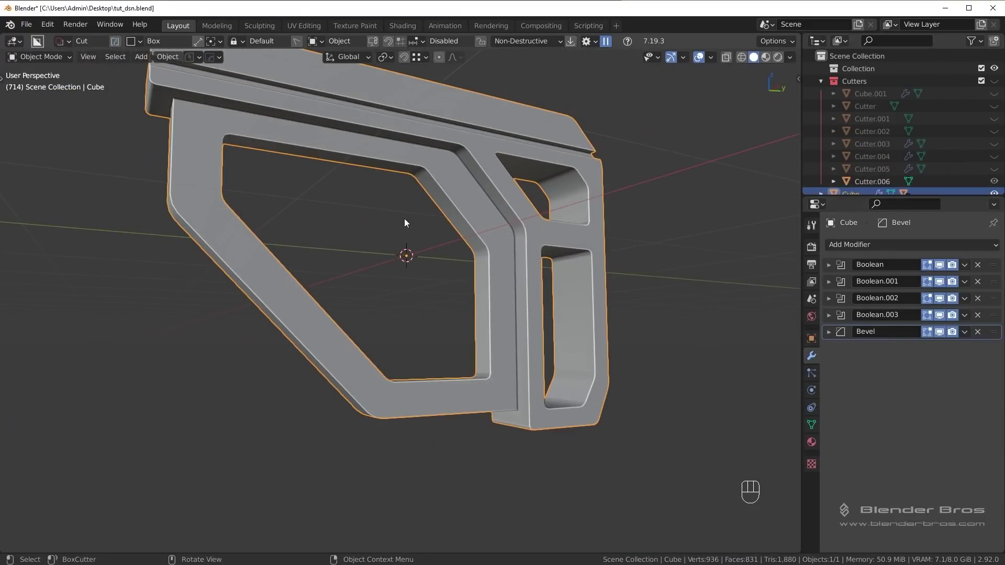
key(Tab)
drag(568, 371, 536, 342)
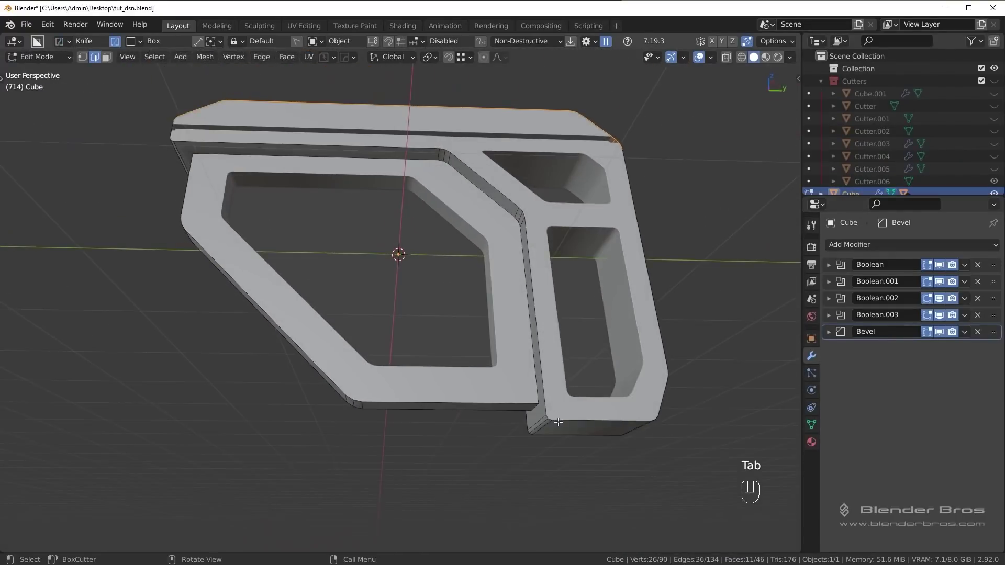
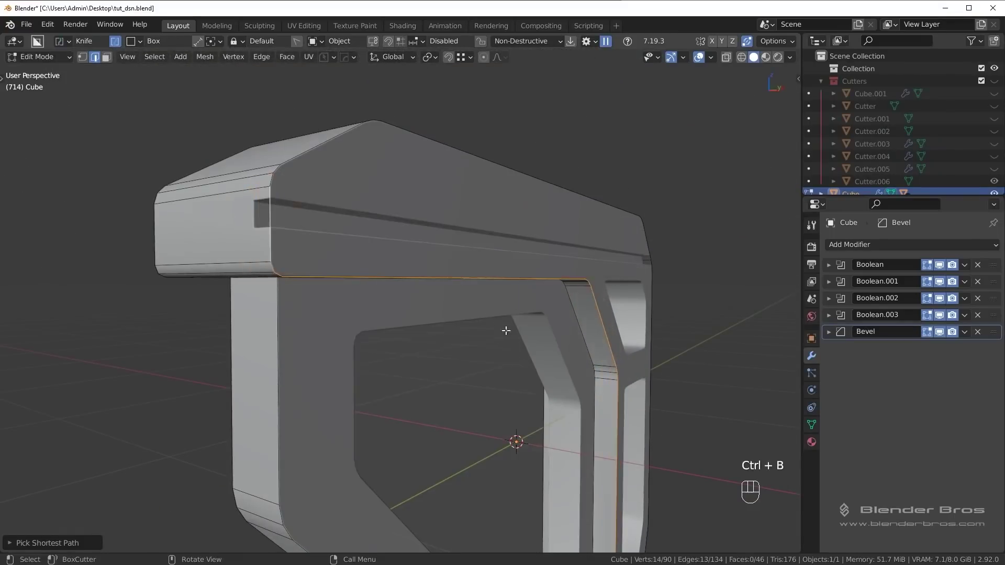
drag(551, 344, 510, 325)
drag(632, 402, 496, 262)
drag(561, 410, 525, 260)
middle_click(517, 303)
drag(521, 265, 481, 289)
middle_click(475, 289)
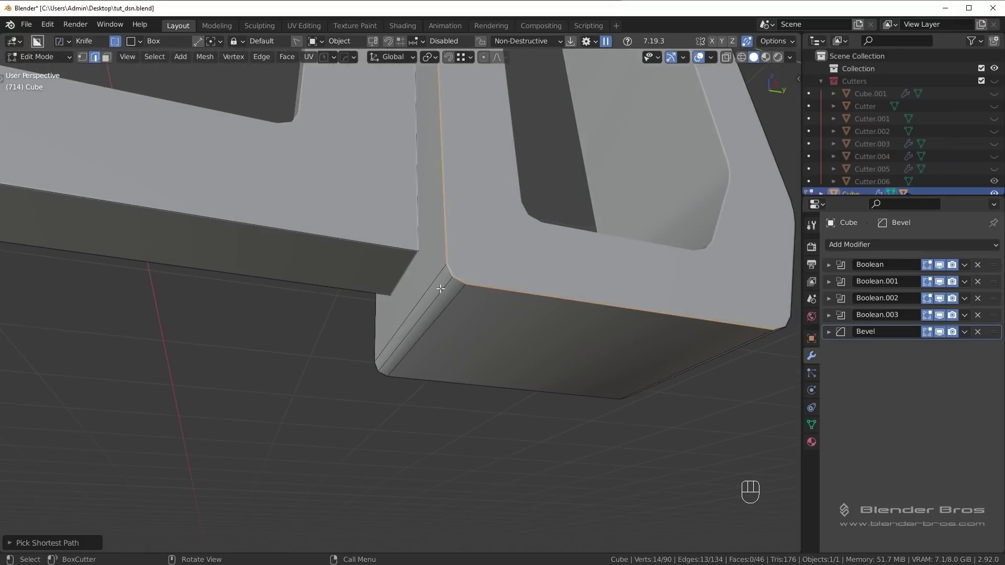
click(434, 279)
key(ctrl+x)
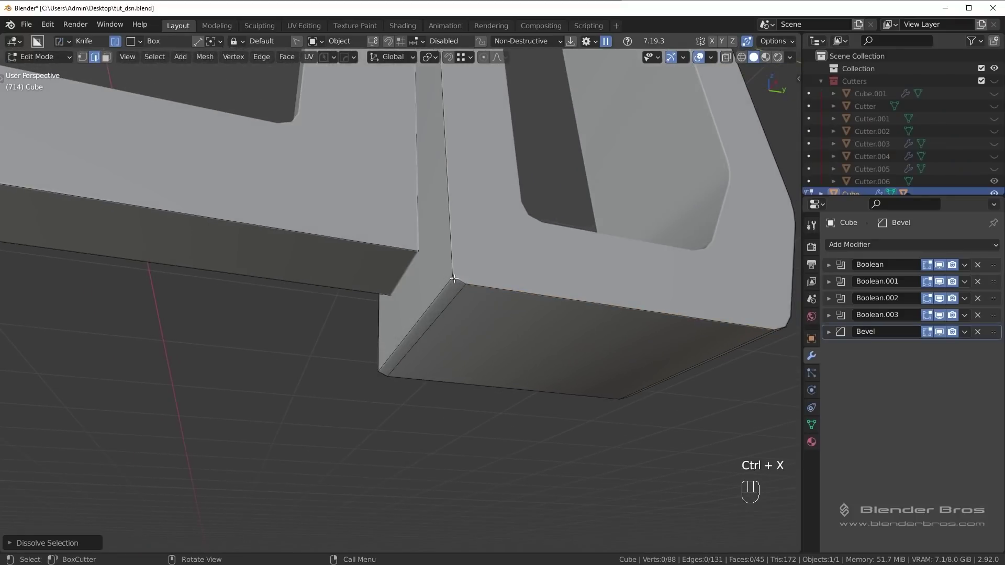
Step: Move the corner vertices into line along Z and slide the rail corner vertices along Y
click(458, 301)
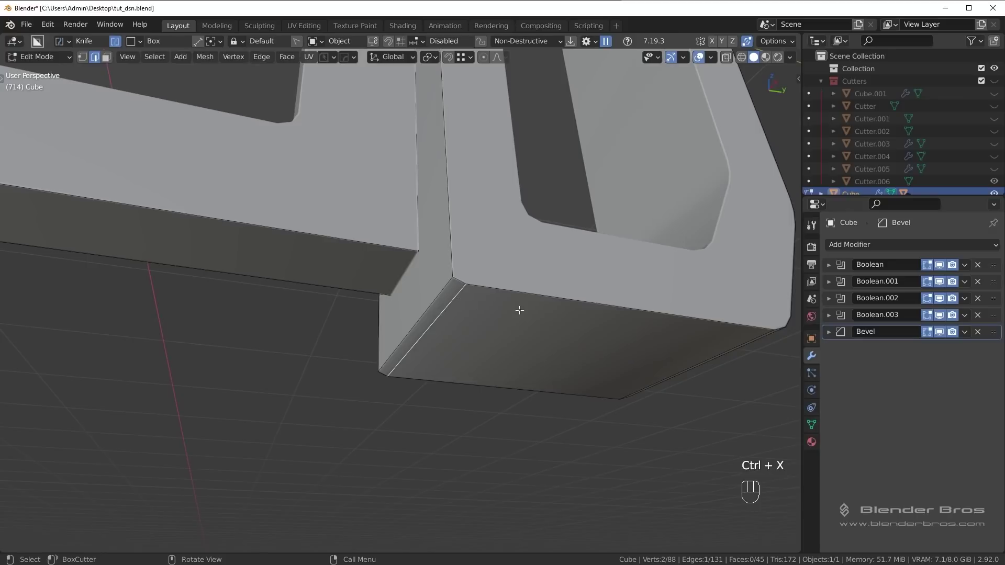
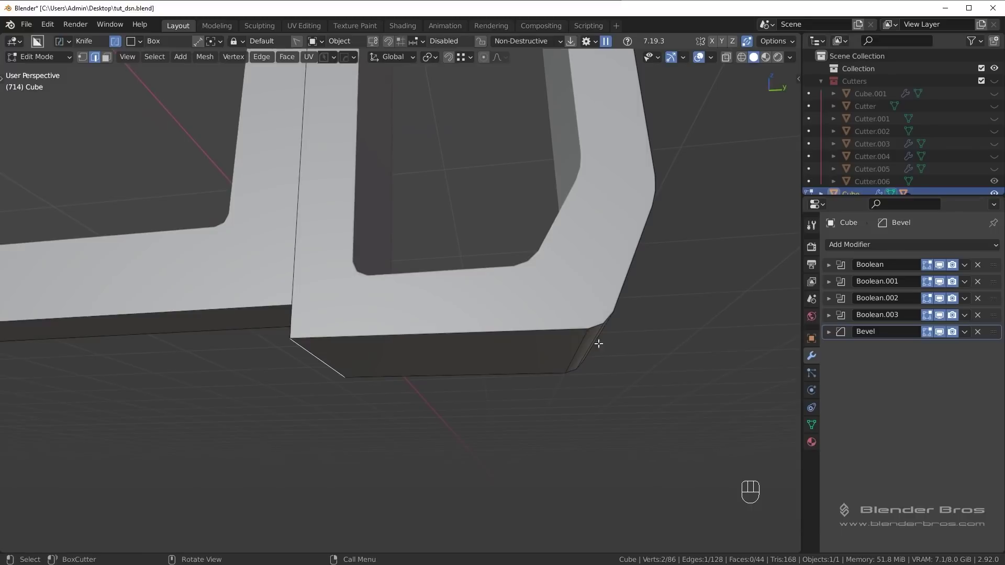
key(g)
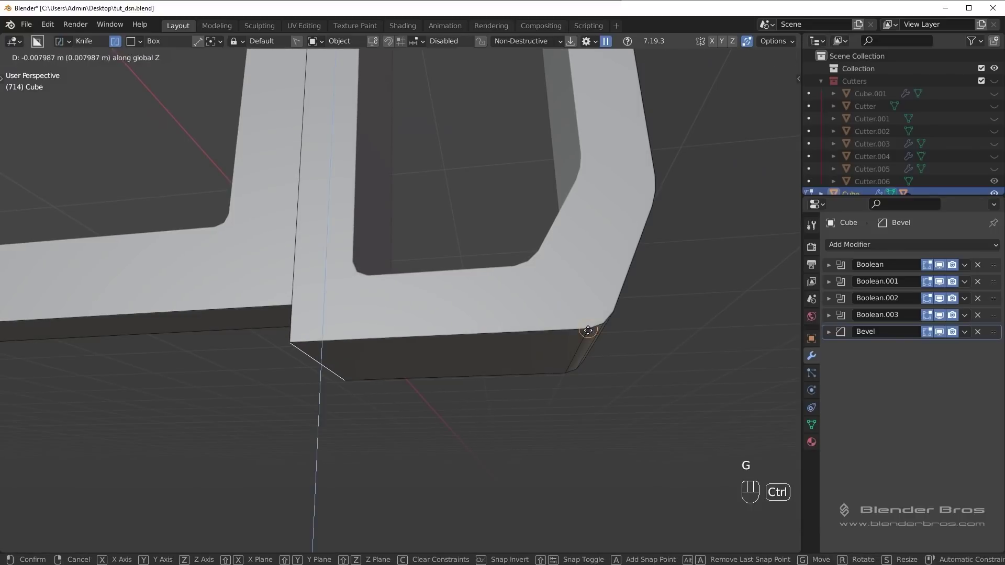
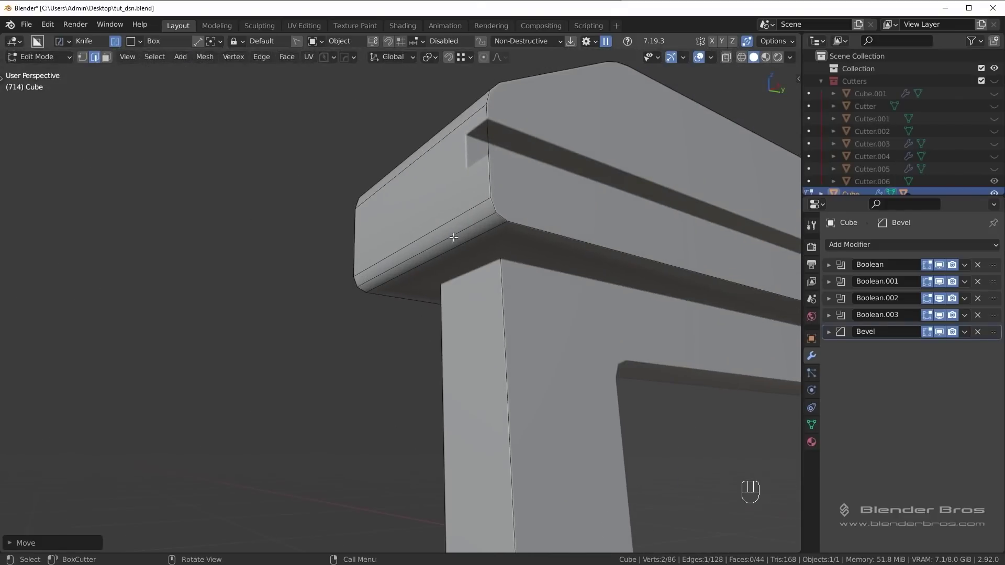
key(ctrl+x)
click(493, 230)
click(485, 217)
key(g)
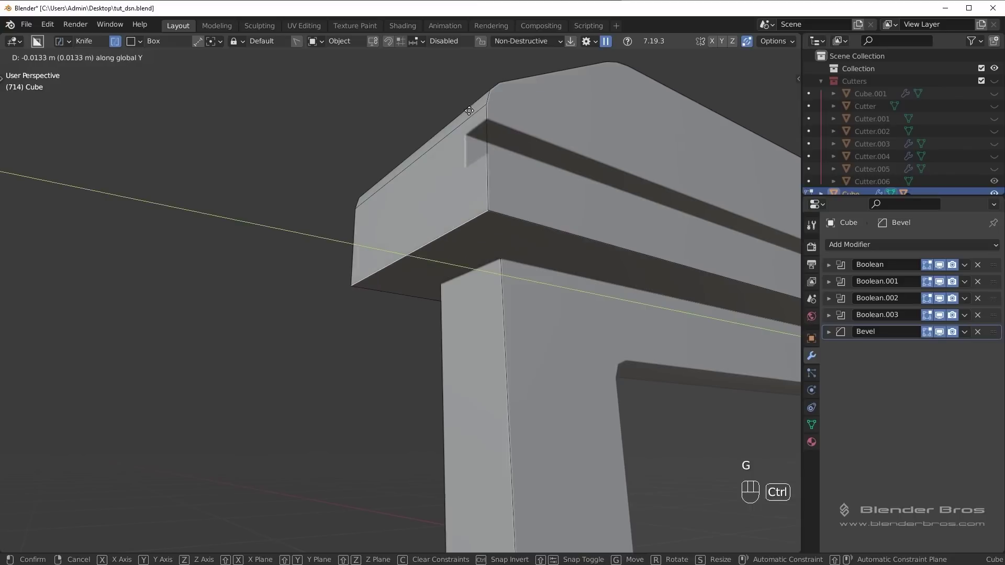
middle_click(615, 277)
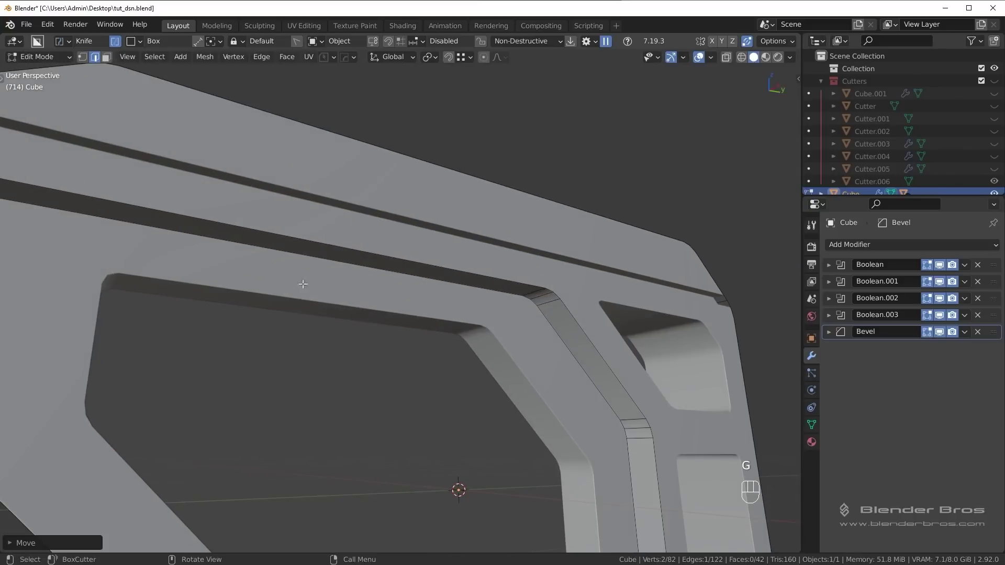
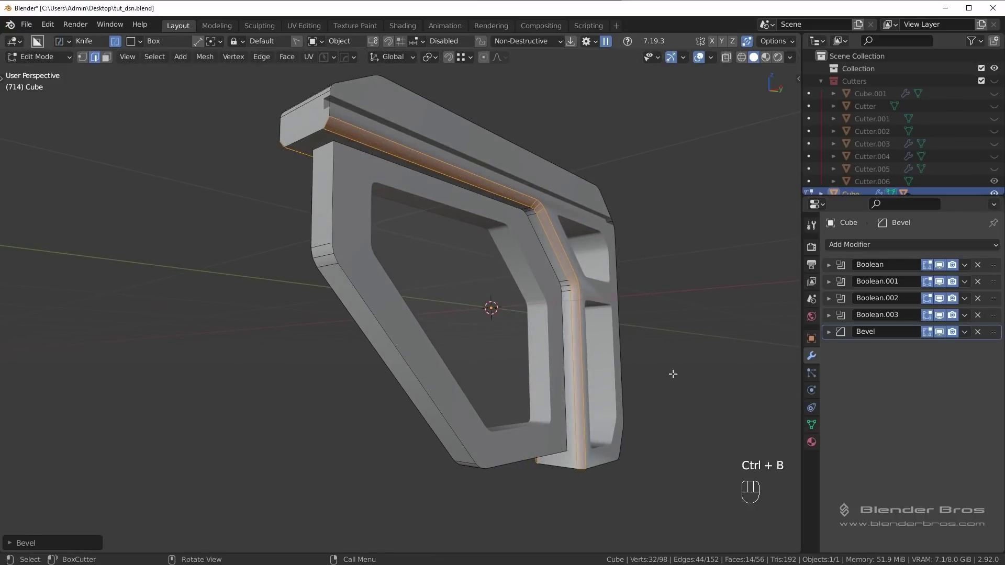
Step: Return to object mode and orbit to view the bevelled rail edges
key(Tab)
drag(637, 322, 605, 325)
middle_click(618, 265)
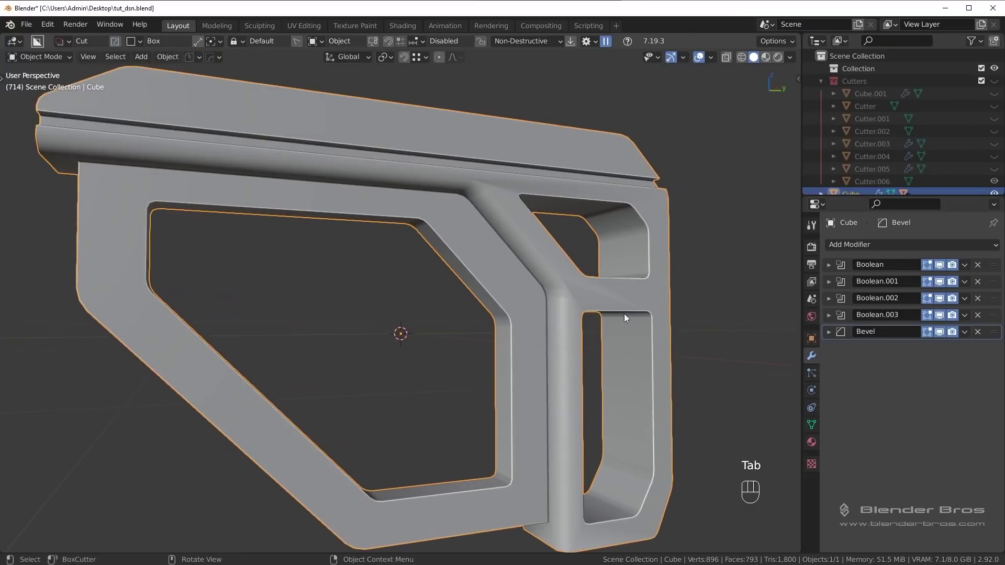
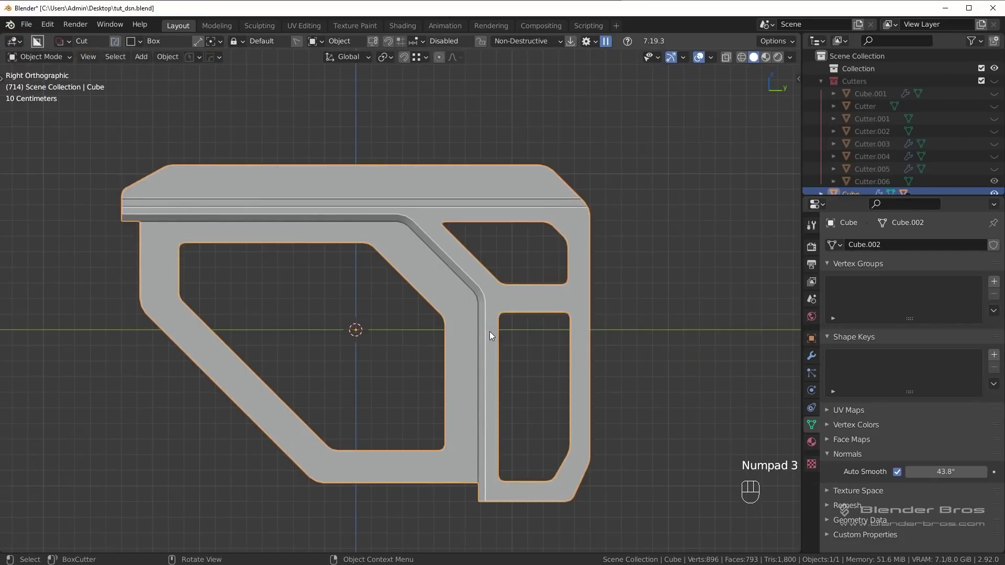
Step: Bevel the edges under the top rail and limit the Bevel modifier to a 39° angle
key(ctrl+z)
key(ctrl+b)
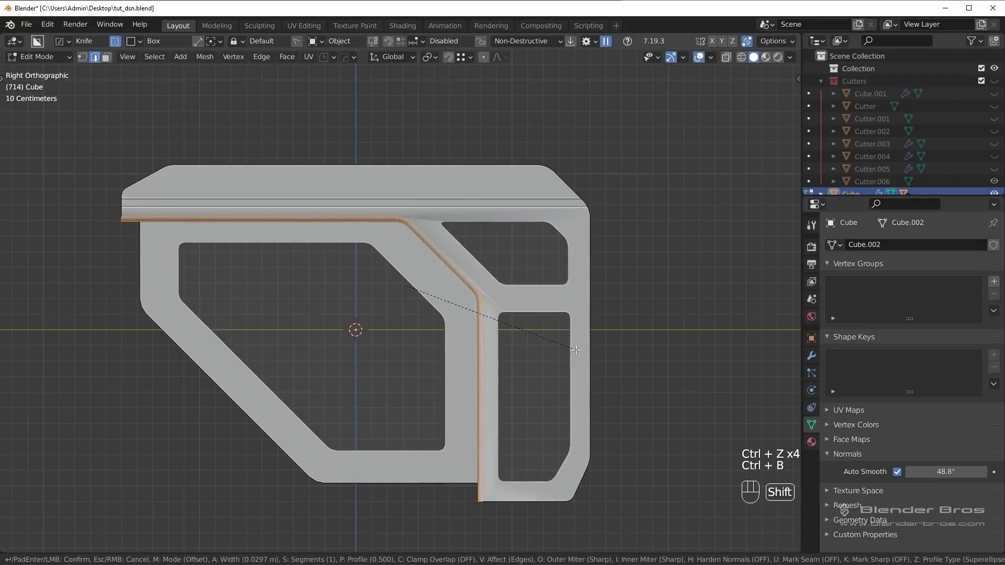
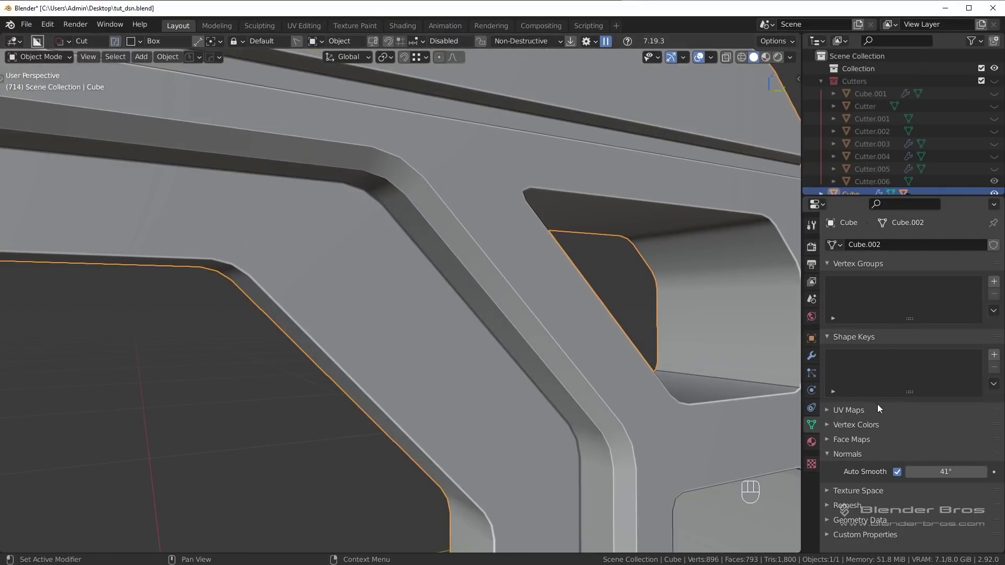
click(809, 358)
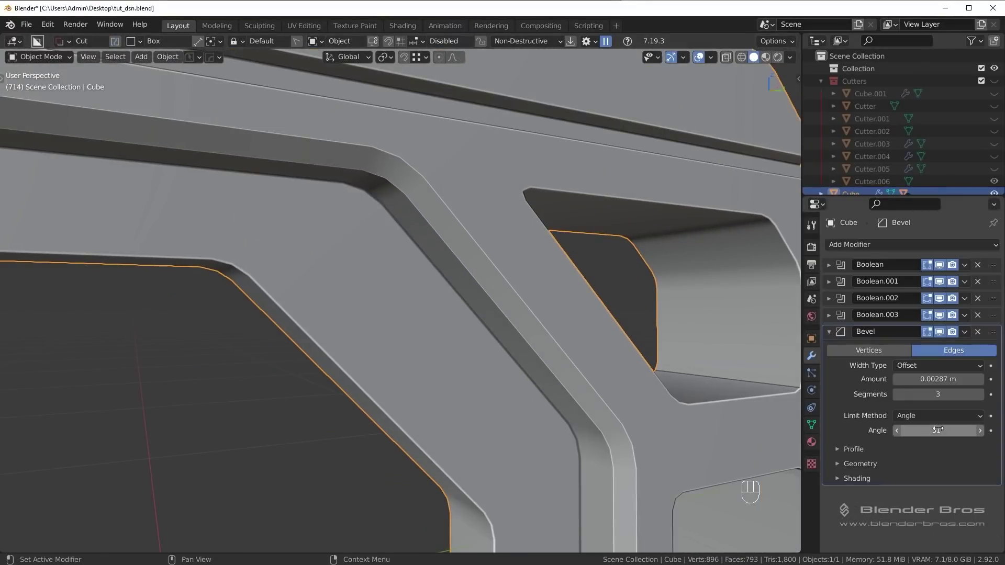
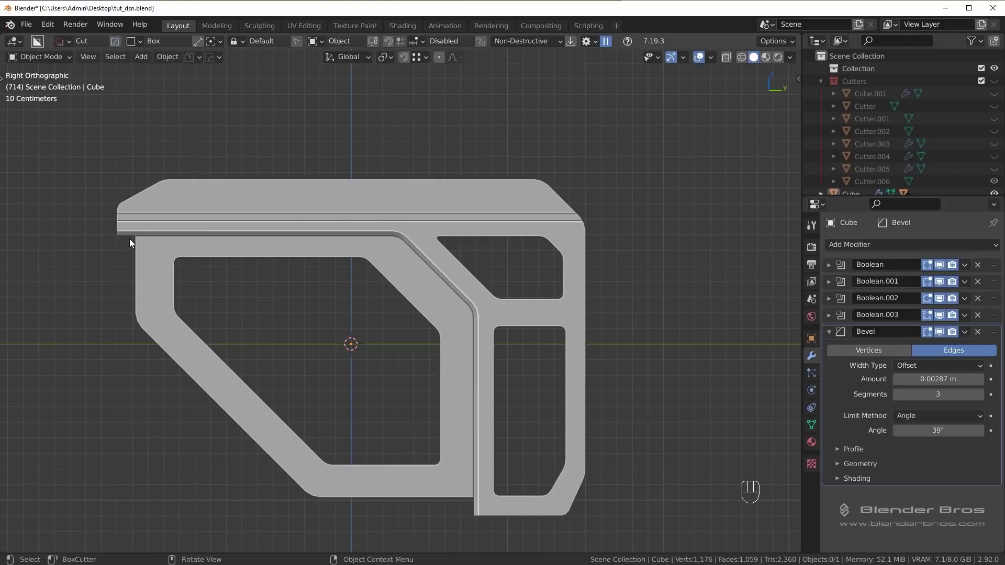
drag(227, 236, 221, 247)
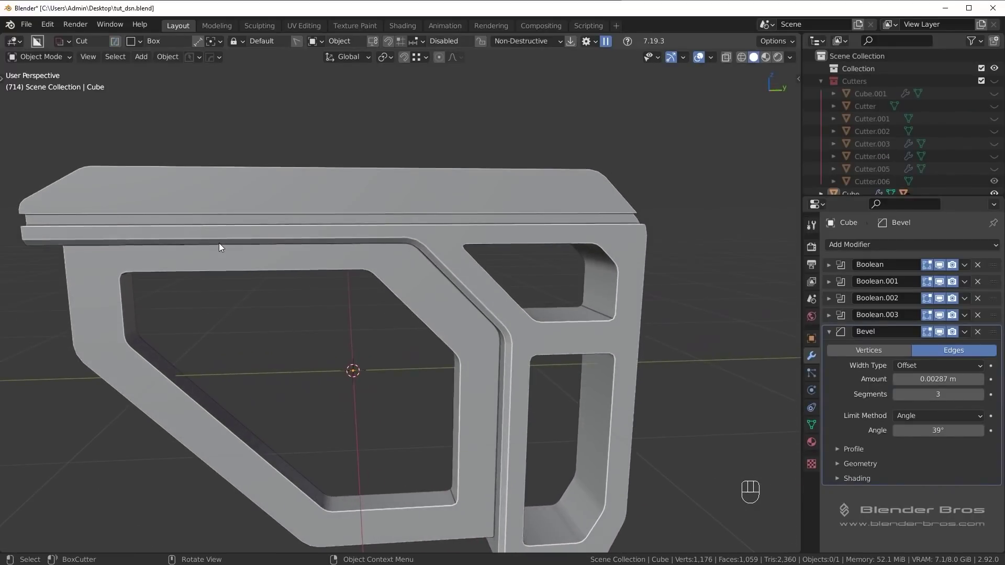
key(KP_3)
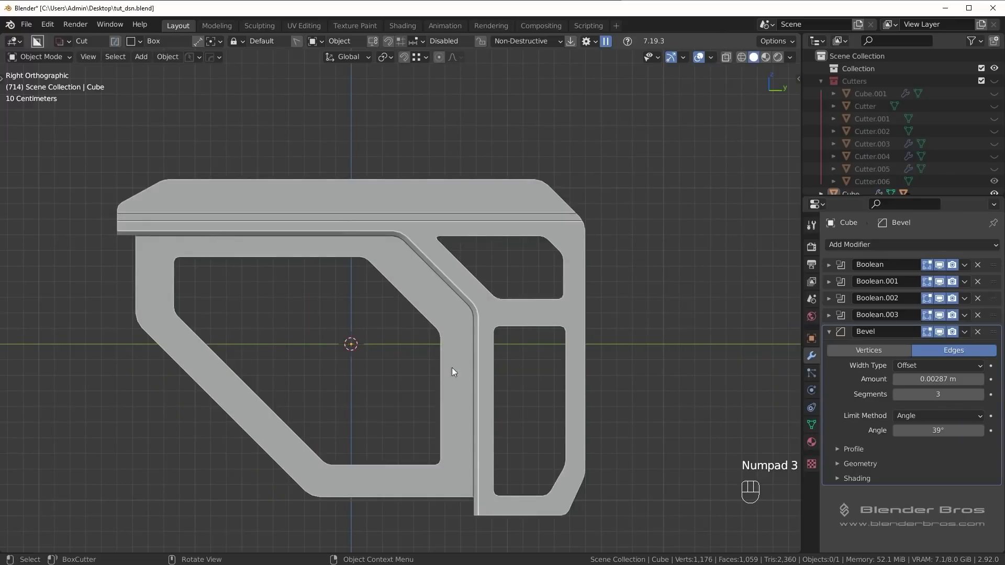
Step: Save the file and orbit in close to look along the stock's top rail
key(ctrl+s)
drag(449, 275, 568, 343)
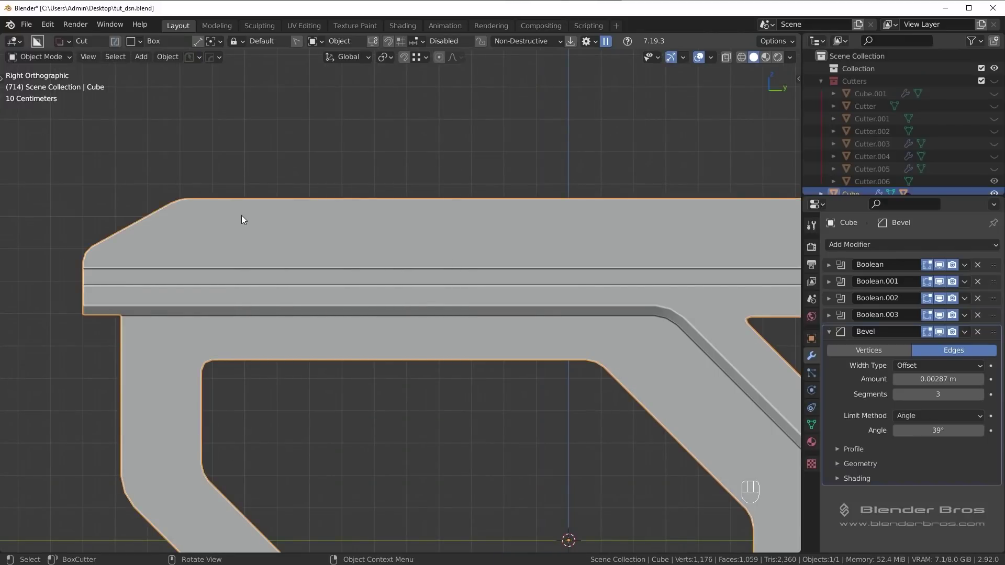
drag(245, 218, 246, 219)
drag(245, 218, 286, 176)
drag(286, 188, 357, 228)
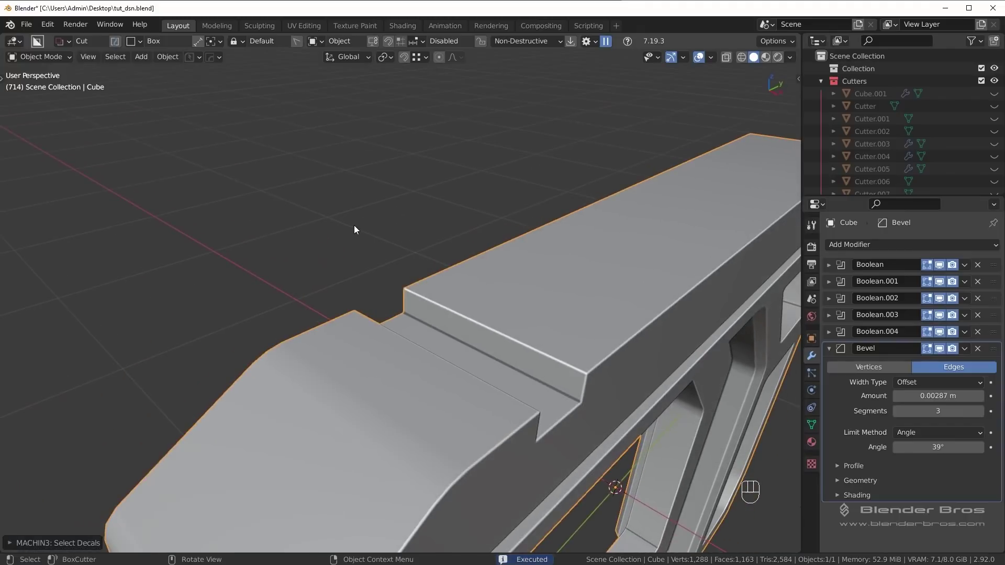
drag(425, 350, 450, 328)
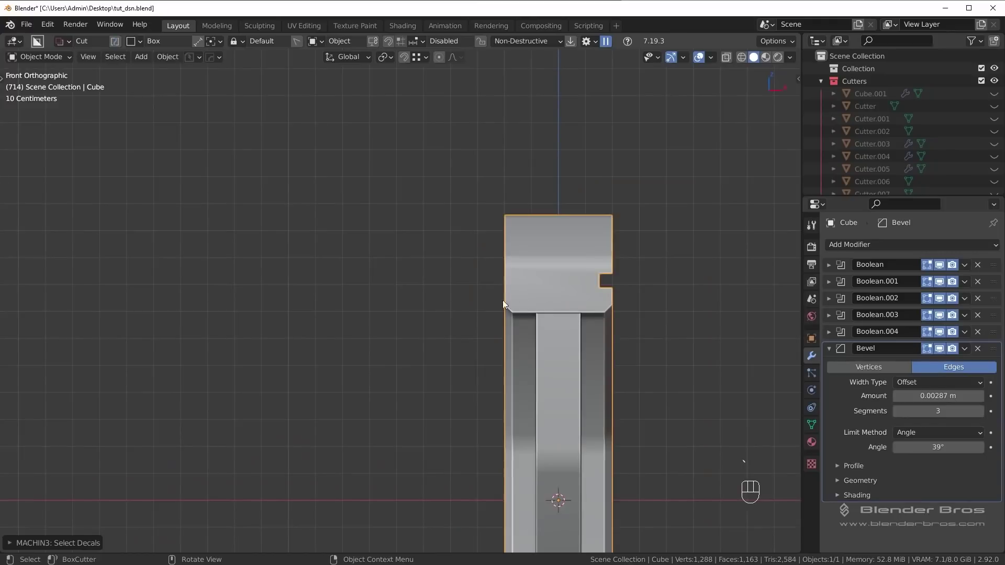
Step: Draw a box cutter across the top rail and start positioning it
drag(545, 274, 455, 317)
drag(430, 236, 518, 263)
drag(512, 273, 483, 308)
drag(578, 330, 448, 316)
drag(509, 353, 602, 363)
drag(546, 316, 586, 308)
key(q)
key(g)
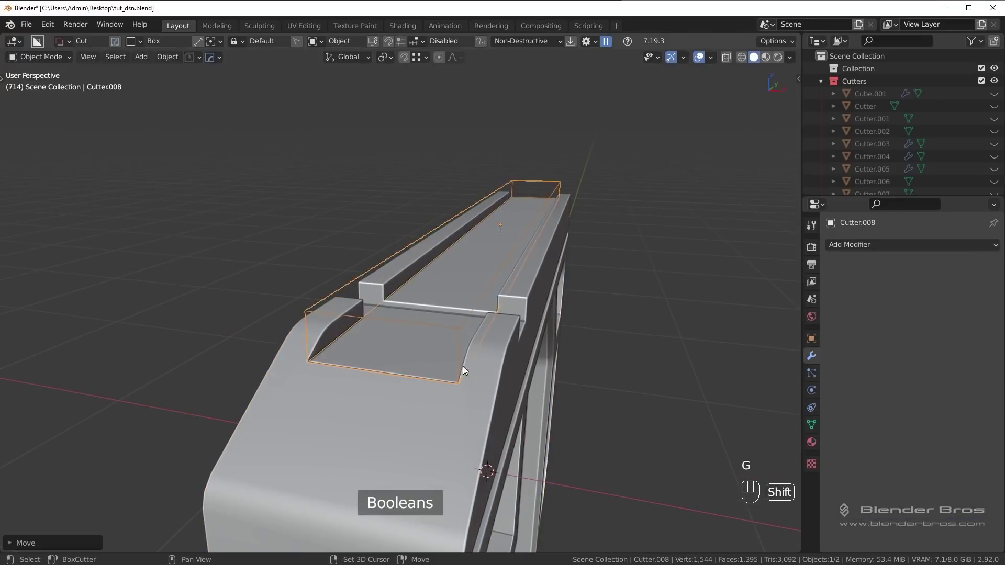
Step: Move and stretch the new cutter along the rail's length, redoing until it fits
key(shift+2)
drag(419, 385, 393, 385)
key(ctrl+z)
middle_click(405, 385)
key(s)
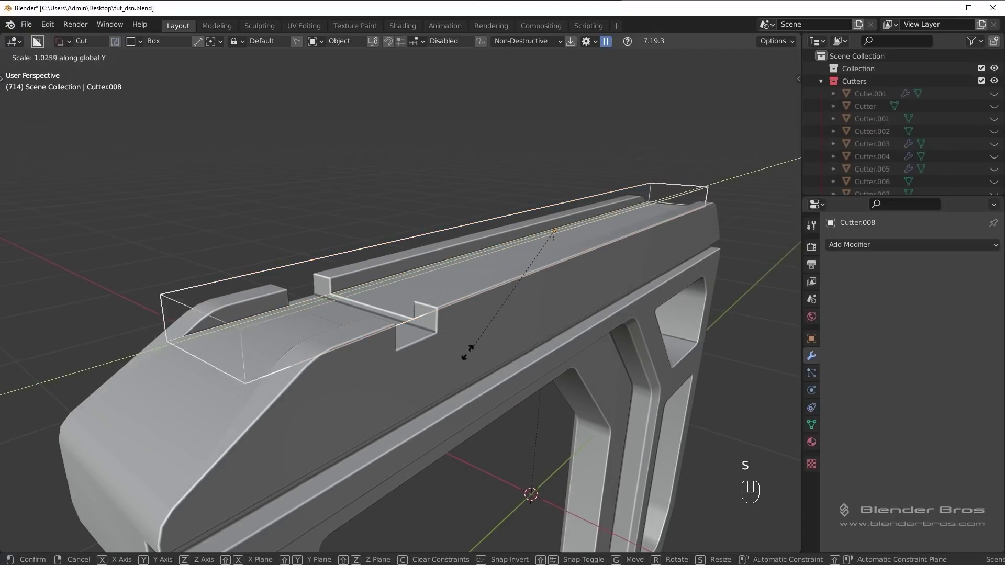
key(shift+2)
middle_click(459, 370)
key(ctrl+z)
key(g)
key(shift+2)
Step: Reselect the stock, set its bevel angle limit to 28° and show the wireframe overlay
click(425, 344)
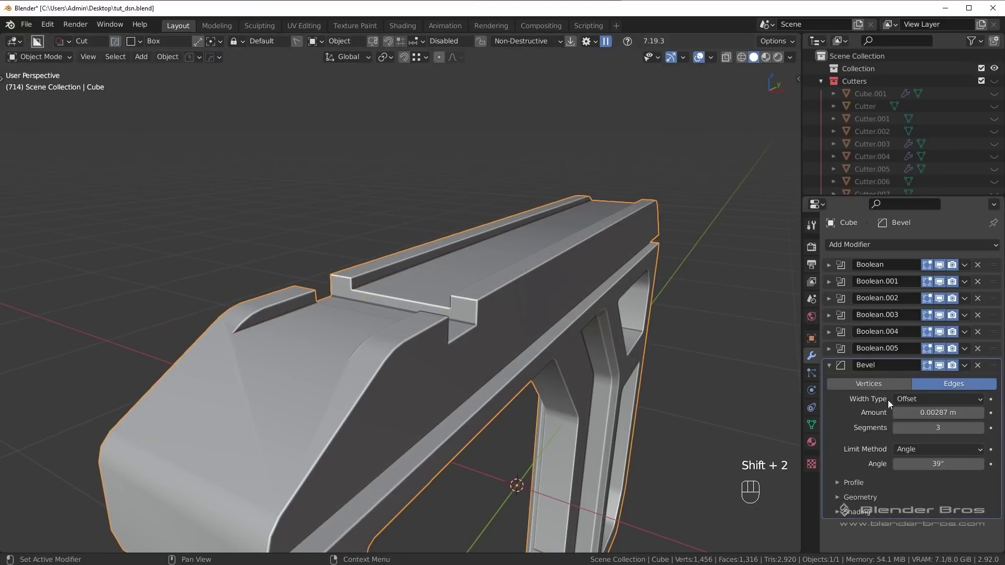
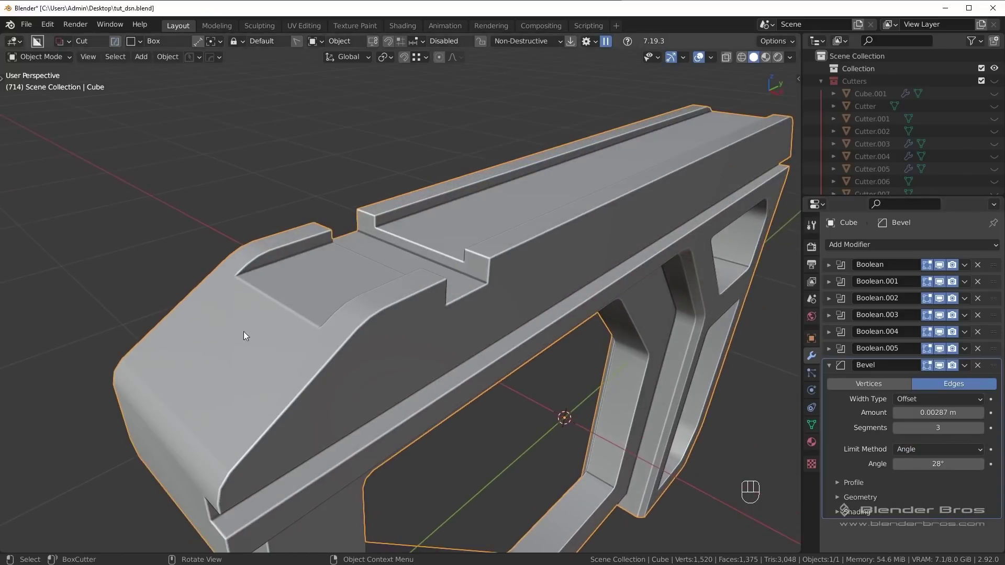
drag(449, 340, 402, 340)
drag(447, 226, 460, 248)
key(alt+v)
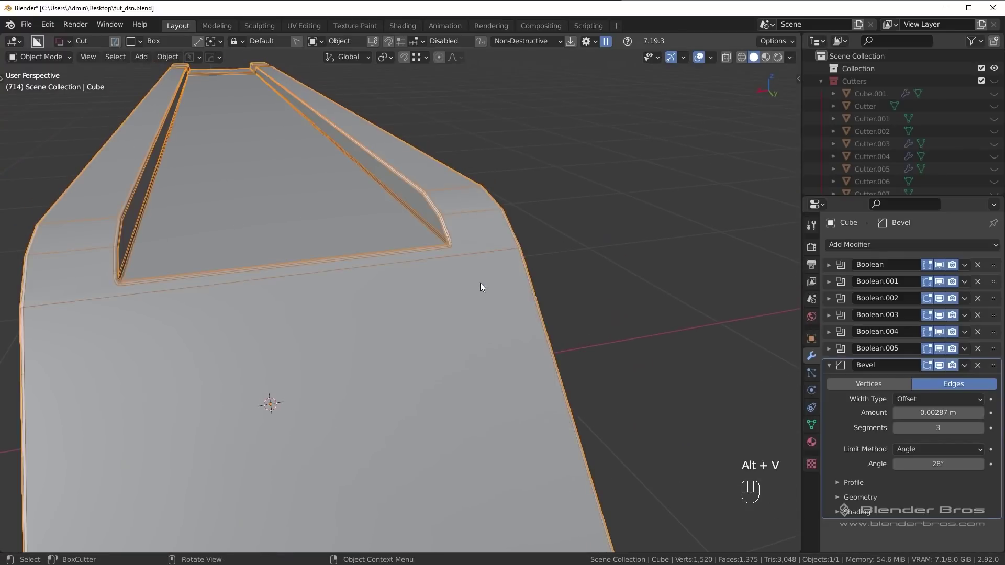
middle_click(466, 261)
middle_click(423, 276)
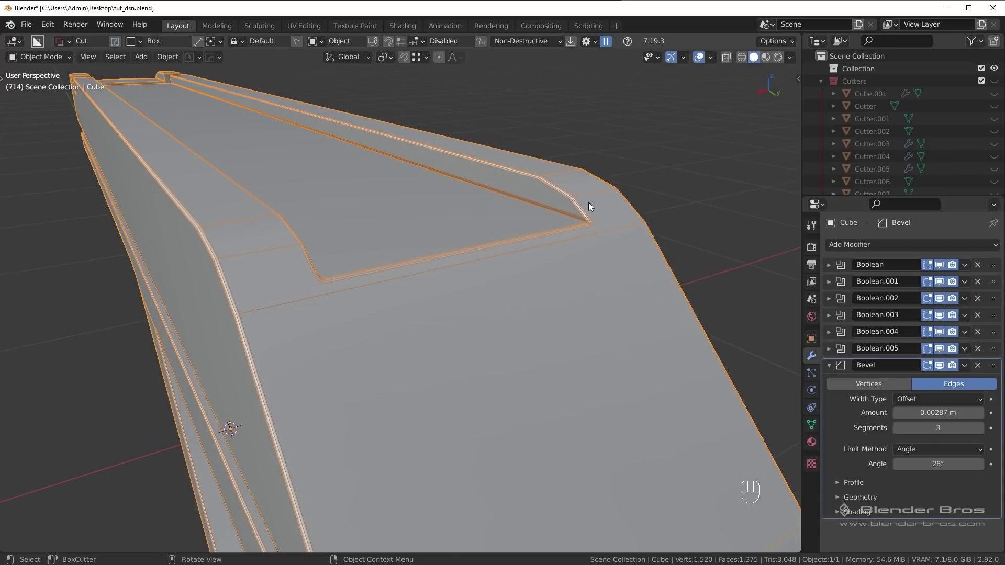
Step: Slide Cutter.008 along the stock so the rail notch cuts cleanly
key(alt+v)
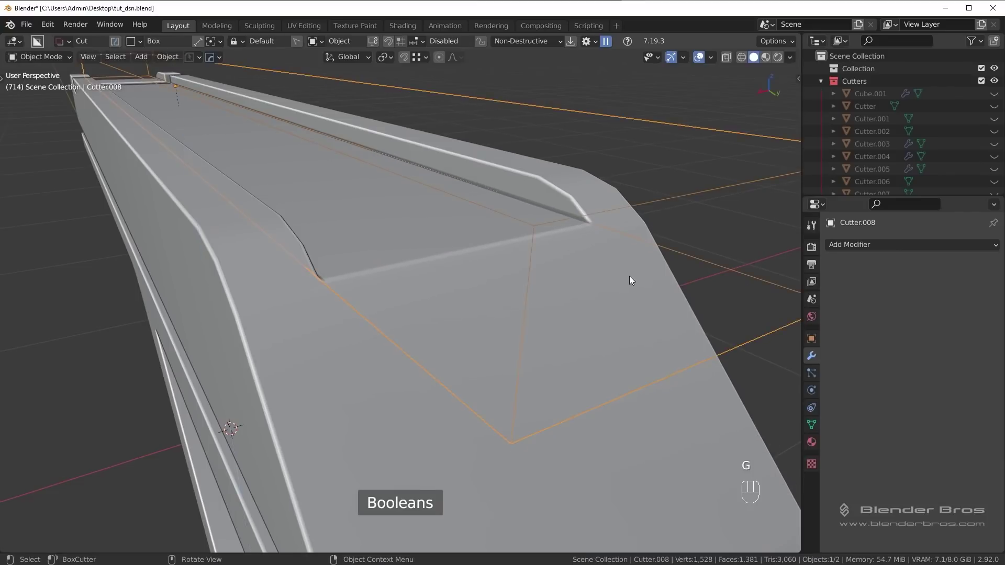
key(alt+v)
key(g)
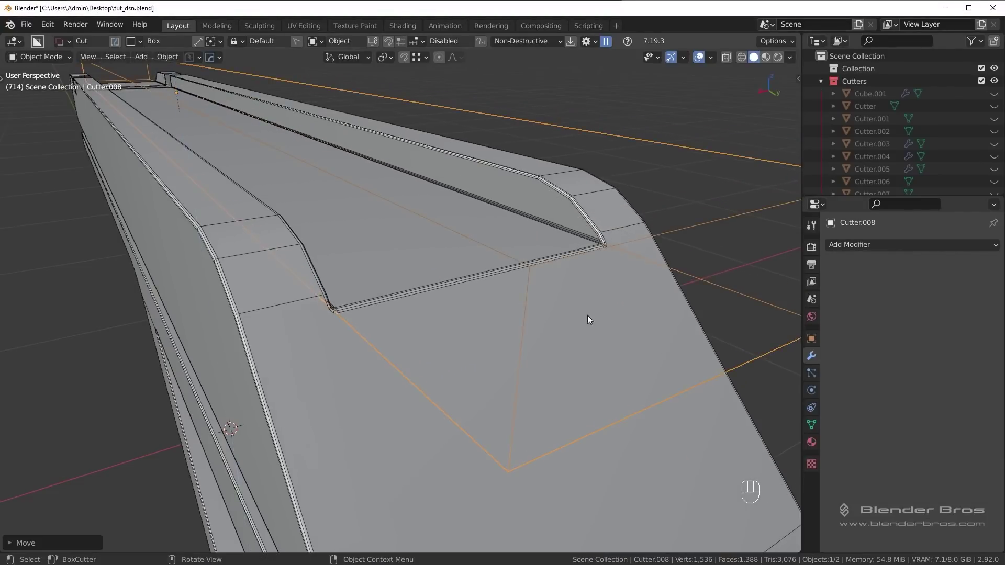
middle_click(624, 285)
drag(435, 230, 525, 246)
drag(547, 253, 472, 236)
key(ctrl+z)
middle_click(484, 249)
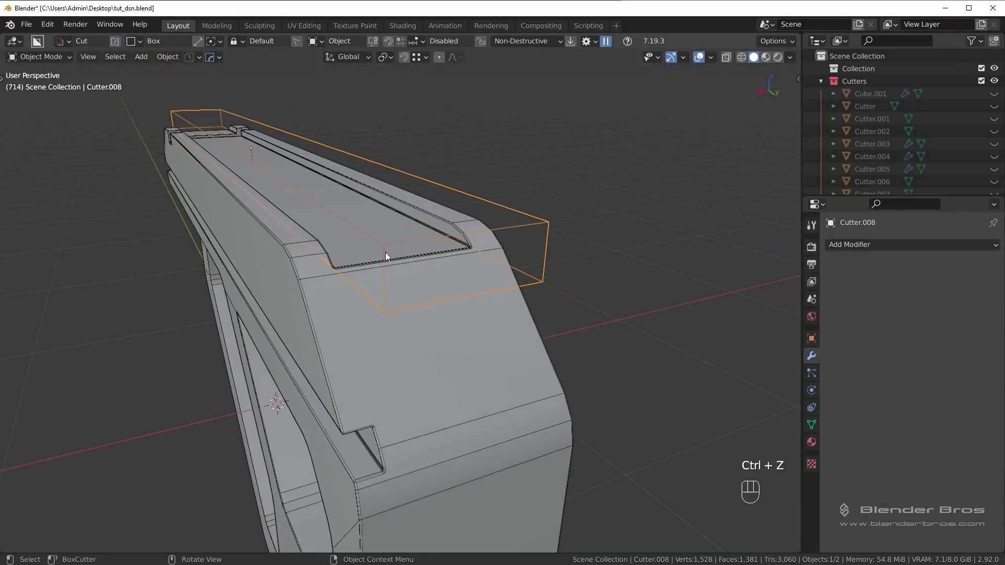
Step: Orbit to check the rail notch from several sides and reselect the main stock
middle_click(382, 254)
drag(457, 275, 598, 258)
drag(468, 258, 561, 243)
middle_click(493, 248)
key(shift+2)
drag(537, 305, 474, 305)
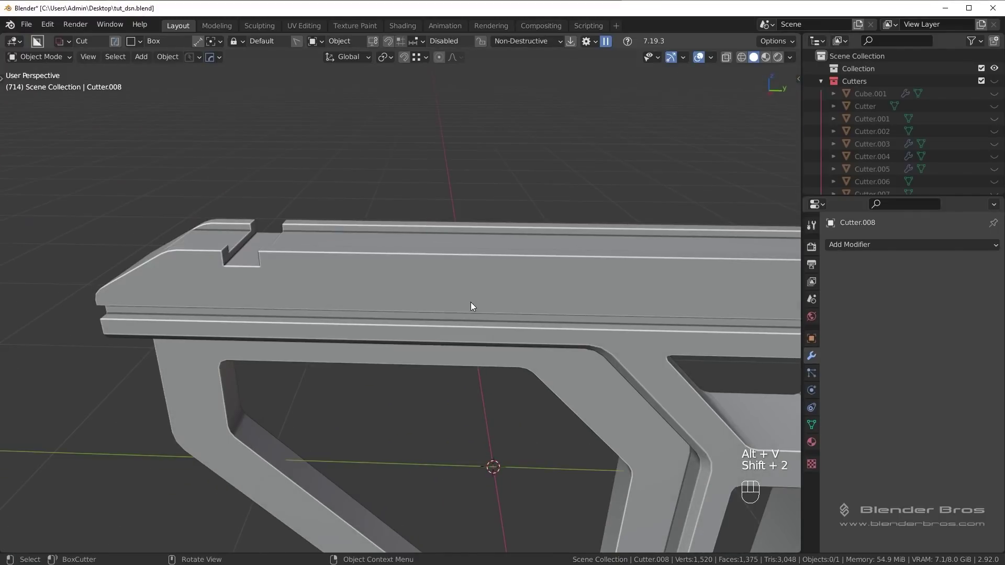
drag(502, 322, 463, 303)
click(366, 204)
Step: Orbit around the whole gun stock to review it before mirroring
drag(309, 249, 449, 264)
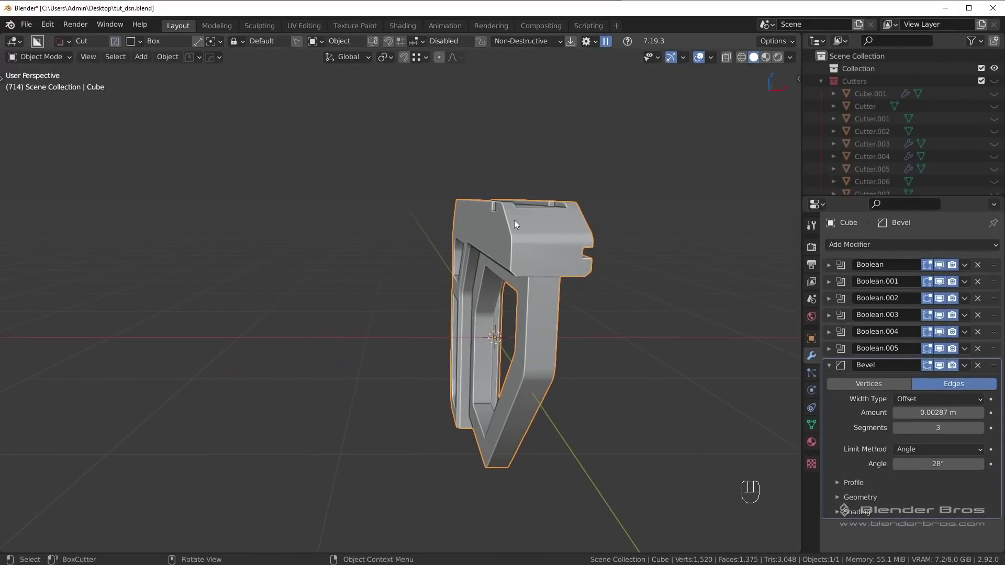
drag(512, 249, 468, 261)
middle_click(481, 284)
drag(440, 197, 479, 209)
middle_click(554, 253)
drag(570, 265, 547, 269)
drag(558, 277, 485, 266)
Step: Add a Hops_Mirror across the stock's centre axis and check the result
key(alt+x)
drag(354, 61, 580, 299)
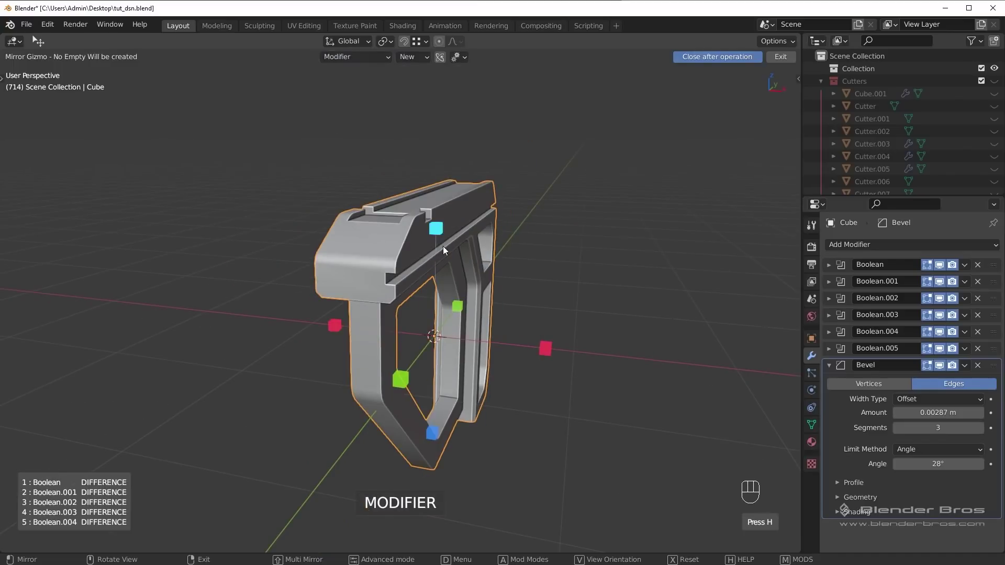
click(547, 351)
drag(461, 324, 539, 322)
drag(481, 241, 461, 245)
Step: View the mirrored stock from the front and over its widened top rail
key(alt+a)
drag(546, 280, 512, 282)
key(KP_1)
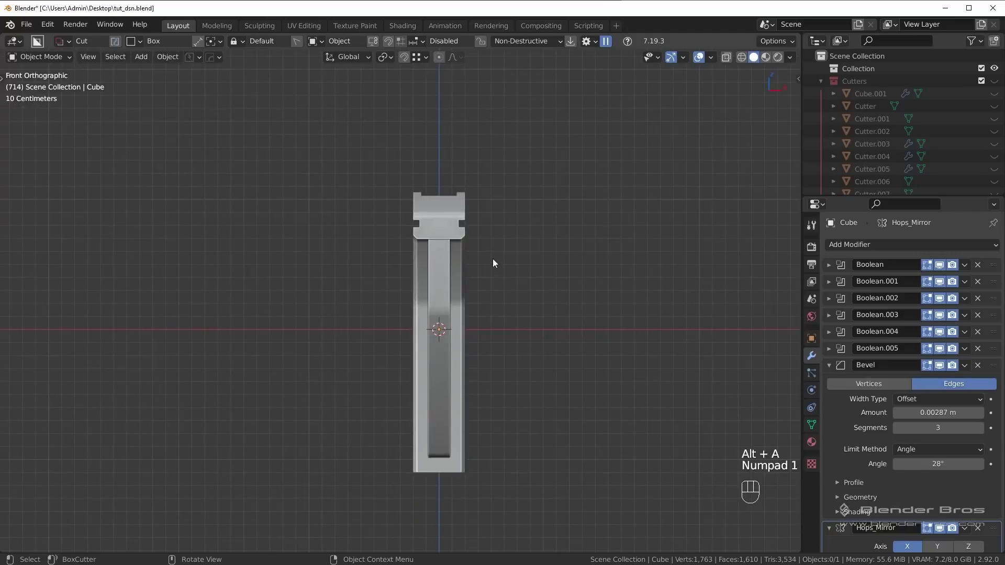
drag(487, 221, 491, 289)
drag(484, 303, 483, 328)
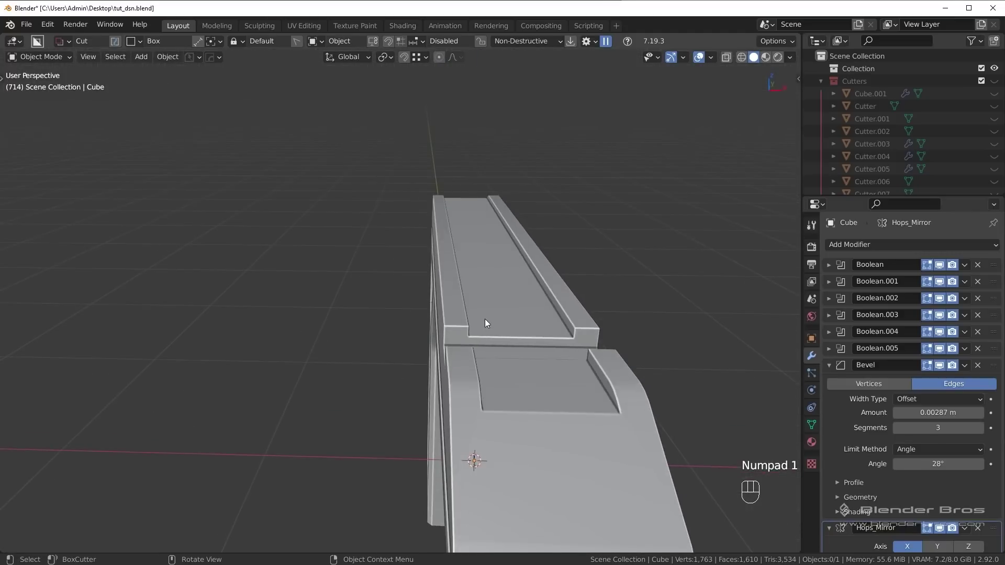
Step: In front view, attempt a vertical box cut dragged over the stock's top end
key(KP_1)
click(487, 301)
key(d)
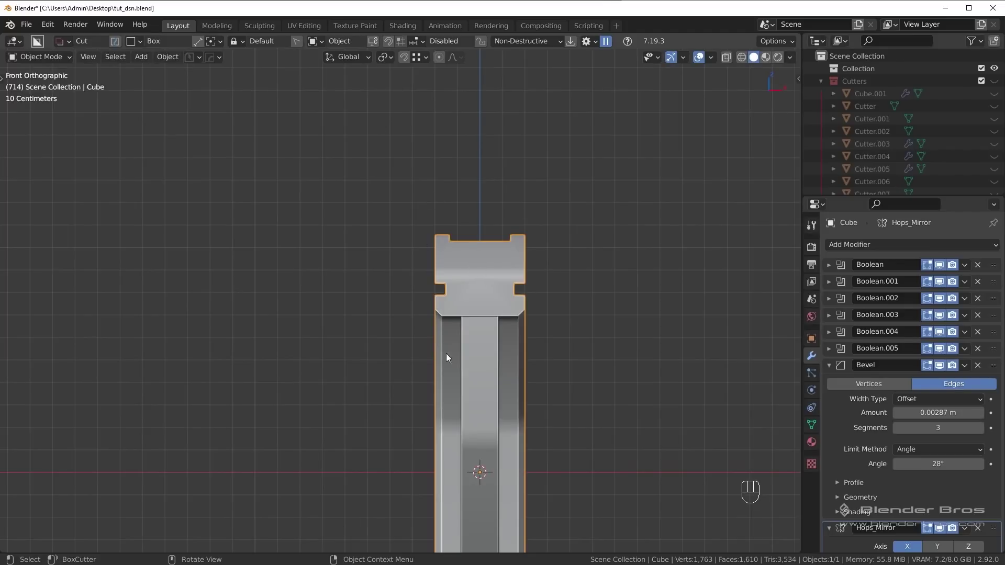
drag(472, 350, 468, 155)
drag(485, 292, 468, 155)
key(KP_1)
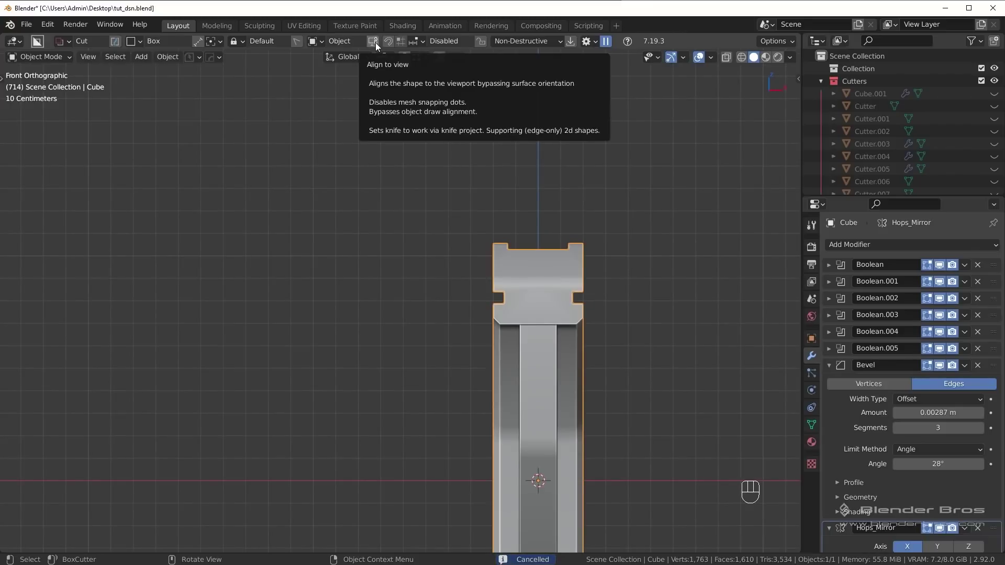
Step: Enable BoxCutter Align to View and cut a central slot through the top rail's end
click(379, 44)
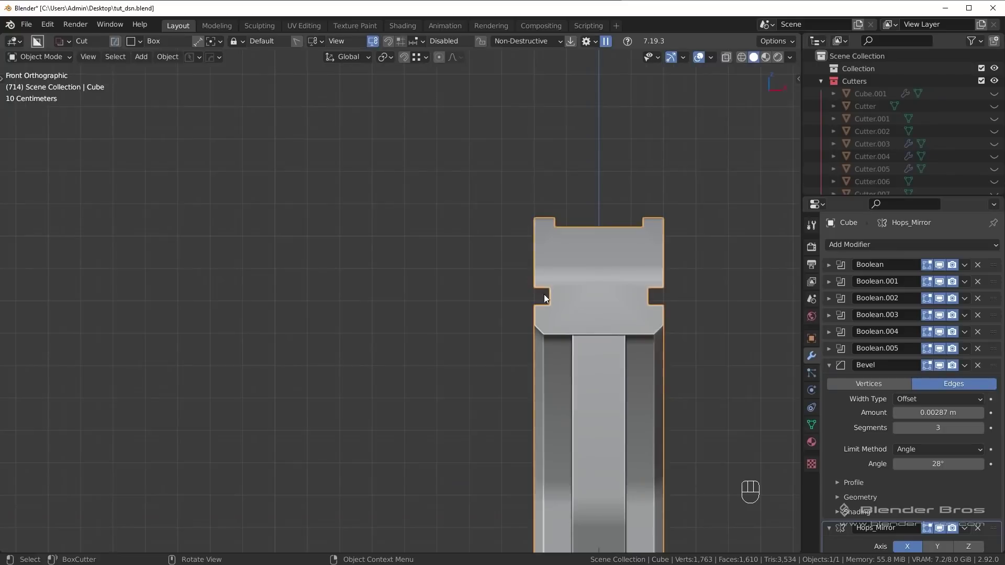
drag(545, 287, 500, 260)
drag(516, 324, 217, 362)
drag(530, 161, 217, 361)
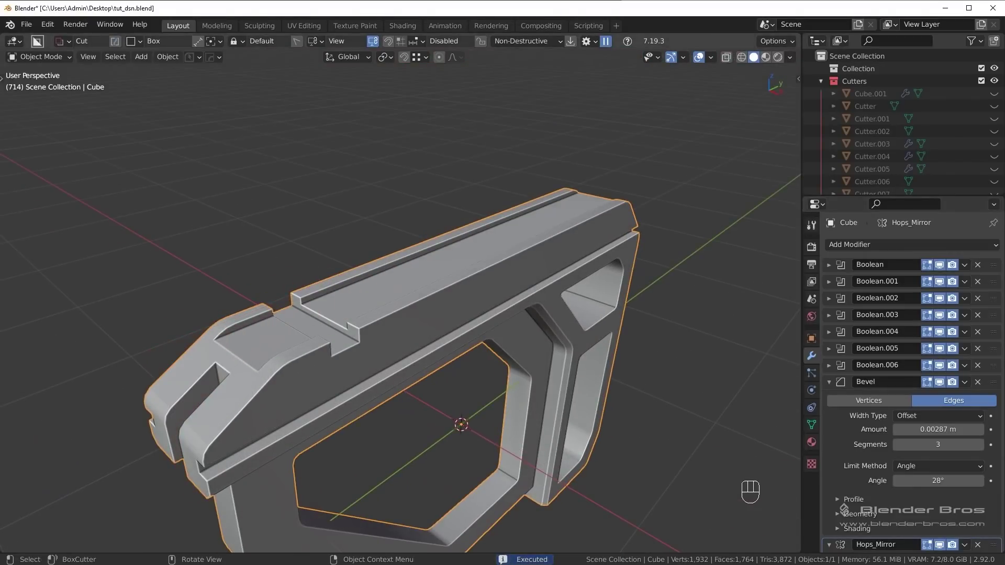
Step: Stretch Cutter.009 along its length to extend the slot, inspecting the result from several angles
key(q)
key(s)
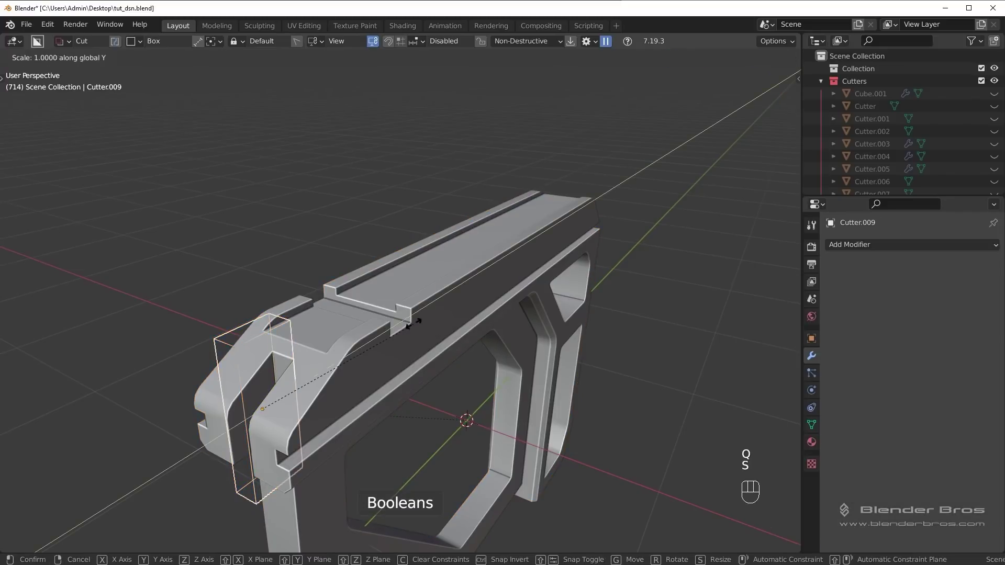
drag(520, 309, 553, 265)
key(shift+2)
middle_click(545, 259)
drag(513, 262, 438, 339)
drag(456, 327, 552, 278)
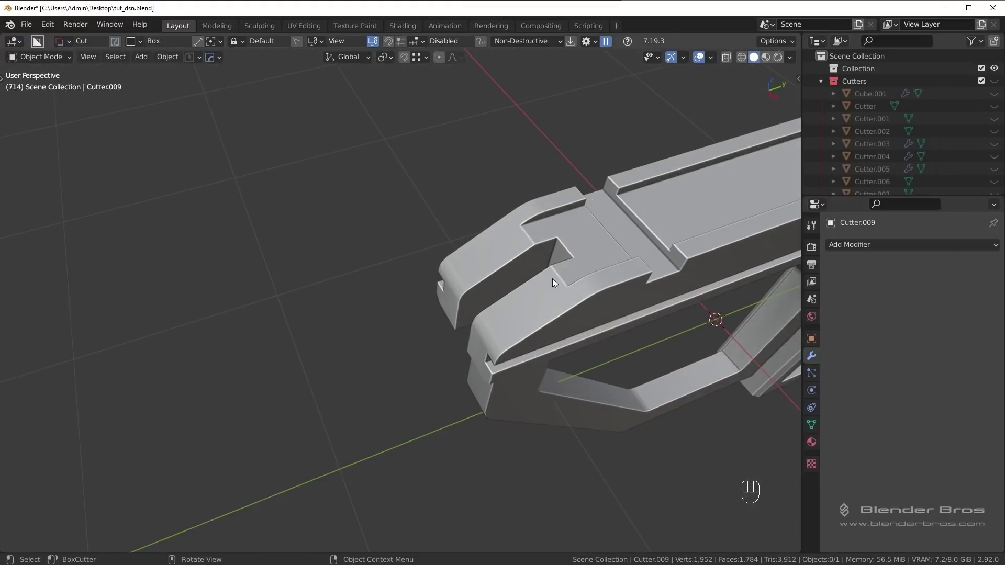
drag(558, 253, 533, 267)
drag(548, 259, 615, 204)
key(ctrl+z)
middle_click(599, 208)
drag(565, 210, 489, 268)
middle_click(501, 273)
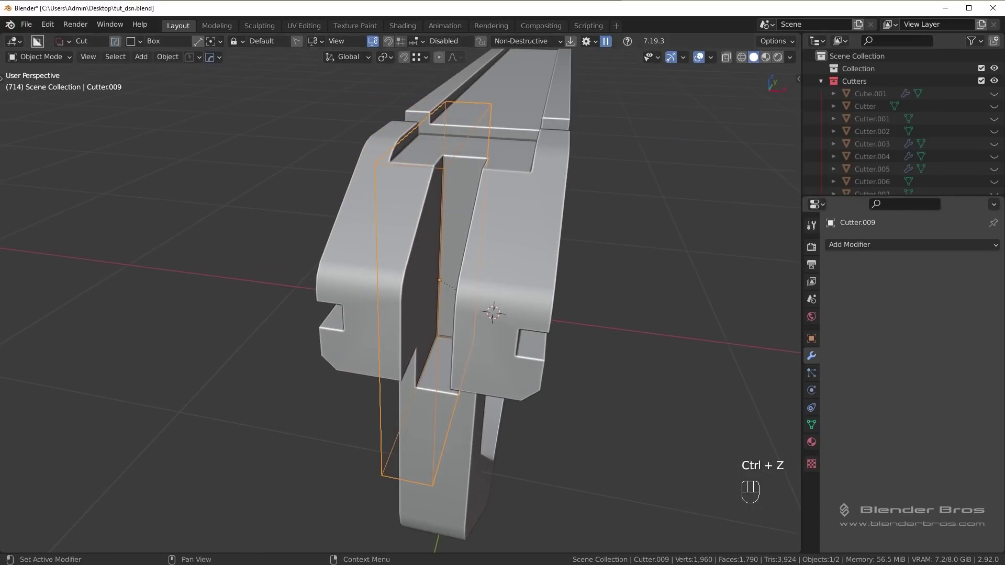
middle_click(552, 274)
Step: Nudge the cutter's geometry in Edit Mode, then undo the moves that didn't work
key(Tab)
click(454, 333)
drag(549, 297, 535, 312)
middle_click(558, 311)
key(g)
key(Tab)
middle_click(580, 188)
key(shift+2)
drag(568, 203, 513, 204)
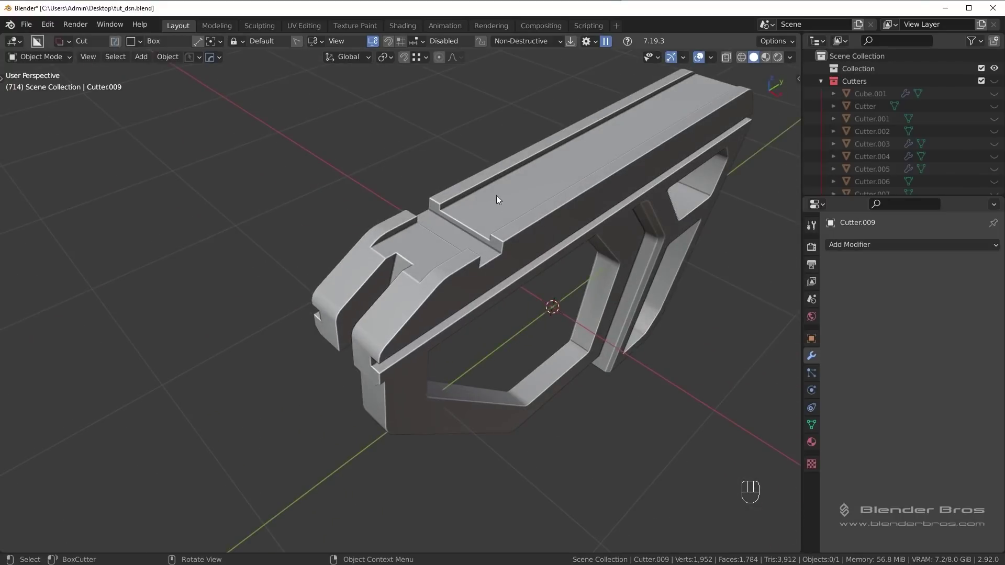
middle_click(533, 185)
key(ctrl+z)
drag(540, 221, 565, 217)
key(ctrl+z)
drag(557, 233, 549, 201)
Step: Try bevelling the slot cutter's edges with Ctrl+B, undoing and retrying to find a suitable width
key(ctrl+b)
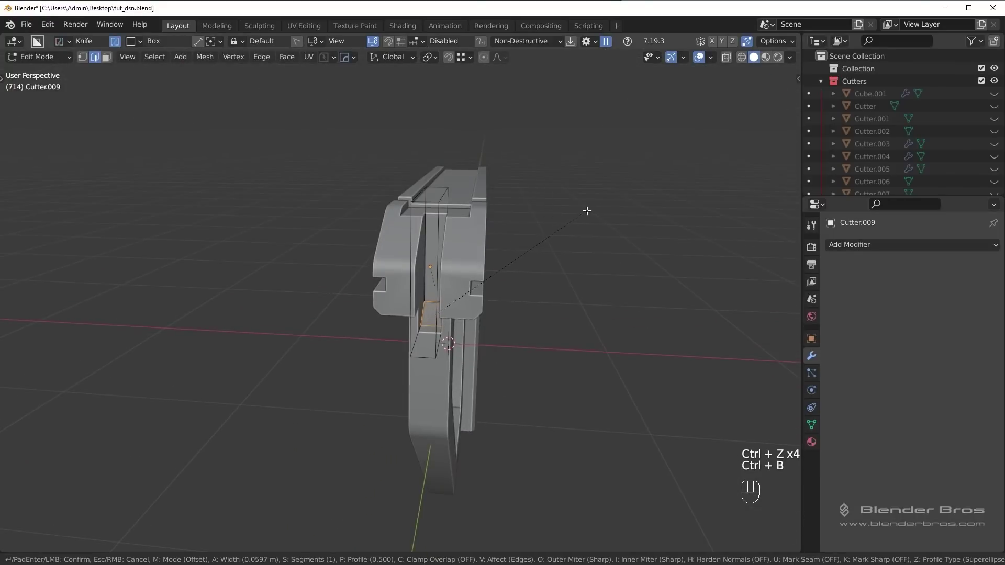
key(Tab)
key(shift+2)
drag(624, 212, 618, 216)
key(ctrl+z)
key(Tab)
key(Tab)
key(ctrl+b)
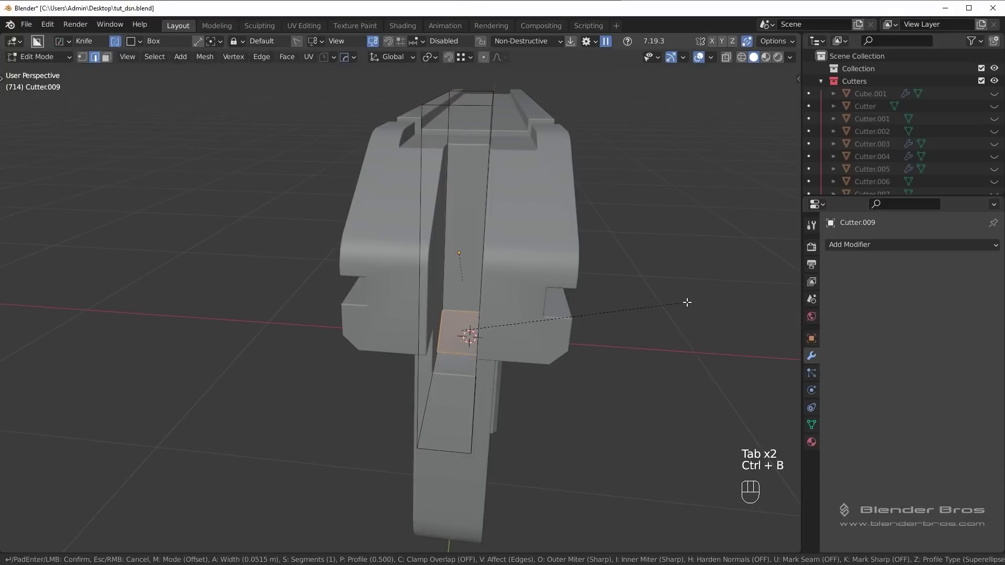
key(Tab)
key(n)
drag(523, 287, 487, 320)
middle_click(504, 308)
middle_click(532, 298)
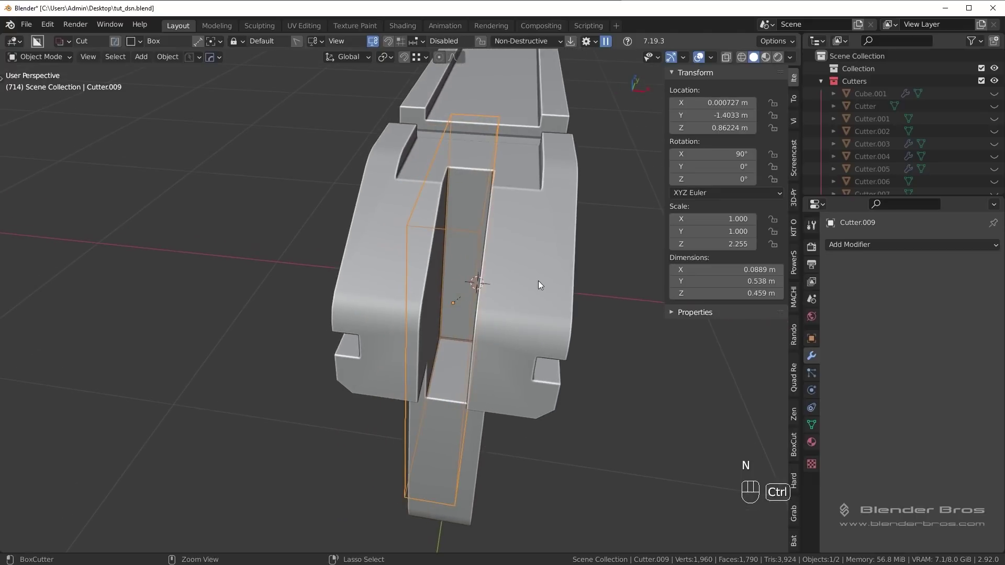
Step: Apply the cutter's scale, bevel its edges to round the slot, then view the stock from the front
key(ctrl+a)
key(Tab)
key(ctrl+b)
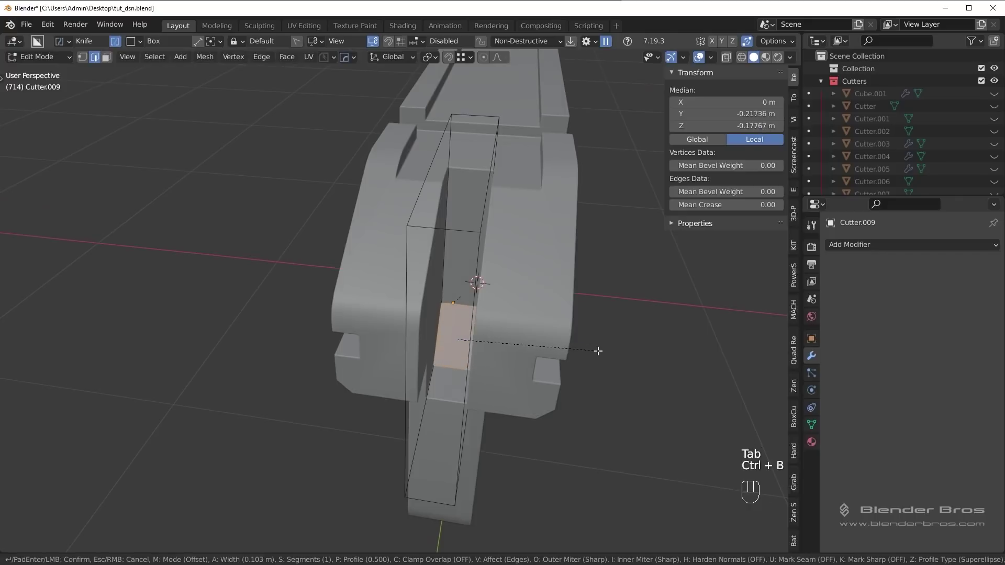
key(Tab)
key(shift+2)
drag(583, 275, 556, 259)
drag(554, 271, 546, 286)
key(ctrl+z)
key(Tab)
click(434, 343)
click(437, 291)
key(ctrl+b)
key(Tab)
key(shift+2)
drag(534, 293, 279, 401)
middle_click(358, 375)
key(KP_1)
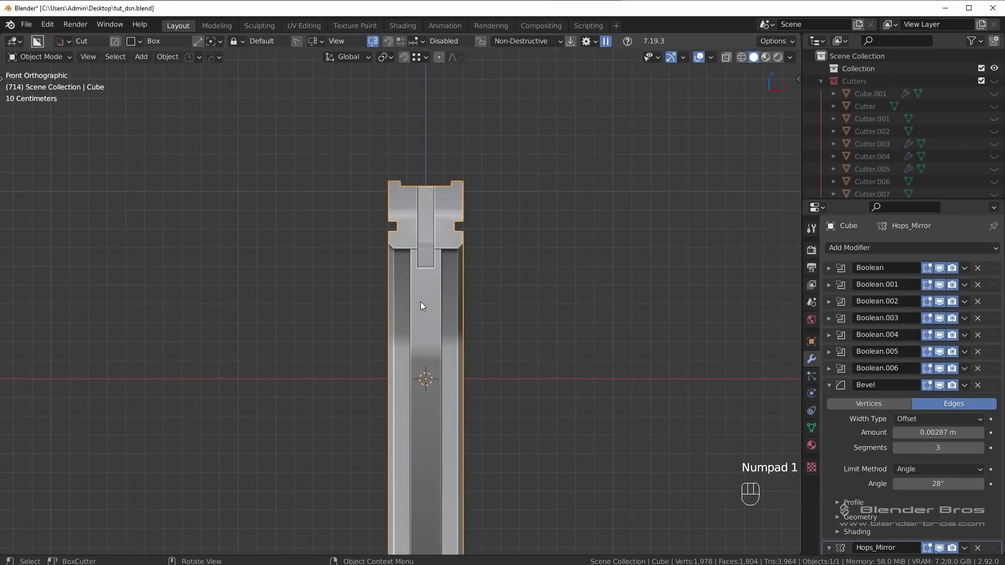
Step: Draw a narrow BoxCutter groove into the stock's frame as a new boolean cut
drag(423, 301, 467, 380)
drag(421, 431, 467, 380)
drag(501, 388, 432, 370)
drag(387, 379, 547, 366)
key(alt+a)
Step: Check the groove from right and front orthographic views and orbit around the whole stock
drag(589, 360, 514, 383)
drag(499, 386, 434, 376)
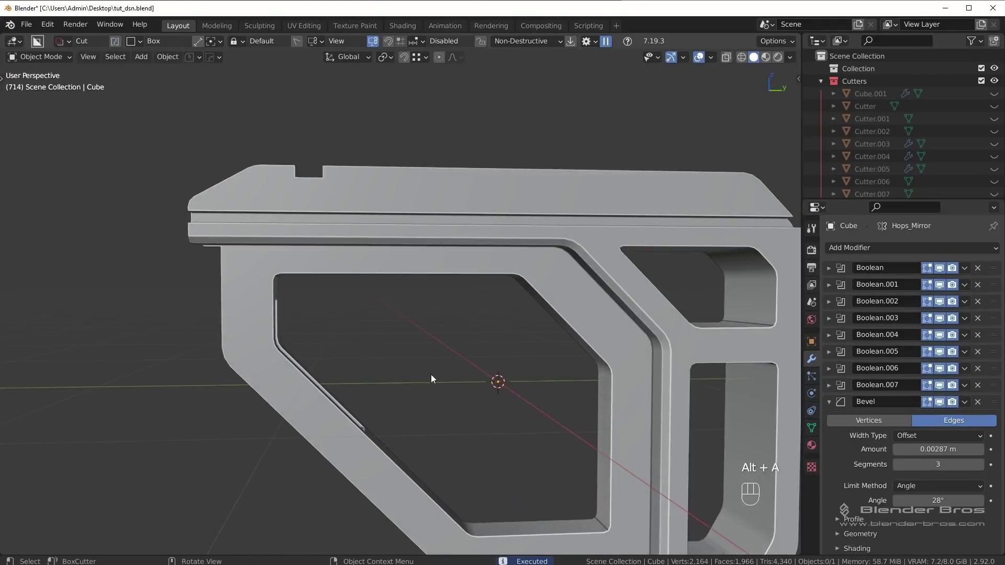
key(KP_2)
key(KP_3)
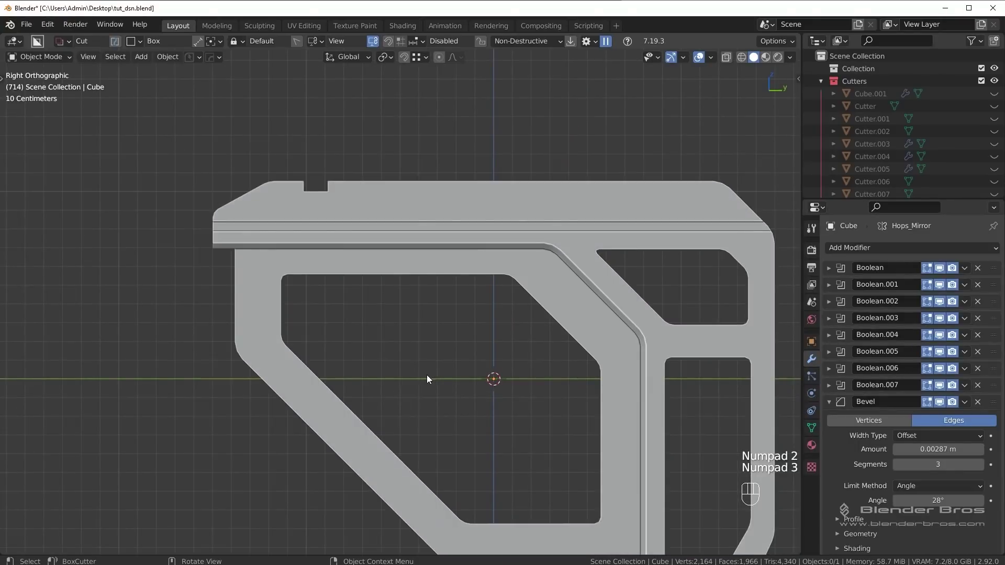
drag(455, 319, 345, 266)
drag(451, 293, 446, 310)
key(KP_3)
drag(393, 392, 469, 382)
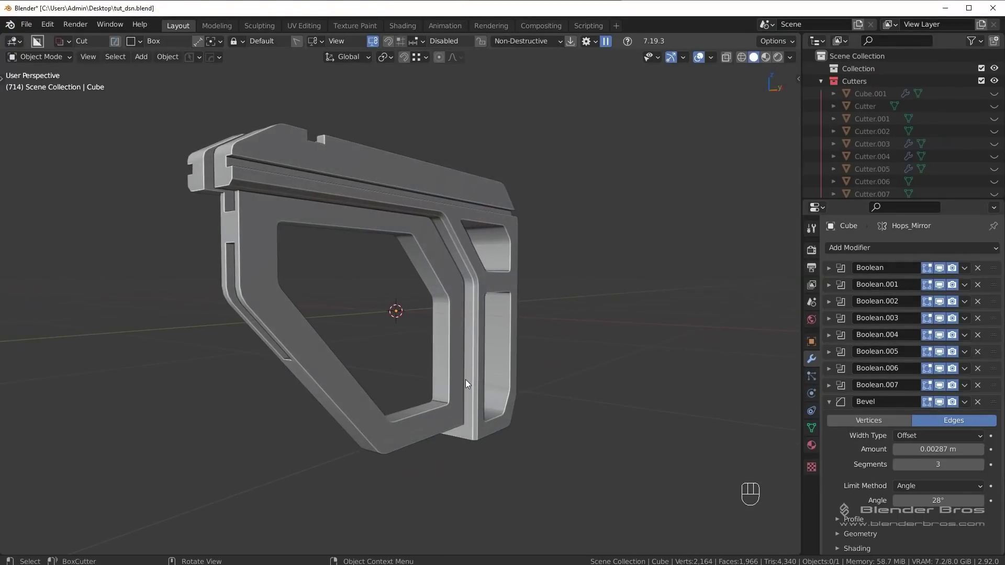
key(KP_1)
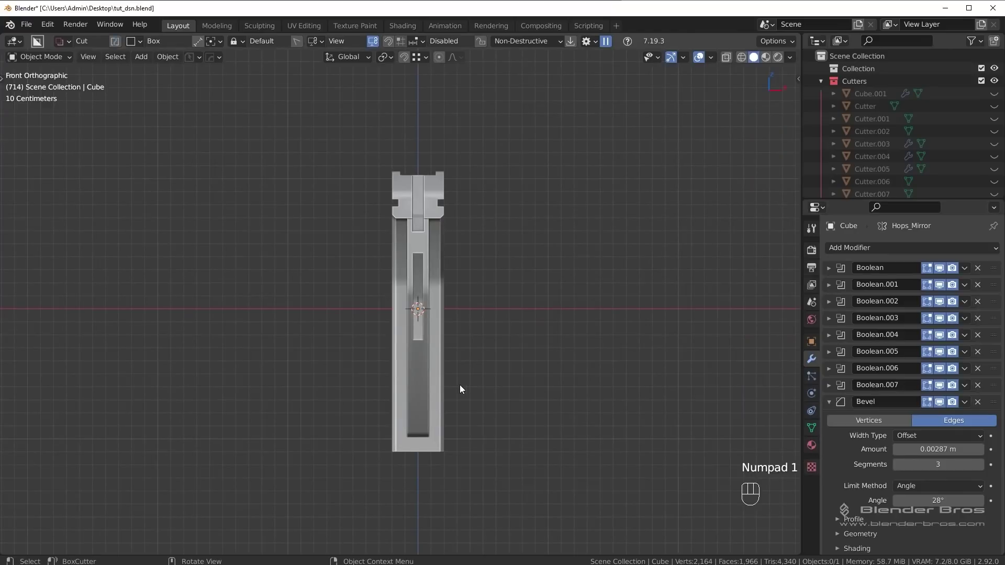
Step: Switch BoxCutter to polygon shapes and slice across the stock's lower rear section into a Slice object
key(d)
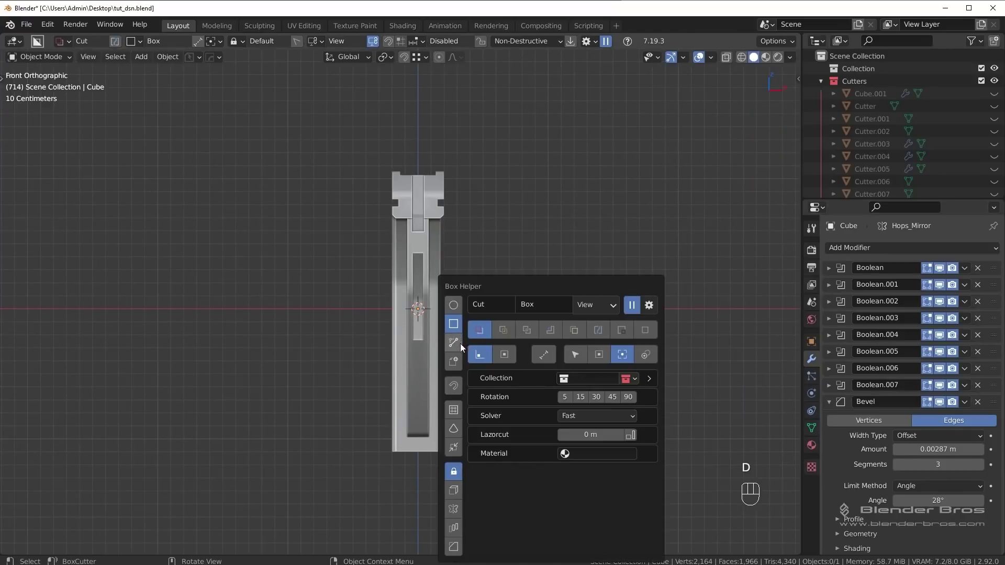
click(422, 406)
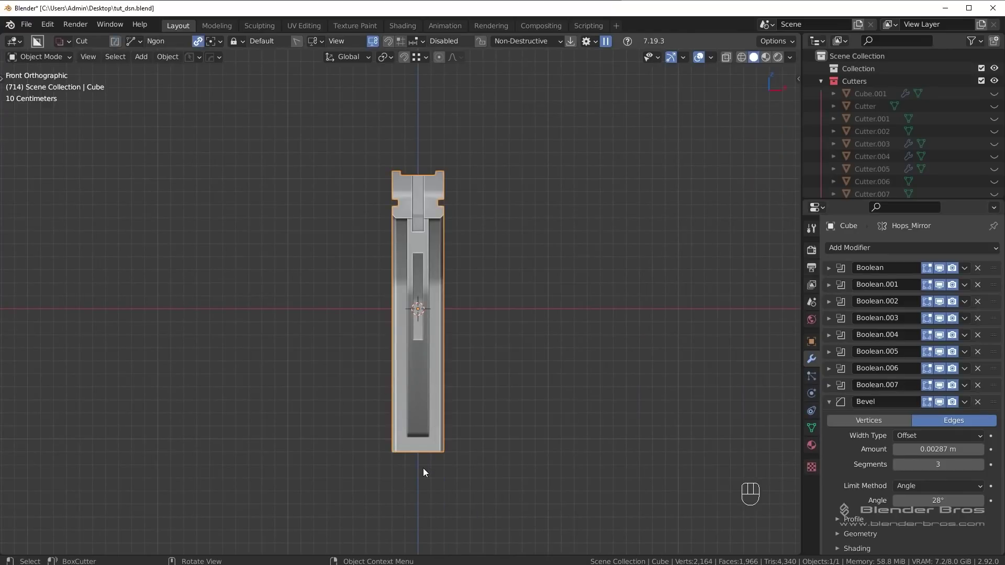
drag(427, 470, 434, 379)
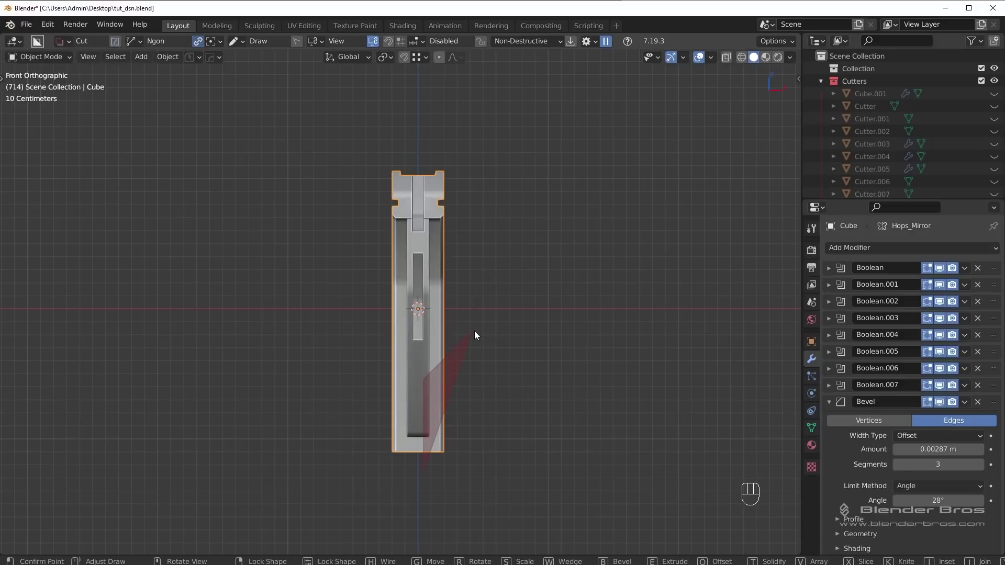
drag(445, 470, 631, 390)
key(alt+a)
Step: Inspect the separated slice piece from several angles and undo the last adjustment
drag(619, 391, 512, 353)
drag(505, 438, 509, 452)
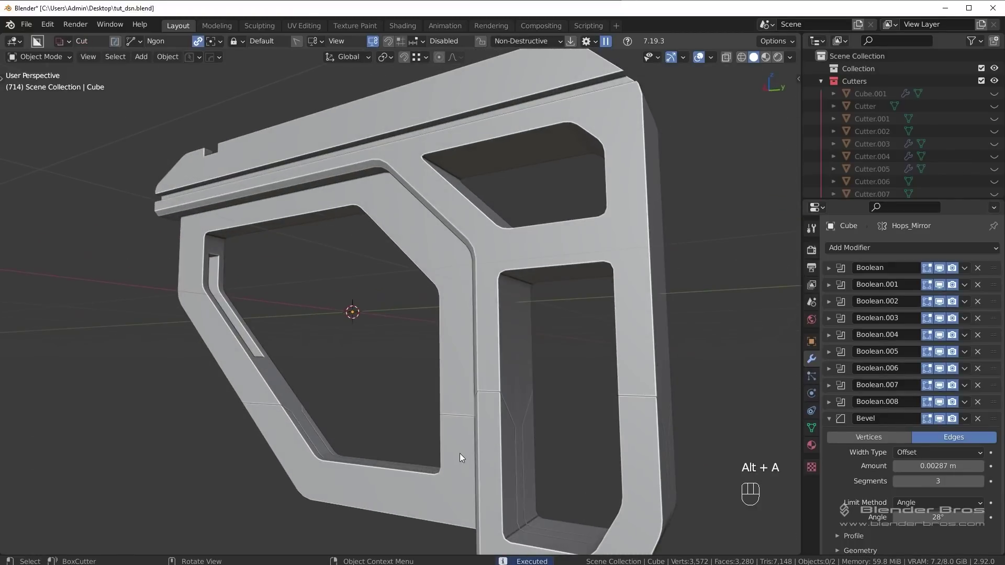
click(463, 455)
drag(477, 446, 559, 451)
drag(458, 430, 540, 386)
drag(436, 378, 525, 363)
middle_click(531, 366)
key(ctrl+z)
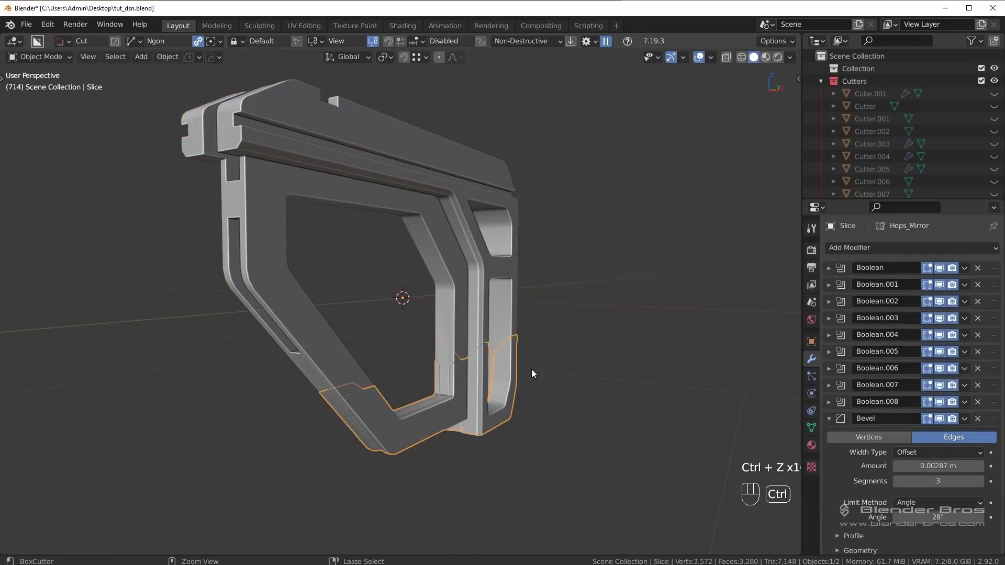
Step: Remove the Slice boolean and select the Cube stock body
key(ctrl+z)
click(447, 259)
drag(460, 239, 462, 211)
middle_click(452, 241)
middle_click(453, 251)
drag(382, 247, 374, 268)
Step: In Edit Mode move the stock's side face along X with G to thicken the body, then return to Object Mode
key(Tab)
middle_click(412, 283)
click(441, 225)
drag(458, 249, 434, 254)
drag(359, 281, 407, 299)
key(g)
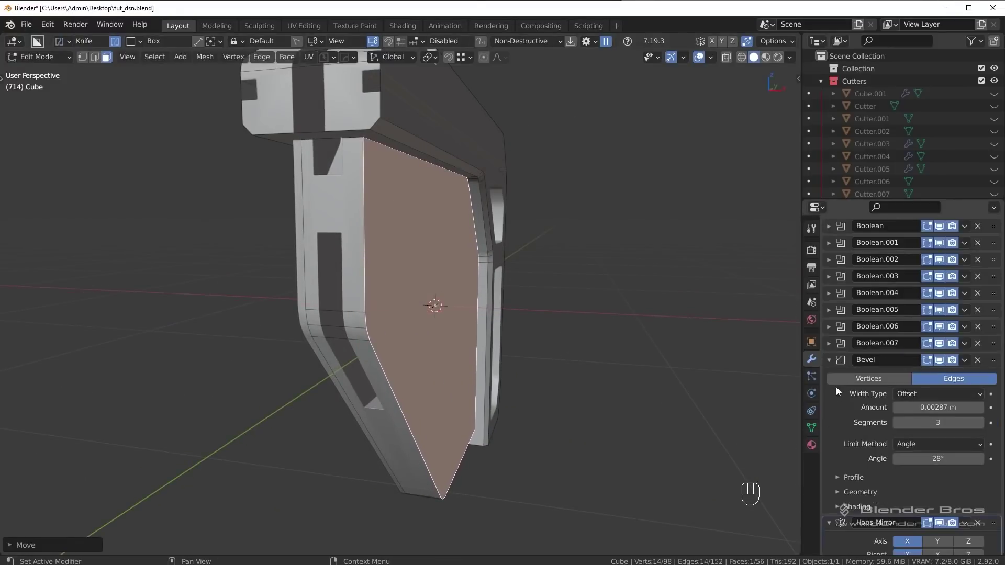
click(833, 362)
drag(381, 277, 420, 286)
drag(481, 306, 419, 295)
drag(514, 287, 503, 289)
drag(462, 298, 478, 311)
key(g)
key(Tab)
drag(507, 323, 491, 321)
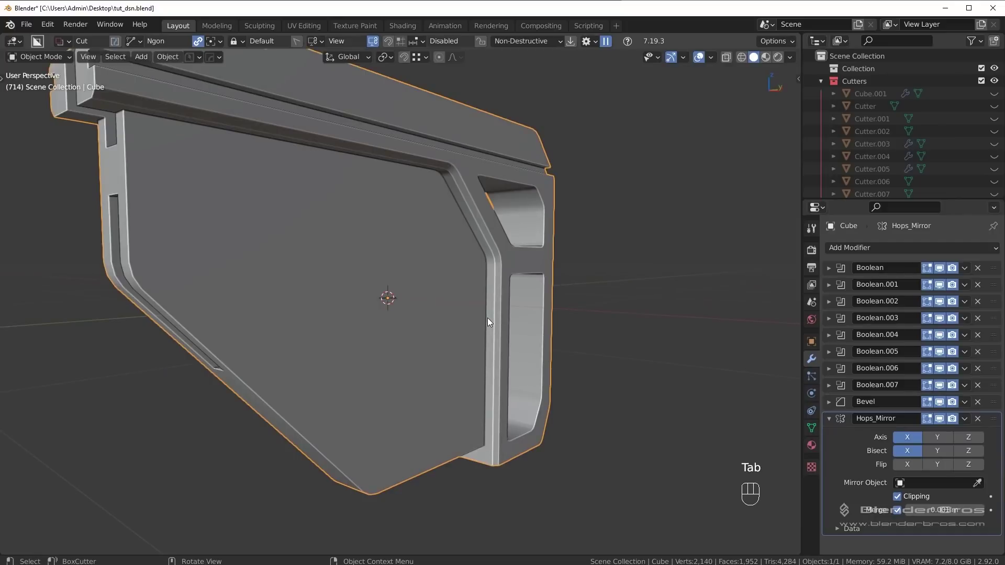
Step: Cycle through the stock's boolean cutters in wireframe and select the large window's Cutter.003
drag(424, 333, 445, 345)
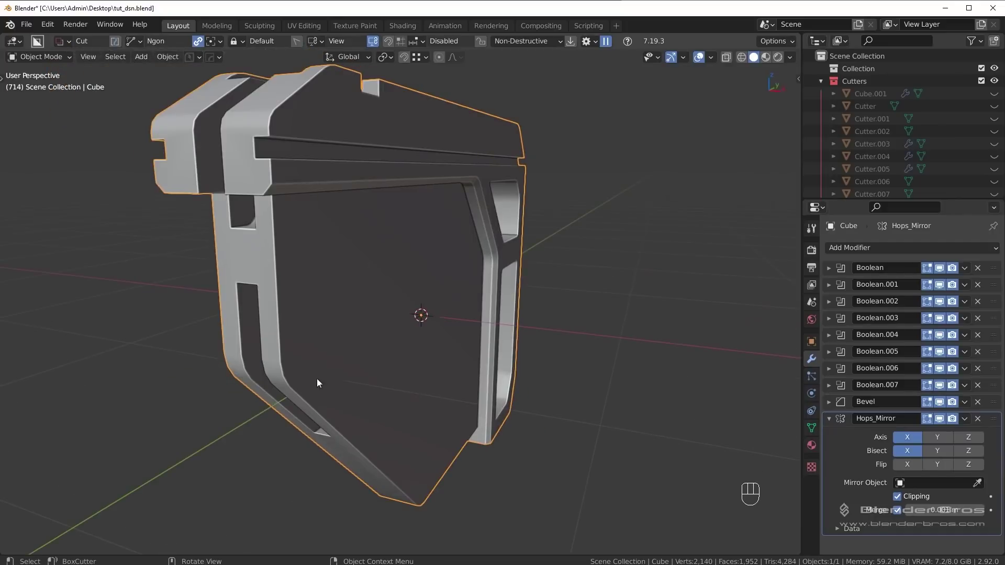
drag(488, 381, 459, 371)
key(q)
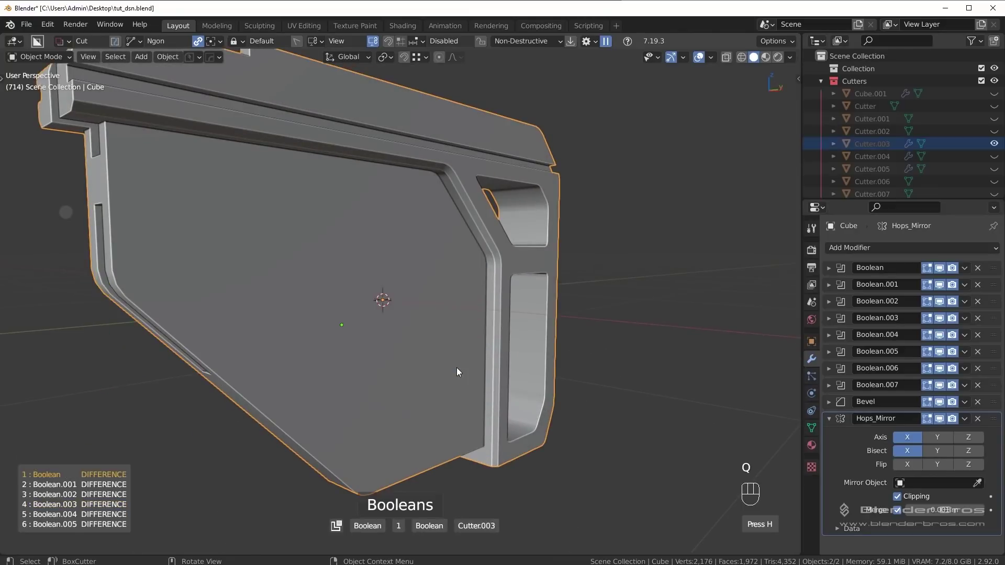
drag(484, 372, 534, 369)
key(q)
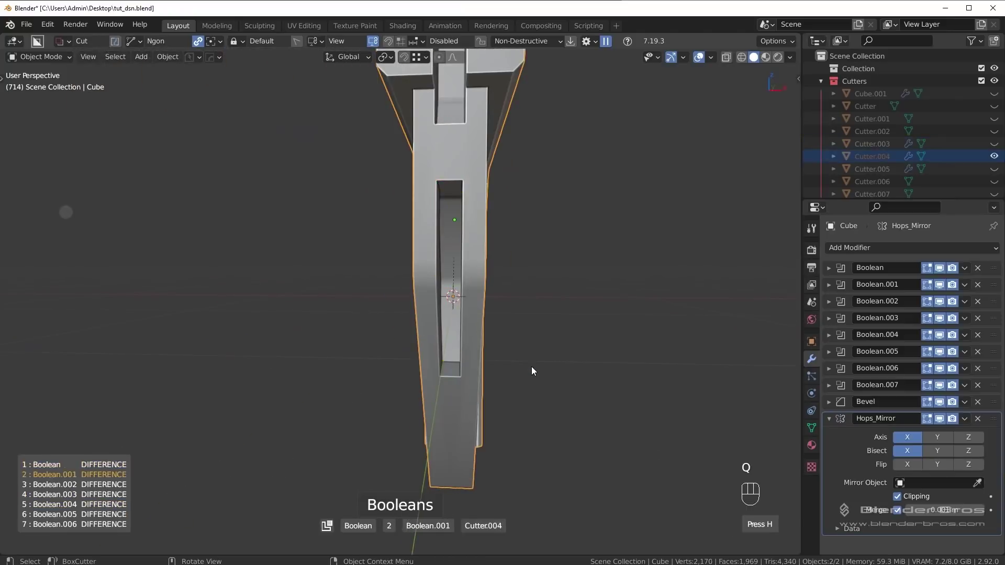
drag(540, 371, 480, 377)
key(z)
key(q)
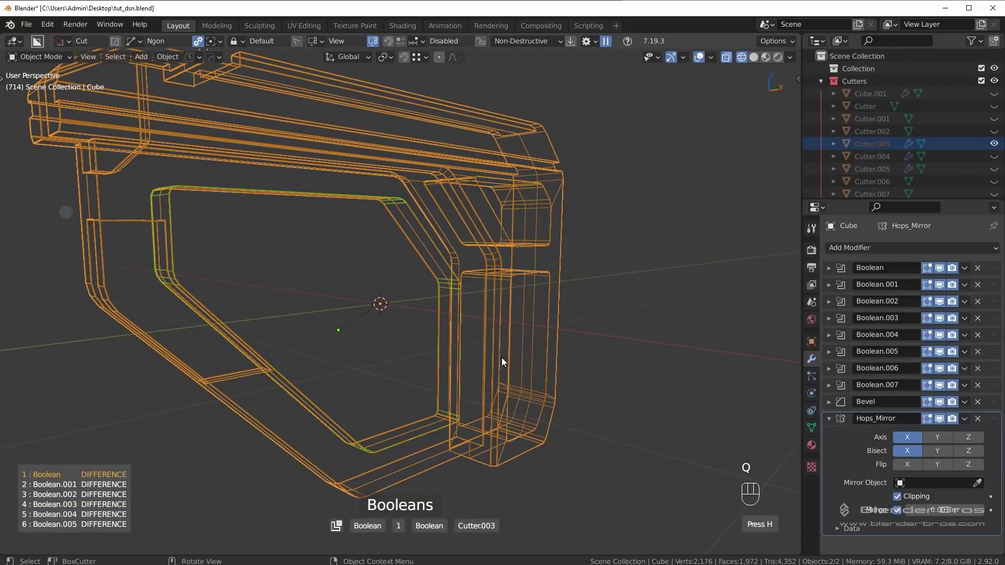
drag(484, 361, 487, 361)
key(z)
drag(506, 359, 517, 353)
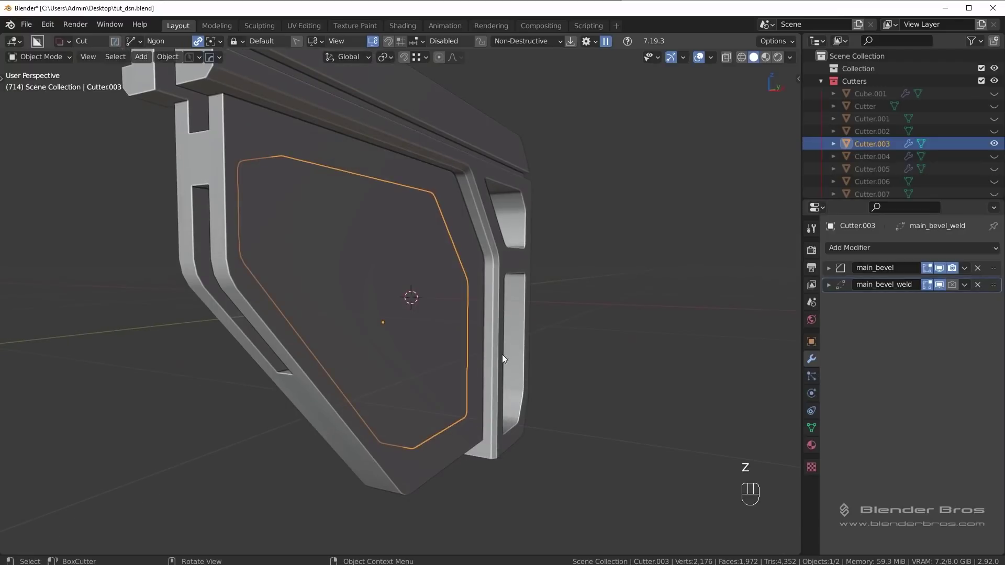
drag(504, 363, 497, 382)
Step: Scale the window cutter wider along X so the opening cuts fully through, then check it in front view
key(s)
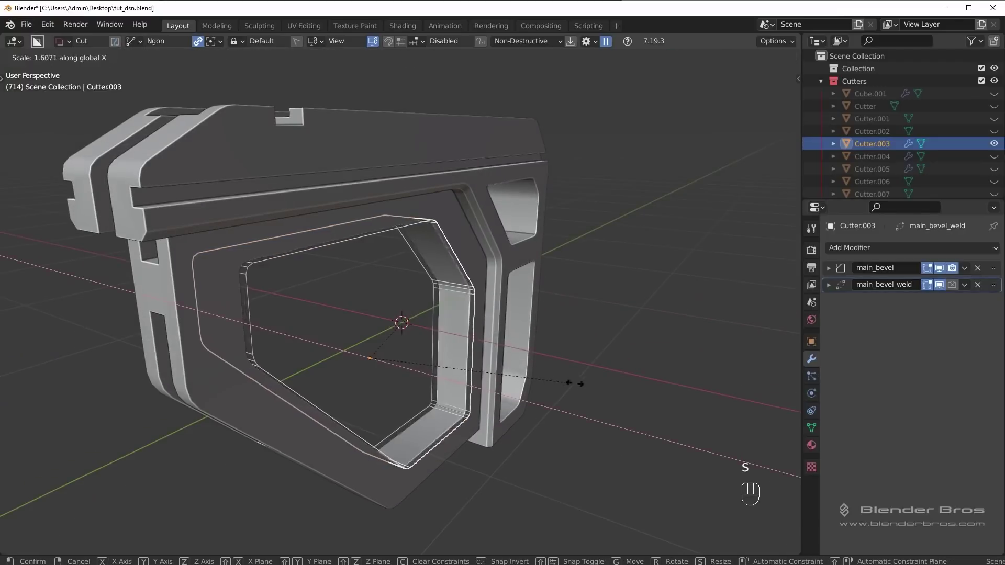
key(shift+2)
drag(637, 393, 523, 387)
key(KP_3)
drag(478, 351, 580, 344)
middle_click(500, 309)
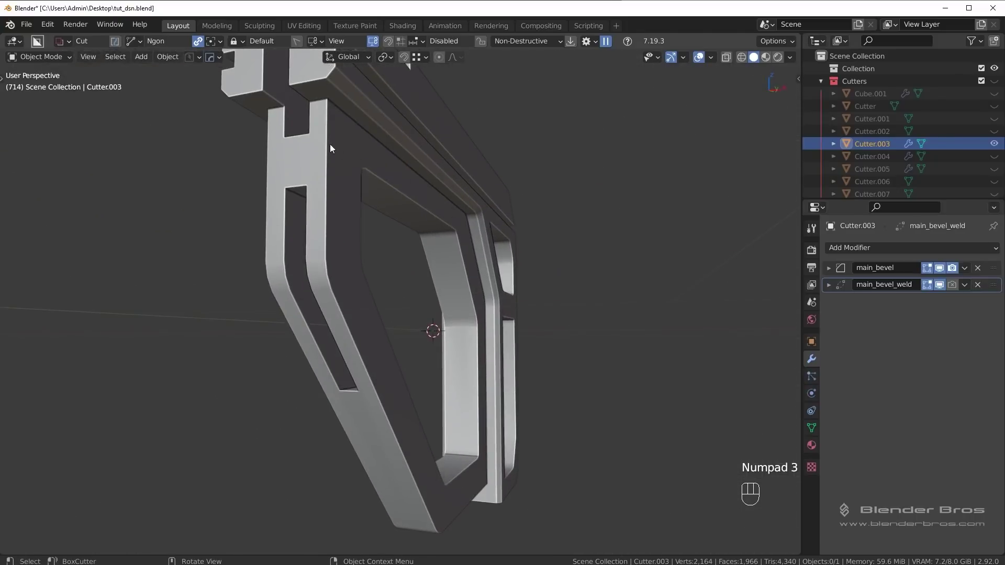
drag(477, 340, 455, 343)
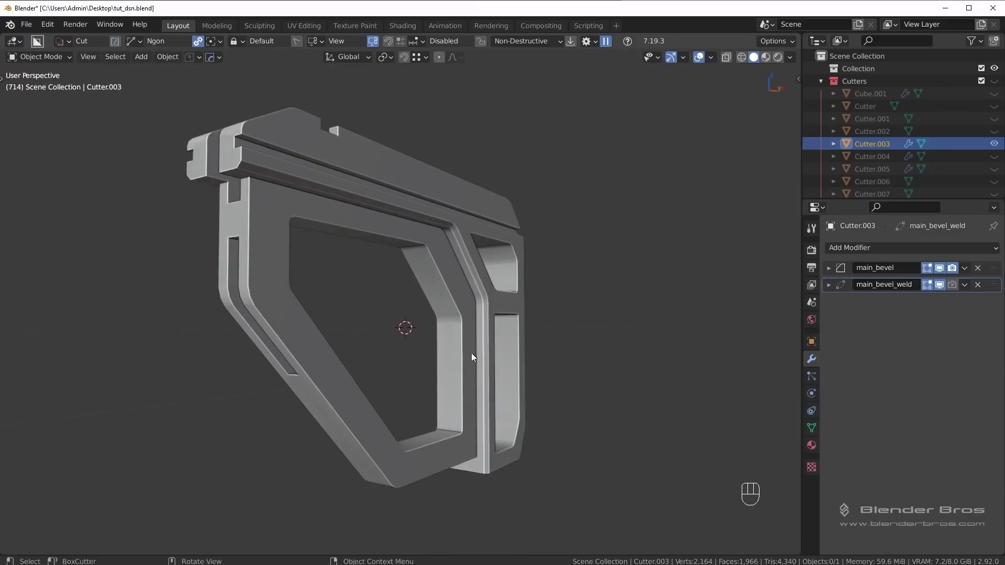
middle_click(480, 341)
drag(515, 346, 525, 347)
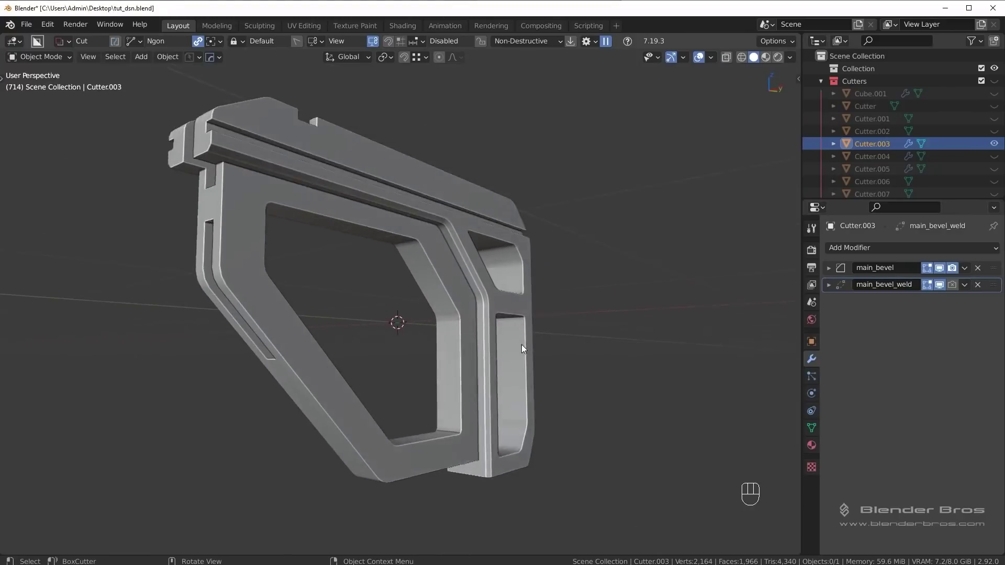
key(KP_1)
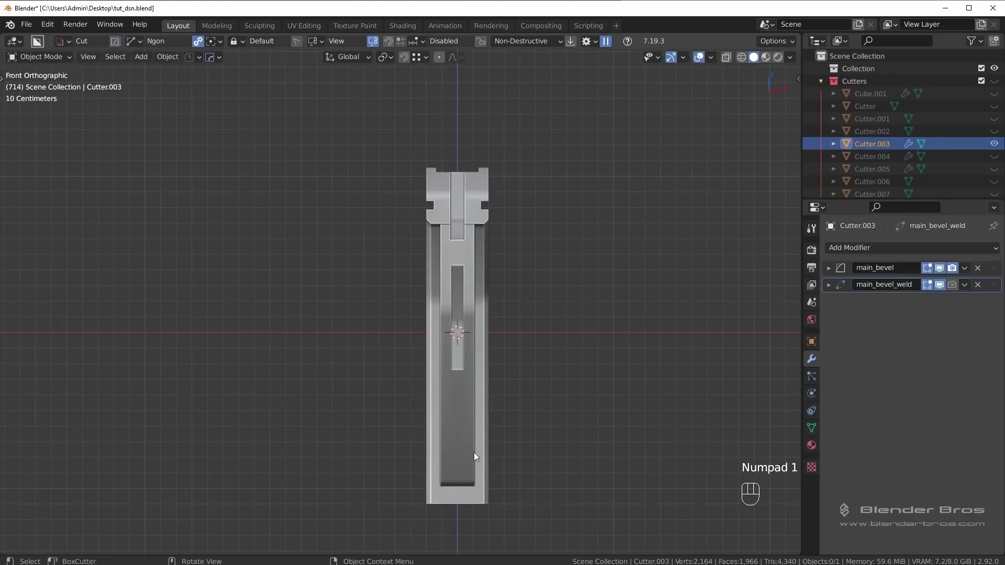
key(d)
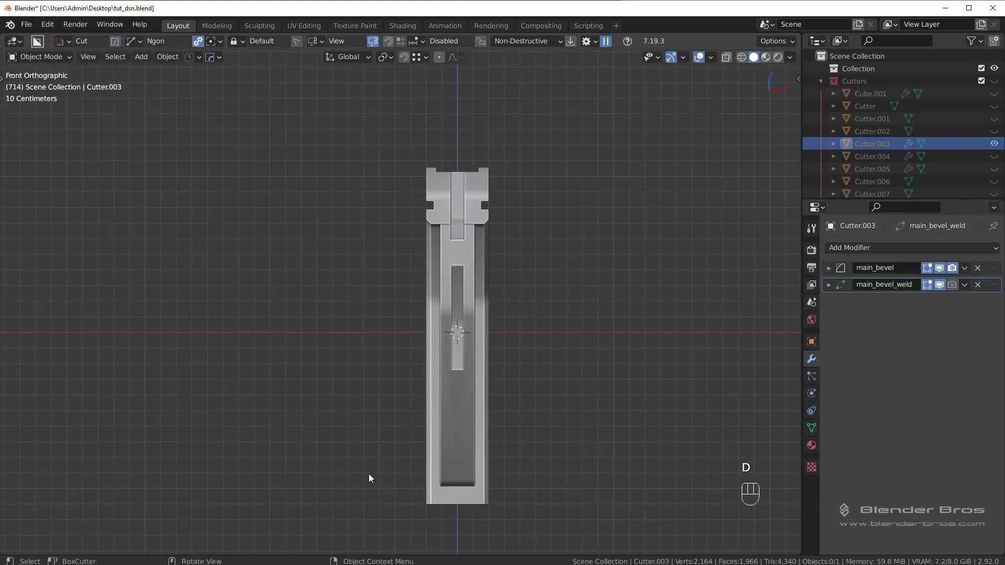
Step: Draw a BoxCutter slice across the lower rear section of the stock from the front view
click(459, 466)
drag(473, 518, 476, 435)
key(Escape)
drag(468, 519, 475, 436)
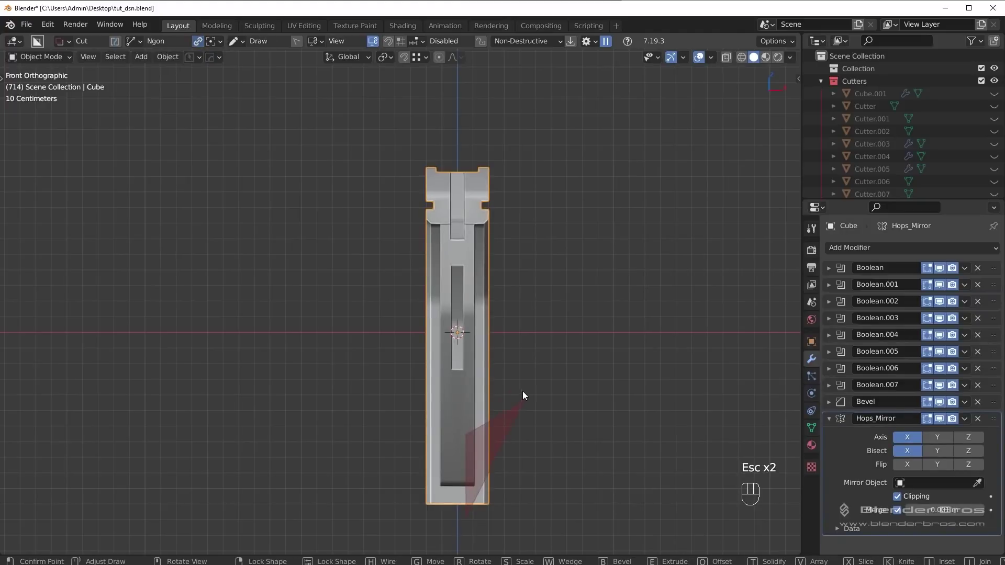
drag(460, 529, 640, 388)
drag(618, 392, 574, 392)
key(alt+a)
drag(574, 416, 561, 424)
middle_click(524, 419)
key(q)
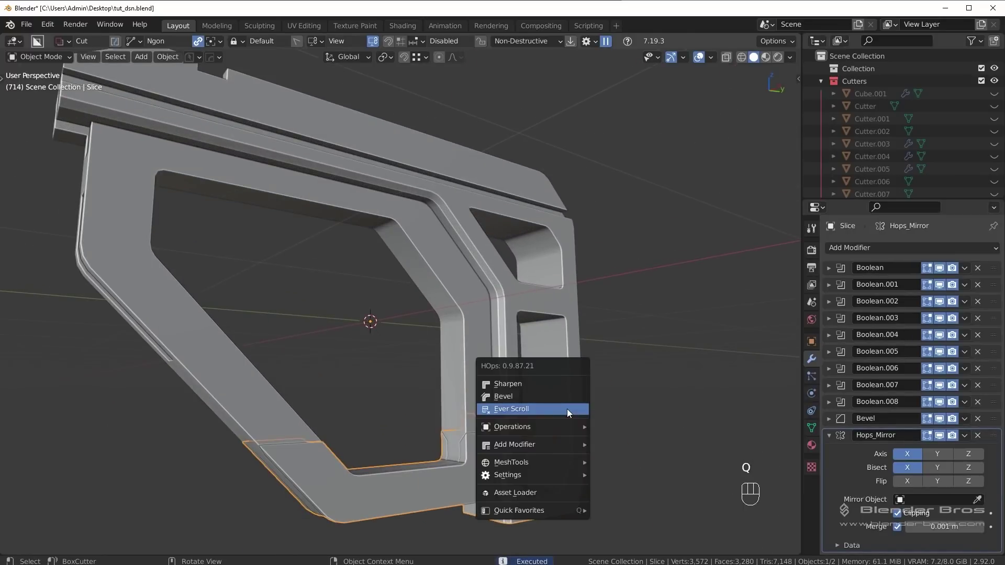
Step: Shift Cutter.011 along Z and then X against the lower rear section and review the slice
key(g)
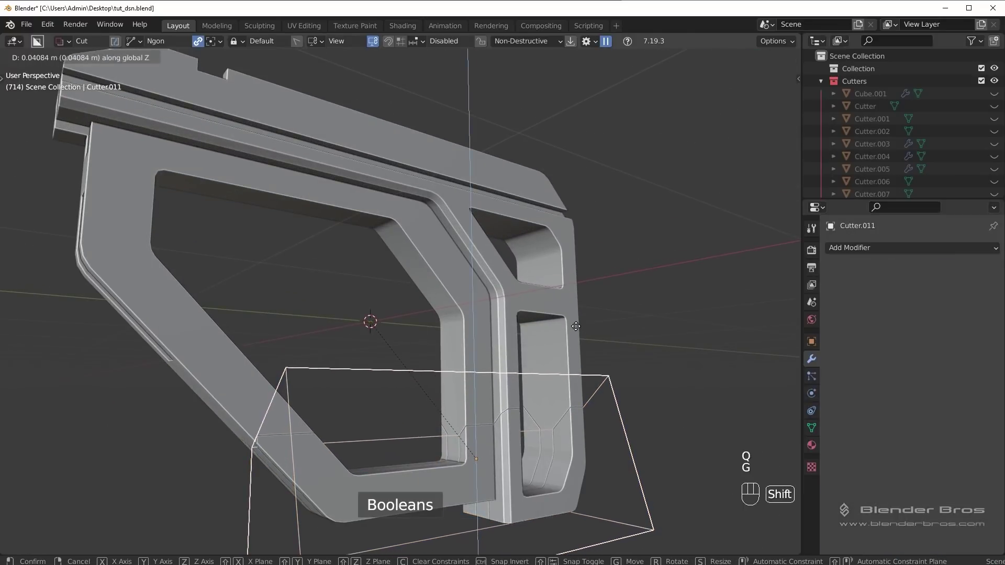
drag(436, 396, 481, 383)
drag(512, 384, 523, 379)
key(g)
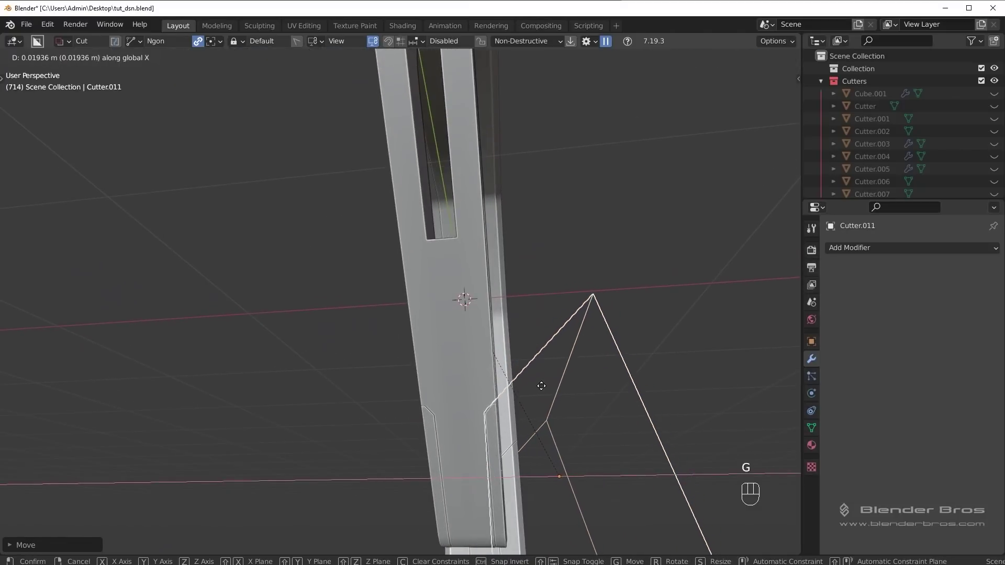
key(shift+2)
drag(565, 394, 309, 437)
drag(353, 434, 459, 419)
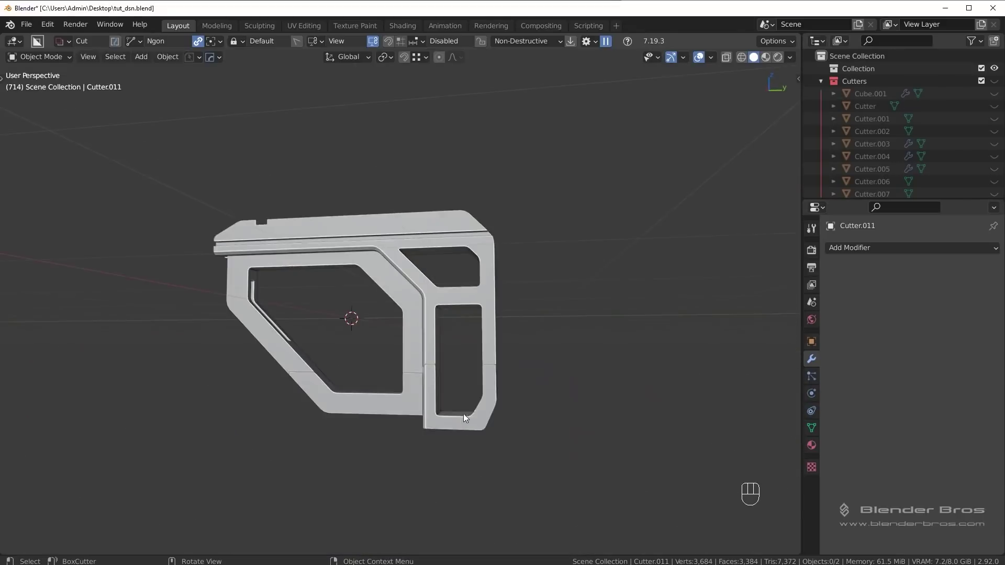
drag(473, 411, 458, 421)
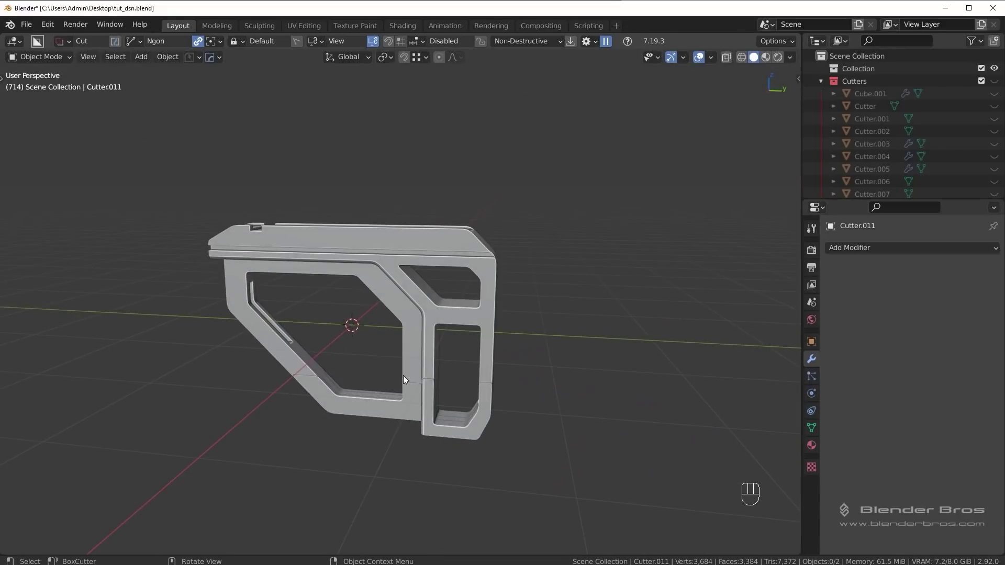
Step: Frame the top front corner of the stock and select the Cube body for cutting
middle_click(439, 370)
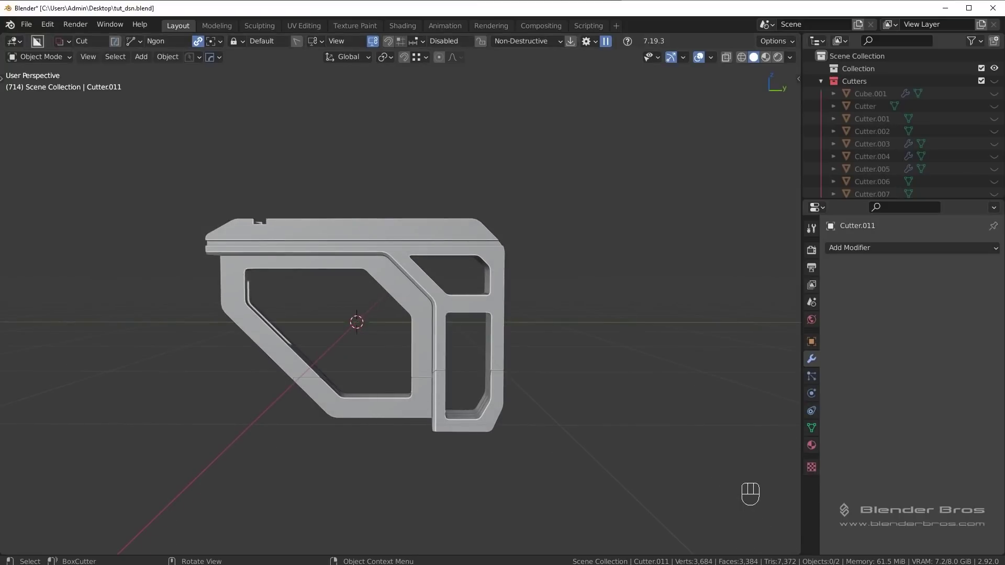
drag(374, 377, 417, 373)
drag(496, 371, 396, 365)
drag(394, 362, 368, 374)
middle_click(403, 365)
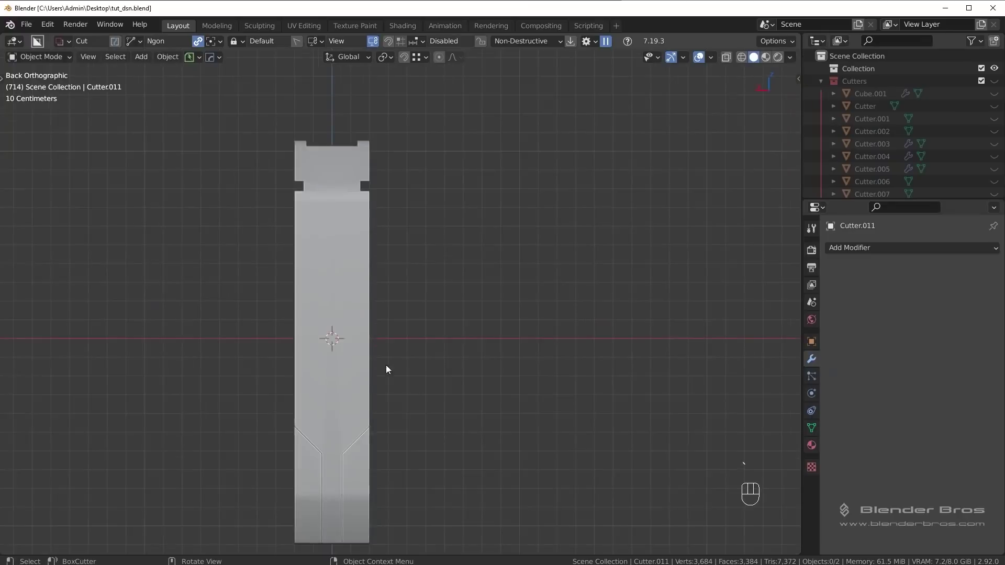
drag(394, 365, 421, 351)
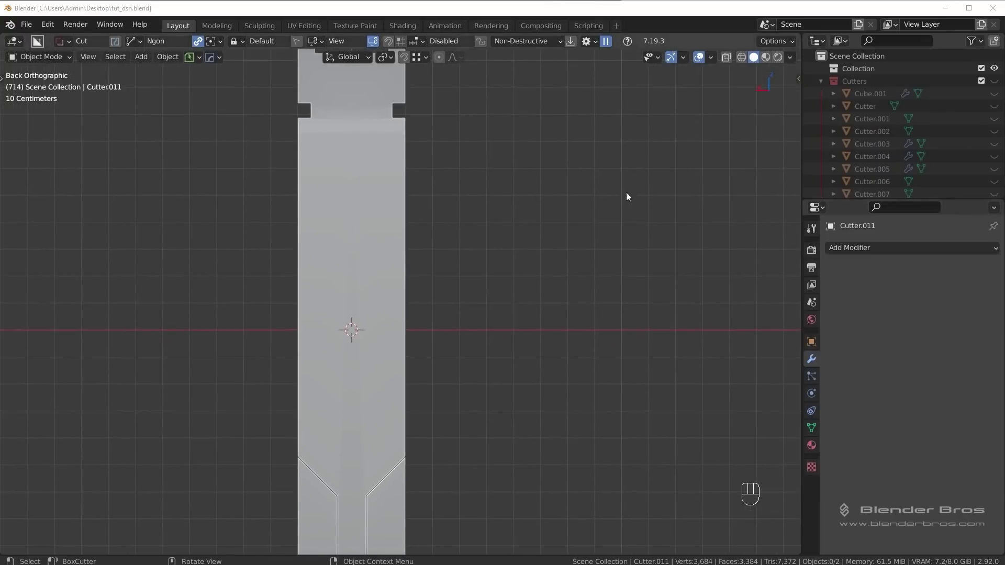
drag(421, 159, 476, 253)
click(442, 257)
key(d)
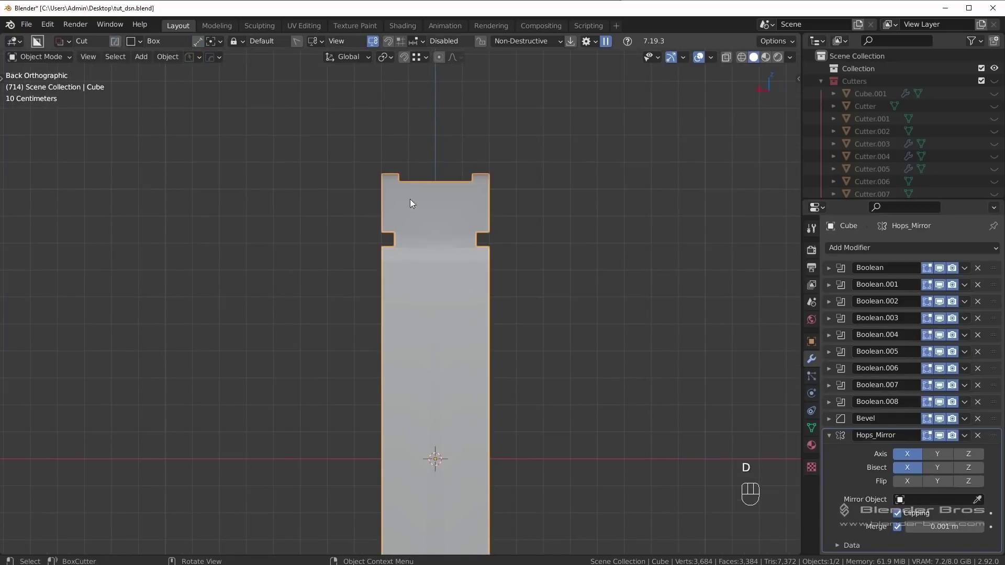
Step: Draw a rounded, bevelled BoxCutter box cut into the top front corner of the stock
drag(416, 173, 507, 348)
drag(479, 345, 507, 347)
drag(489, 340, 504, 312)
drag(519, 329, 468, 331)
drag(397, 360, 413, 316)
middle_click(393, 327)
key(q)
drag(414, 328, 456, 312)
drag(464, 313, 478, 339)
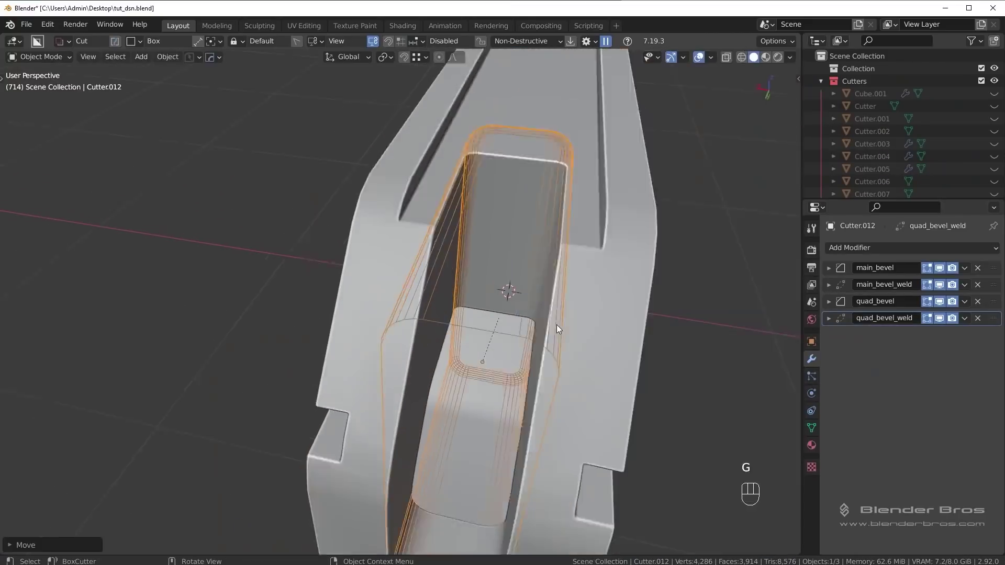
drag(562, 330, 558, 303)
middle_click(539, 303)
Step: Move Cutter.012 along Z to set where the rounded notch sits on the corner
key(shift+2)
drag(516, 312, 717, 282)
key(ctrl+z)
key(g)
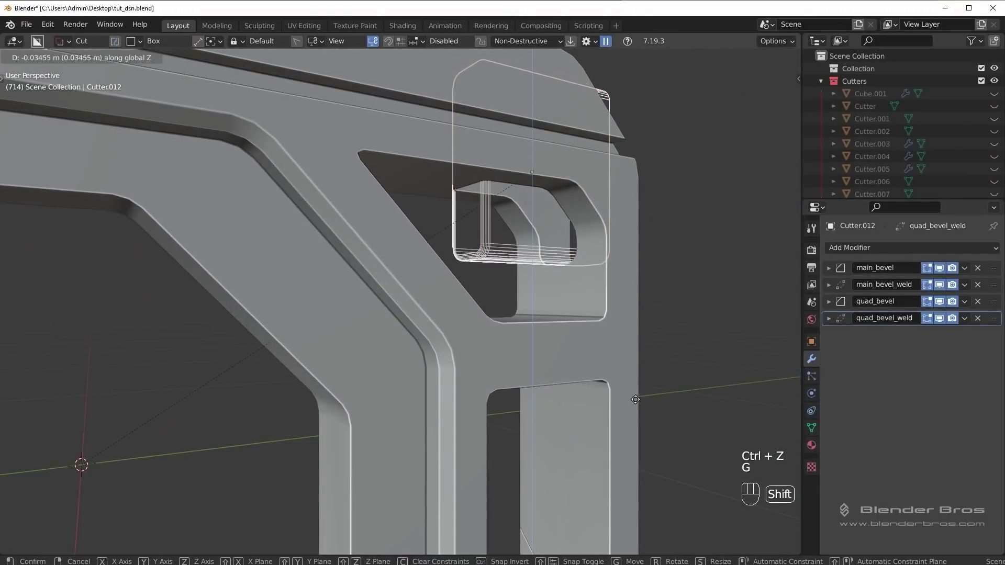
key(shift+2)
drag(643, 259, 511, 282)
drag(519, 304, 467, 316)
drag(472, 323, 480, 315)
key(ctrl+z)
middle_click(643, 355)
Step: Shrink Cutter.012 and slide it along Y into the corner, confirming its placement
key(s)
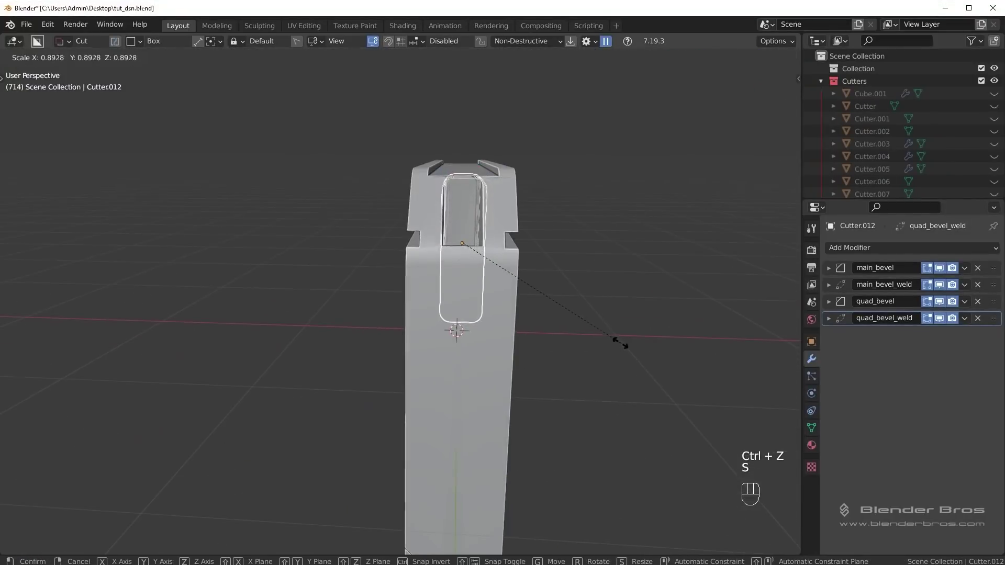
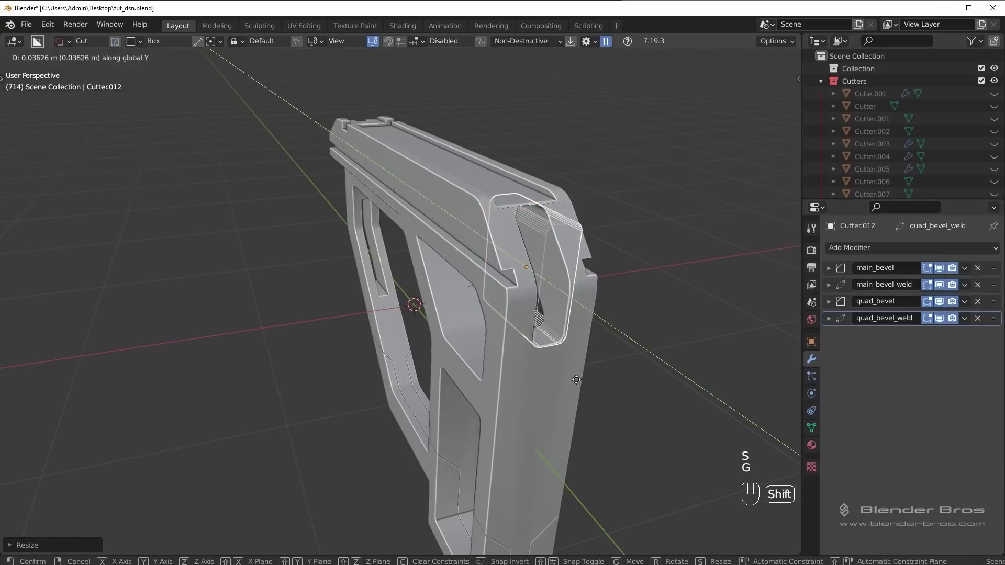
key(g)
middle_click(540, 342)
key(ctrl+z)
key(ctrl+z)
key(ctrl+z)
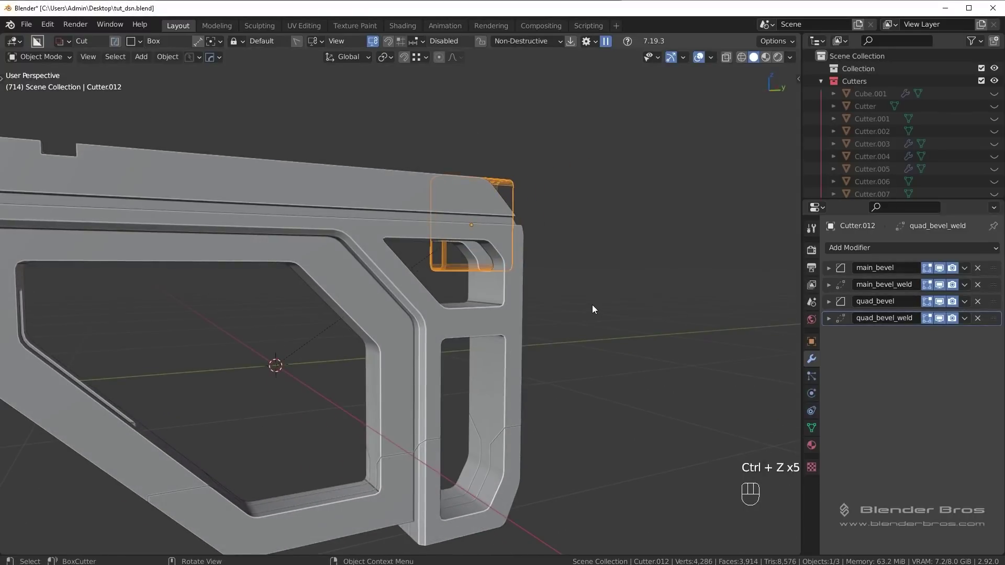
Step: Orbit and zoom around the slotted top of the stock to line up the rounded cutter
middle_click(446, 357)
drag(513, 326, 432, 365)
drag(530, 335, 567, 316)
drag(582, 262, 524, 325)
middle_click(544, 295)
drag(517, 266, 521, 300)
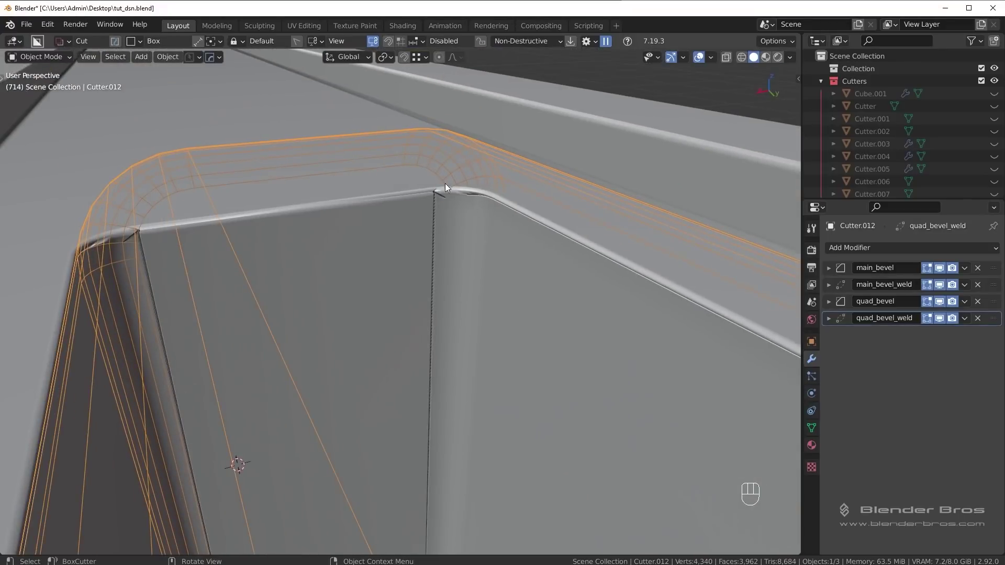
drag(232, 256, 205, 261)
drag(169, 272, 308, 268)
middle_click(295, 268)
drag(218, 276, 305, 274)
middle_click(344, 275)
middle_click(317, 258)
middle_click(331, 248)
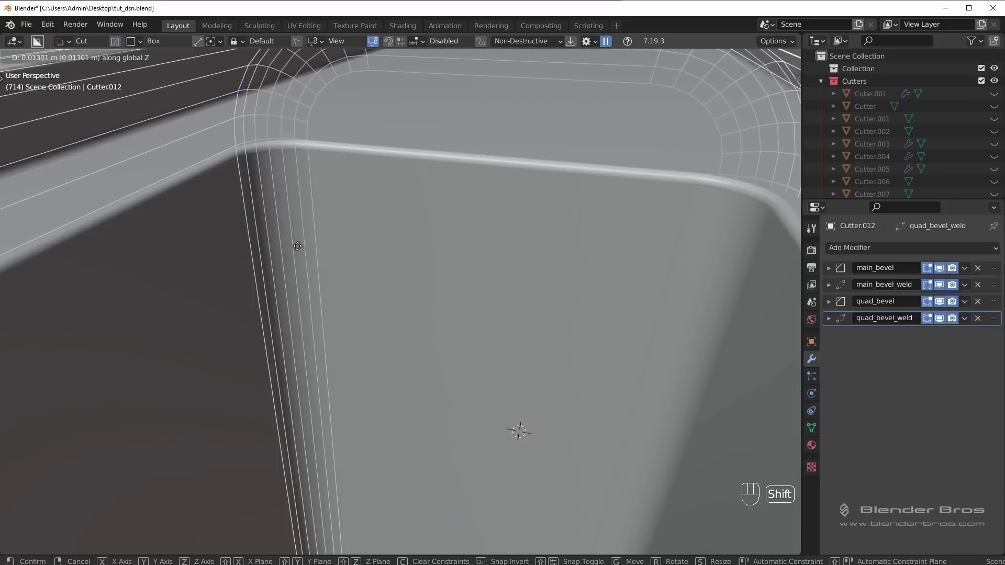
Step: Sink Cutter.012 deeper along Z to carve the rounded-end pocket, then view the stock from the back
drag(421, 424, 426, 399)
key(shift+2)
drag(479, 400, 441, 394)
drag(459, 405, 569, 375)
key(KP_1)
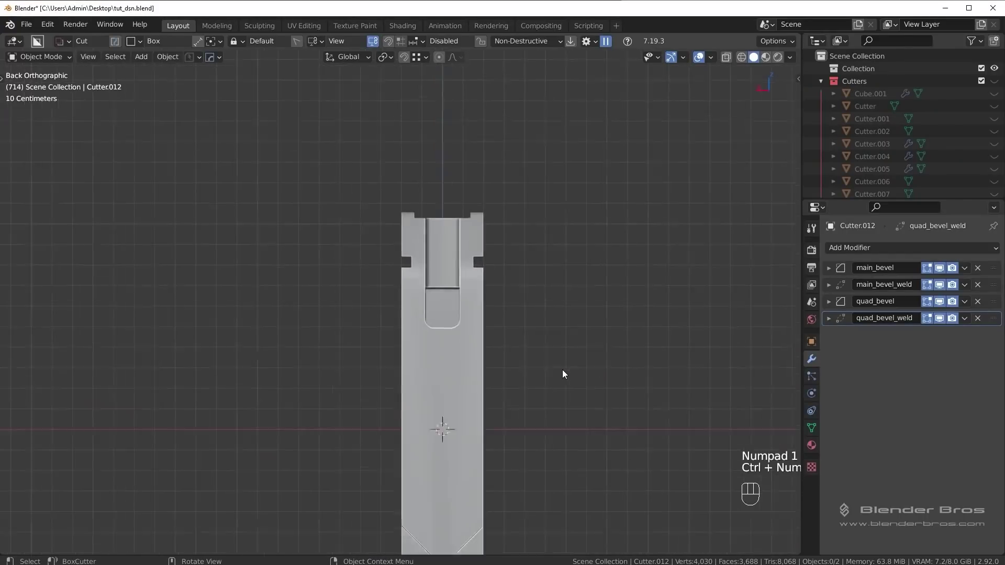
Step: Draw a narrow BoxCutter box cut below the rounded slot on the stock's back
click(491, 366)
key(d)
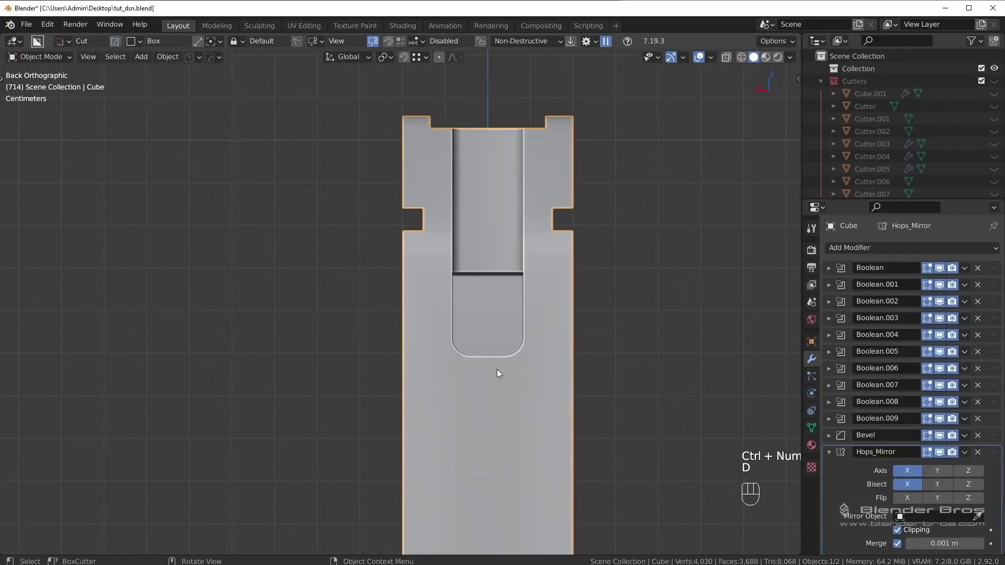
drag(482, 373, 527, 445)
drag(503, 312, 527, 445)
middle_click(512, 431)
key(alt+a)
drag(464, 404, 482, 392)
drag(499, 409, 567, 416)
drag(538, 403, 453, 320)
middle_click(498, 324)
key(ctrl+z)
key(ctrl+shift+z)
key(q)
Step: Set Cutter.013's depth along Z and shorten it vertically into a keyhole-shaped slot, then reselect the Cube
key(s)
key(shift+2)
drag(491, 319, 460, 330)
key(ctrl+z)
key(g)
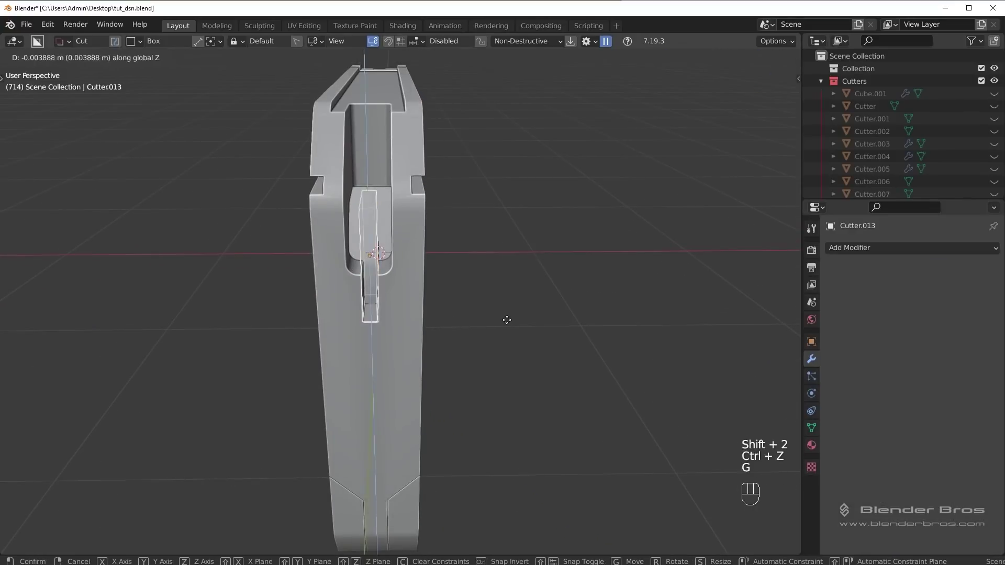
drag(545, 338, 583, 331)
key(shift+2)
drag(504, 362, 480, 401)
drag(484, 377, 490, 339)
key(ctrl+z)
key(s)
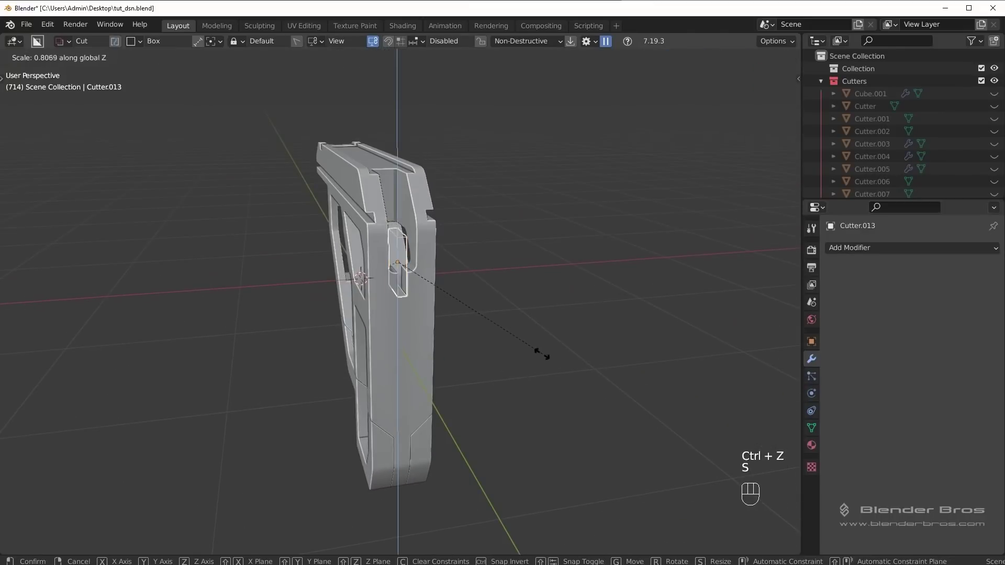
key(shift+2)
drag(512, 365, 438, 360)
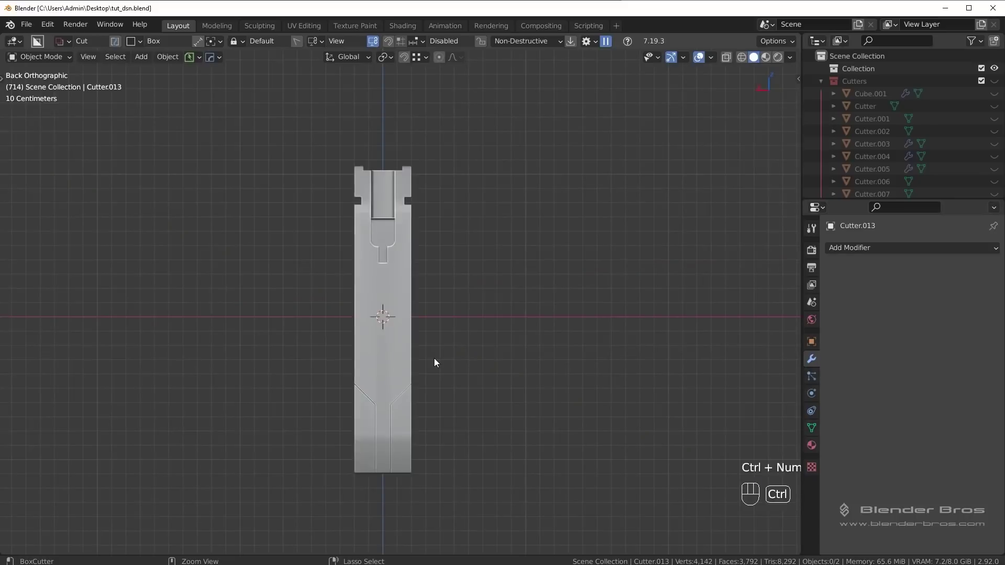
click(359, 294)
Step: Switch BoxCutter to Ngon mode and draw a polygon cut across the stock on the back view
key(d)
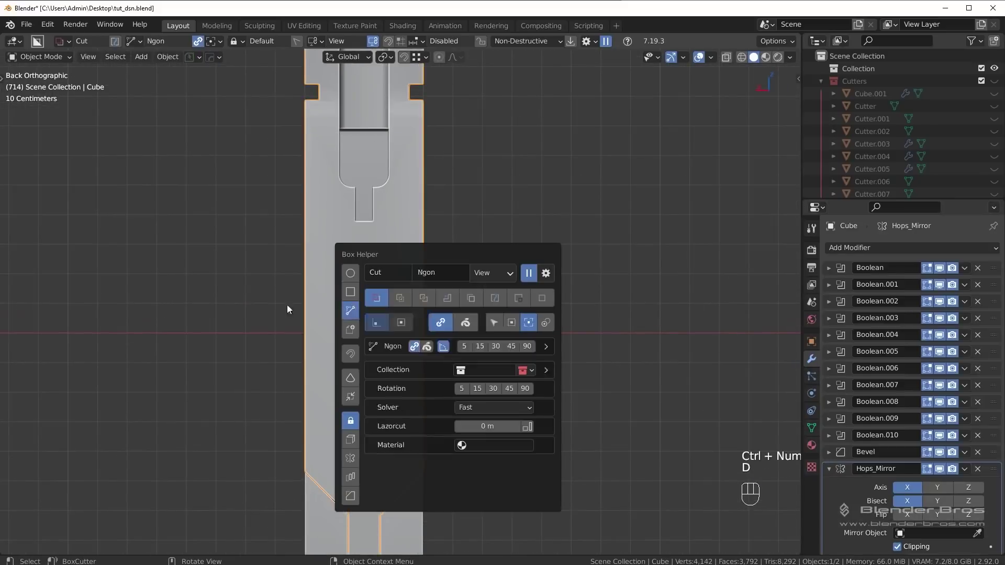
drag(388, 320, 444, 278)
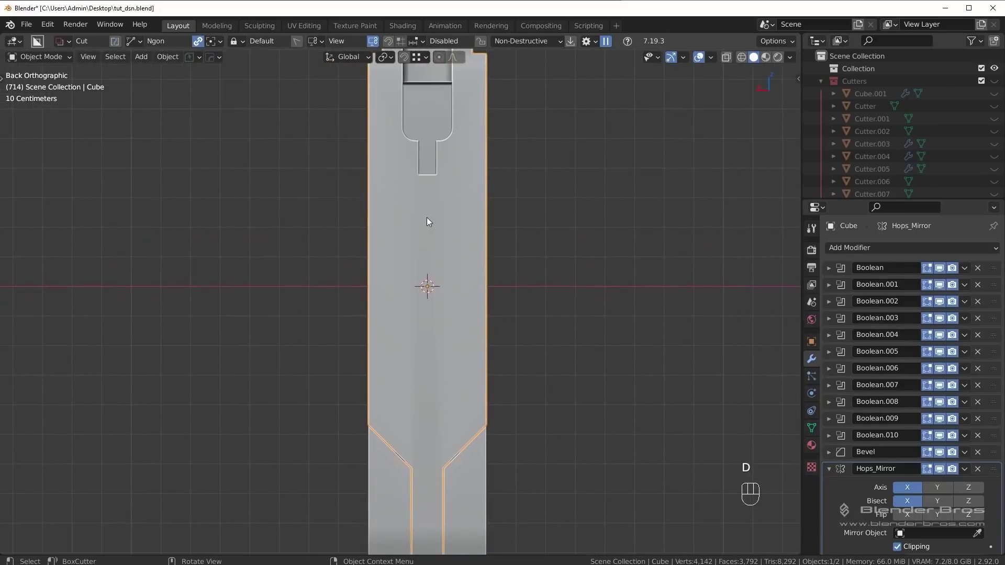
drag(426, 219, 389, 221)
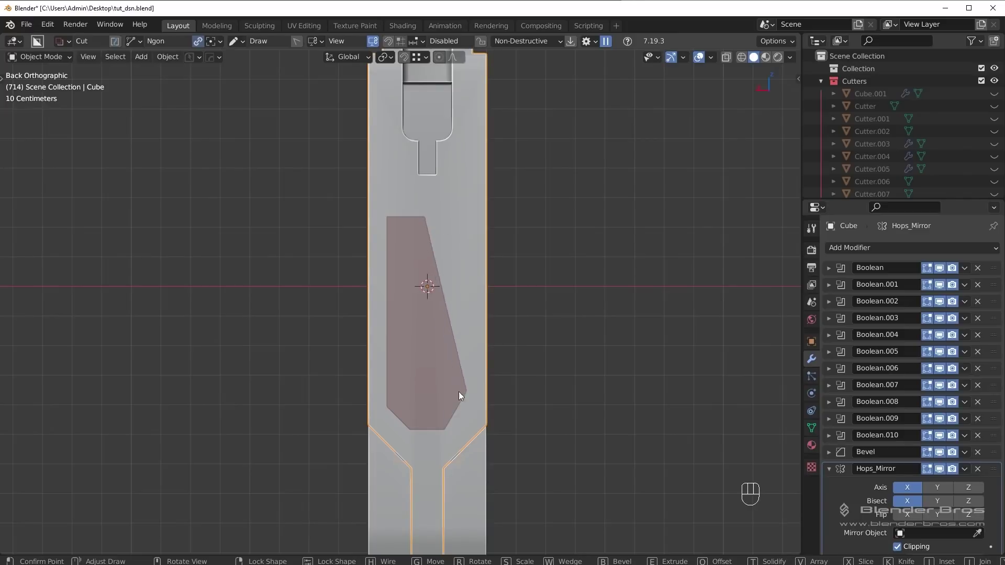
drag(469, 225, 165, 334)
drag(267, 341, 196, 341)
drag(459, 340, 327, 326)
key(alt+a)
drag(425, 333, 623, 328)
drag(486, 323, 401, 337)
key(KP_3)
drag(390, 315, 474, 316)
key(ctrl+z)
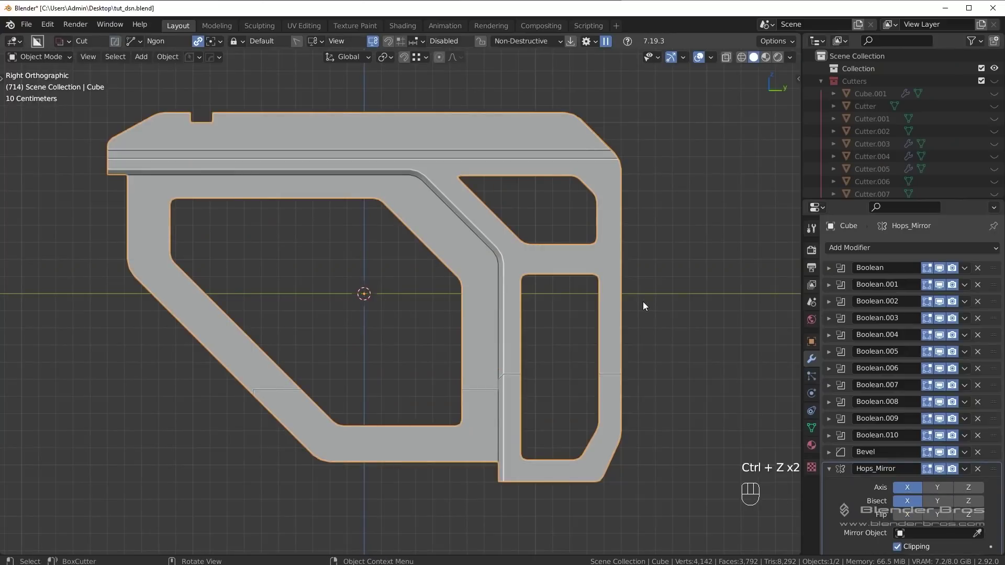
Step: From the right side view, move and scale Cutter.014 toward the rear upright's lower opening
key(q)
key(g)
key(s)
key(g)
key(shift+2)
key(ctrl+z)
key(g)
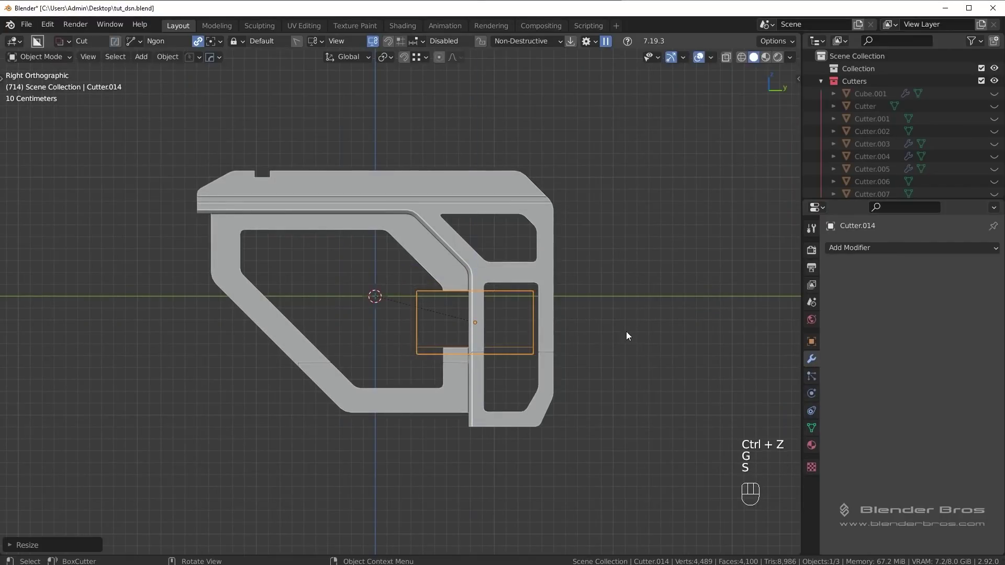
Step: Scale Cutter.014 up slightly along one axis and move it along Z to cut the rectangular step
key(s)
key(shift+2)
key(ctrl+z)
key(g)
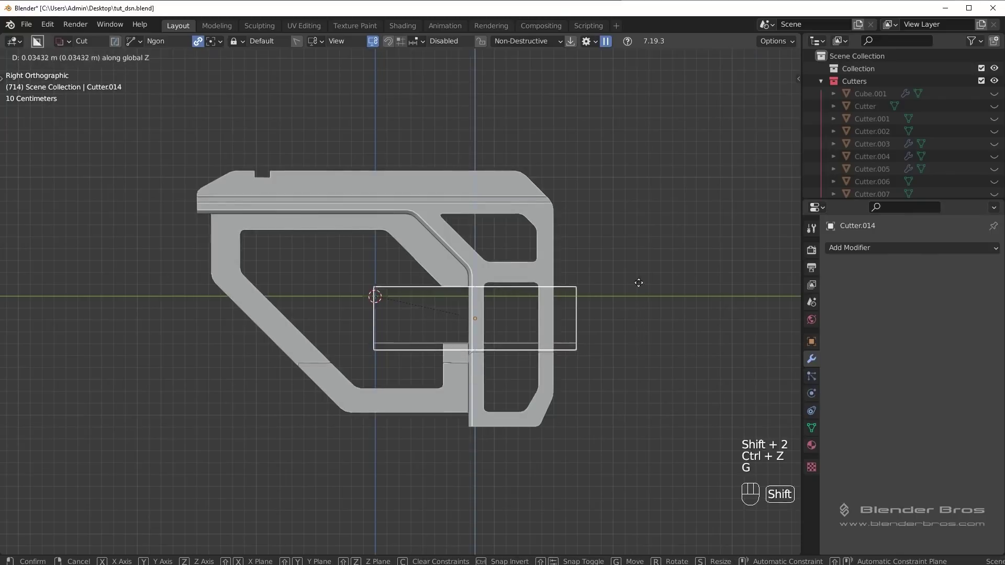
key(s)
key(shift+2)
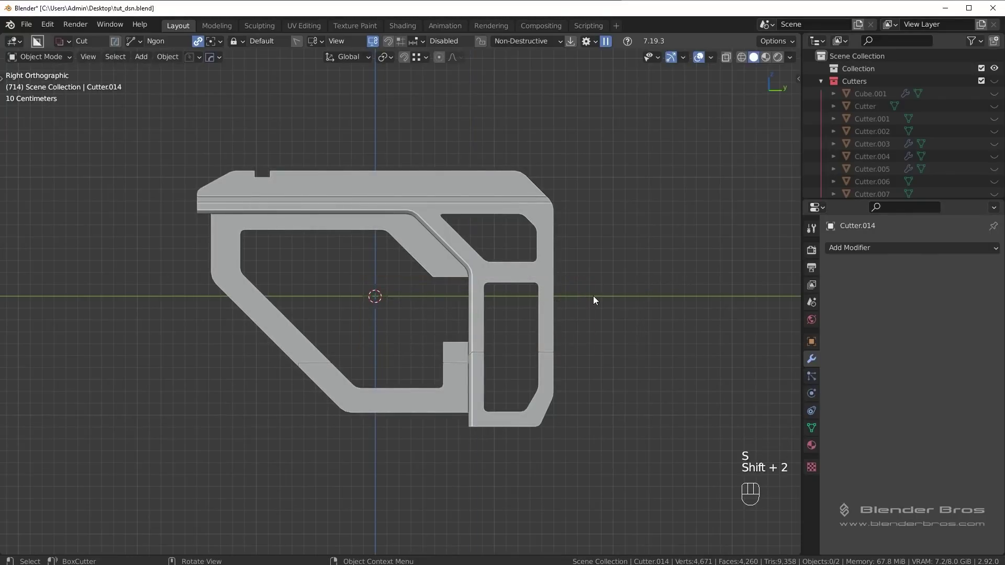
Step: Inspect the new cuts around the step cutter, undoing one stray change
drag(607, 300, 434, 291)
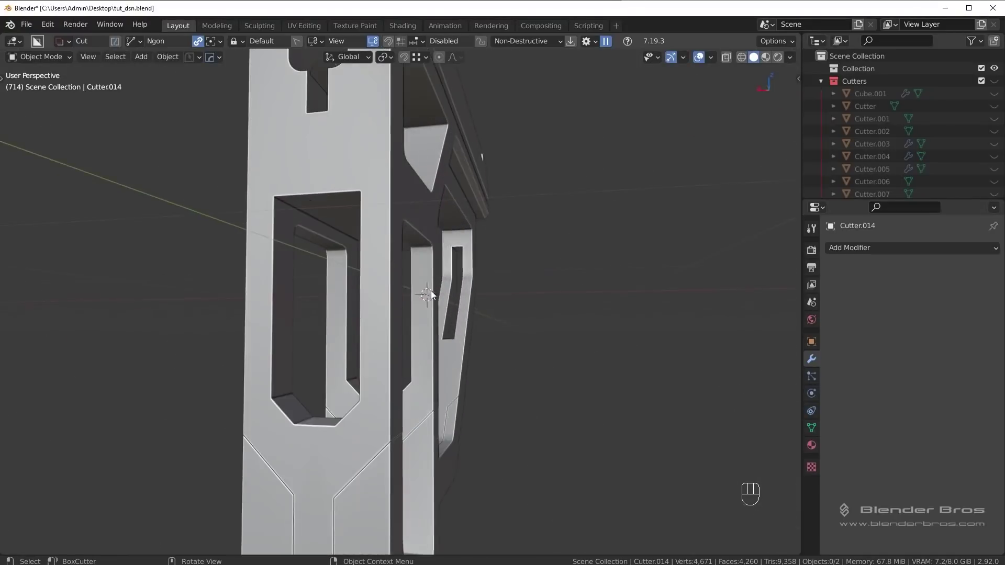
drag(420, 276, 523, 297)
drag(542, 285, 483, 279)
middle_click(470, 275)
key(ctrl+z)
middle_click(418, 265)
drag(411, 252, 554, 238)
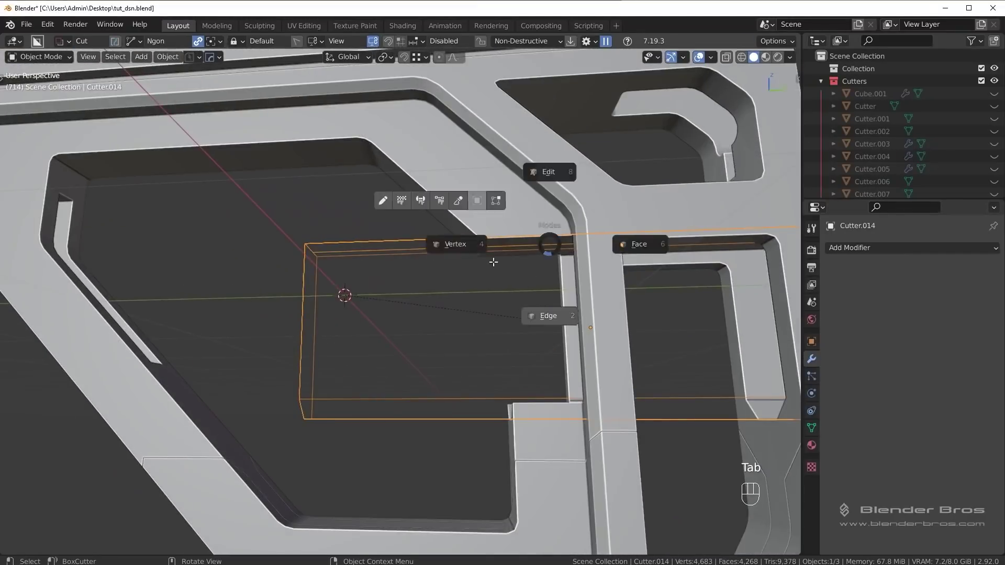
drag(501, 235, 551, 263)
Step: Resize the angled cutter on the lower bar and bring the lower slice into view
key(Tab)
key(shift+2)
key(KP_3)
drag(548, 245, 504, 243)
middle_click(375, 449)
click(506, 375)
key(q)
drag(388, 374, 492, 353)
drag(422, 353, 403, 337)
middle_click(240, 183)
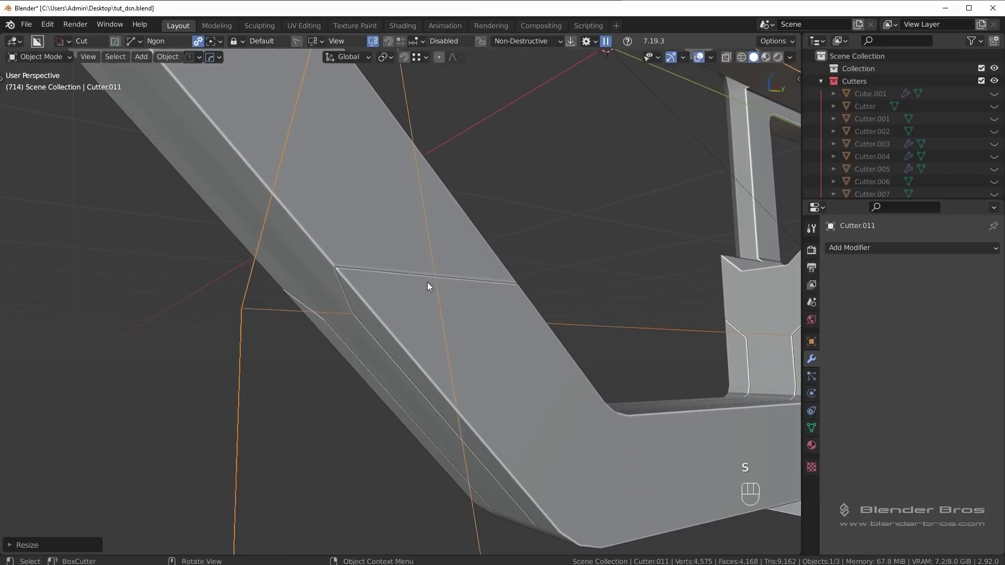
drag(650, 332, 624, 358)
key(shift+2)
drag(598, 375, 634, 374)
drag(557, 354, 494, 332)
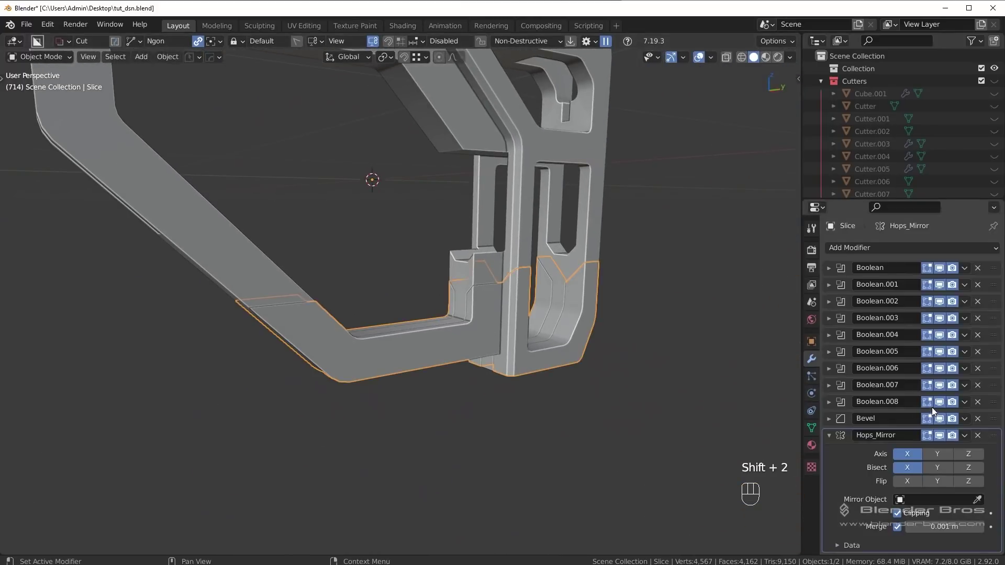
Step: Select the lower Slice piece and apply its last Boolean modifier
click(940, 402)
click(940, 403)
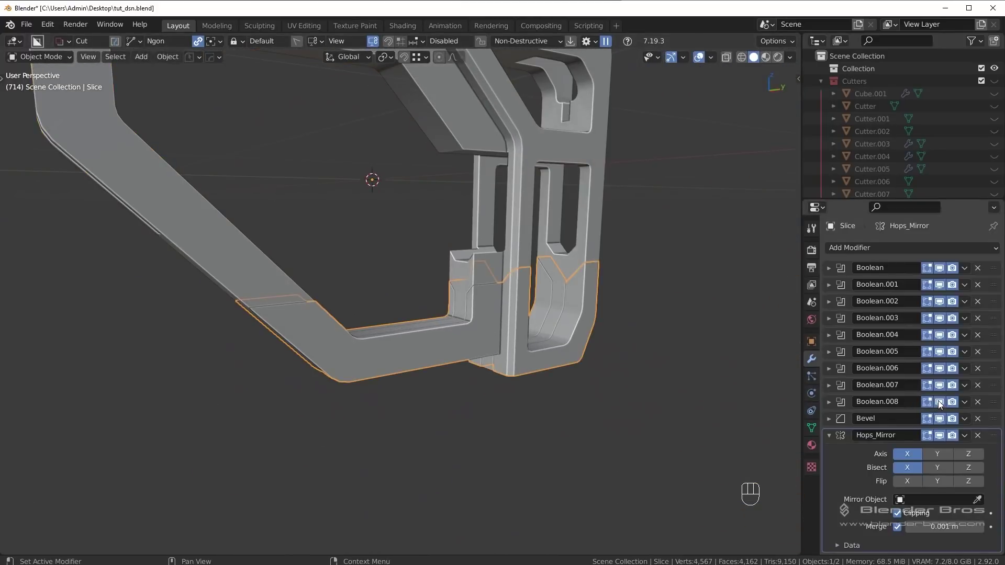
double_click(940, 402)
drag(966, 402, 928, 417)
drag(586, 343, 517, 353)
key(Tab)
drag(437, 371, 543, 381)
click(471, 310)
drag(566, 292, 540, 271)
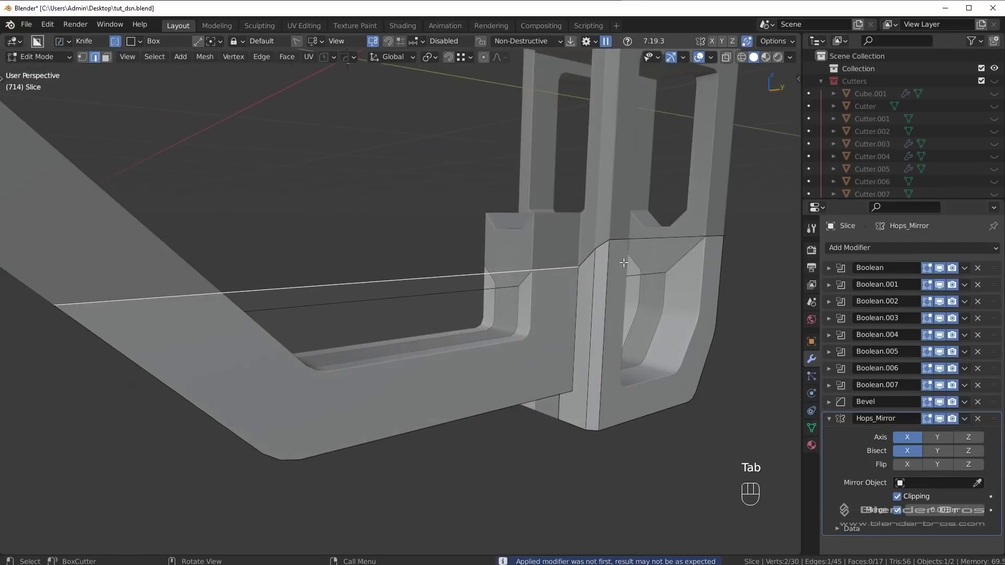
Step: Bevel the seam edge loop on the slice with Ctrl+B and check it from several angles
click(652, 236)
key(ctrl+b)
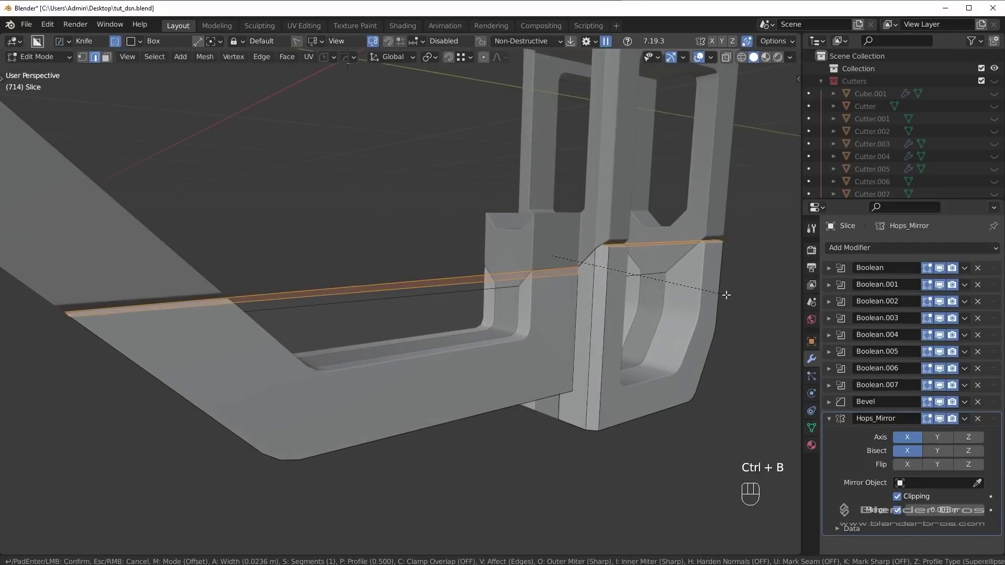
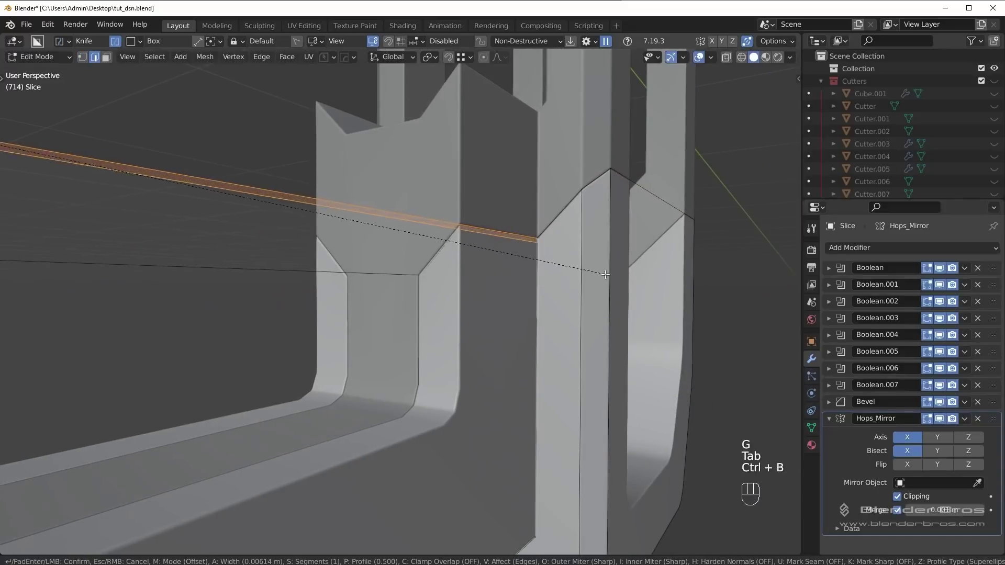
drag(573, 295, 514, 317)
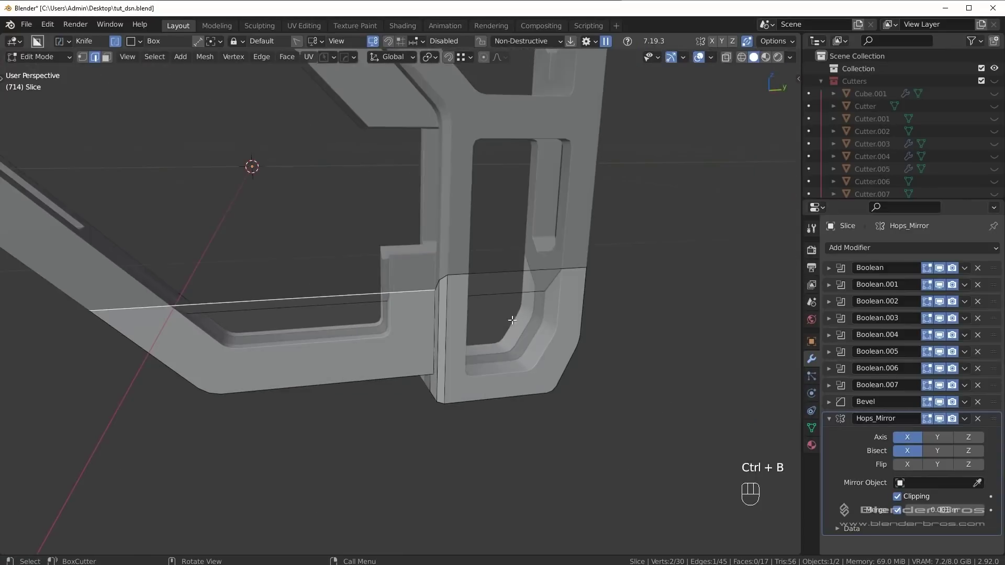
drag(506, 315, 493, 307)
drag(498, 307, 553, 298)
drag(609, 292, 447, 303)
drag(569, 348, 676, 346)
middle_click(580, 341)
key(ctrl+b)
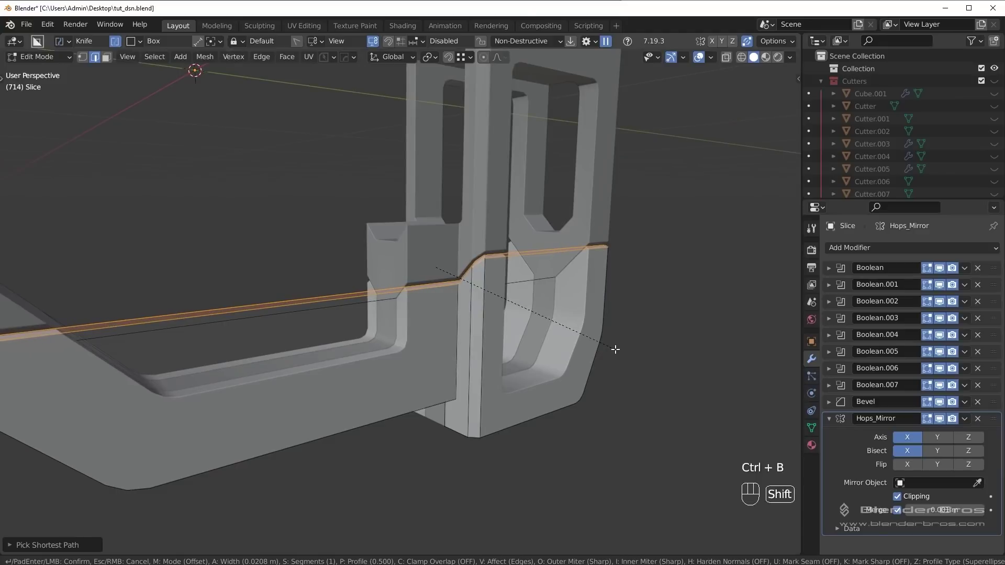
Step: Redo the seam bevel wider into a groove, confirm it, and return to Object Mode in side view
key(Tab)
key(alt+a)
drag(553, 301, 522, 301)
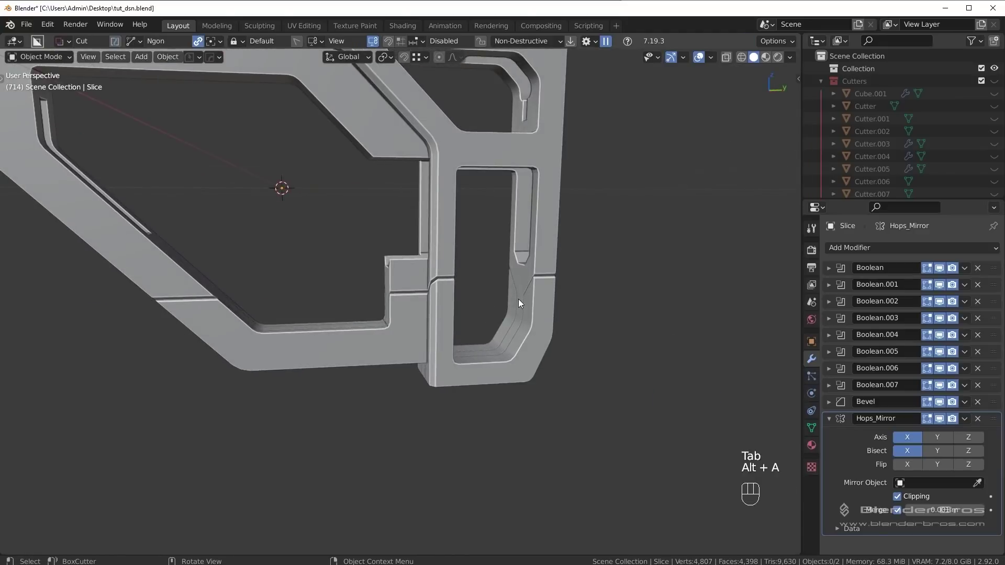
key(KP_3)
drag(538, 295, 567, 338)
key(ctrl+z)
drag(617, 383, 654, 397)
key(ctrl+b)
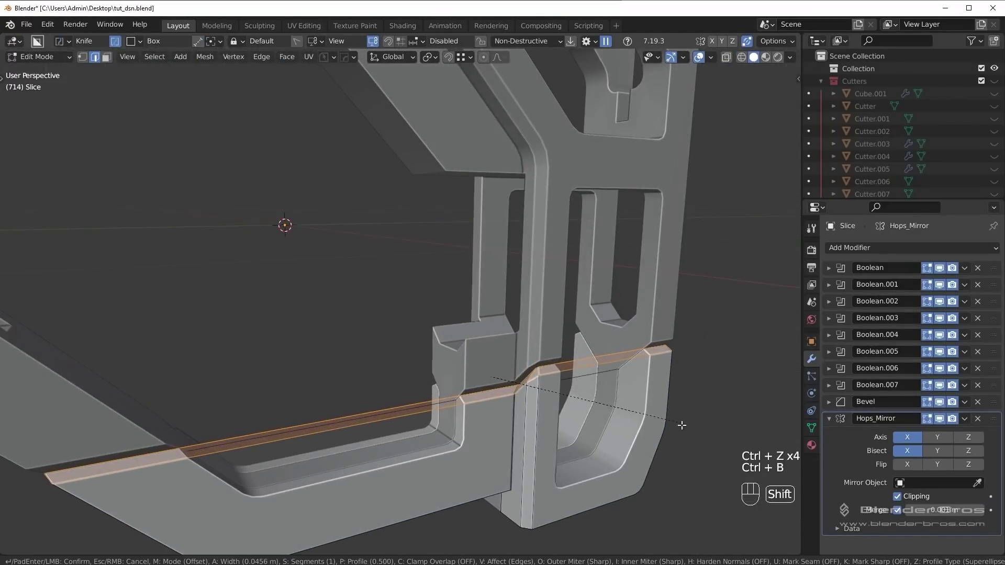
key(Tab)
key(KP_3)
key(alt+a)
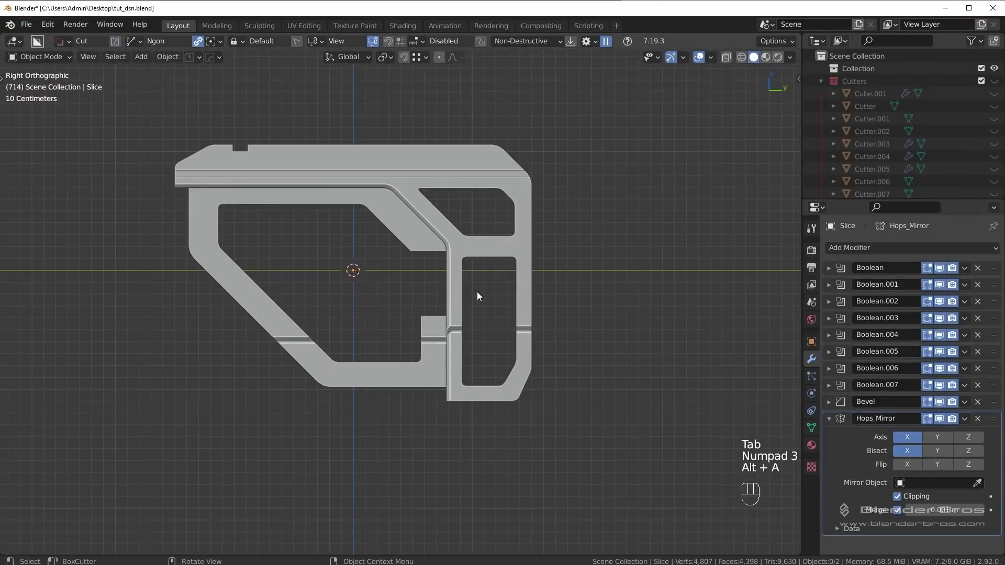
Step: Orient the view on the rear upright junction in Right Orthographic for cutting
drag(516, 406, 467, 374)
key(d)
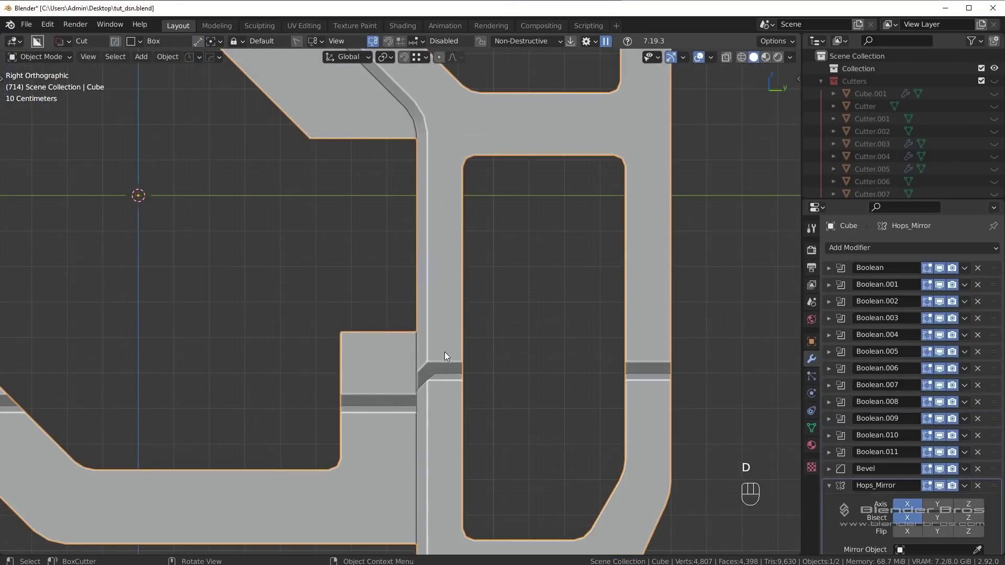
drag(450, 347, 474, 384)
drag(448, 379, 474, 384)
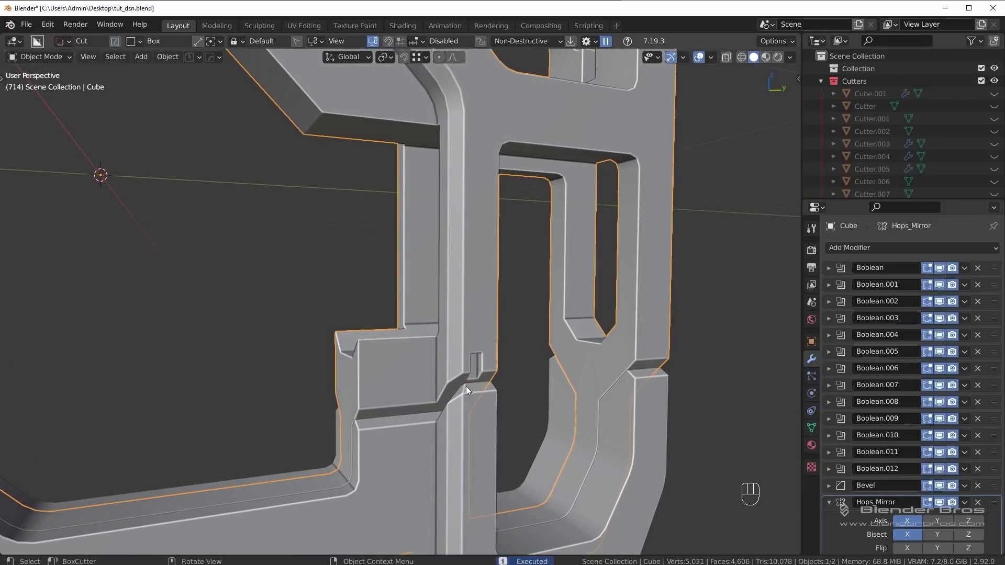
key(KP_3)
middle_click(467, 363)
drag(512, 310, 558, 366)
drag(557, 372, 558, 366)
drag(550, 363, 510, 342)
key(alt+a)
key(KP_3)
Step: Cut a small rectangular notch on the left strut above the groove and set its height
drag(454, 325, 587, 385)
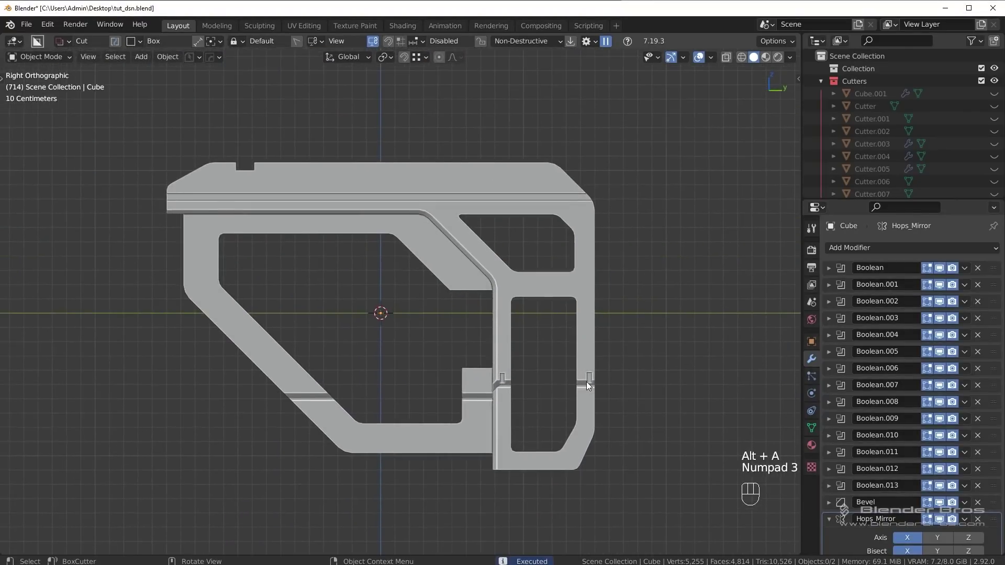
drag(607, 400, 495, 275)
drag(539, 372, 471, 315)
key(q)
click(435, 179)
key(q)
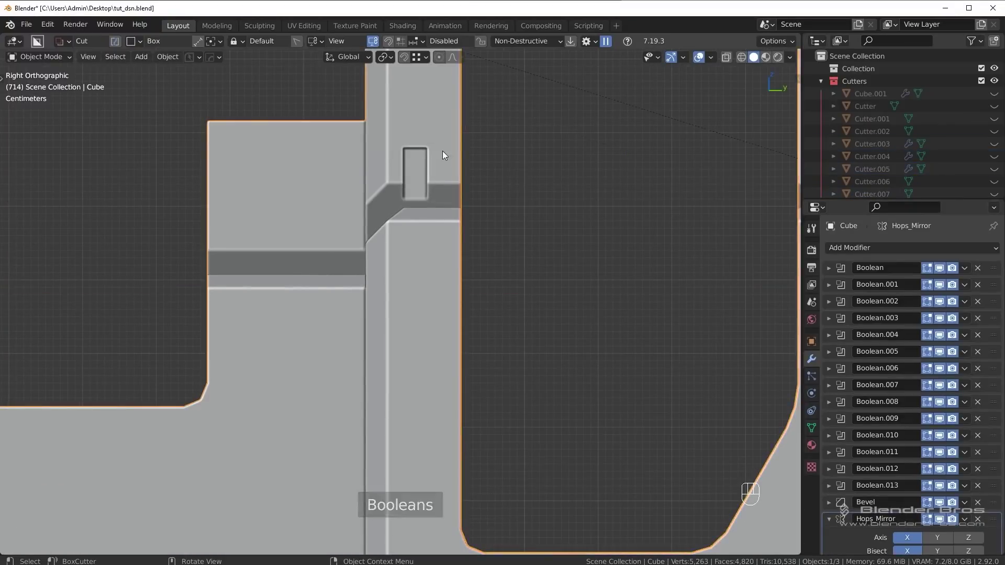
key(q)
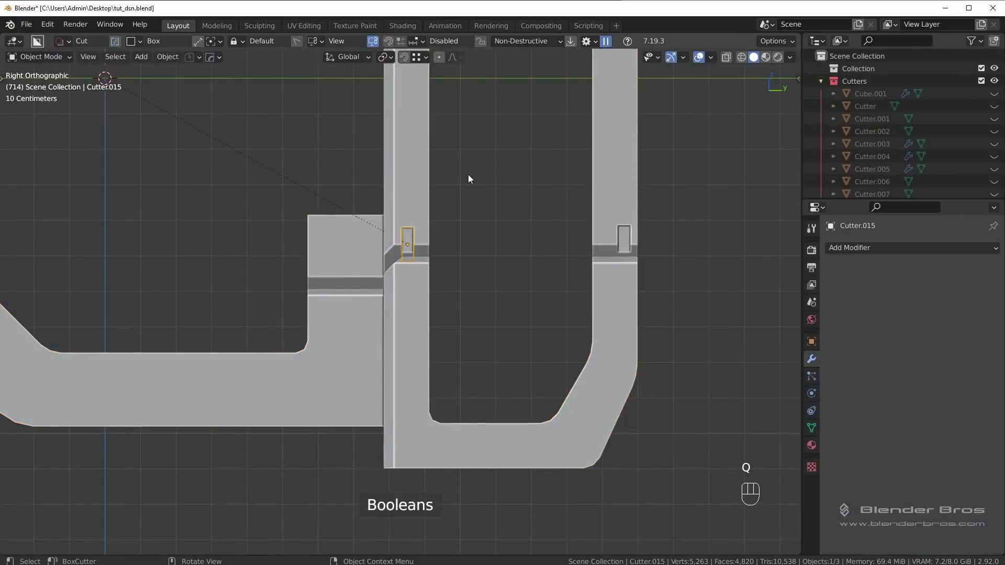
key(g)
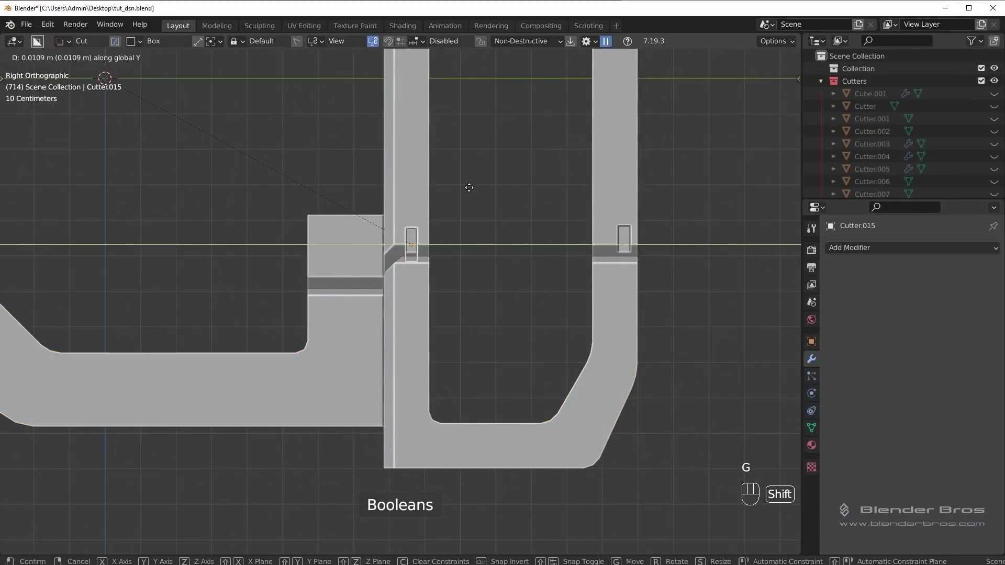
key(shift+2)
Step: Duplicate the notch cutter onto the right strut, constrained along the vertical axis
drag(551, 237, 484, 257)
key(q)
key(g)
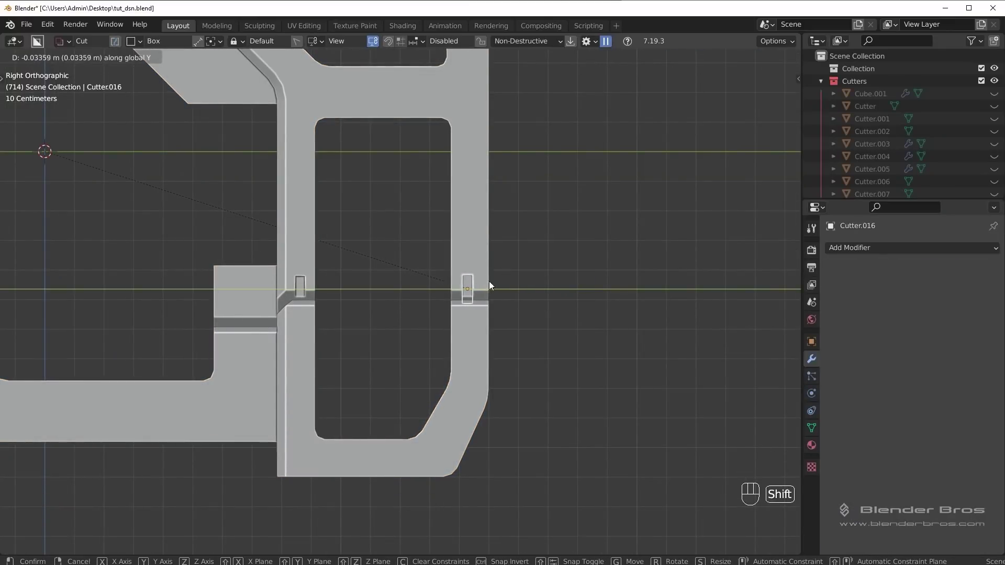
key(g)
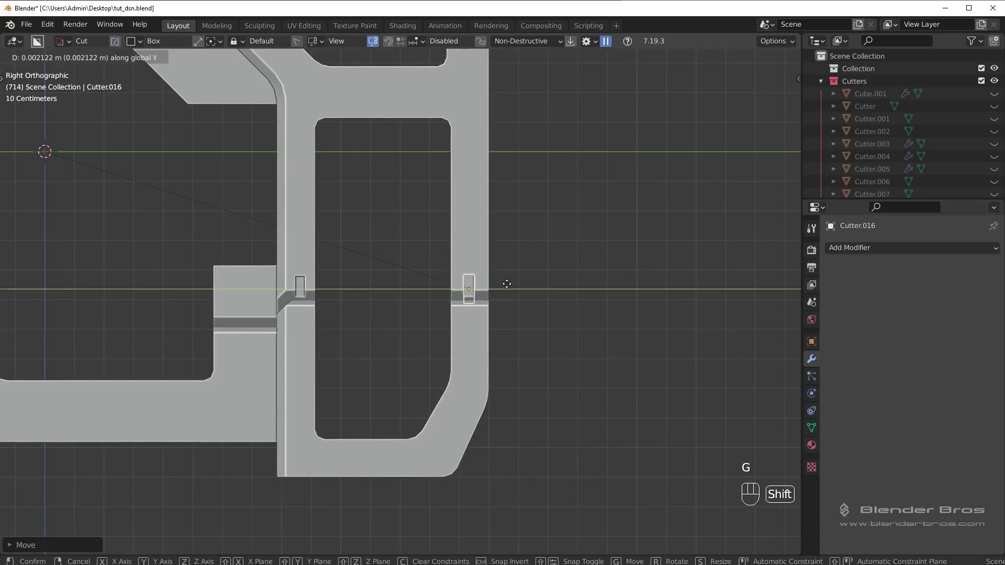
key(shift+2)
middle_click(625, 271)
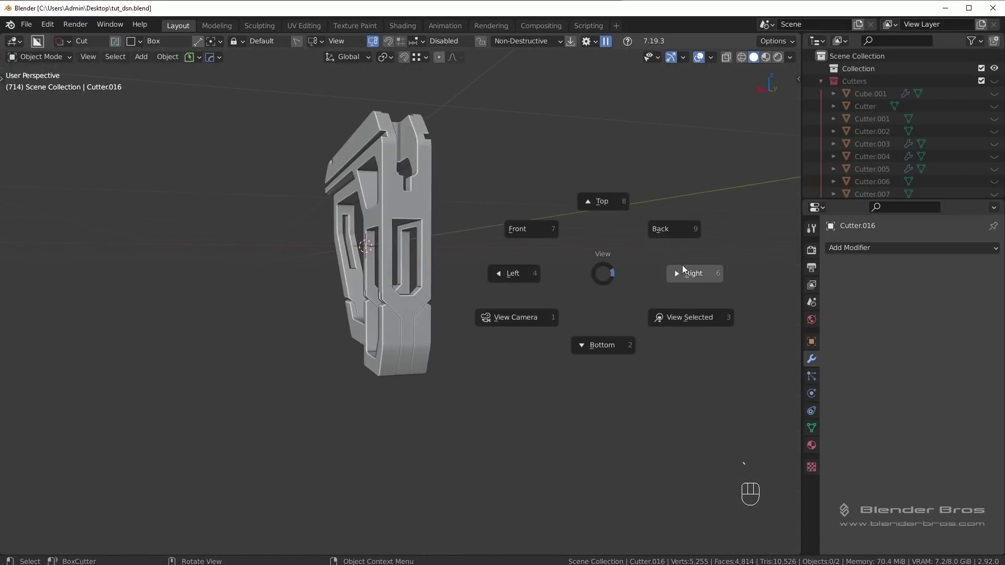
Step: Select the separate Slice piece and inspect its notch area from around the stock
click(353, 381)
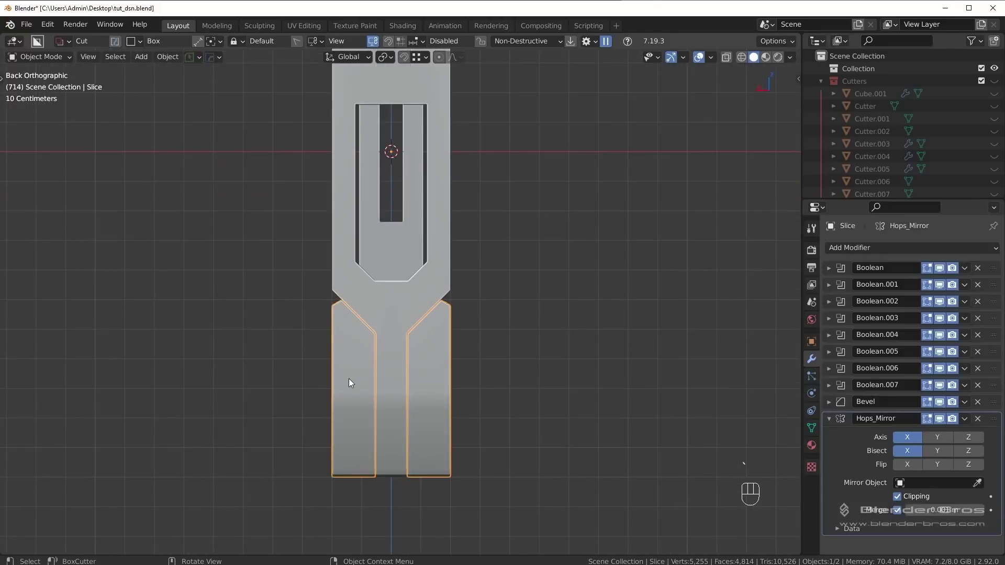
drag(352, 373, 353, 363)
key(Escape)
key(Escape)
drag(355, 359, 352, 364)
key(Escape)
drag(355, 364, 217, 452)
drag(371, 496, 218, 452)
drag(346, 433, 498, 424)
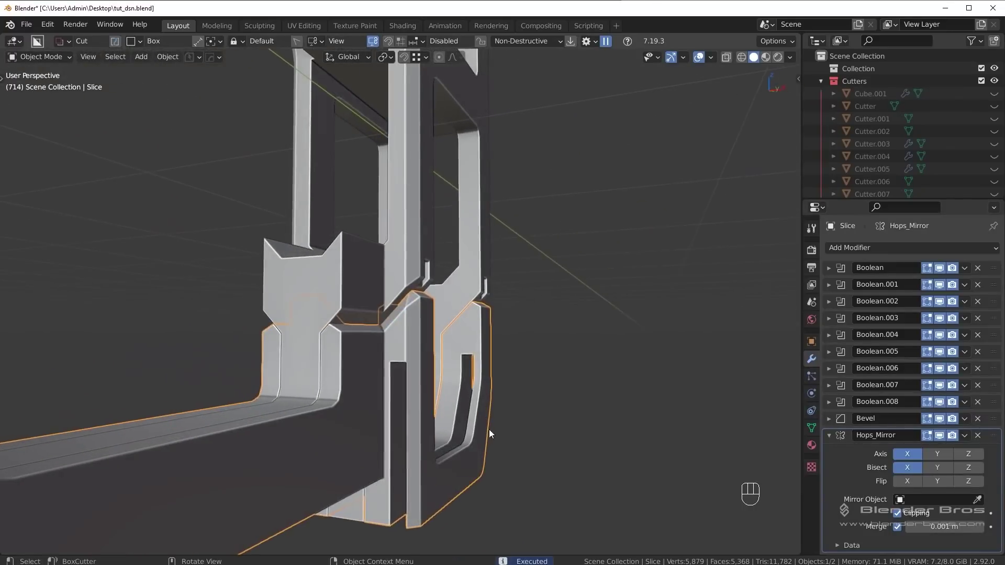
middle_click(523, 425)
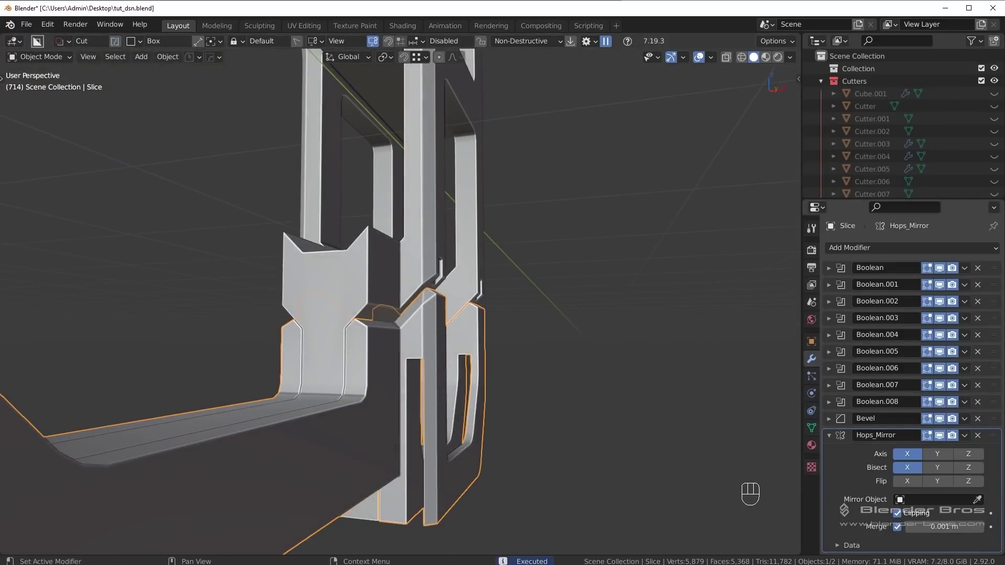
drag(561, 473, 525, 488)
Step: Add the notch cutter (Cutter.017) against the Slice's lower U-section via the HOps Q menu, back in side view
key(q)
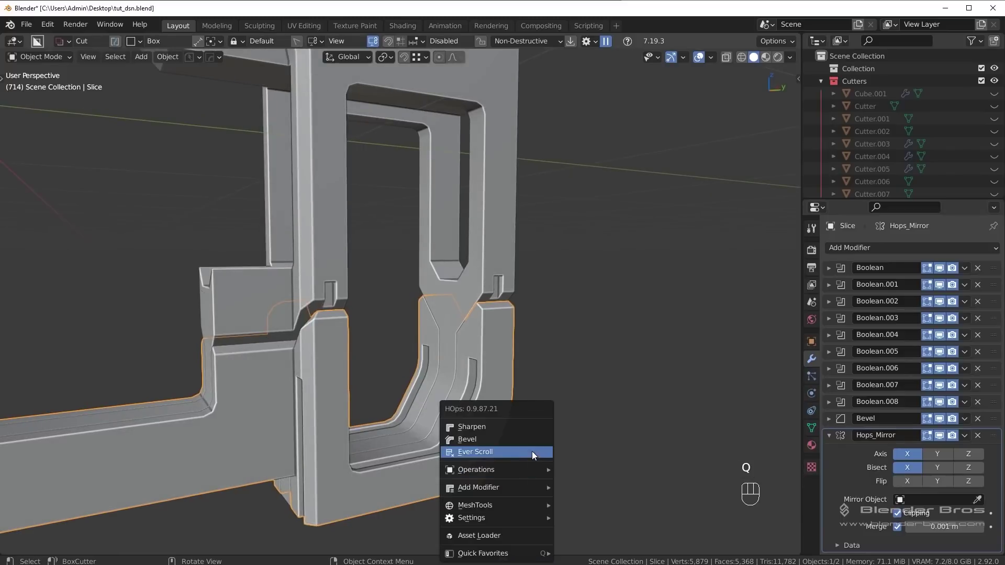
drag(520, 463, 600, 480)
key(g)
drag(464, 467, 426, 471)
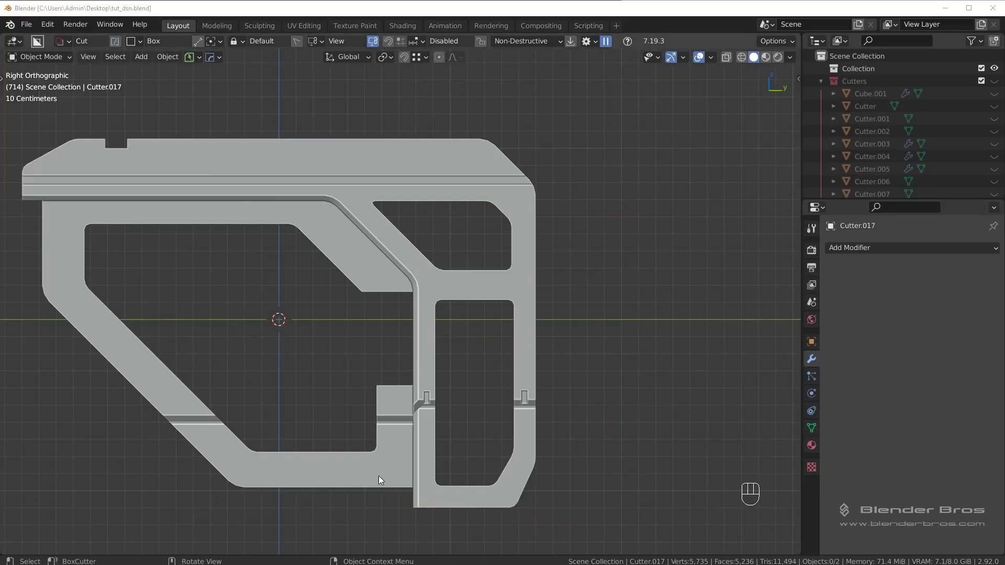
Step: Set the Box Helper to Ngon shape in Make mode, cancelling an unfinished cut
click(471, 340)
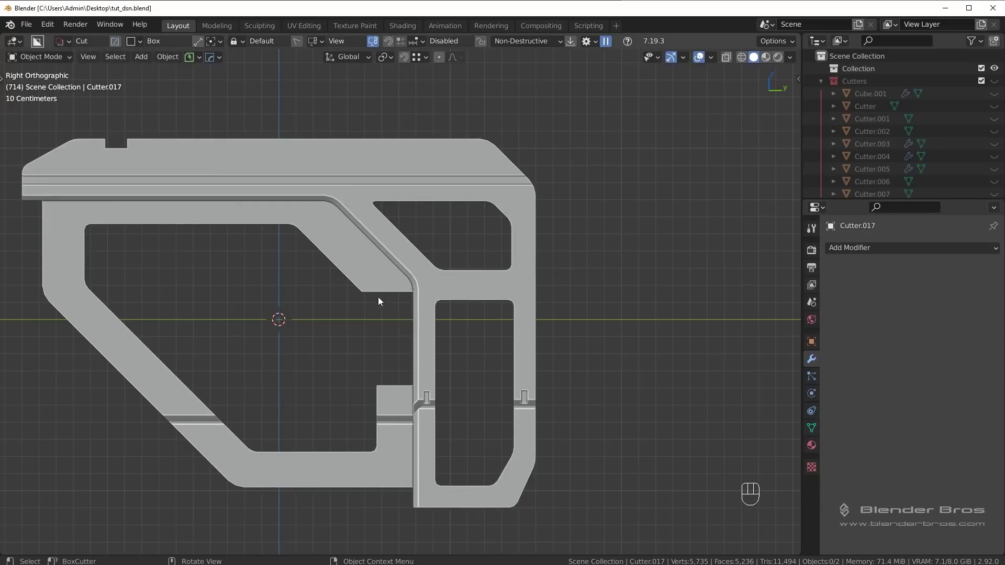
key(d)
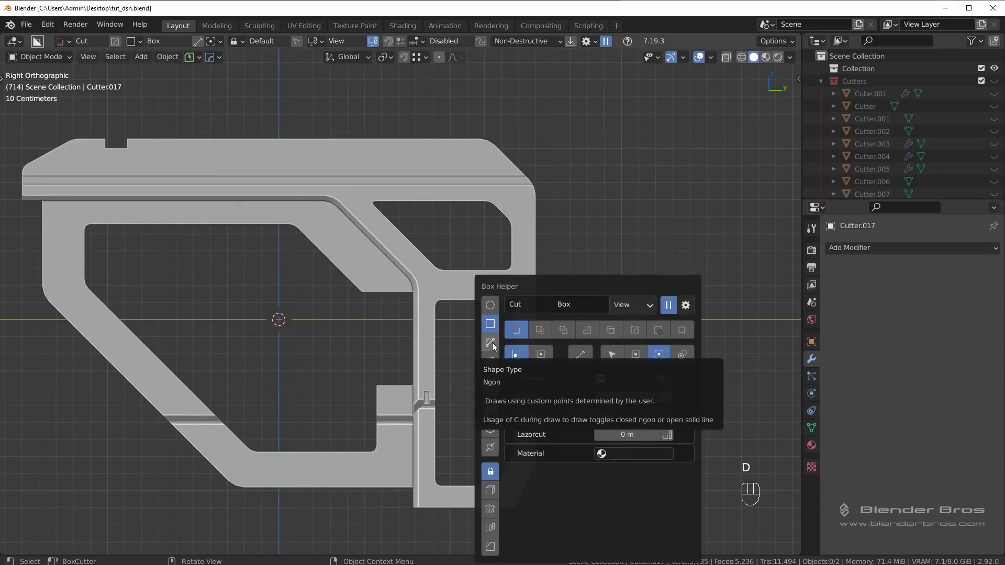
key(d)
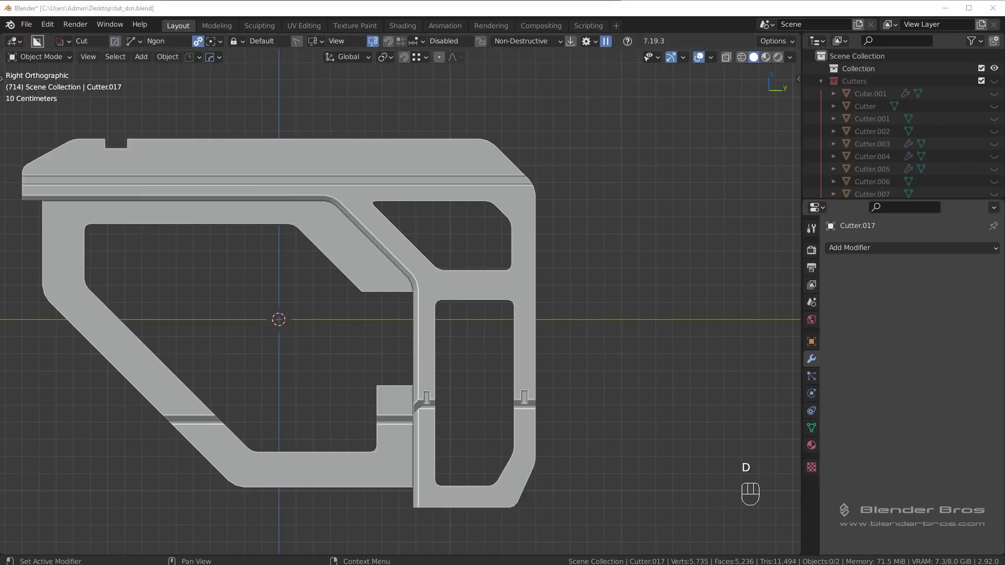
click(631, 313)
key(d)
drag(369, 288, 387, 306)
key(Escape)
key(Escape)
key(alt+a)
key(shift+2)
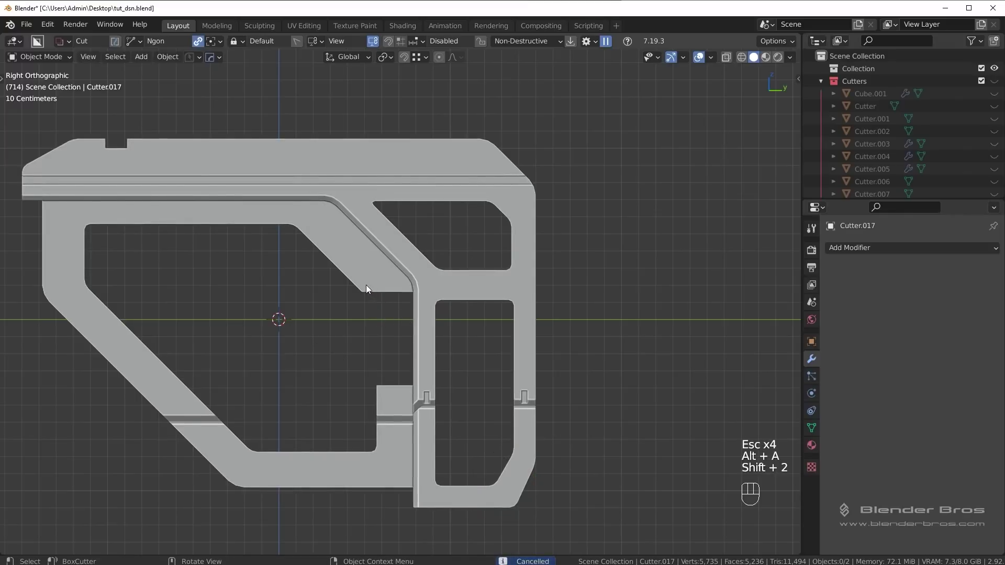
Step: Draw the angled polygon block under the diagonal brace across the lower right opening and extrude its depth
drag(373, 290, 393, 303)
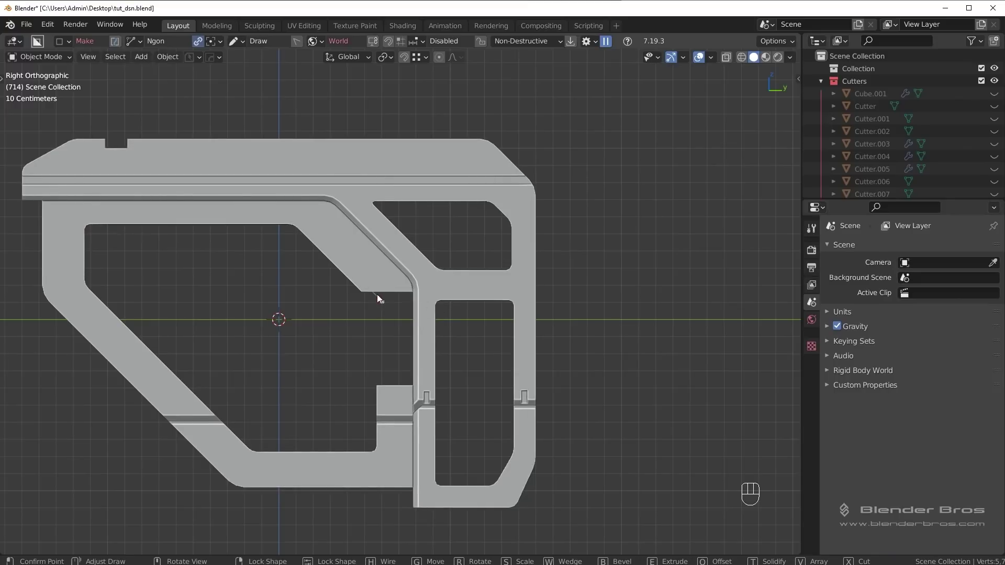
drag(366, 279, 402, 316)
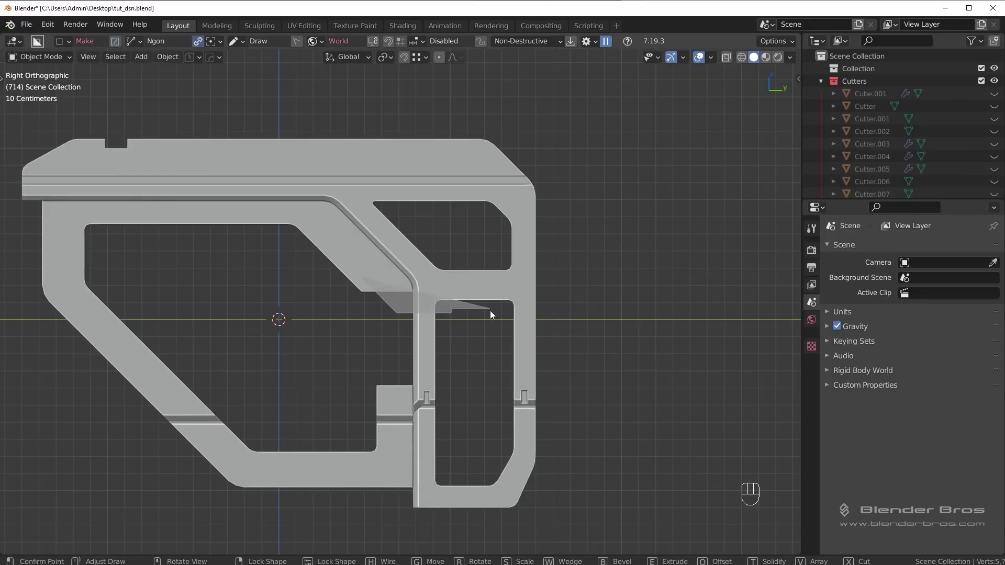
drag(366, 279, 405, 321)
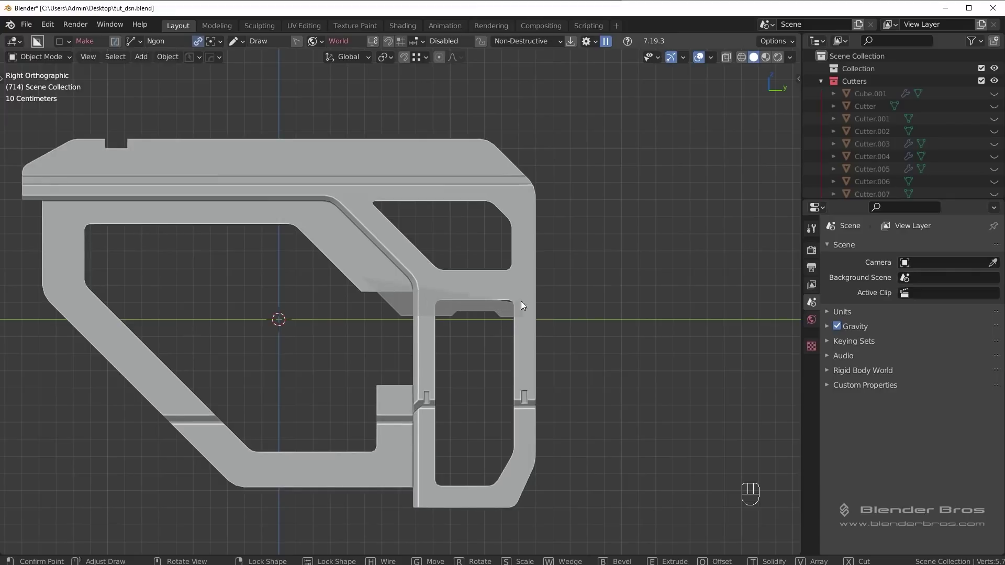
drag(511, 283, 422, 303)
drag(453, 303, 521, 283)
drag(437, 305, 505, 301)
click(409, 305)
drag(451, 298, 489, 292)
key(g)
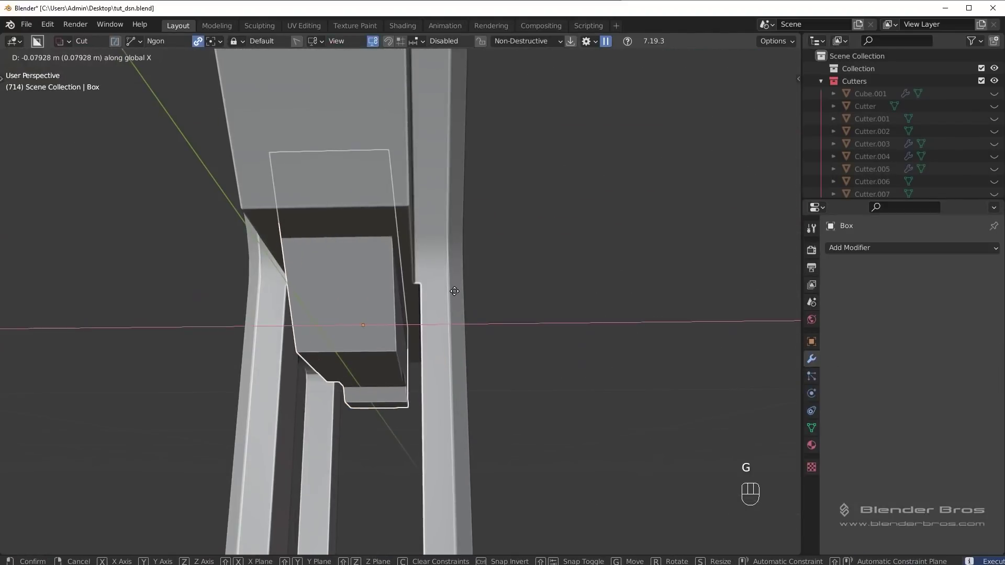
Step: Slide the new block into the stock's width atop the lower right opening and select it
drag(563, 319, 424, 318)
middle_click(520, 340)
key(alt+a)
key(KP_3)
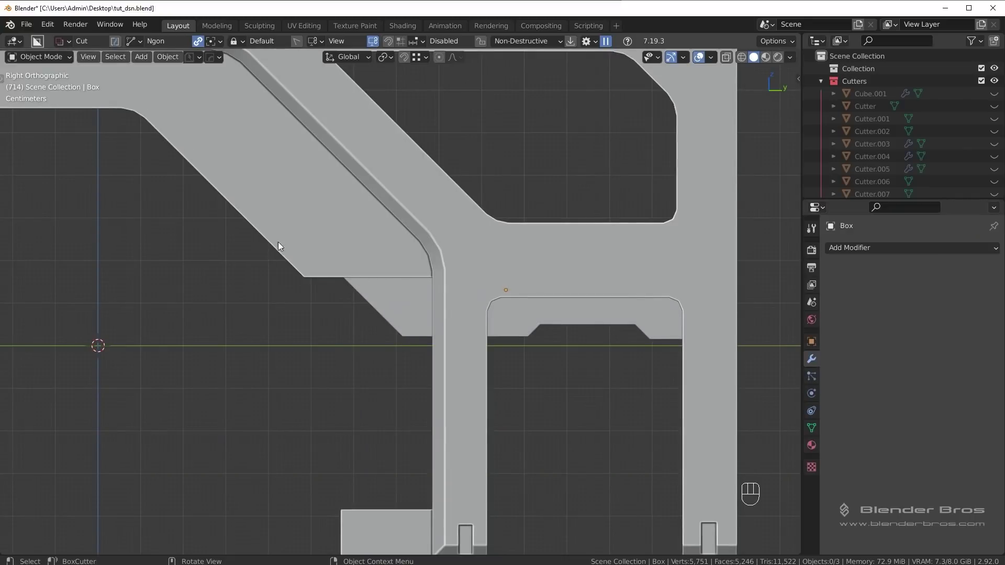
drag(464, 332, 384, 291)
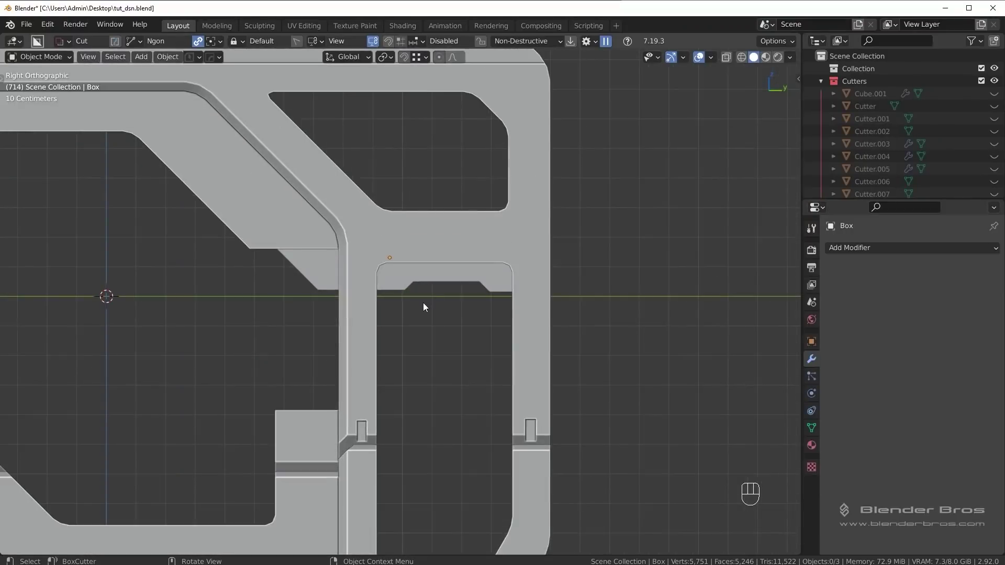
drag(438, 303, 465, 294)
click(344, 263)
drag(373, 268, 439, 279)
Step: Bevel the block's angled corner edges with Ctrl+B and return to Object Mode
key(Tab)
drag(447, 305, 363, 295)
click(472, 272)
drag(537, 277, 568, 270)
click(551, 282)
click(566, 291)
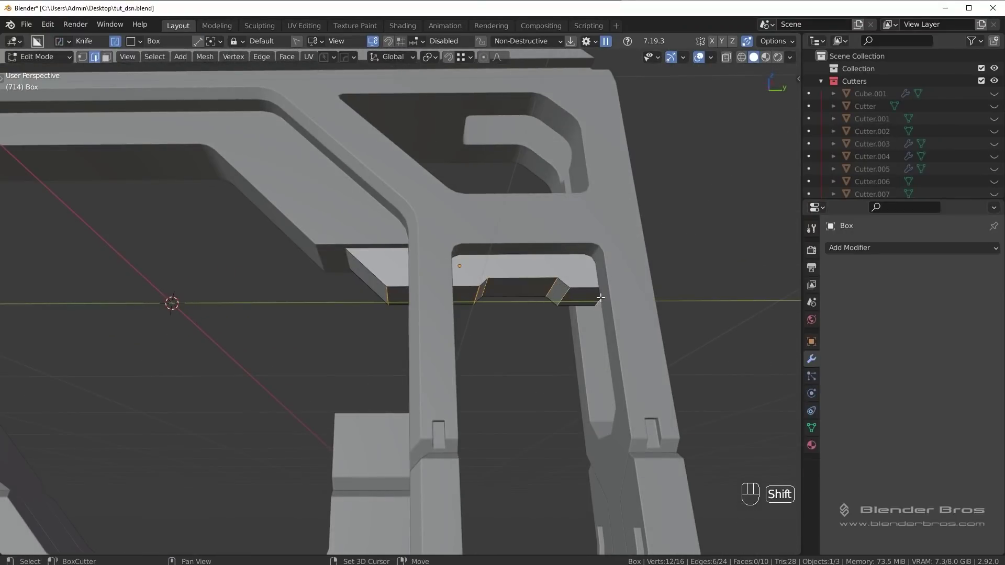
middle_click(607, 305)
key(ctrl+b)
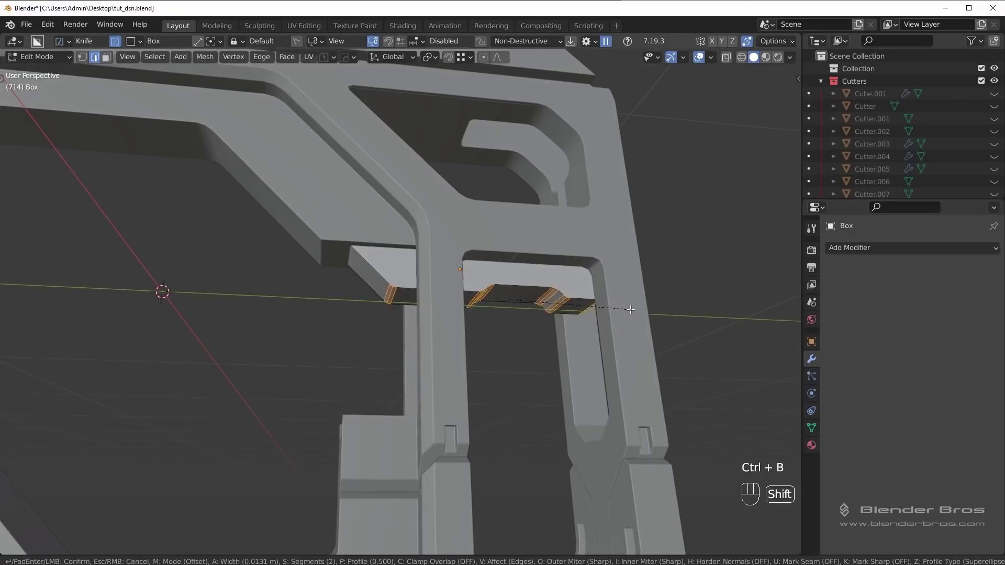
key(Tab)
middle_click(616, 320)
key(alt+a)
Step: Select the block with the stock Cube and join them into one mesh
key(KP_3)
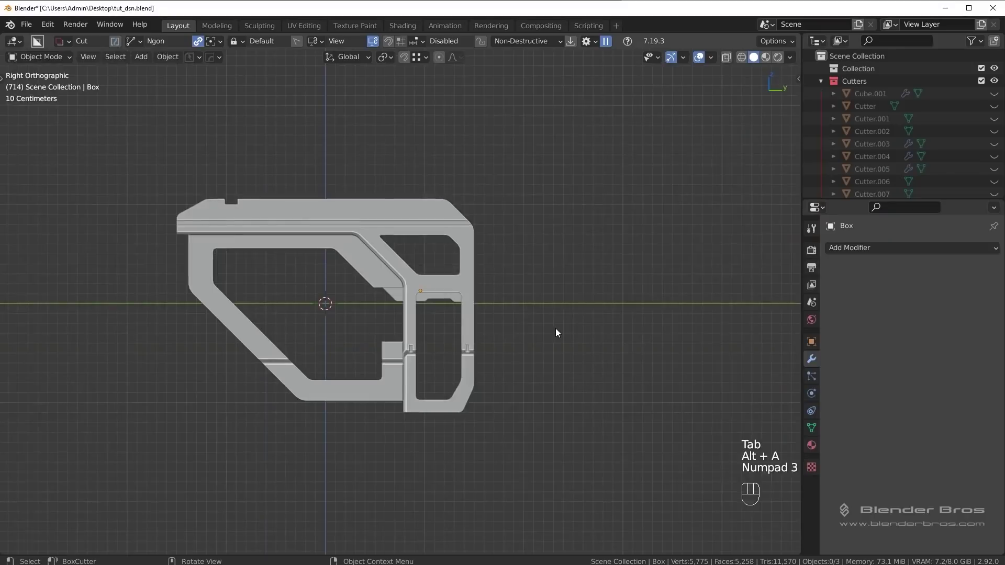
drag(538, 309, 566, 314)
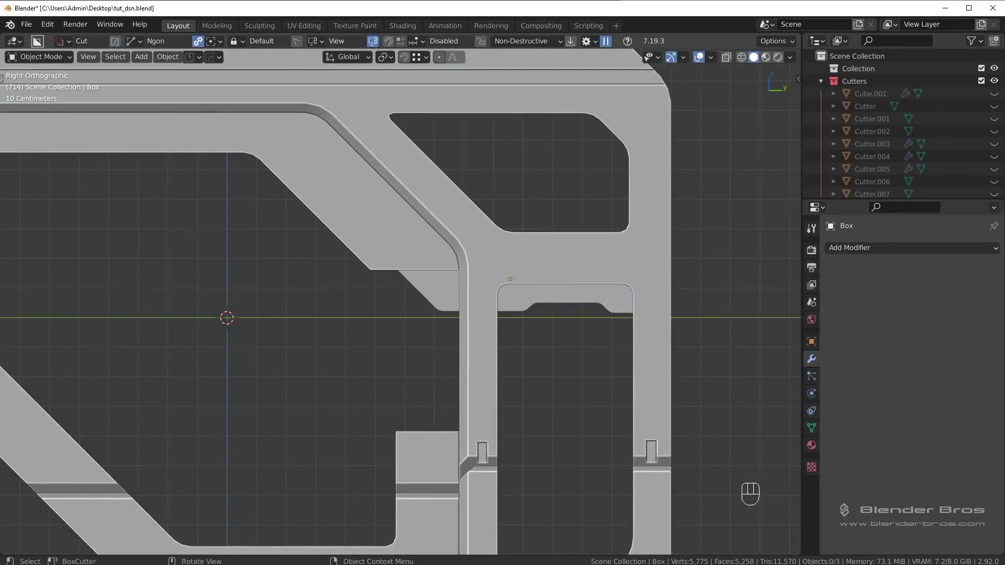
middle_click(339, 334)
click(419, 227)
key(Tab)
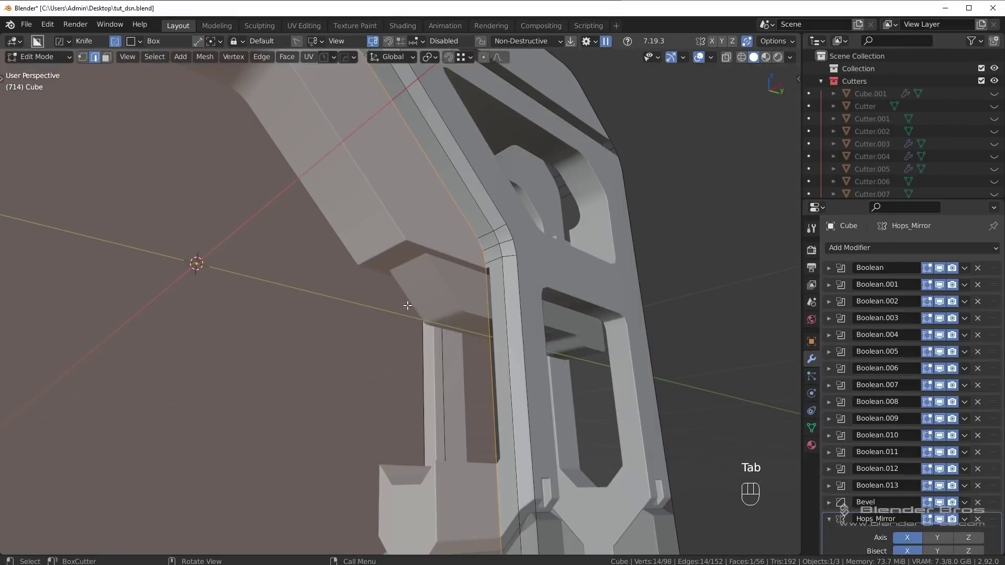
Step: Apply the Cube's first Boolean modifier from the top of the modifier stack
key(Tab)
drag(380, 283, 342, 306)
drag(403, 334, 457, 311)
key(Tab)
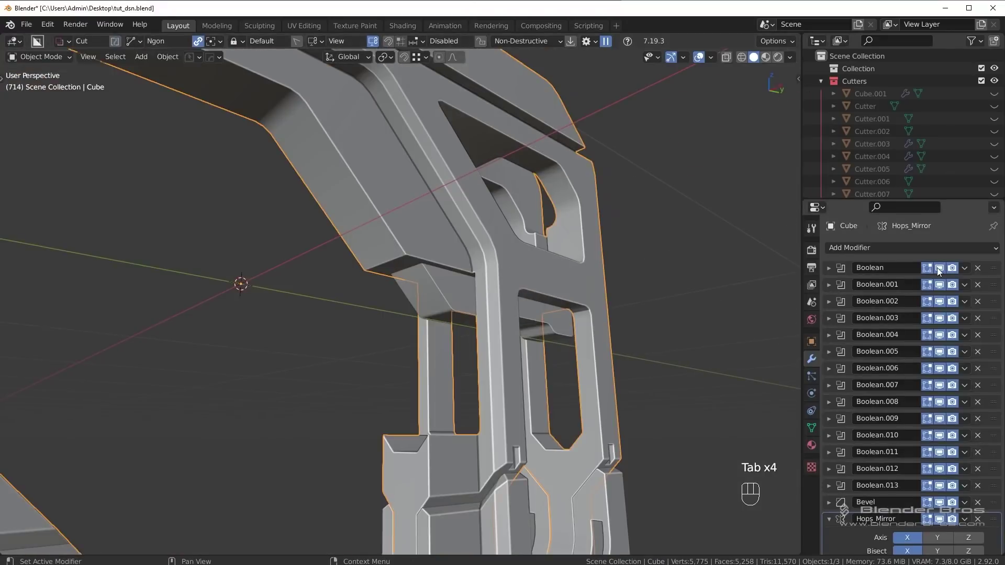
click(945, 268)
middle_click(512, 288)
click(946, 270)
click(945, 270)
click(944, 271)
click(945, 270)
click(963, 275)
key(Tab)
Step: Apply the next Boolean modifier so its cut becomes real geometry
key(Tab)
double_click(943, 271)
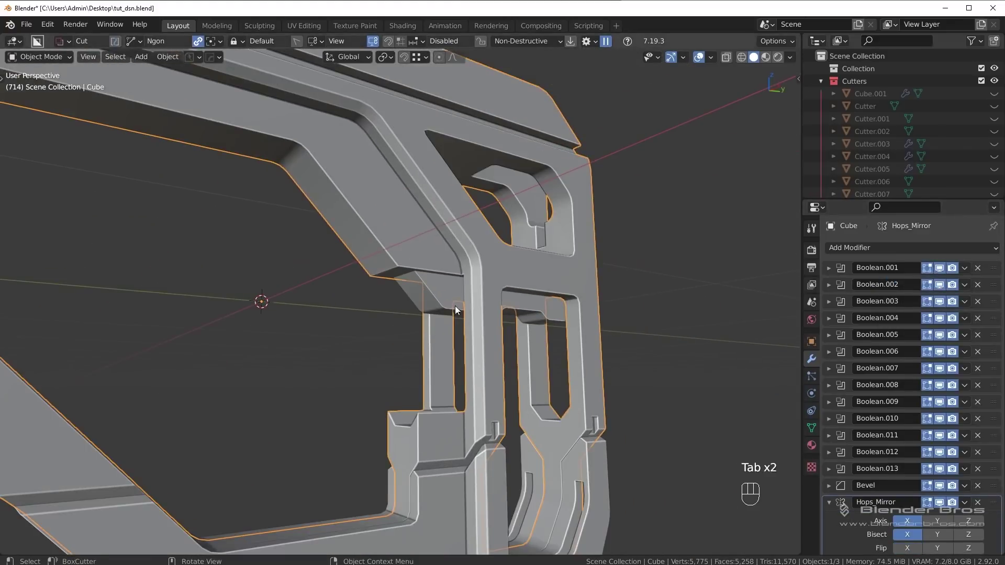
double_click(941, 286)
click(939, 297)
double_click(943, 305)
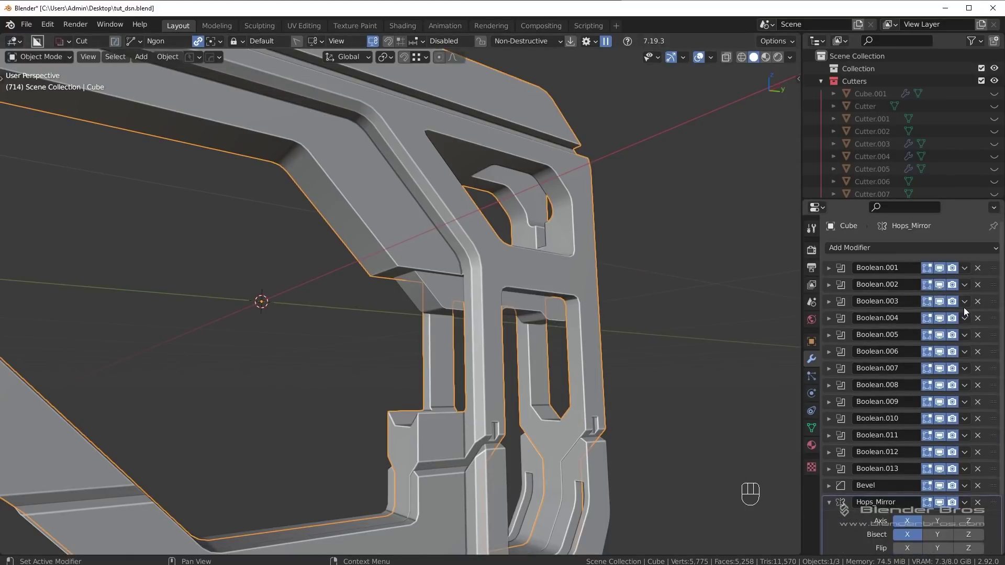
click(944, 319)
click(943, 319)
click(945, 337)
click(945, 337)
key(q)
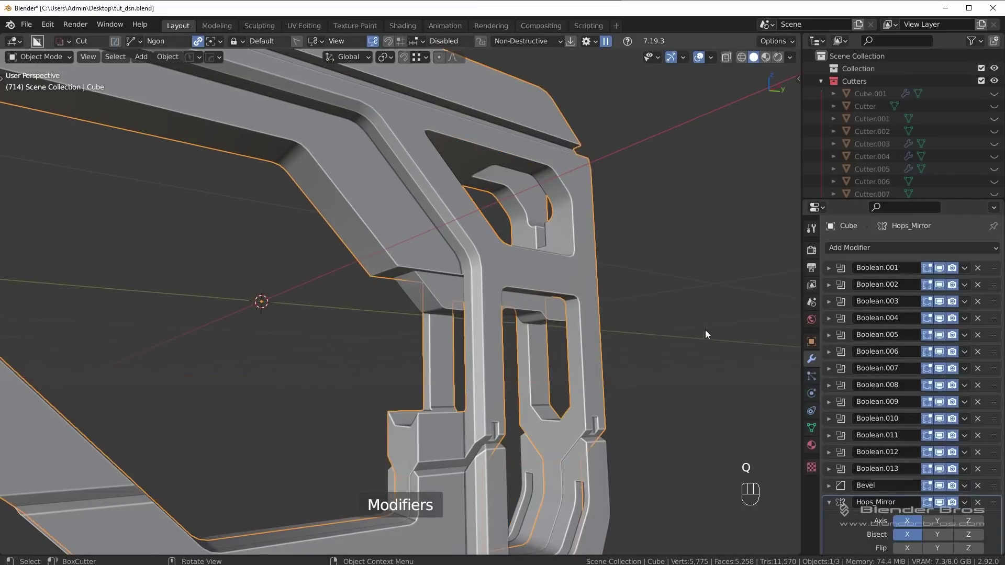
Step: Apply another Boolean modifier further down the stack and enter Edit Mode on the Cube
double_click(944, 372)
click(944, 388)
click(943, 388)
click(944, 403)
click(945, 403)
click(943, 420)
click(943, 420)
click(941, 438)
click(941, 438)
double_click(943, 437)
click(961, 437)
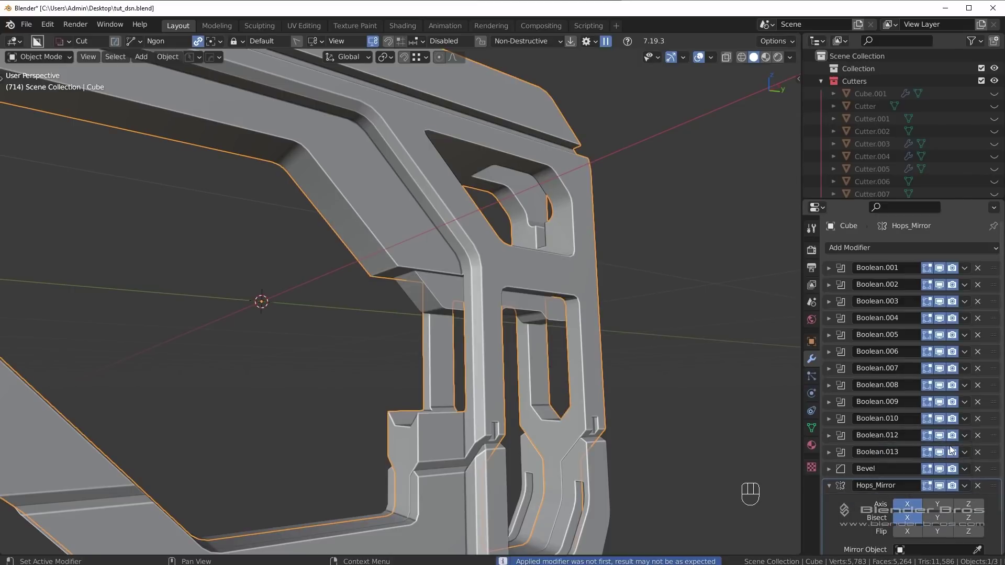
key(Tab)
drag(412, 241, 466, 224)
drag(443, 219, 463, 214)
Step: Inspect the block's corner joint up close and try a bevel on its corner edge
drag(413, 252, 362, 263)
drag(420, 320, 504, 345)
drag(408, 328, 333, 314)
middle_click(359, 251)
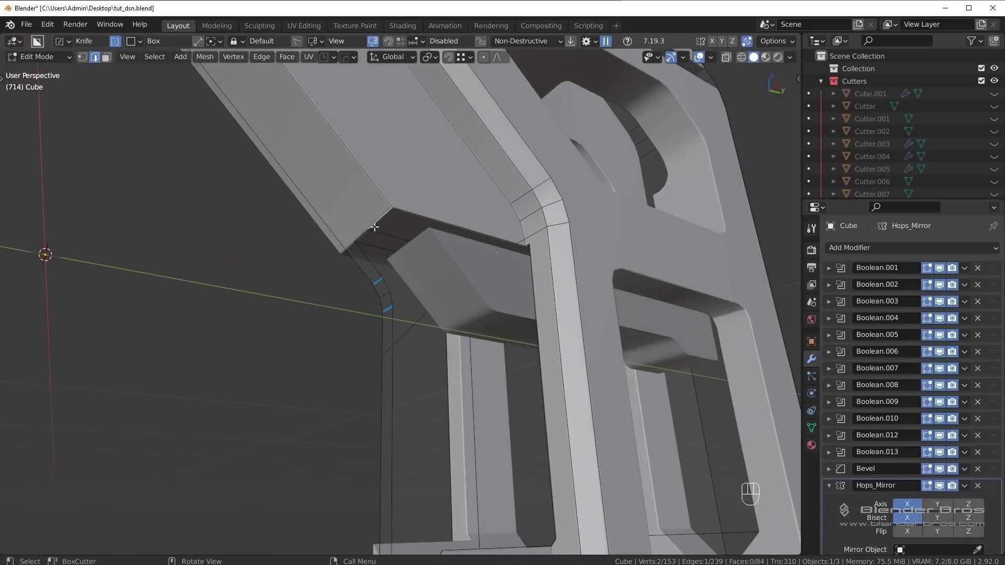
click(362, 230)
drag(434, 244, 459, 262)
middle_click(478, 255)
key(ctrl+b)
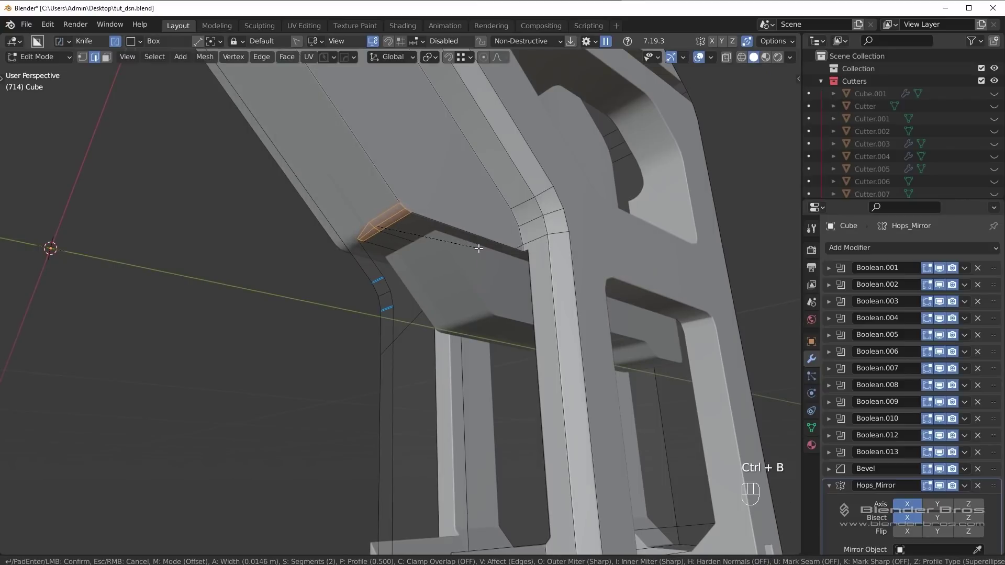
key(Tab)
Step: Undo the test, then look over the whole stock from the side, below and the rear
middle_click(436, 215)
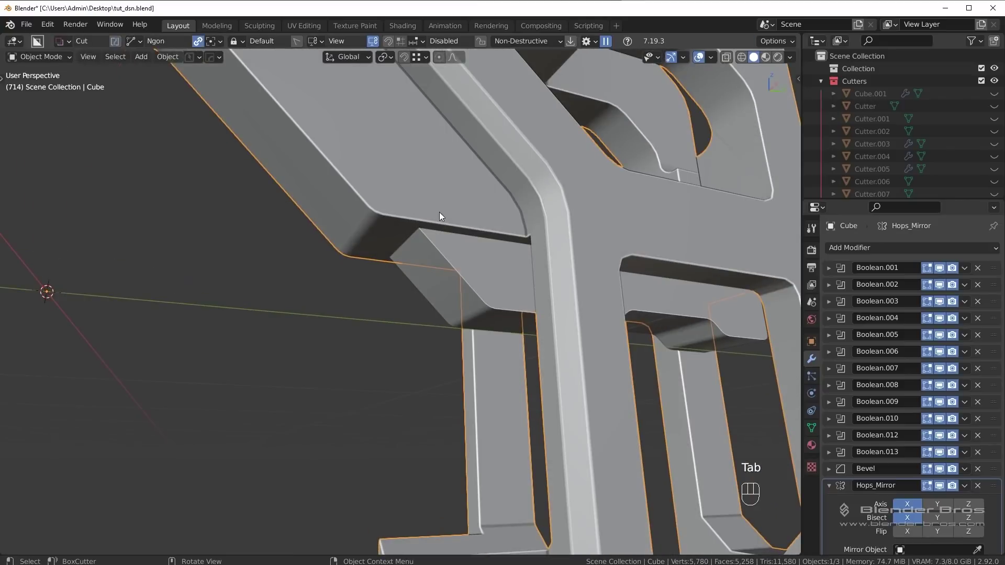
drag(432, 231, 438, 223)
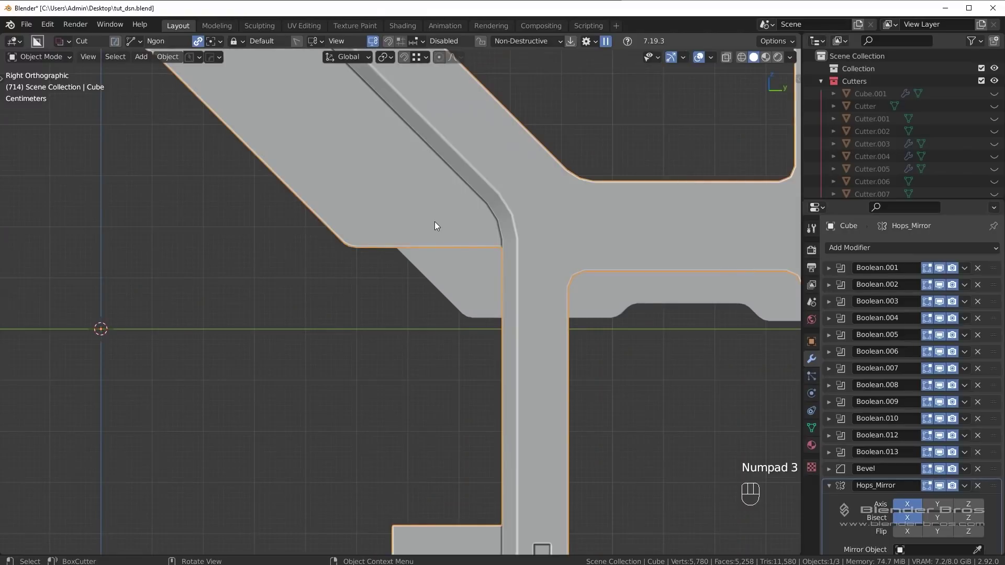
key(alt+a)
key(ctrl+z)
drag(502, 323, 579, 327)
key(Tab)
drag(522, 250, 529, 228)
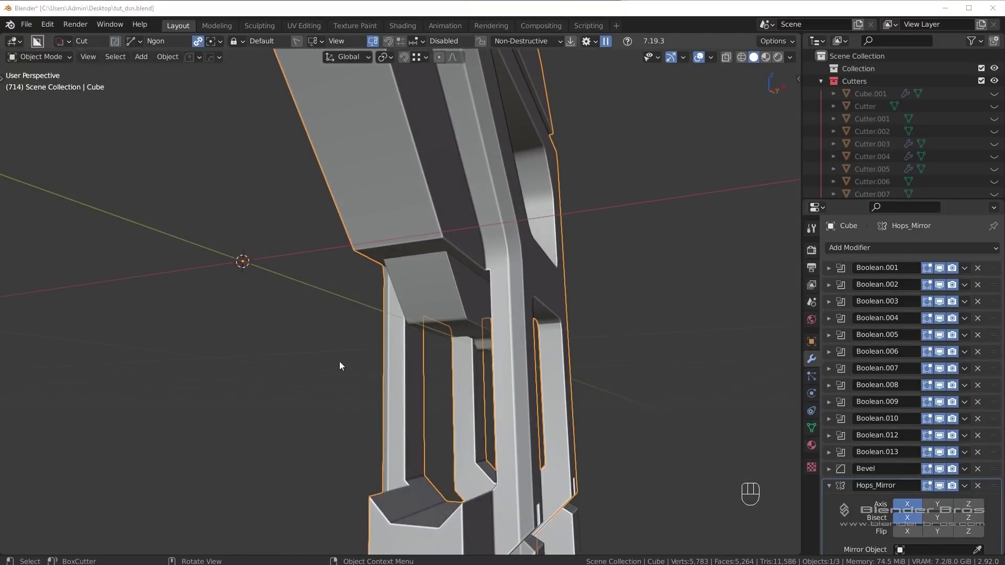
drag(448, 335, 371, 347)
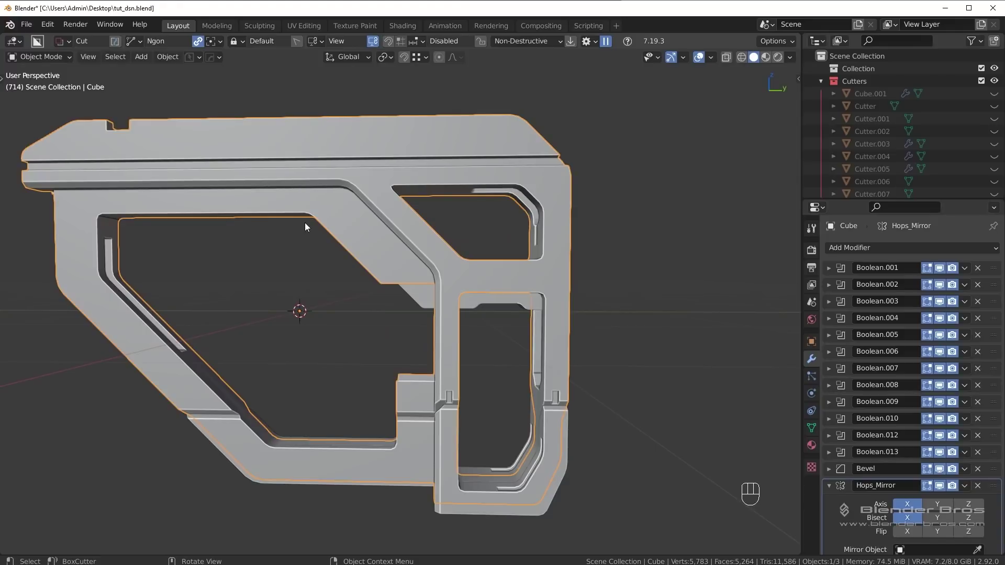
drag(506, 312, 567, 308)
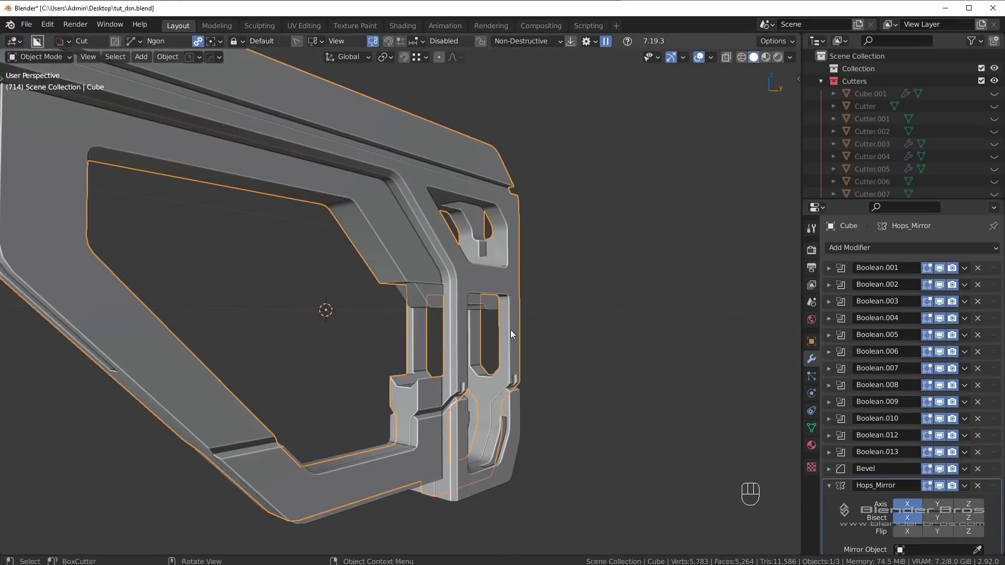
middle_click(519, 339)
Step: Run Hard Ops Smart Apply to bake the booleans into the stock, leaving only Bevel
key(q)
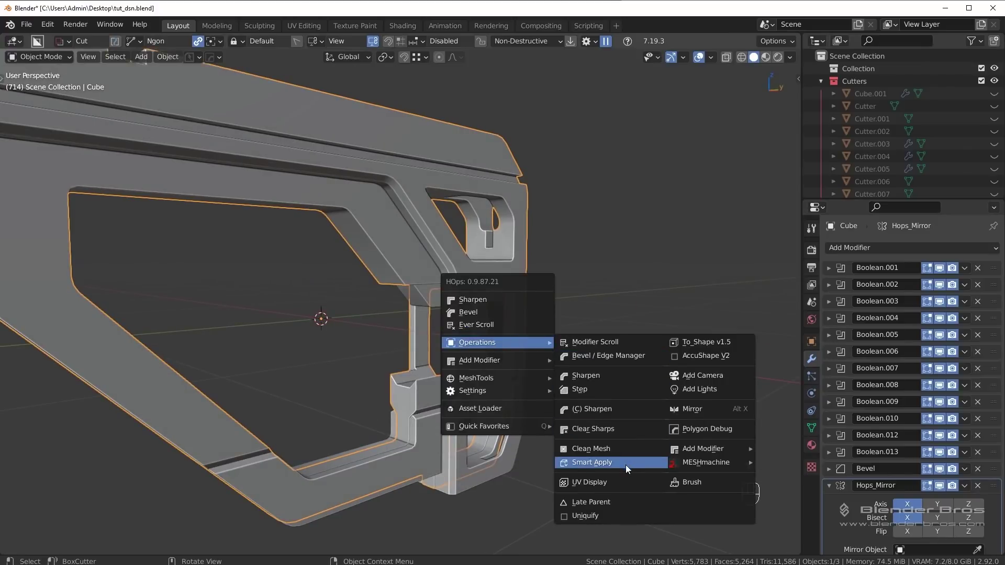
drag(562, 306, 602, 301)
key(Tab)
drag(481, 344, 457, 321)
drag(464, 264, 491, 254)
drag(420, 204, 468, 198)
key(alt+a)
click(420, 217)
Step: Confirm the Smart Apply result and enter Edit Mode on the stock's mesh
key(Tab)
click(424, 213)
key(Tab)
click(419, 224)
key(alt+a)
key(Tab)
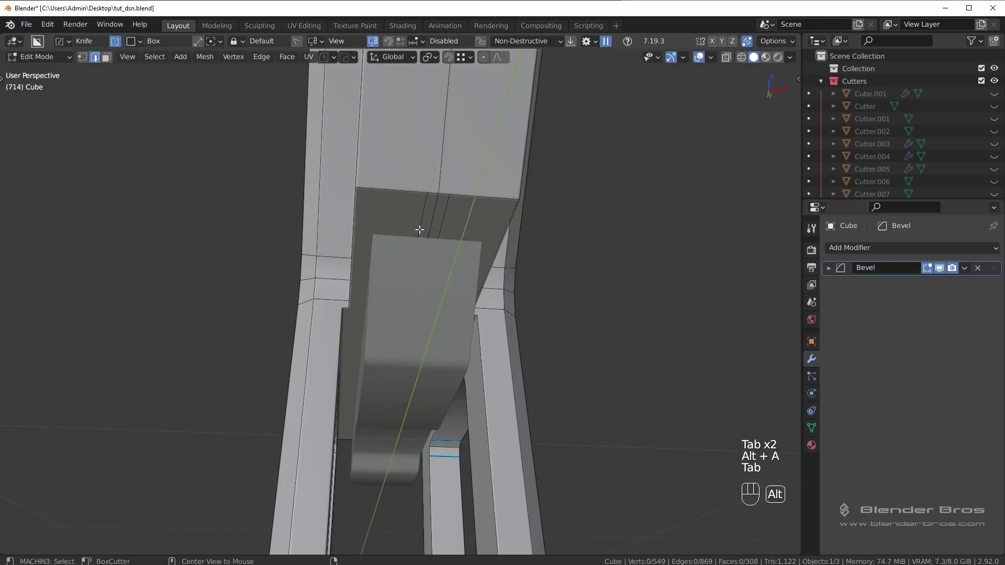
Step: Merge the first stray vertex pair where the diagonal strut meets the frame
click(452, 221)
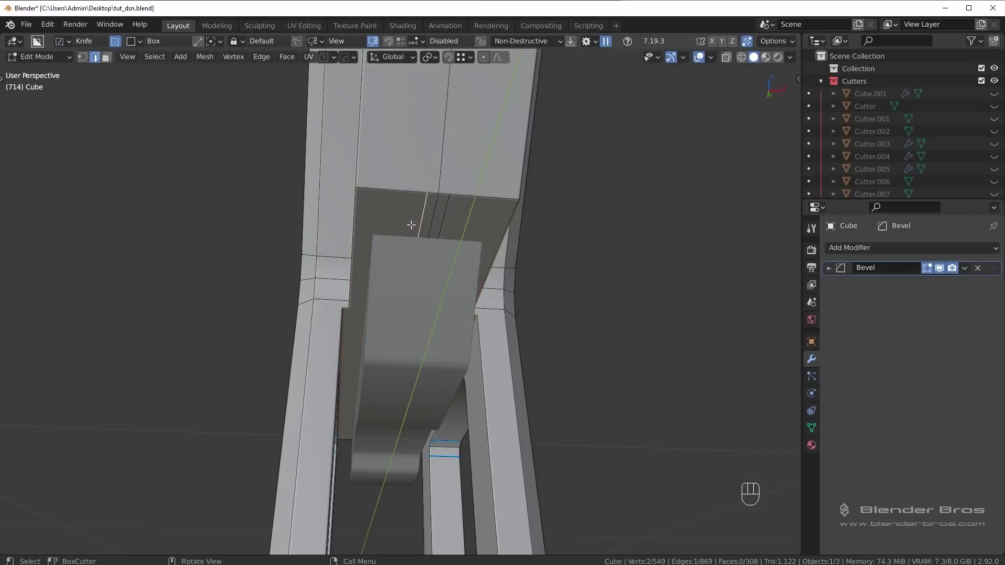
key(ctrl+x)
click(423, 194)
click(475, 196)
drag(550, 250, 447, 271)
key(ctrl+b)
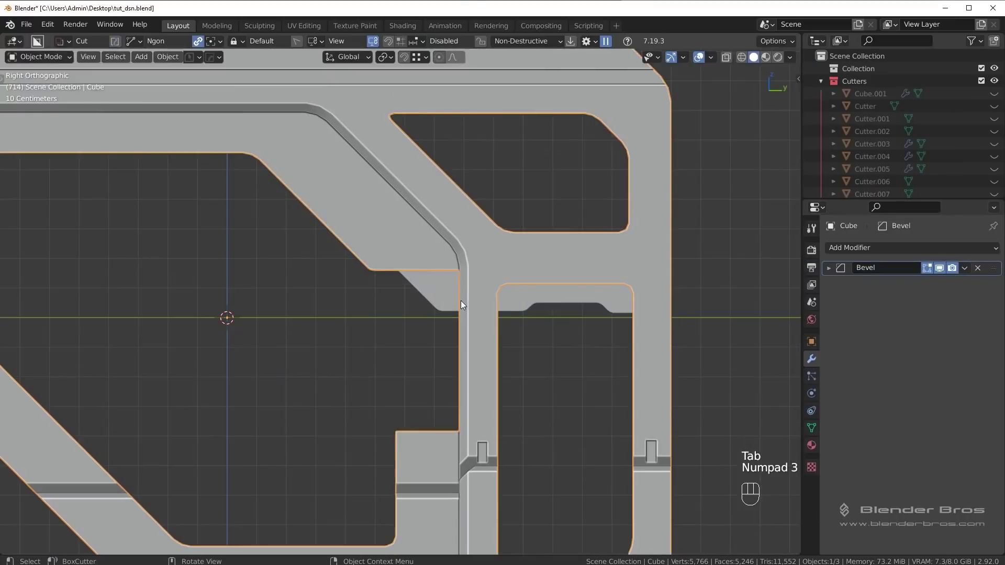
middle_click(454, 342)
middle_click(519, 352)
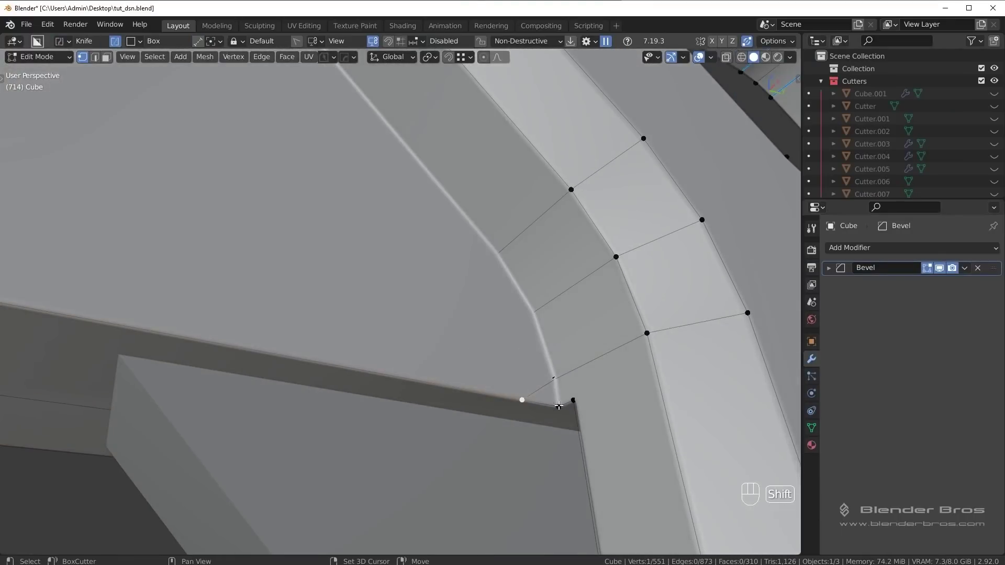
click(559, 405)
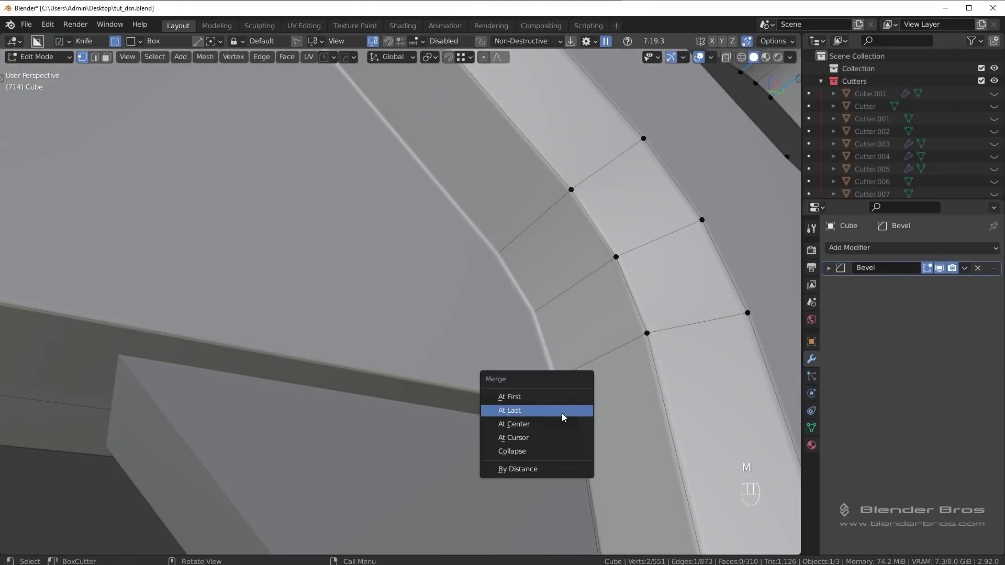
drag(379, 407, 521, 426)
drag(304, 384, 480, 412)
click(315, 336)
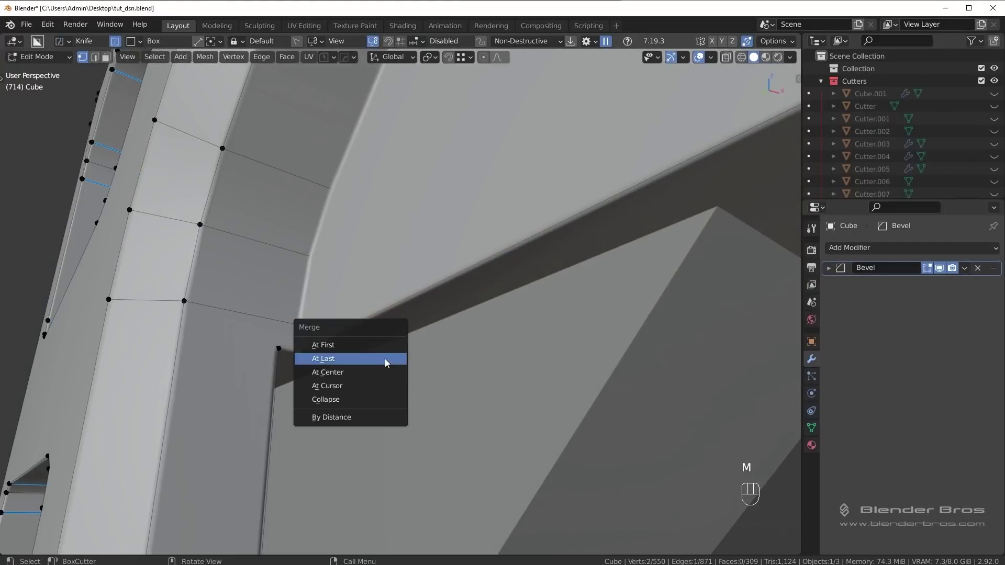
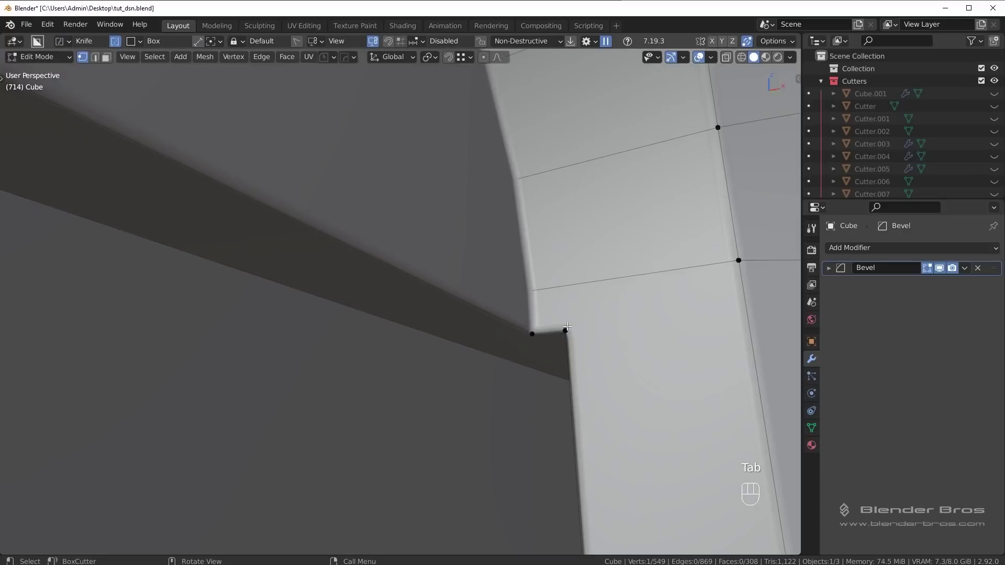
Step: Merge the remaining corner vertex pair and return to Object Mode to check shading
click(493, 316)
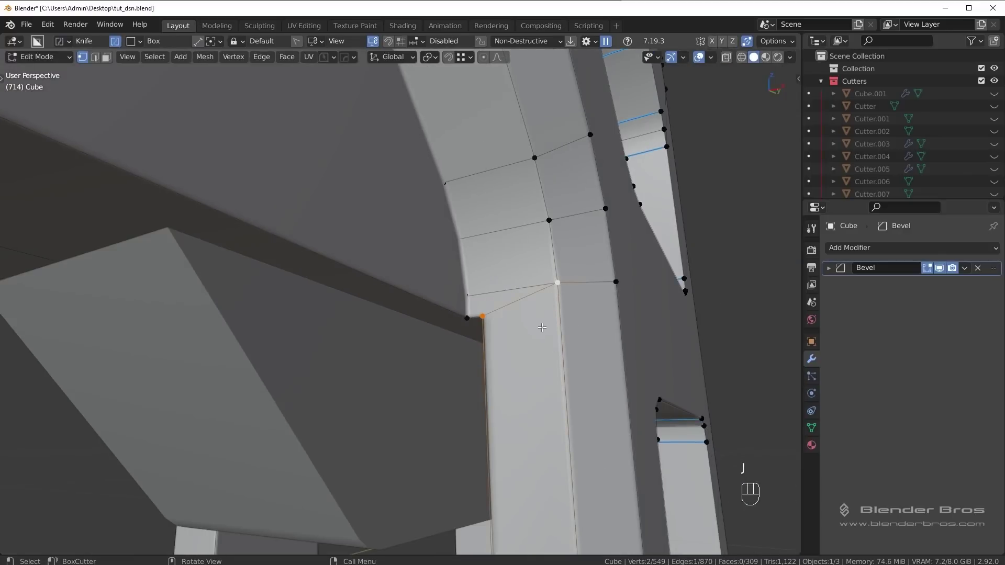
key(Tab)
drag(574, 320, 567, 312)
key(ctrl+z)
middle_click(530, 297)
key(alt+a)
key(Tab)
drag(565, 321, 478, 340)
drag(503, 337, 577, 324)
drag(505, 319, 458, 319)
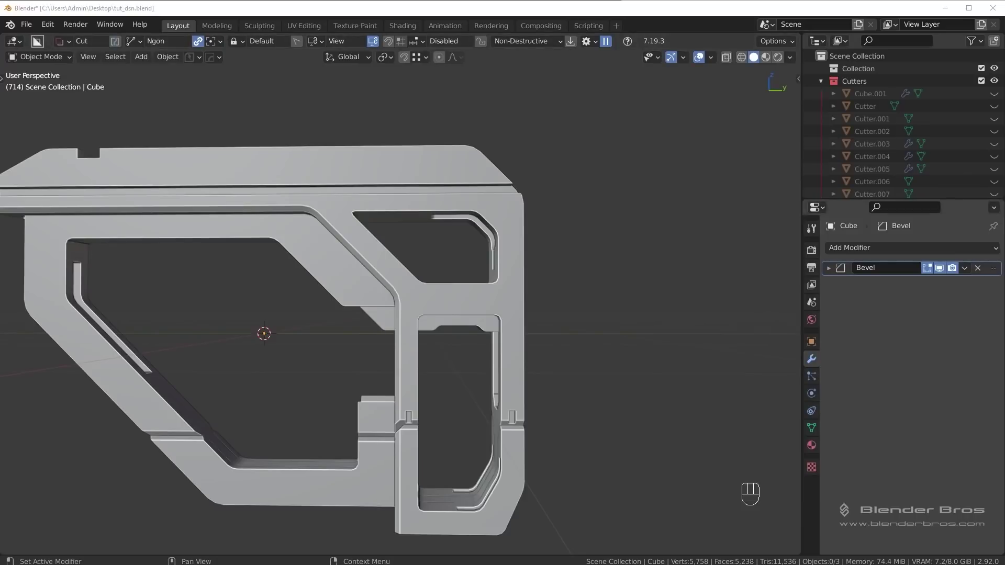
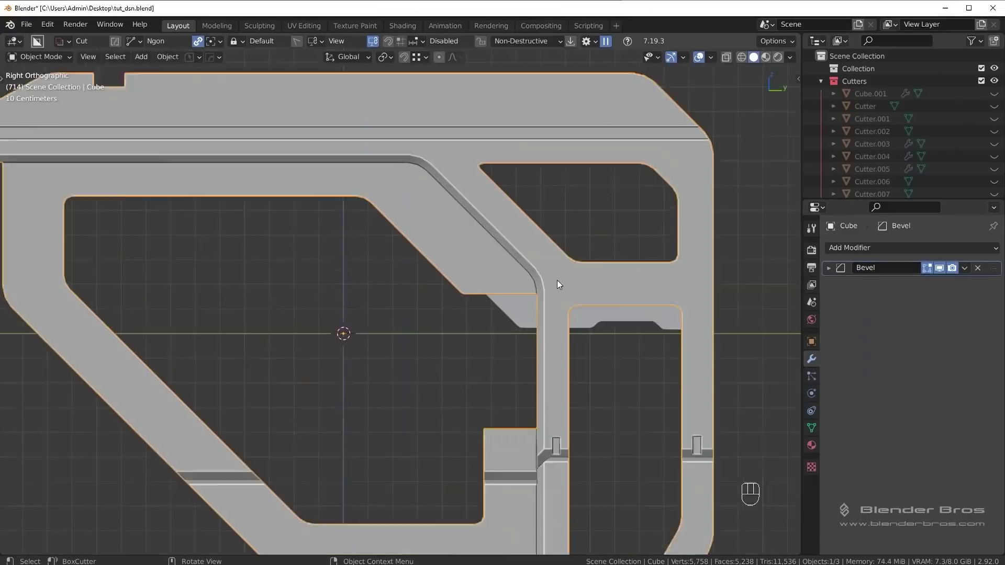
Step: Cut a small rectangular slot into the stock's frame with a BoxCutter box
key(shift+d)
drag(631, 261, 494, 249)
drag(539, 285, 558, 289)
drag(583, 290, 559, 289)
drag(587, 289, 504, 280)
middle_click(539, 264)
Step: Cut a second small slot just below the top rail from the side view
key(KP_3)
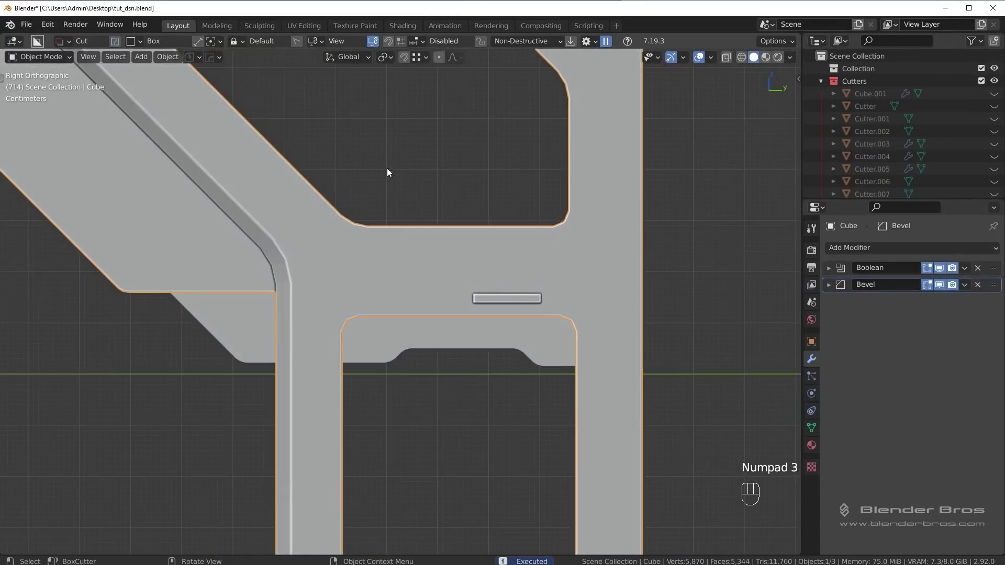
drag(354, 251, 602, 300)
middle_click(392, 255)
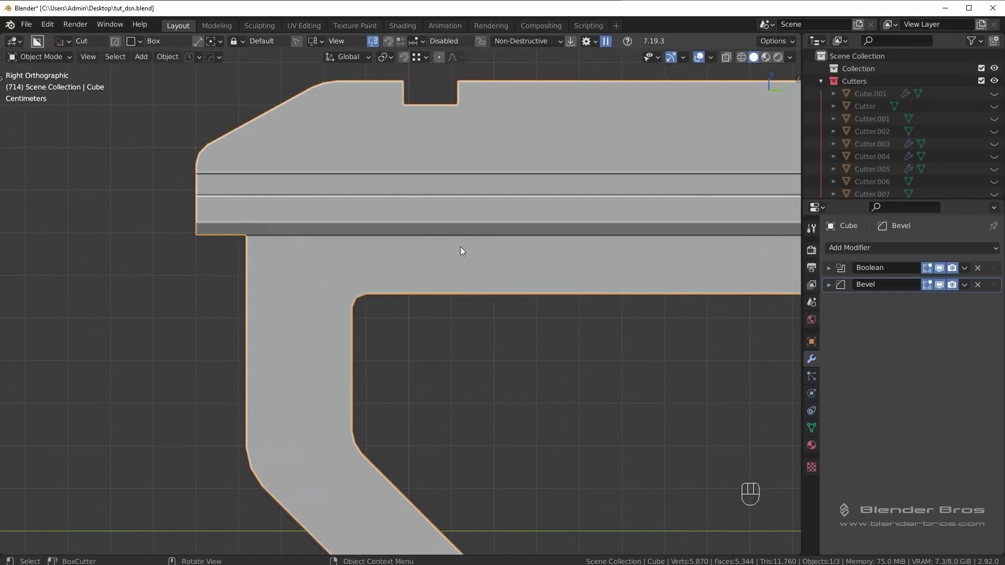
drag(479, 247, 445, 246)
drag(563, 256, 445, 246)
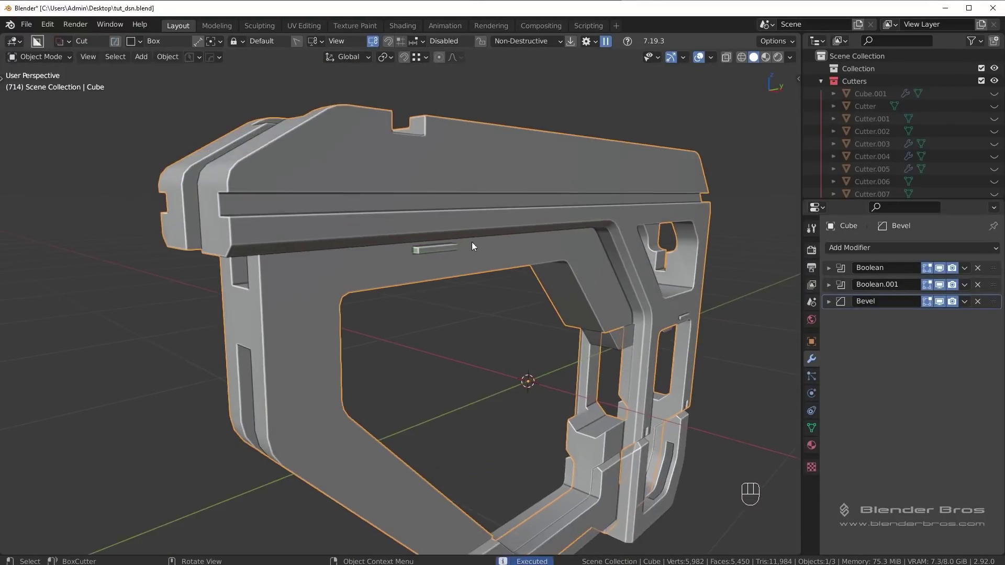
middle_click(470, 246)
middle_click(569, 243)
Step: Slide Cutter.019 into position below the top rail and check the slots
key(g)
key(shift+2)
drag(543, 244, 493, 232)
key(KP_3)
drag(544, 296, 479, 265)
middle_click(496, 276)
drag(555, 268, 573, 277)
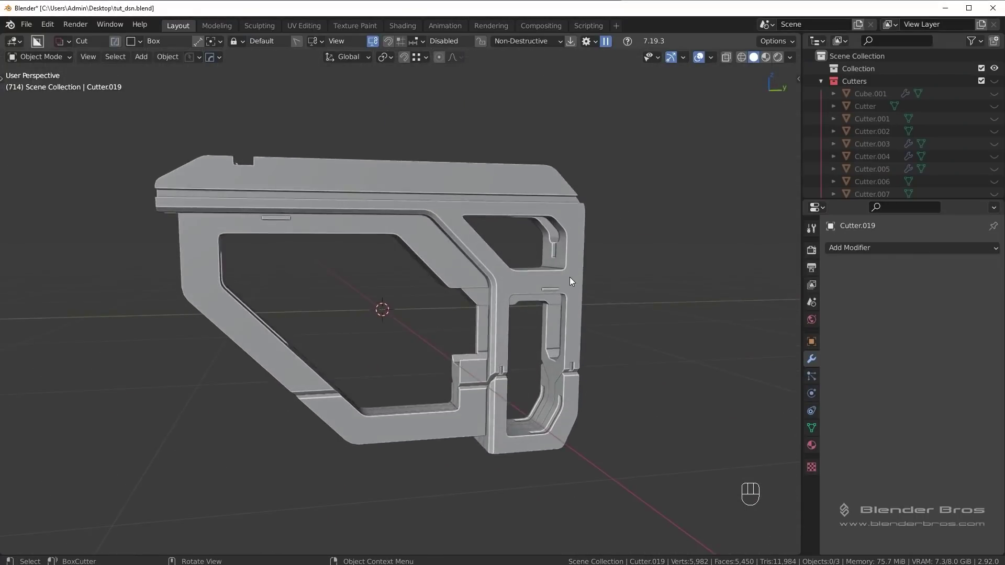
drag(566, 270, 625, 335)
middle_click(517, 269)
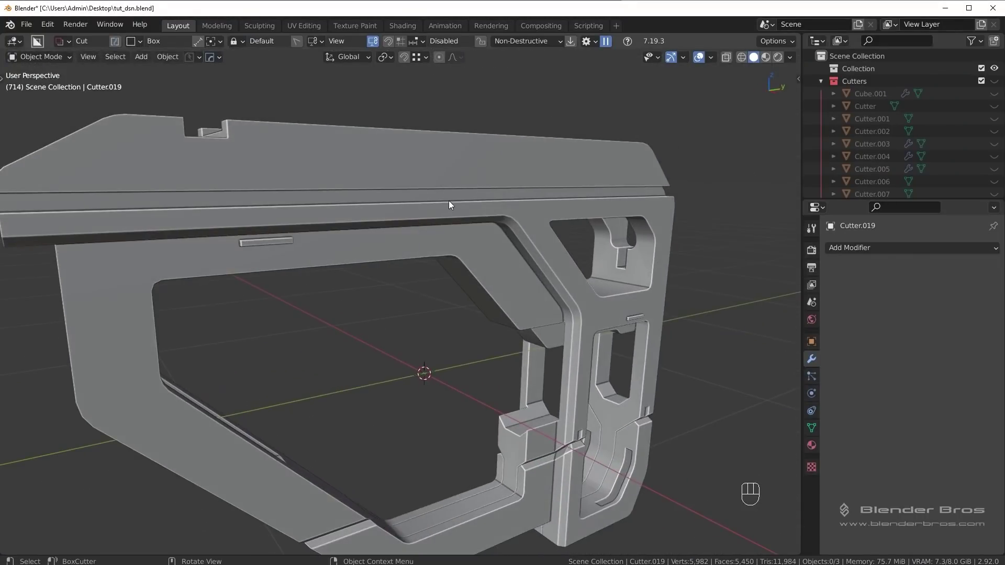
drag(528, 264, 606, 265)
Step: Select the Cube and expand its Bevel modifier's settings panel
click(831, 303)
click(831, 304)
double_click(832, 303)
middle_click(610, 297)
click(830, 305)
drag(543, 266, 560, 279)
drag(532, 244, 540, 275)
drag(515, 215, 552, 273)
drag(510, 211, 537, 213)
middle_click(515, 220)
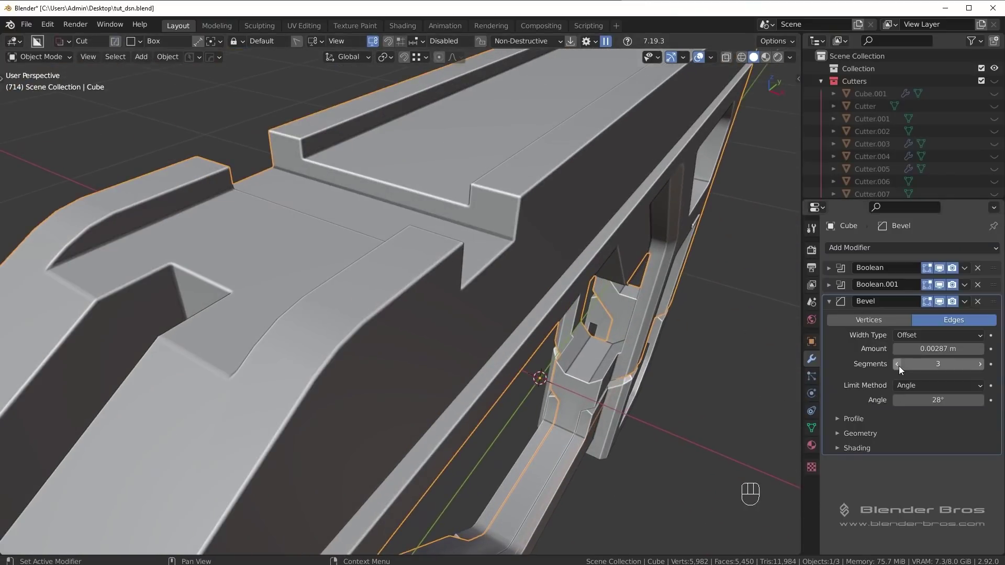
Step: Set the Bevel modifier to 1 segment and orbit the stock to check the shading
double_click(900, 366)
key(ctrl+z)
middle_click(390, 302)
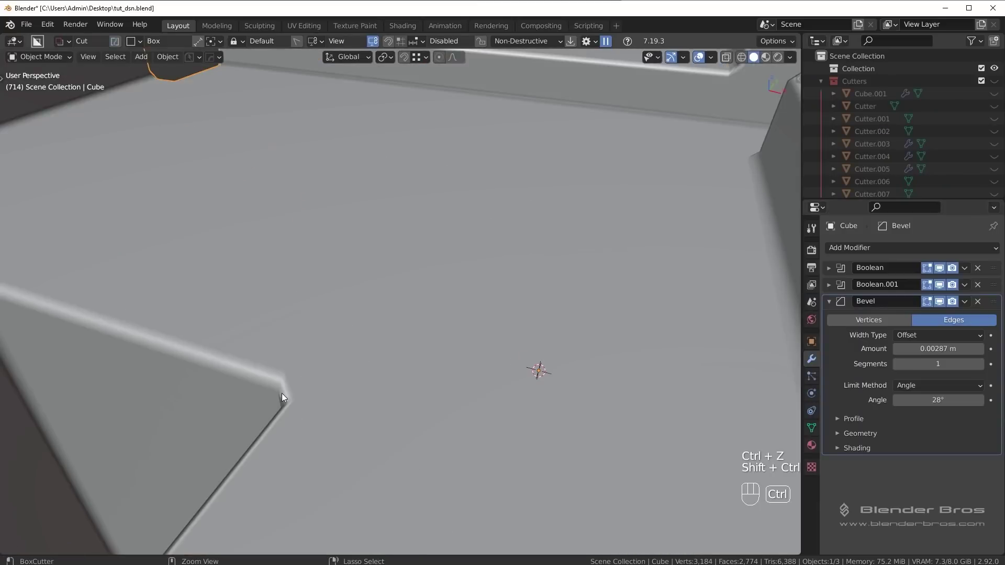
drag(501, 317, 436, 303)
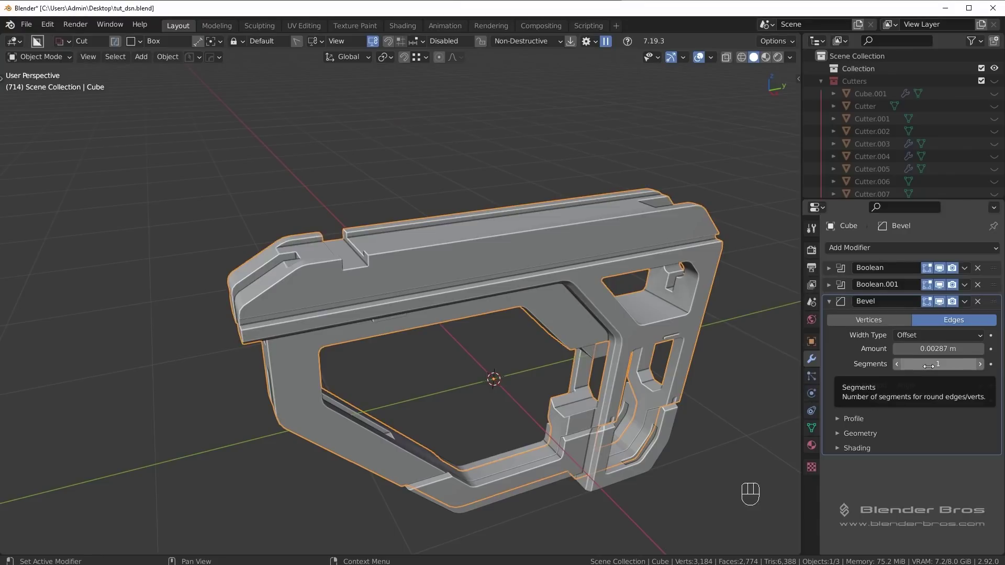
drag(557, 364, 510, 356)
middle_click(478, 310)
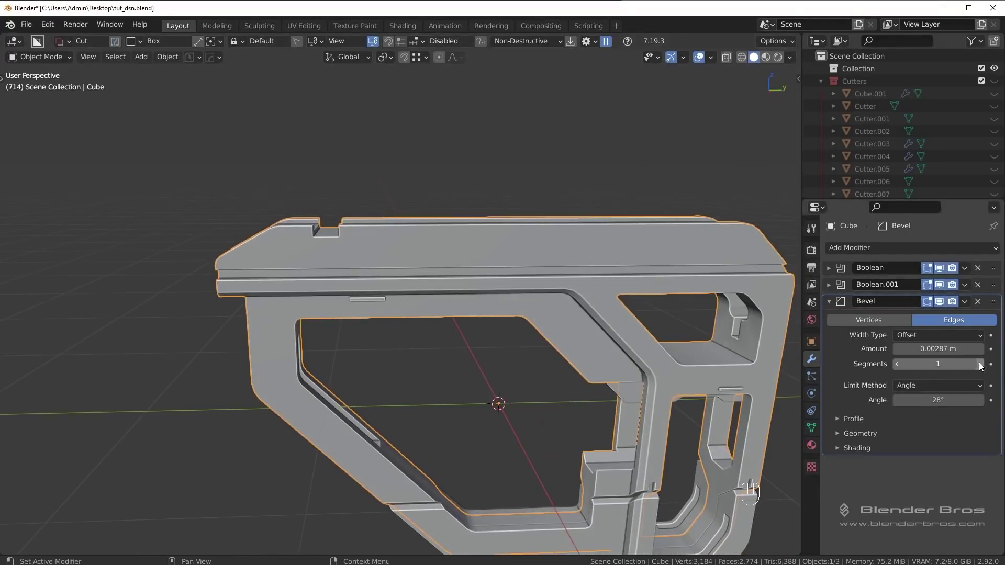
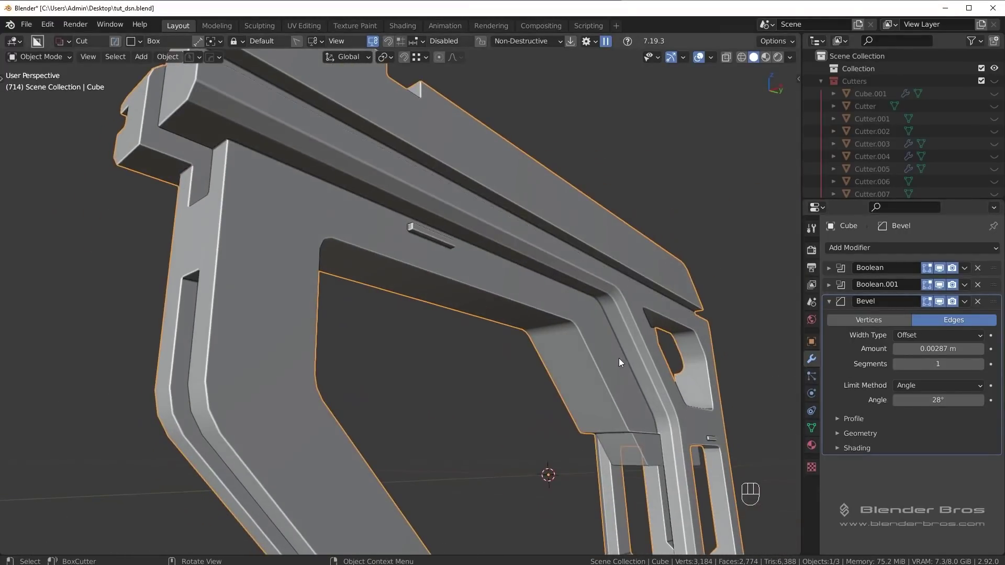
middle_click(626, 370)
middle_click(732, 386)
drag(616, 343, 521, 350)
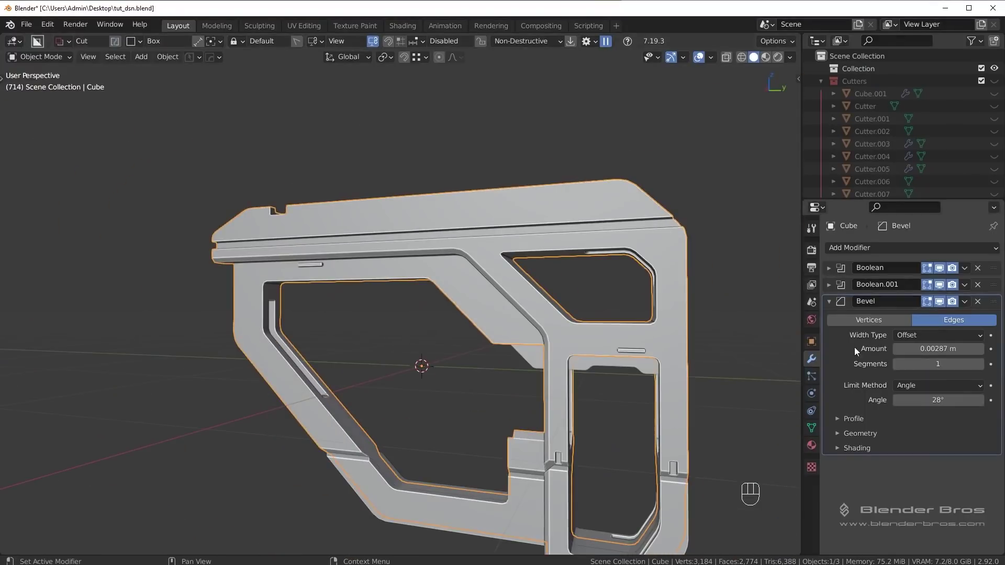
middle_click(520, 323)
key(alt+a)
key(KP_3)
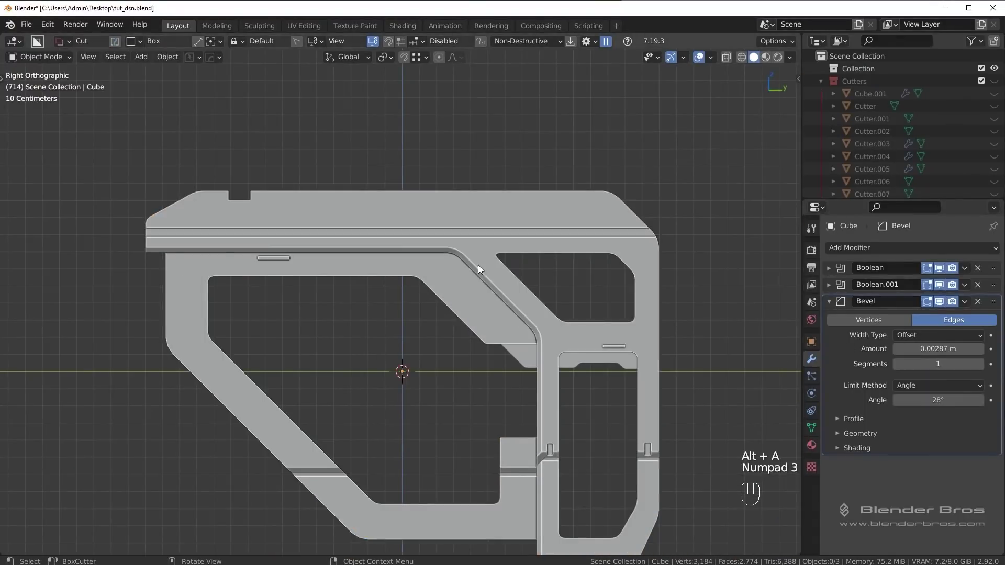
middle_click(471, 341)
drag(651, 303, 514, 363)
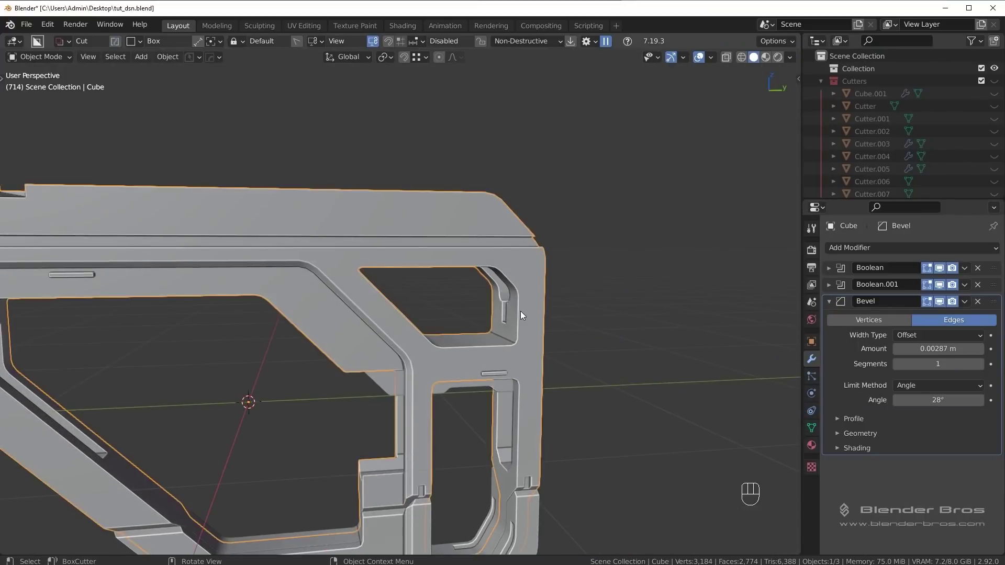
Step: Inspect the small slot's rounded corner up close, framing a vertex near the rear window
key(Tab)
click(509, 303)
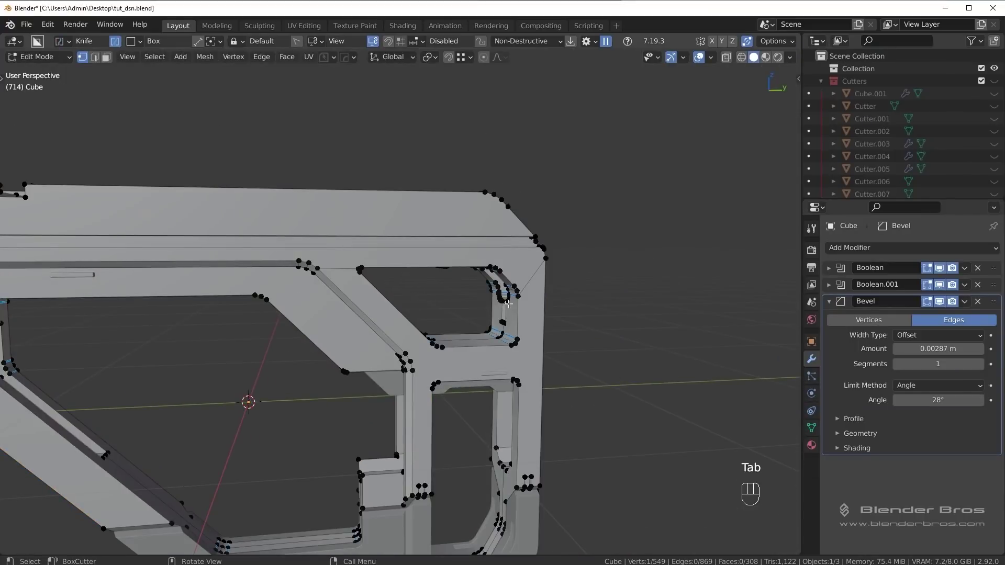
key(KP_Decimal)
drag(465, 323, 553, 322)
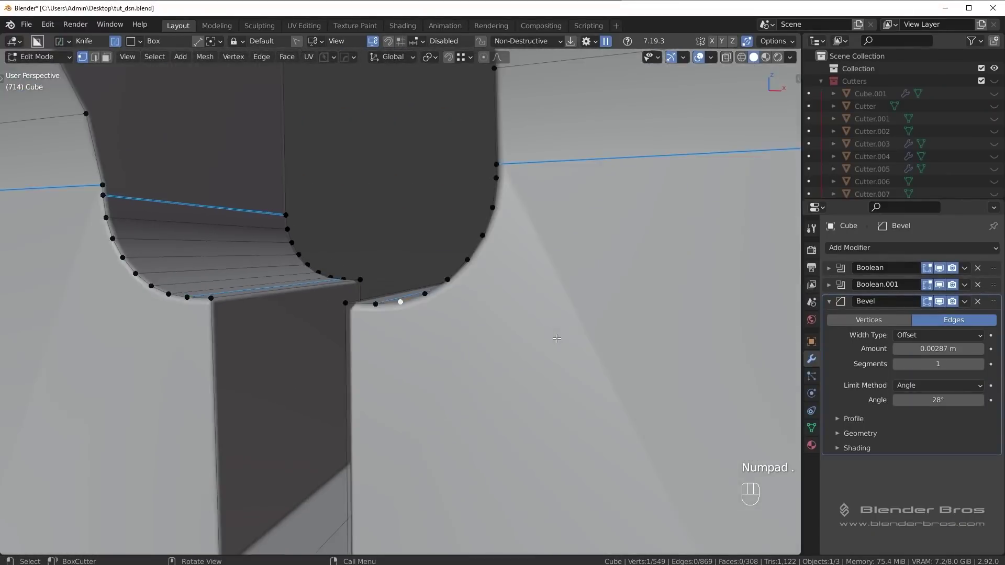
key(Tab)
drag(552, 292, 501, 279)
key(Tab)
drag(568, 379, 607, 384)
drag(580, 338, 625, 342)
drag(506, 304, 421, 309)
drag(454, 324, 426, 324)
drag(469, 392, 482, 350)
Step: Return the Cube to Object mode and bring up the viewport display options menu
key(Tab)
middle_click(468, 441)
middle_click(460, 403)
middle_click(451, 420)
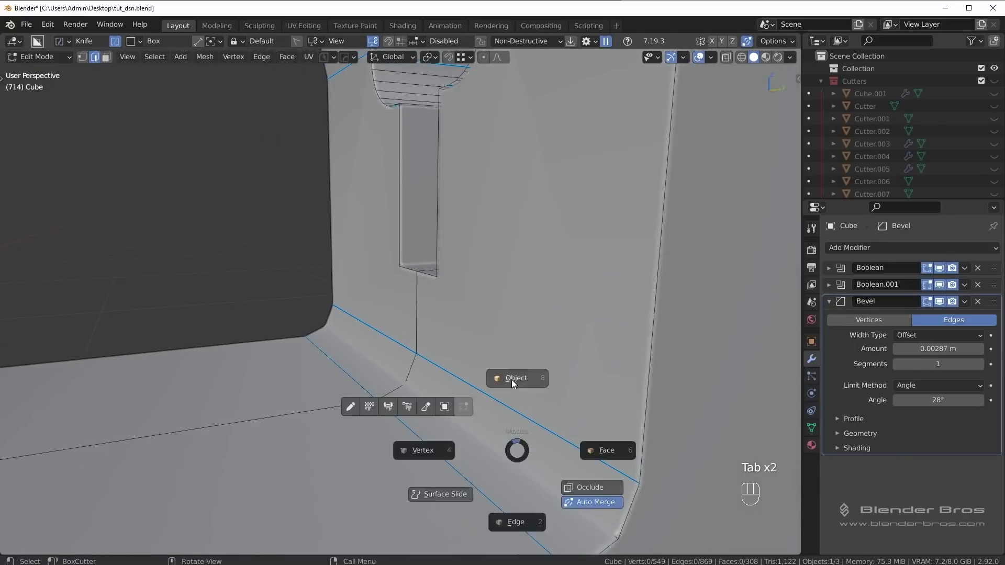
drag(544, 441, 545, 362)
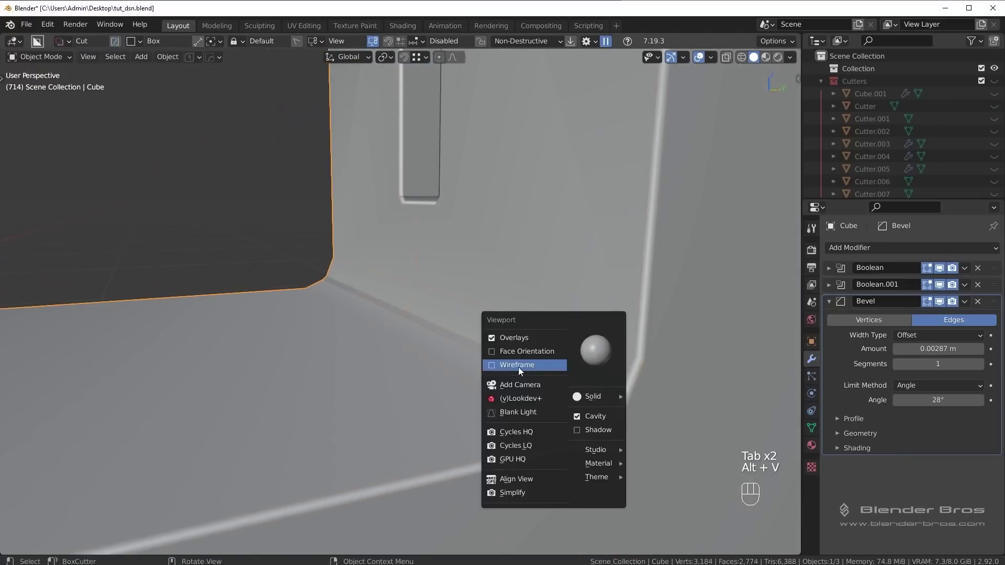
Step: Toggle wireframe, set the Bevel modifier's Limit Method to Weight, and enter Edit Mode
middle_click(478, 341)
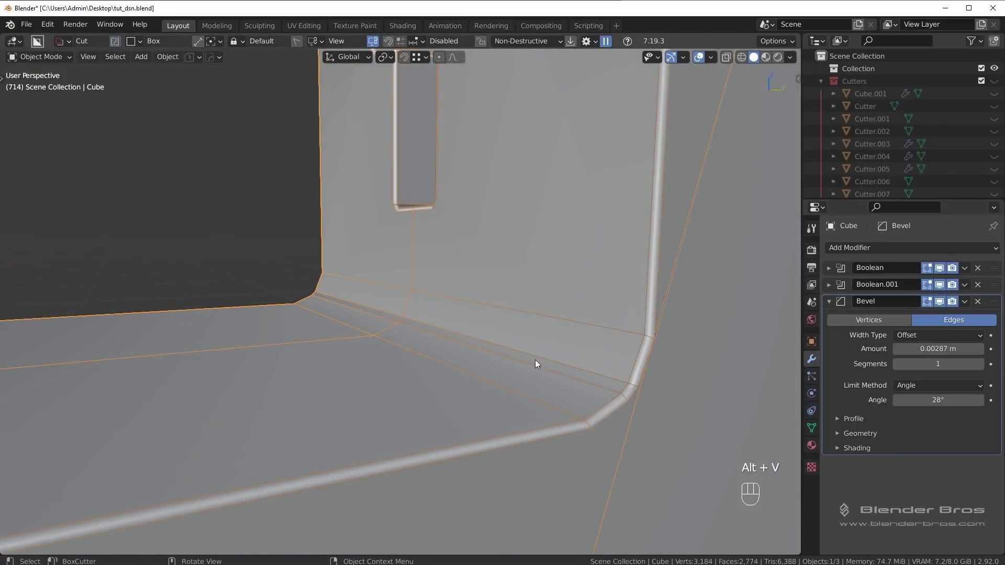
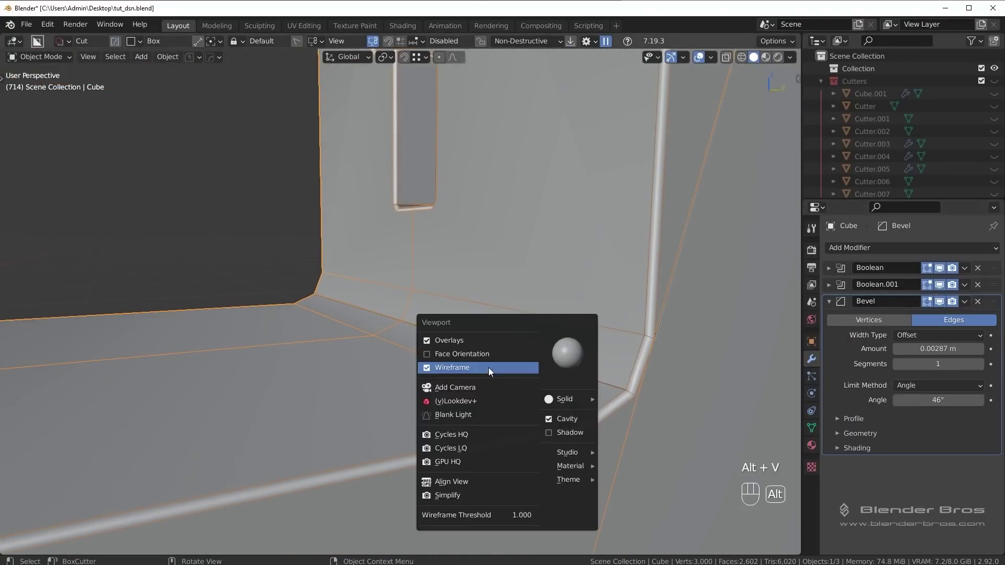
key(alt+v)
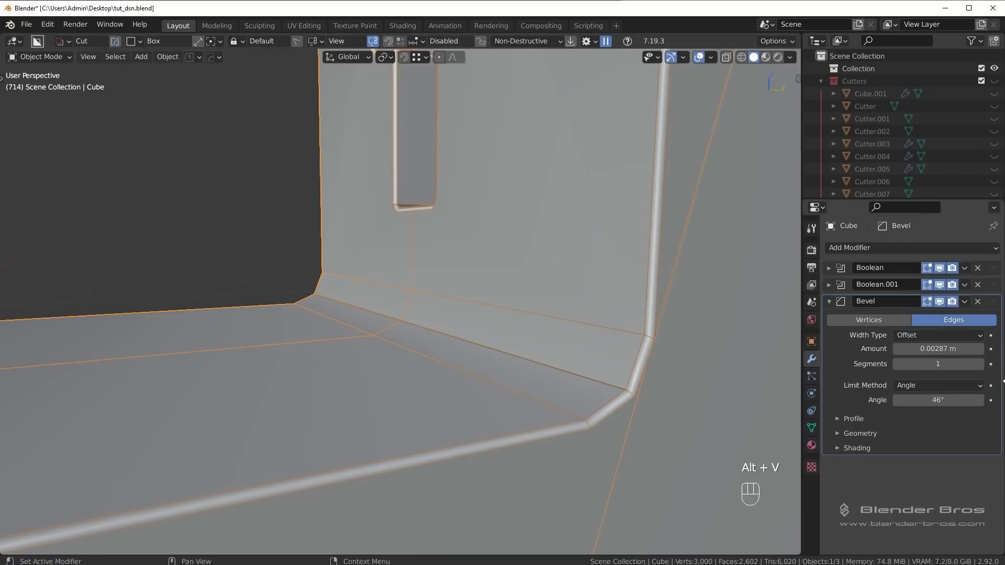
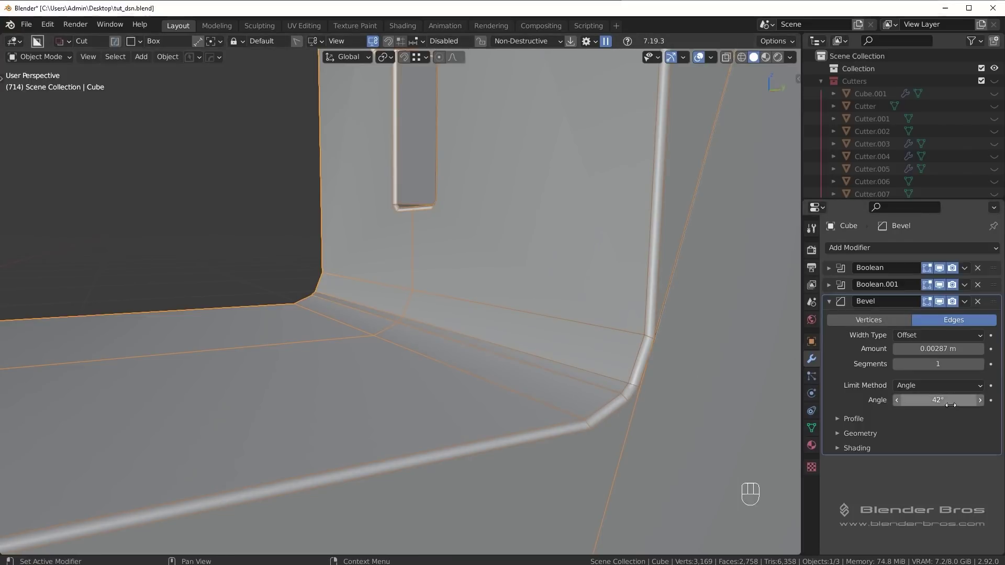
key(alt+v)
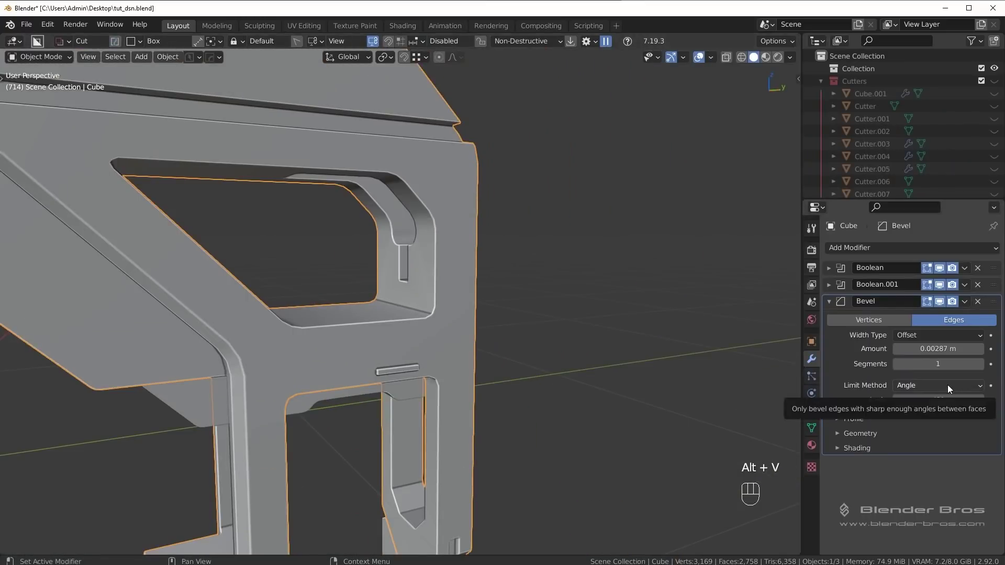
drag(950, 387, 935, 429)
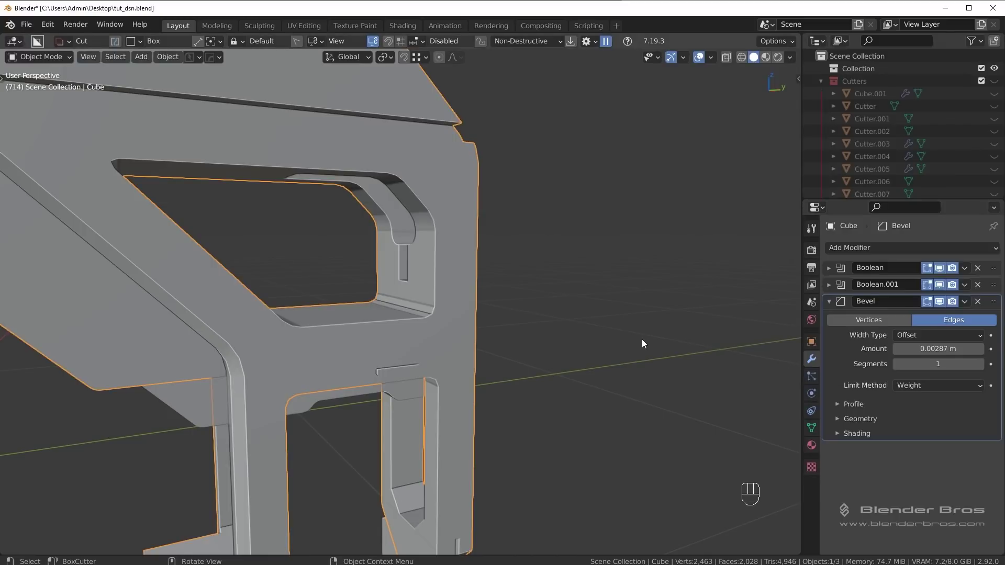
key(Tab)
middle_click(546, 370)
key(alt+a)
Step: Pick one weighted edge at the stock's upper corner to check its bevel weight
middle_click(458, 358)
drag(430, 331, 543, 338)
middle_click(534, 340)
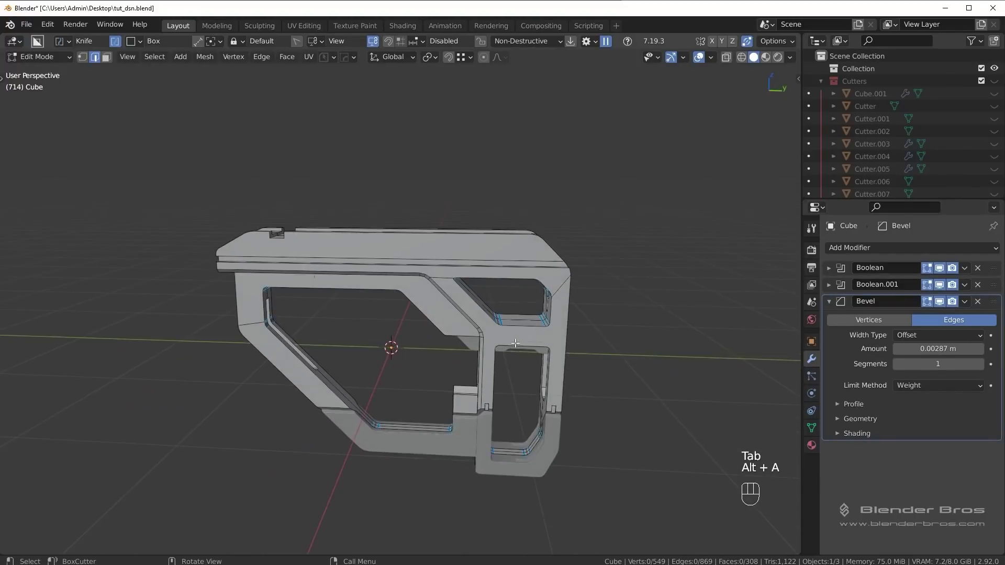
middle_click(558, 341)
drag(608, 351, 553, 353)
drag(578, 356, 611, 348)
drag(599, 365, 550, 369)
click(457, 422)
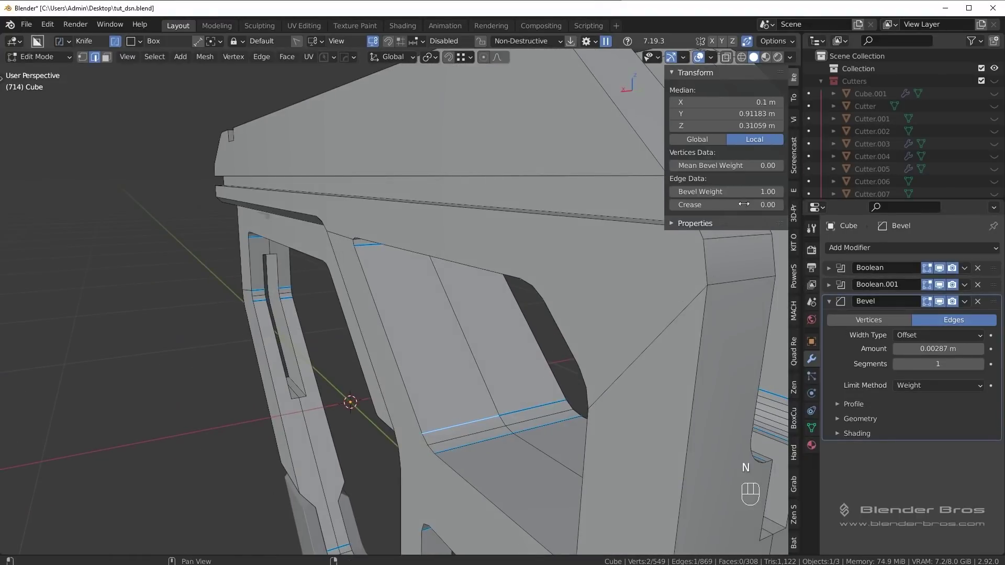
middle_click(474, 350)
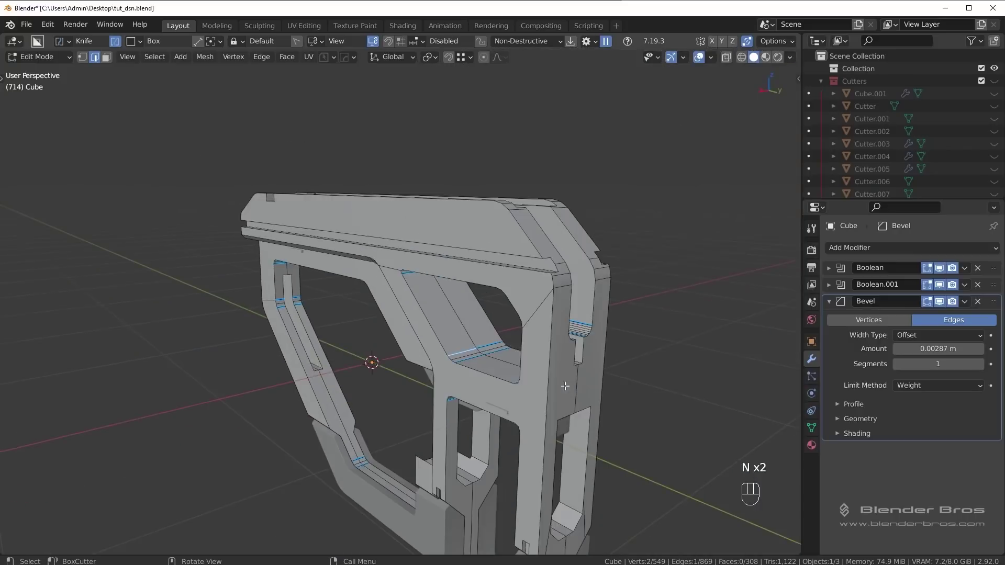
middle_click(526, 376)
Step: Select the whole mesh and reset every edge's bevel weight, including Mean Bevel Weight, to 0
key(a)
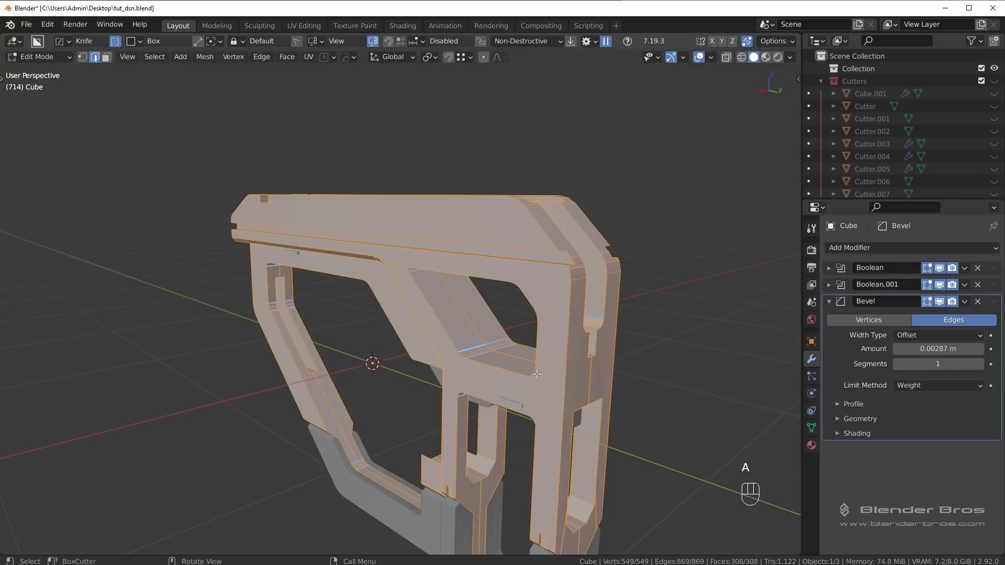
key(ctrl+e)
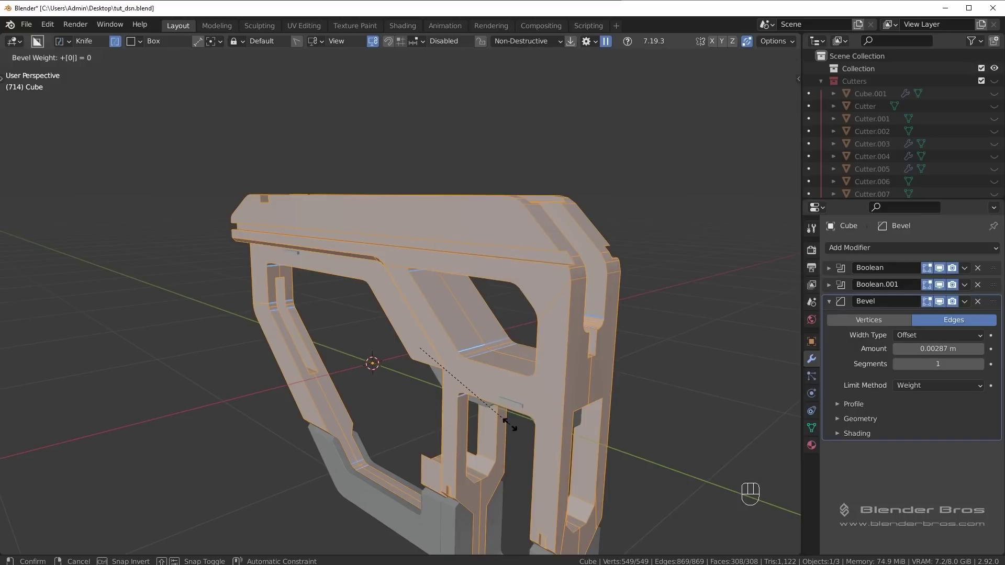
drag(549, 411, 529, 418)
key(n)
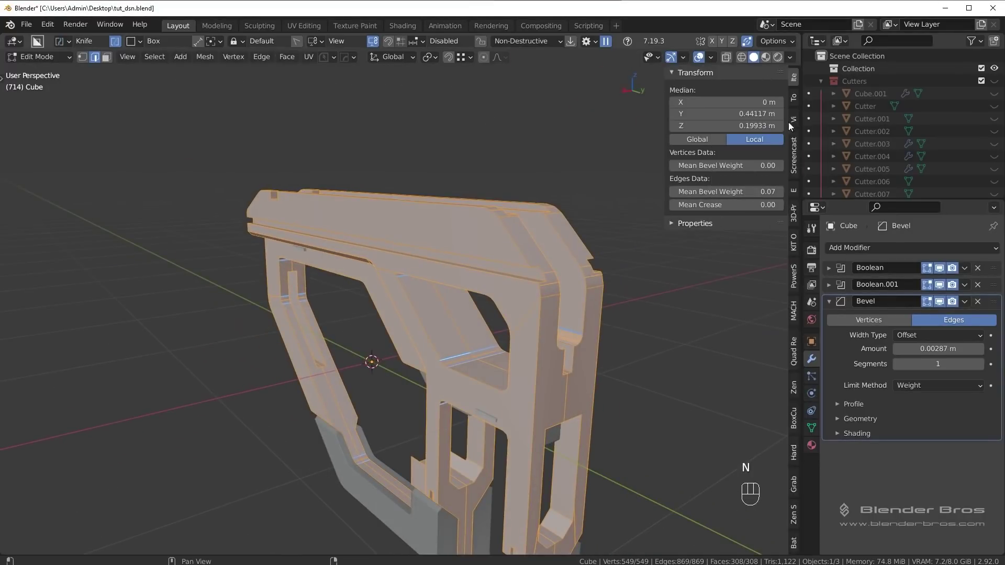
key(n)
key(n)
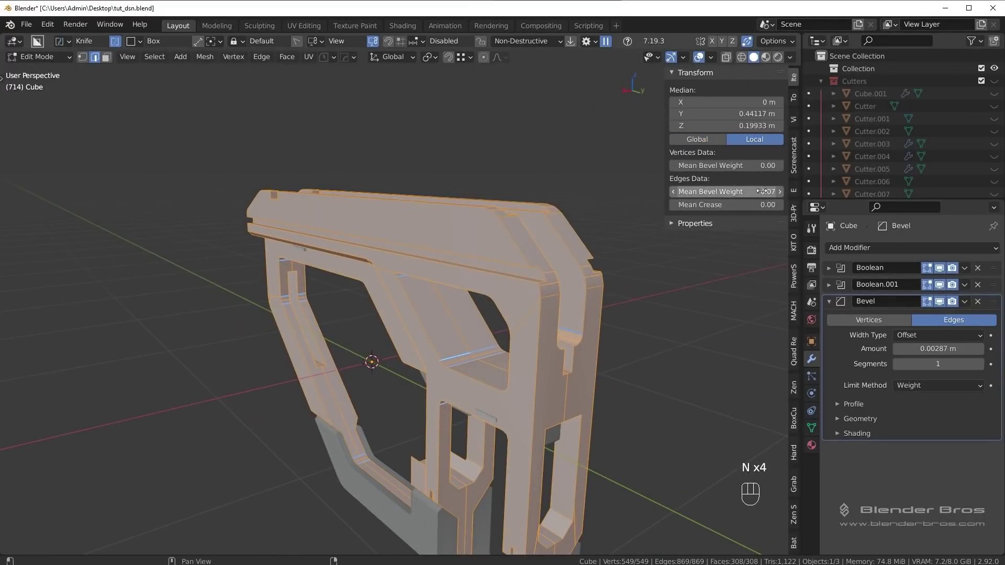
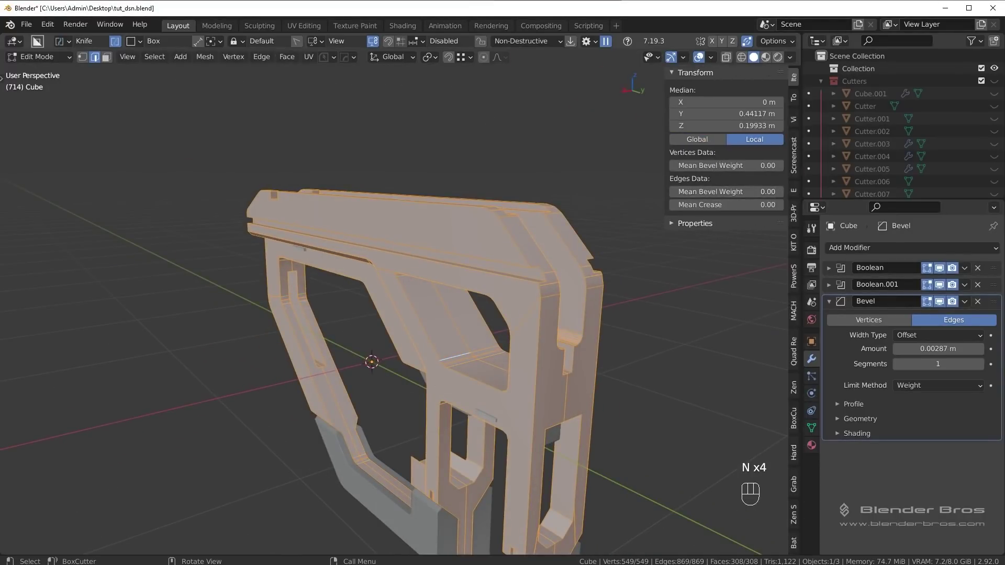
Step: Deselect everything and frame the whole stock in view
middle_click(440, 403)
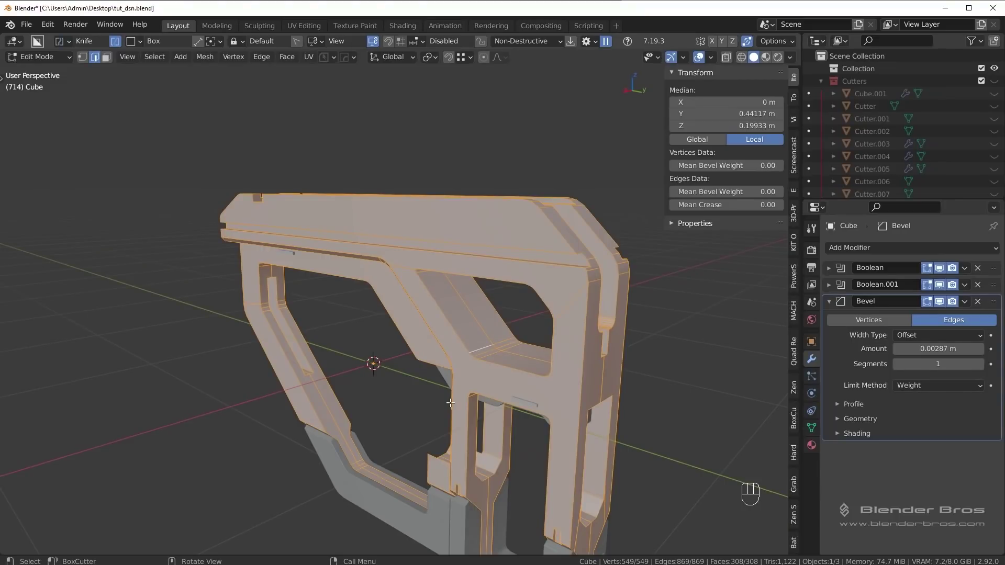
middle_click(551, 423)
key(alt+a)
drag(524, 389, 553, 390)
drag(557, 383, 580, 374)
middle_click(584, 371)
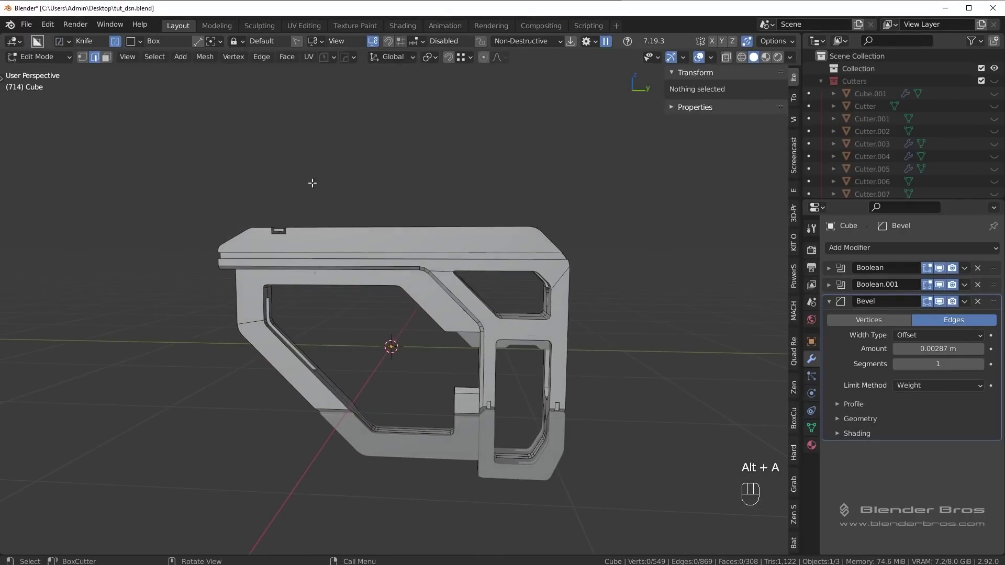
Step: Select Sharp Edges over 30°, give them full bevel weight, and show Object Data properties
drag(167, 63, 202, 173)
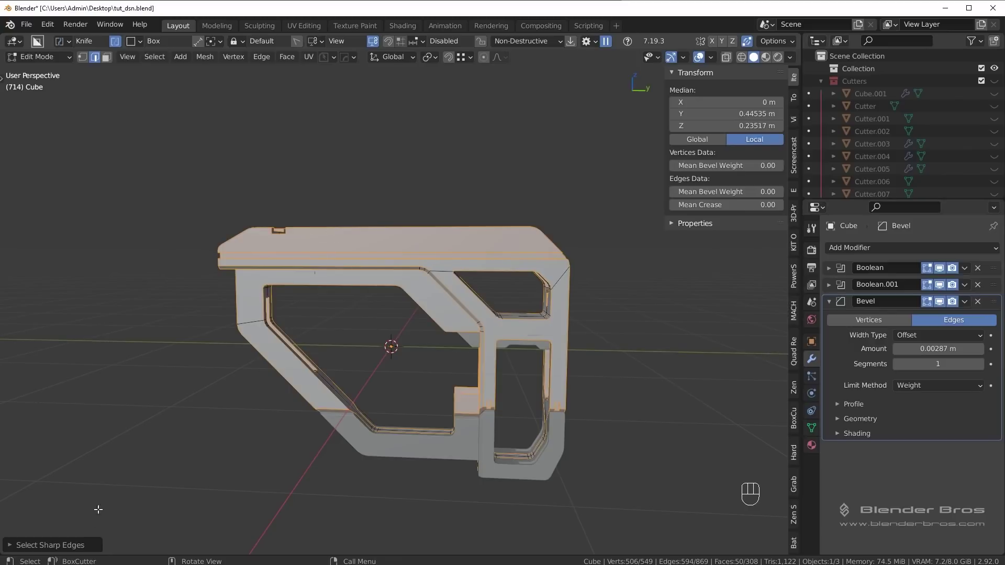
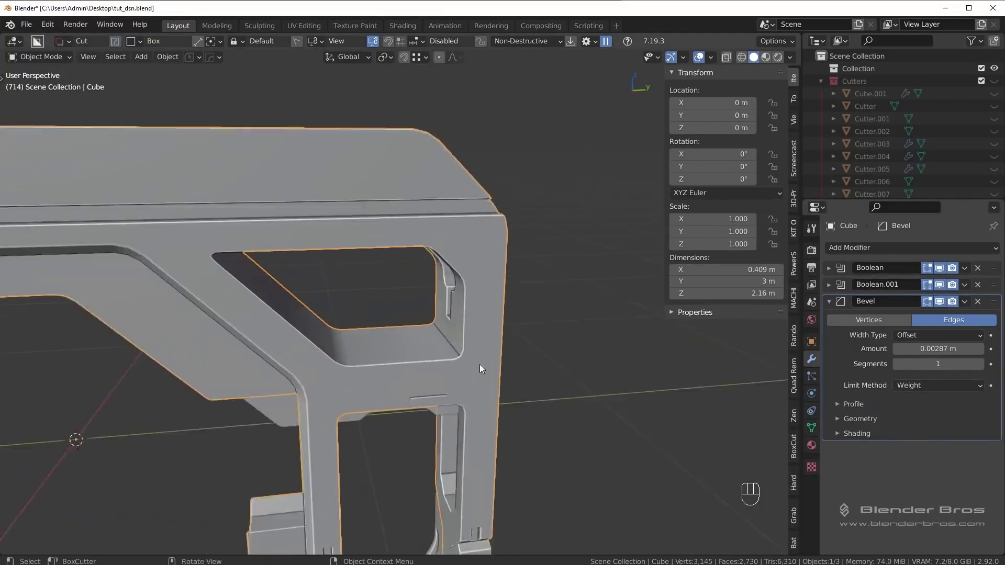
middle_click(565, 362)
drag(598, 412, 501, 325)
key(Tab)
click(933, 303)
key(alt+a)
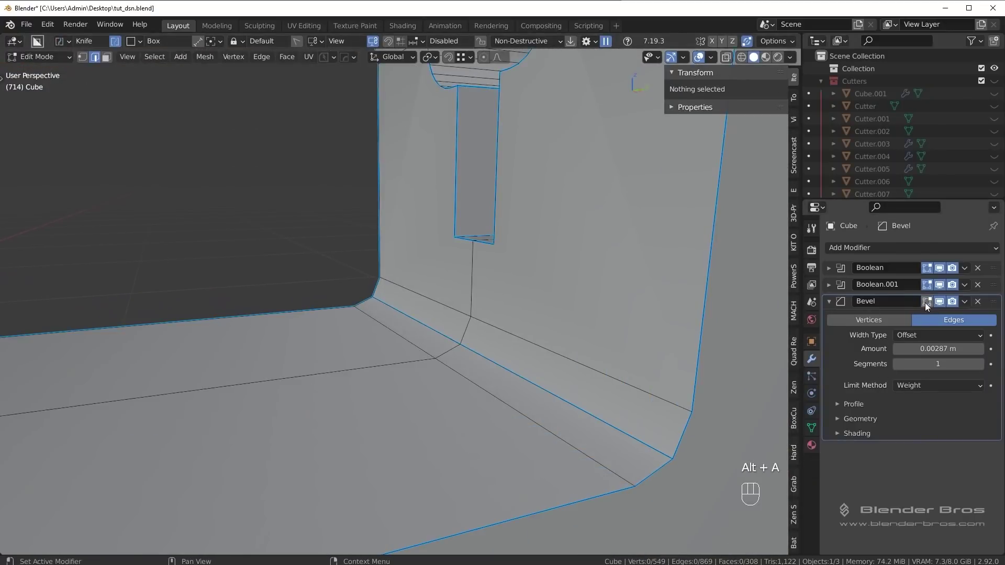
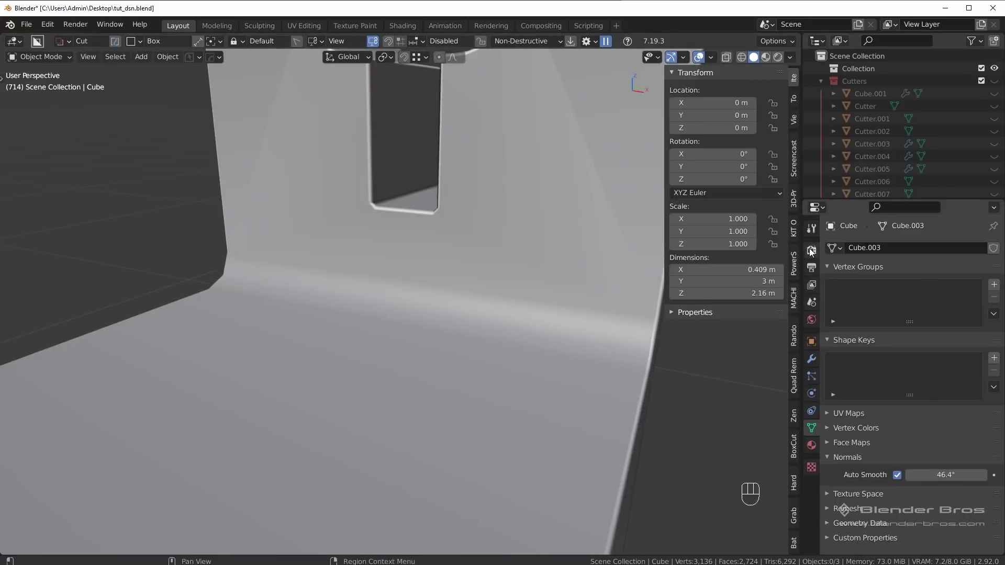
Step: Show the Cube's modifier settings and look over the stock
drag(550, 231, 535, 339)
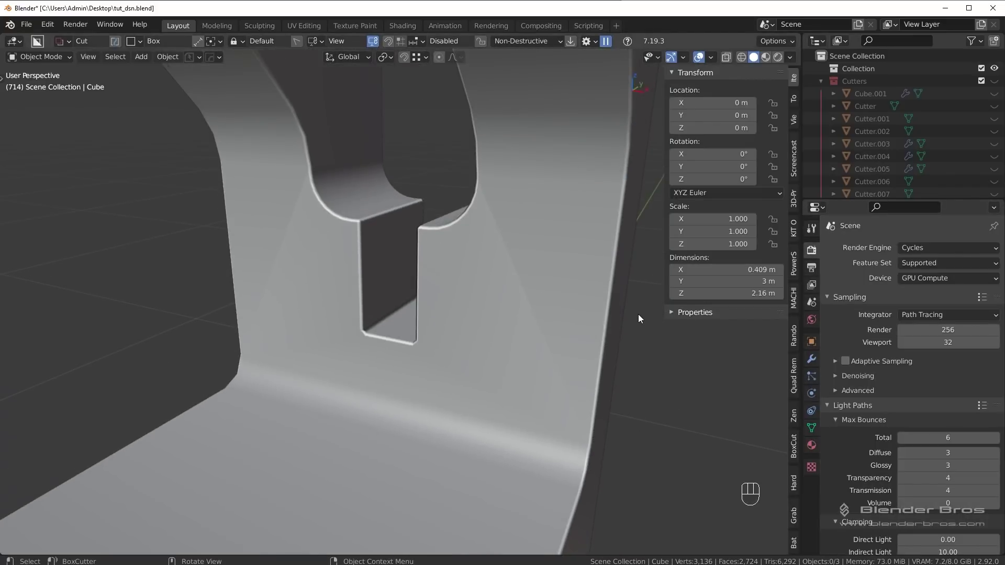
click(818, 363)
middle_click(564, 371)
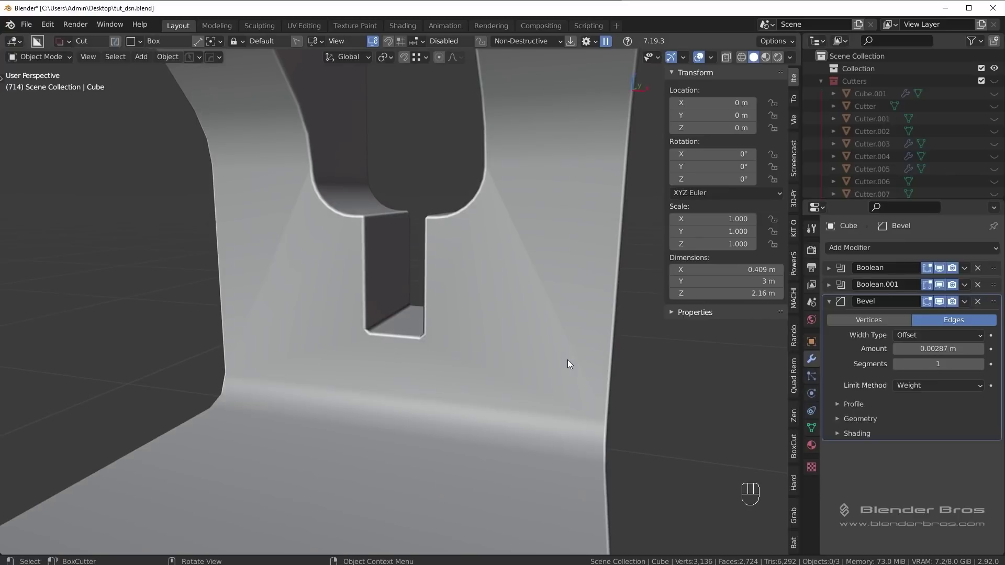
drag(564, 353, 518, 353)
click(489, 322)
Step: Check the flat face below the slot in edit mode, then return to Object mode
key(Tab)
click(488, 296)
middle_click(488, 298)
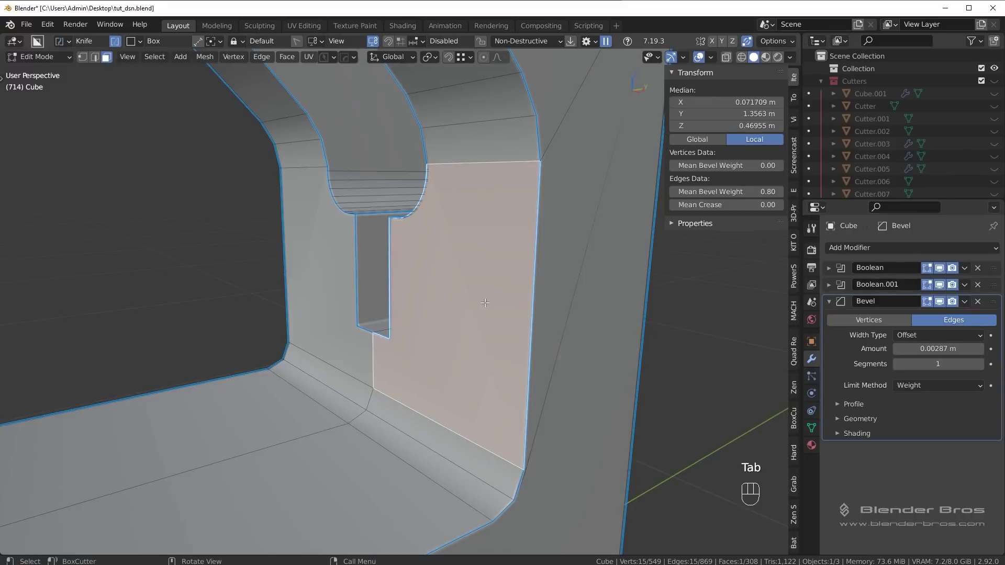
key(s)
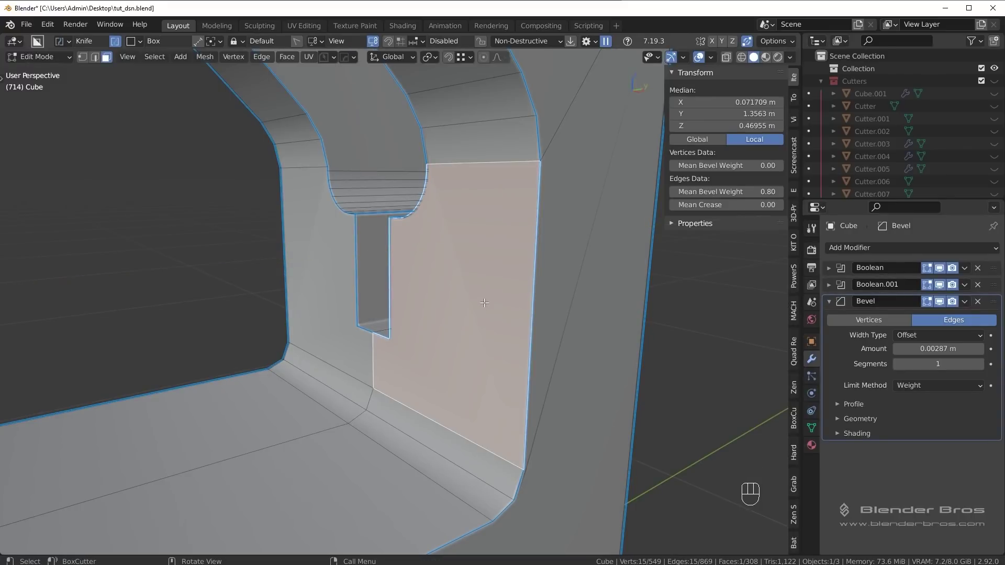
middle_click(497, 298)
key(Tab)
drag(570, 250, 541, 247)
click(868, 435)
key(Tab)
middle_click(543, 374)
key(alt+a)
drag(568, 324, 512, 333)
key(Tab)
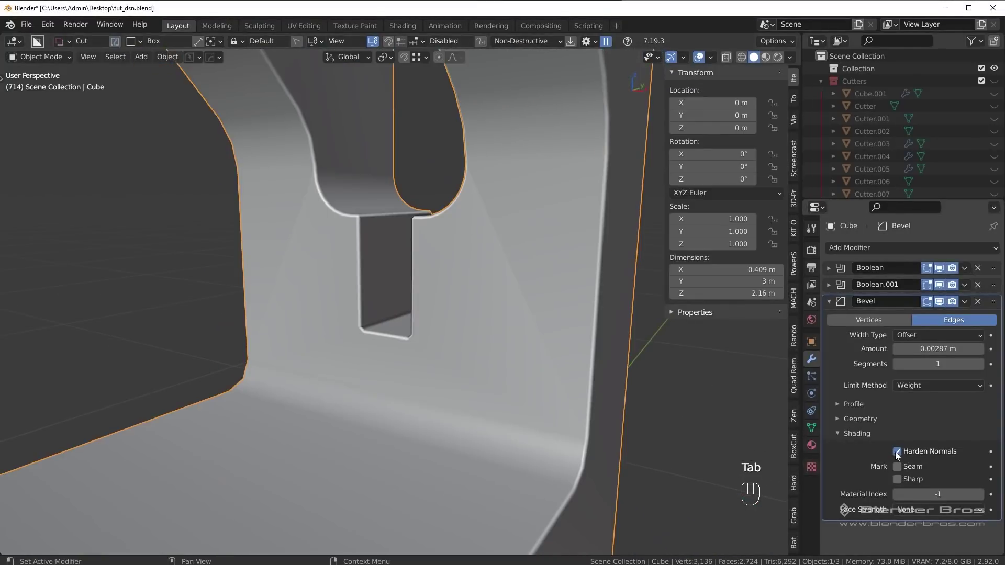
Step: Add a WeightedNormal modifier to the Cube and adjust its settings
click(901, 453)
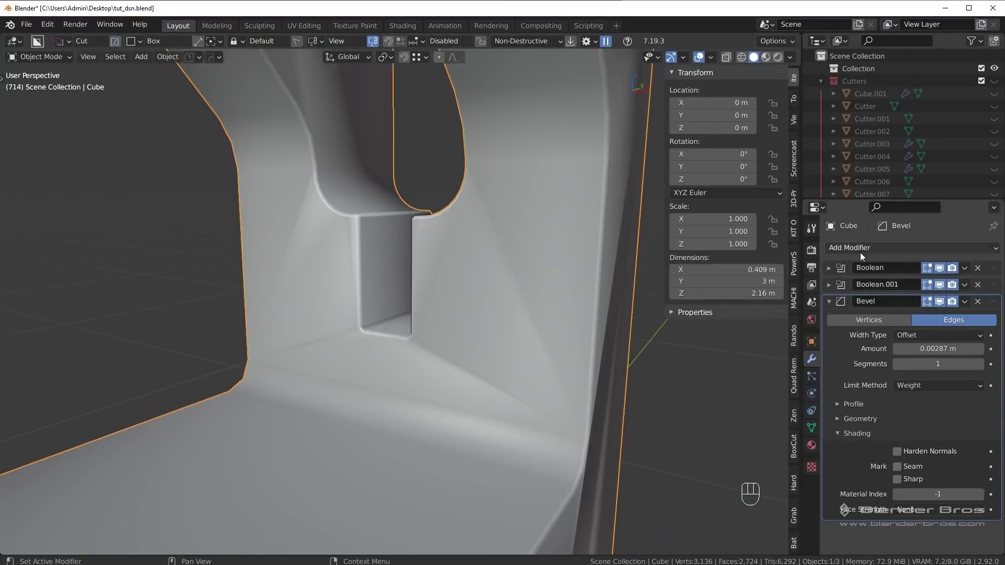
click(681, 339)
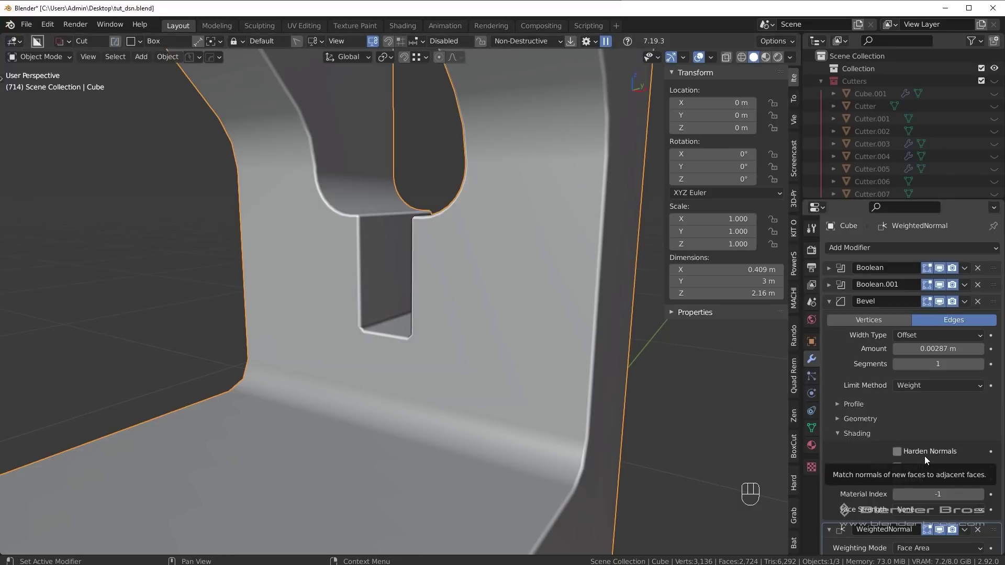
click(945, 533)
click(906, 454)
click(907, 454)
click(944, 530)
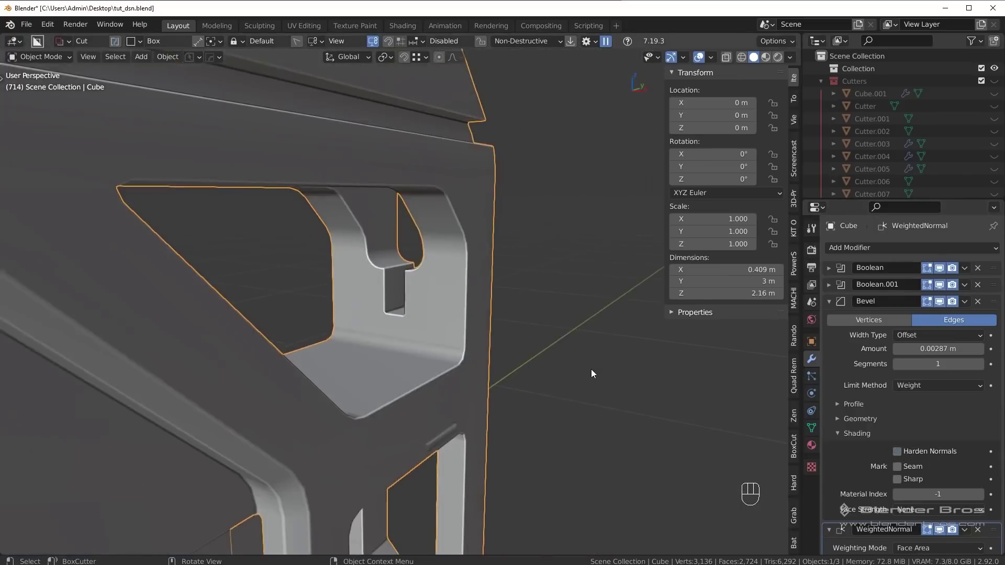
Step: Orbit around the stock to inspect the cutout's shading
drag(548, 375, 474, 385)
middle_click(353, 391)
drag(402, 379, 451, 363)
drag(578, 382, 519, 399)
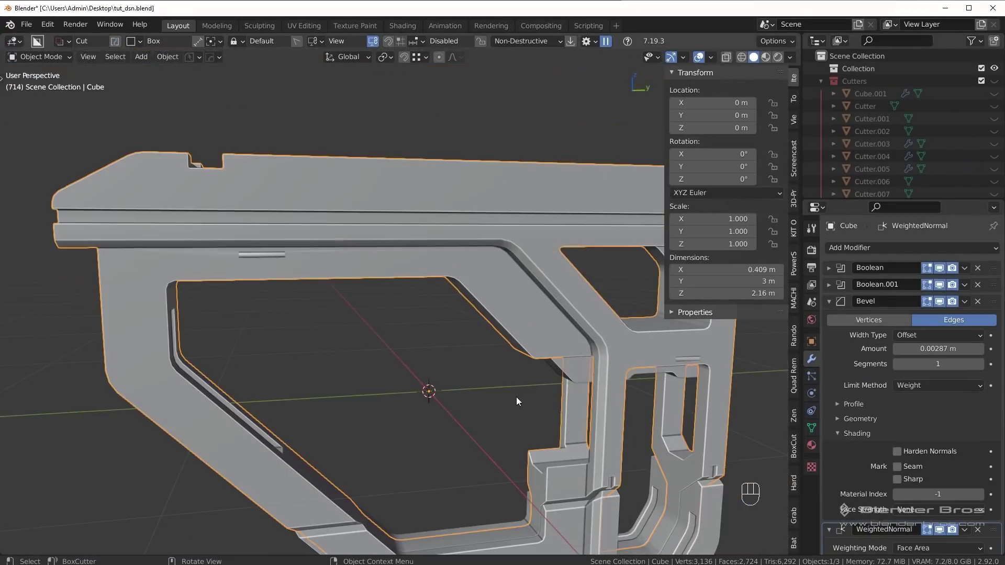
drag(509, 342, 581, 361)
middle_click(525, 347)
key(alt+a)
middle_click(474, 287)
drag(471, 262, 430, 313)
middle_click(441, 283)
middle_click(447, 273)
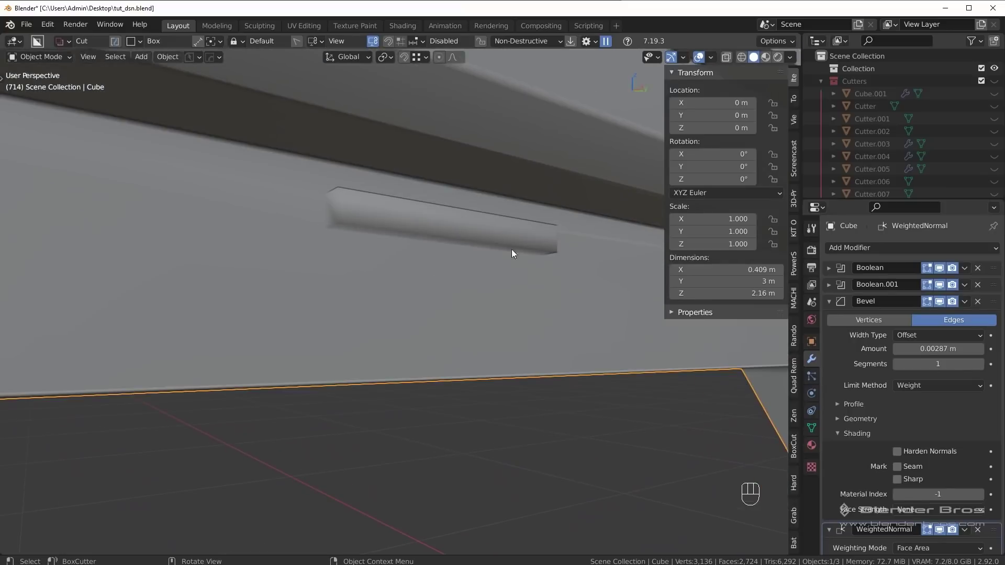
Step: Apply the Boolean and Boolean.001 modifiers to the stock body
key(Tab)
key(Tab)
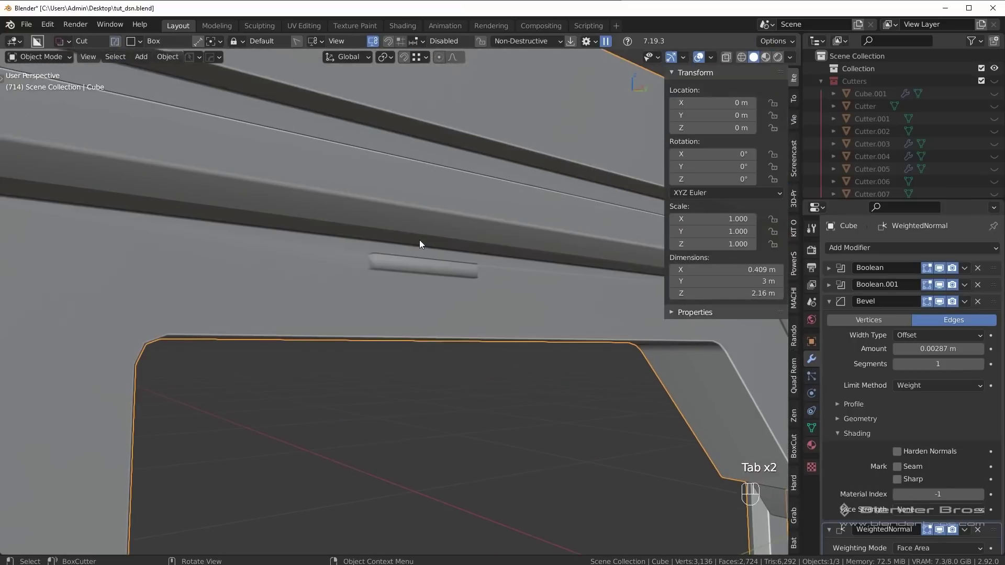
middle_click(424, 373)
middle_click(558, 345)
key(n)
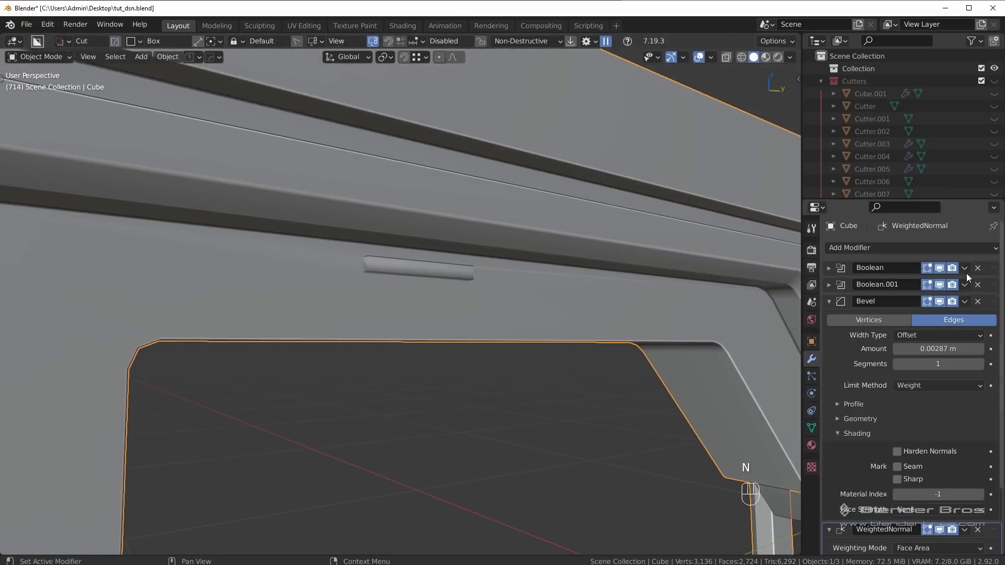
drag(968, 272, 957, 280)
drag(968, 265, 953, 283)
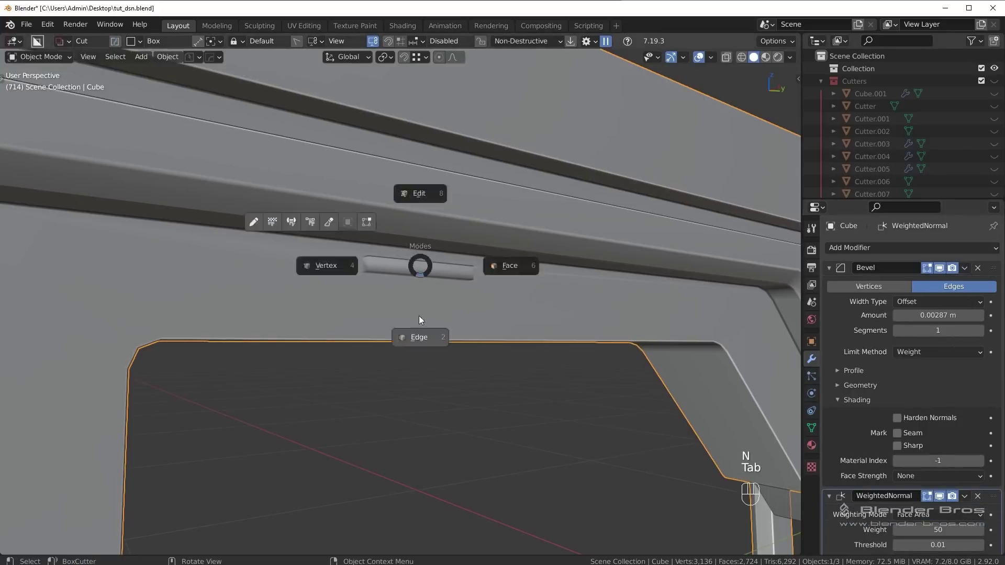
Step: Run HardOps Csharp on the Cube, keeping Bevel and WeightedNormal live, and look it over
click(362, 264)
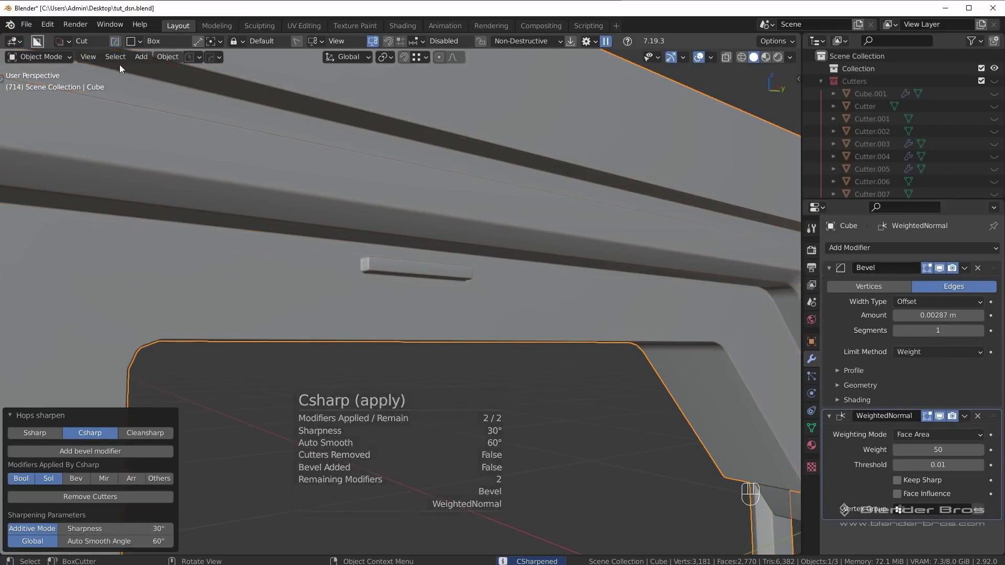
middle_click(372, 266)
drag(486, 305, 453, 322)
middle_click(385, 427)
drag(782, 109, 529, 333)
drag(498, 333, 458, 318)
middle_click(474, 306)
key(alt+a)
drag(478, 318, 513, 322)
drag(519, 316, 483, 320)
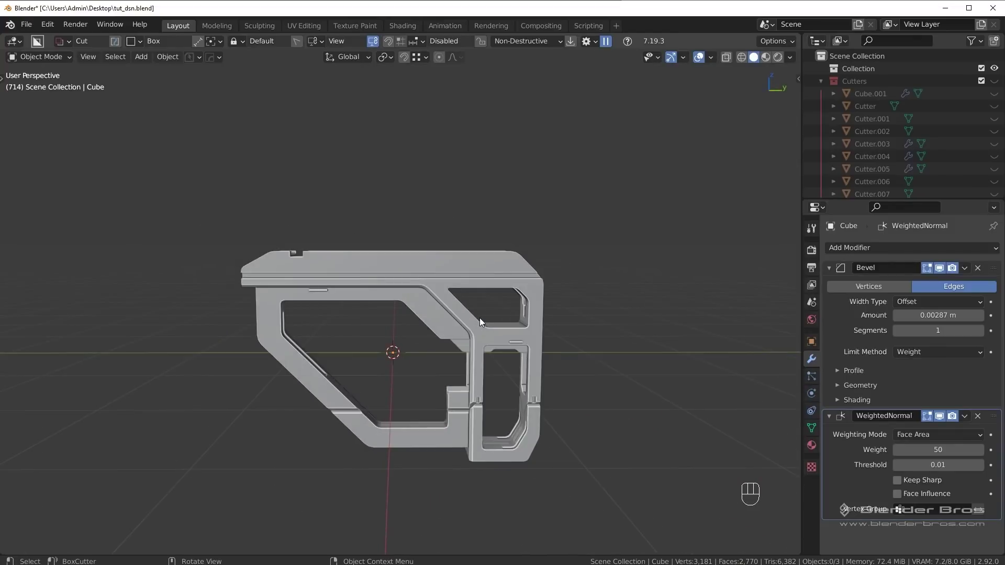
Step: Inspect the stock's frame in Right Orthographic view and close in on the diagonal brace
key(KP_3)
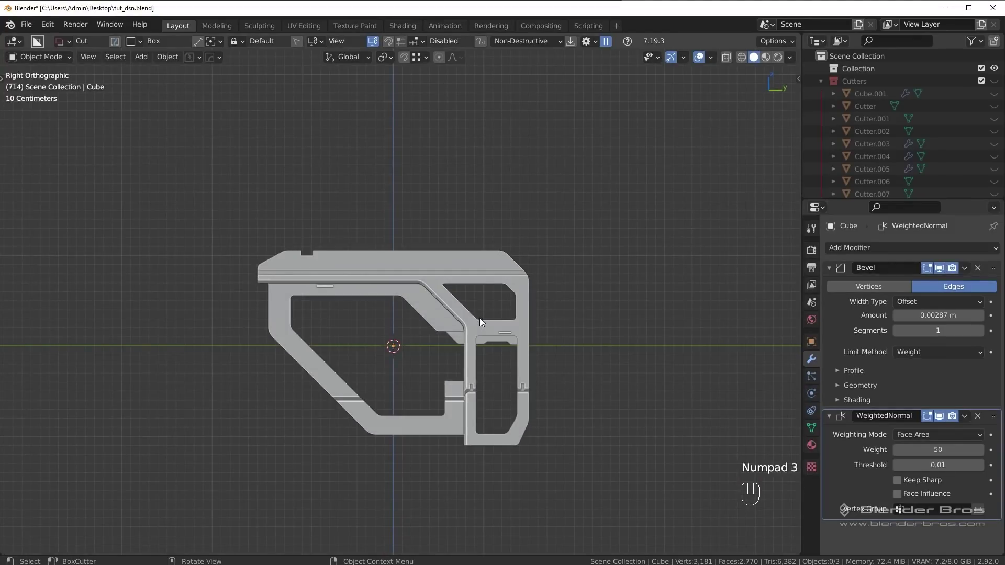
drag(507, 391, 506, 398)
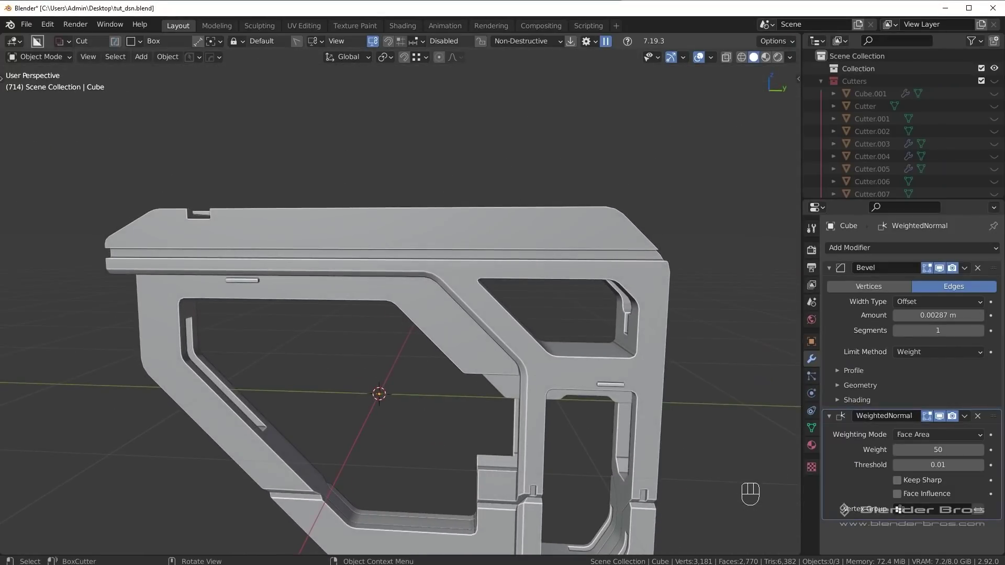
drag(484, 430, 489, 436)
drag(473, 398, 431, 338)
drag(452, 335, 462, 320)
key(KP_3)
drag(485, 301, 479, 360)
key(d)
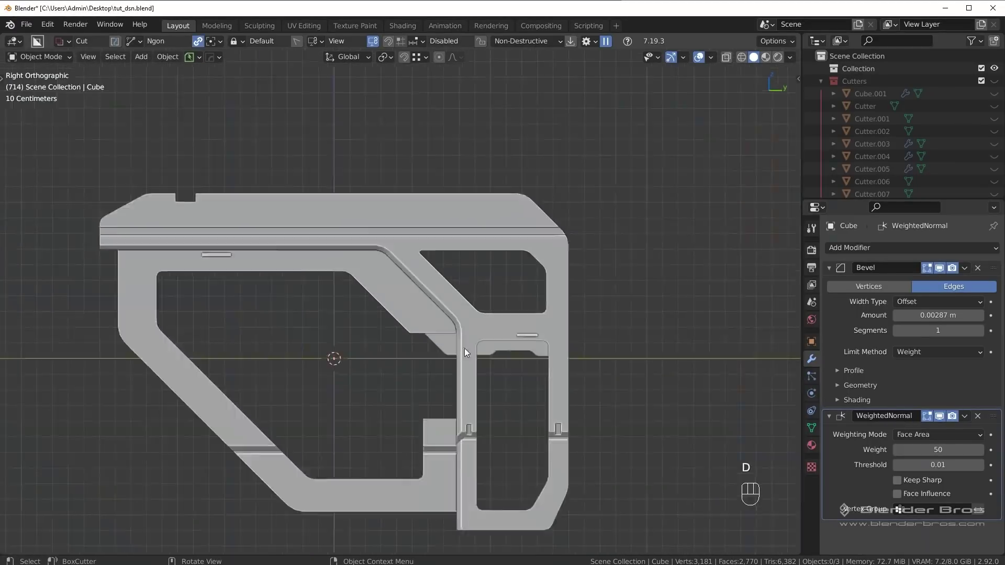
click(351, 351)
key(alt+a)
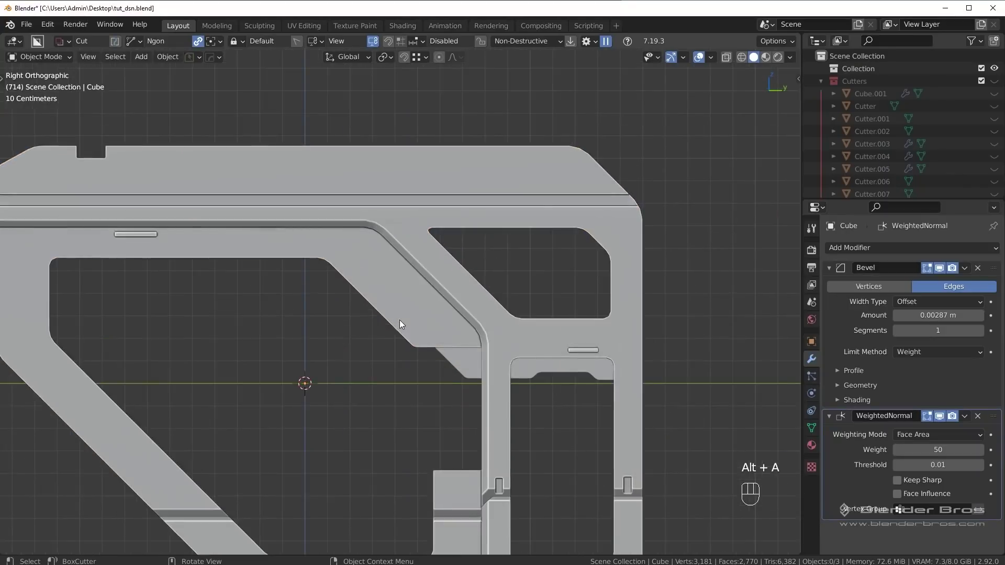
Step: Draw an Ngon plate with BoxCutter in Make mode and move it onto the diagonal brace
drag(414, 215, 402, 267)
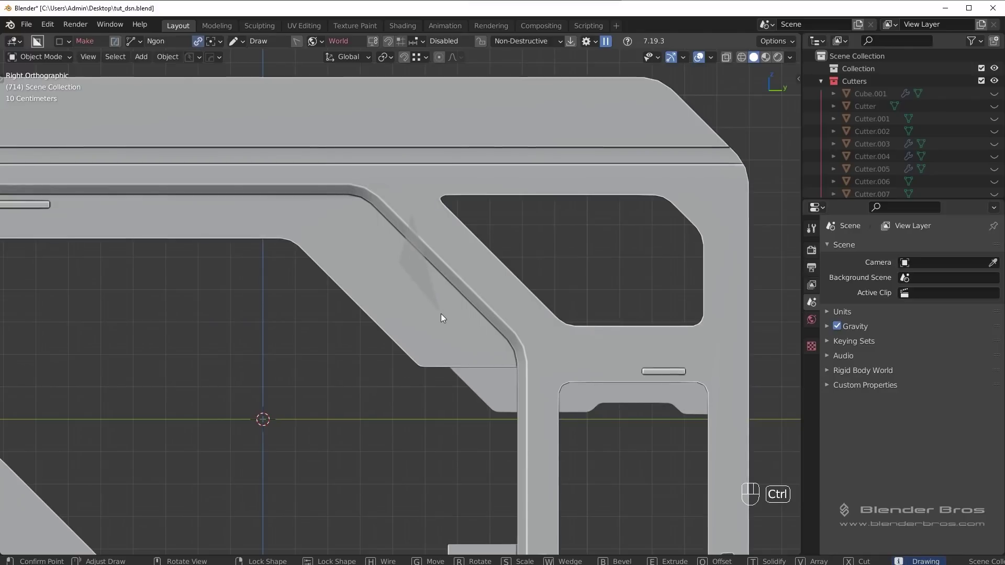
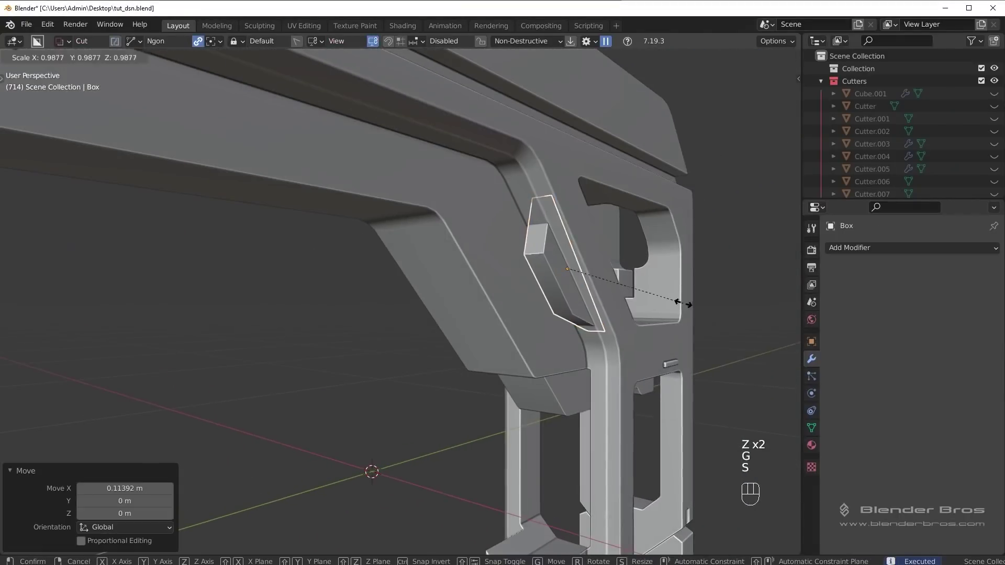
drag(600, 302, 566, 302)
key(g)
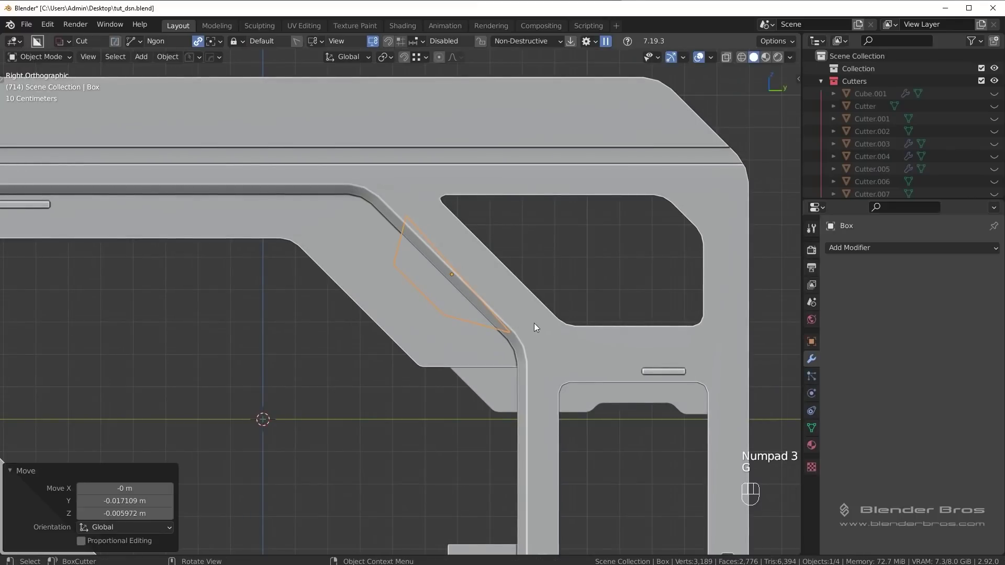
Step: Edge-slide the plate's edge along the brace in Edit Mode
key(Tab)
key(alt+a)
key(z)
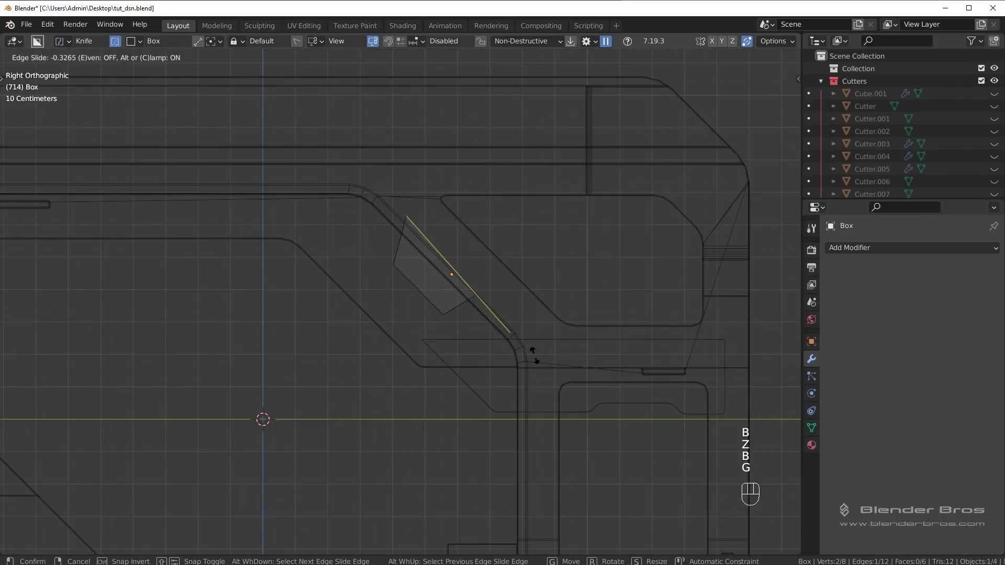
key(z)
key(Tab)
drag(507, 311, 547, 295)
key(alt+a)
drag(568, 277, 557, 284)
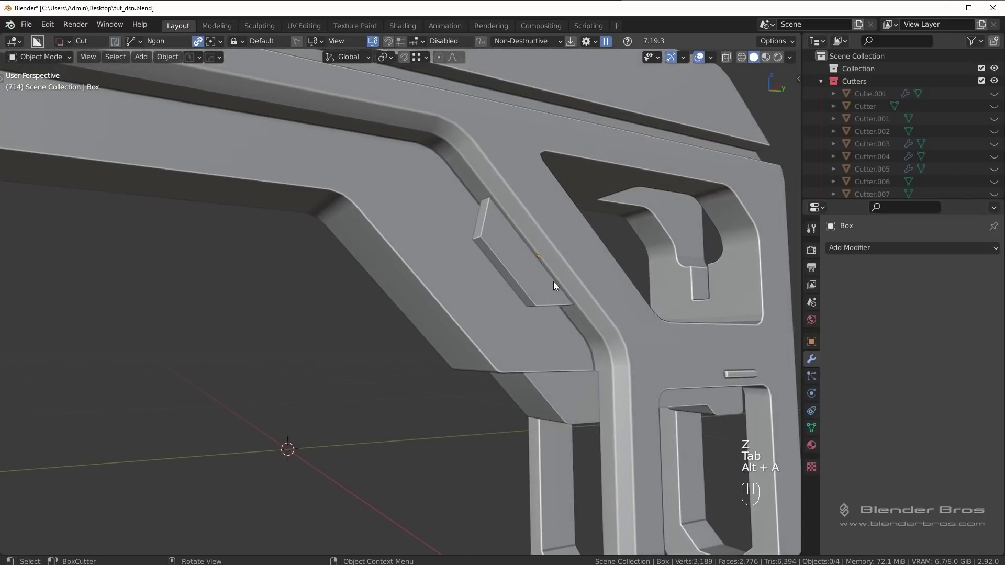
Step: Bevel the plate's end corners with Ctrl+B
key(Tab)
click(479, 235)
drag(496, 252, 485, 243)
key(ctrl+b)
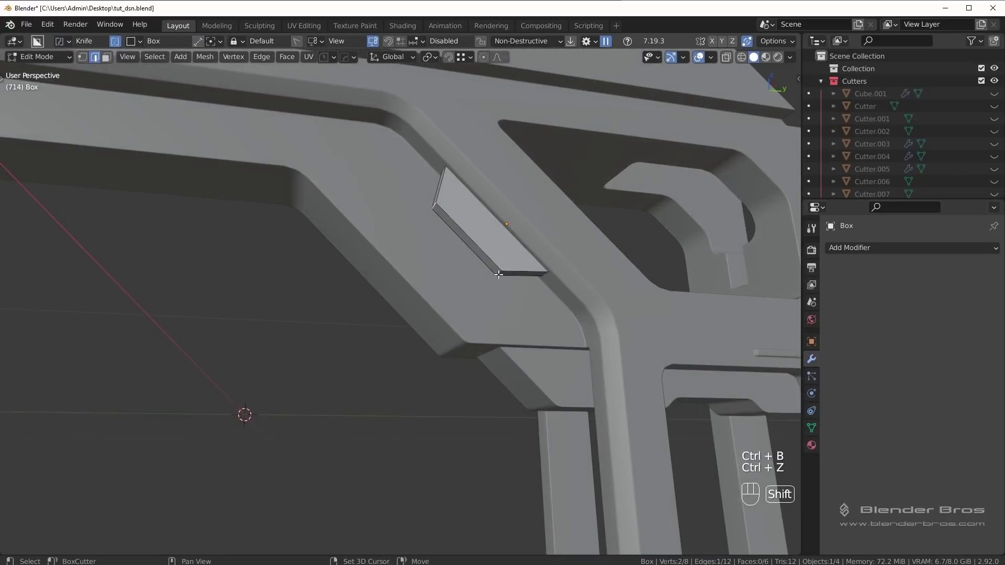
key(ctrl+b)
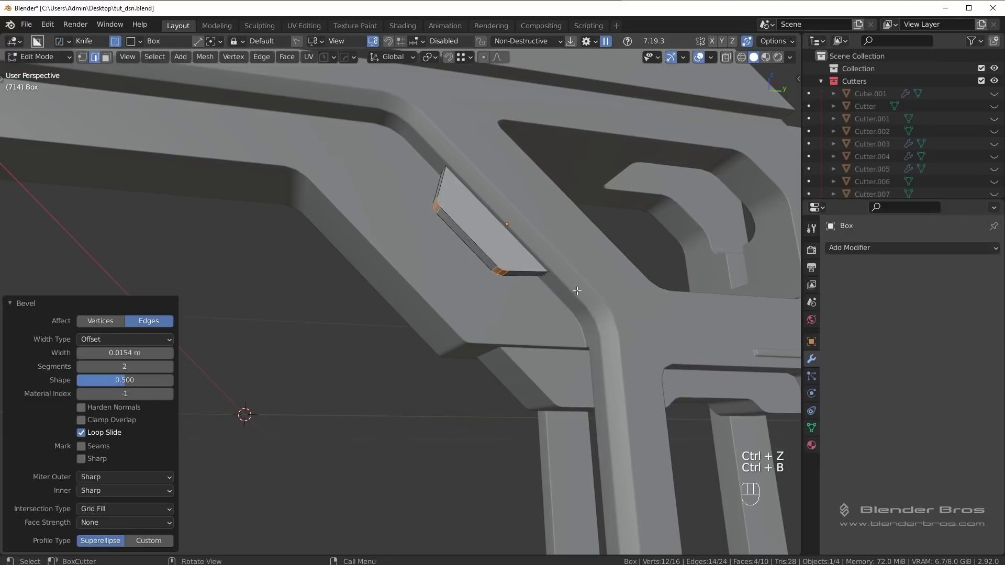
Step: Sharpen the new plate's shading with Ssharp
key(Tab)
middle_click(542, 279)
key(alt+a)
drag(616, 289, 646, 289)
middle_click(571, 268)
click(562, 259)
key(g)
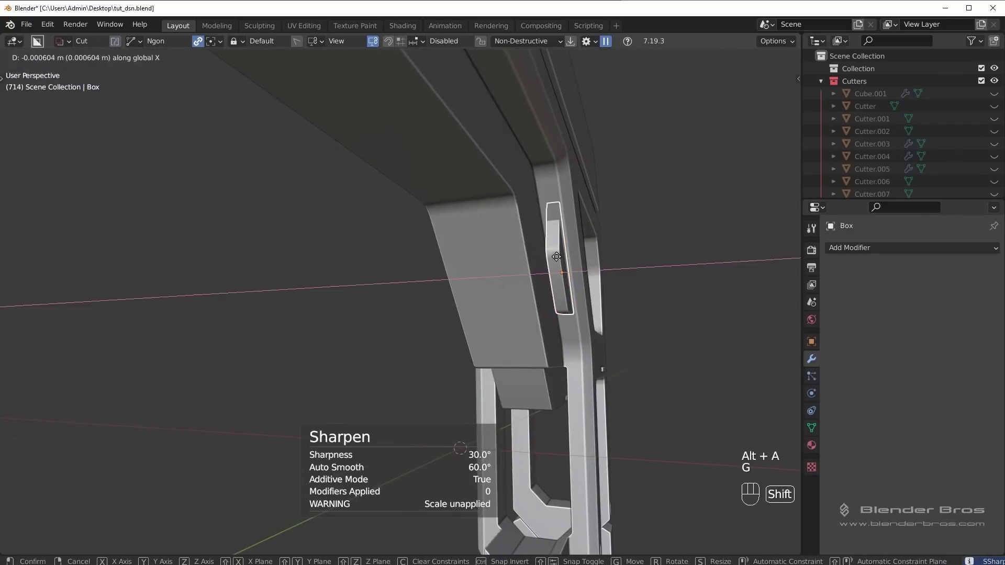
key(alt+a)
Step: Add a 30°-limited Bevel of about 0.0026 m to the plate and reduce it to 1 segment
key(KP_3)
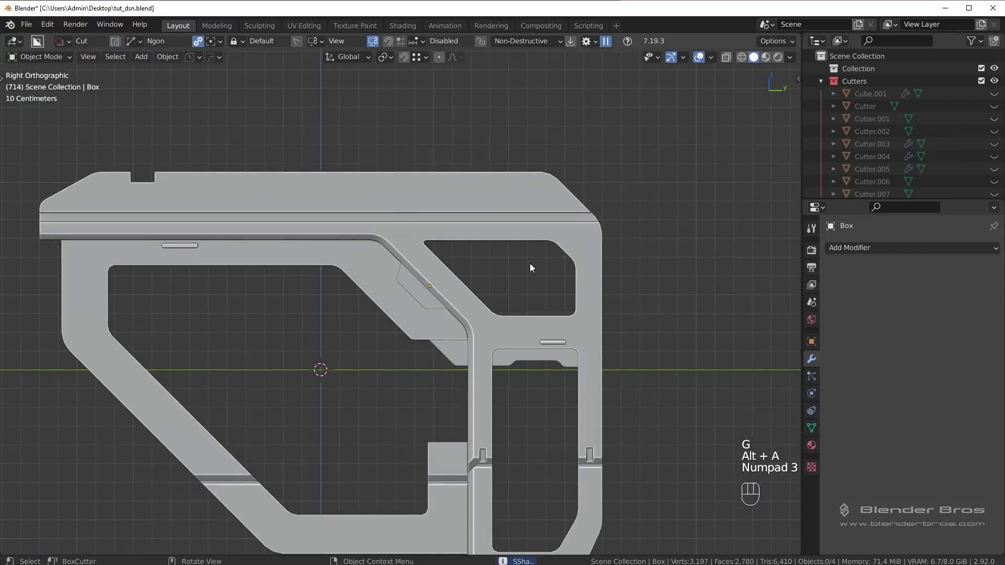
middle_click(580, 211)
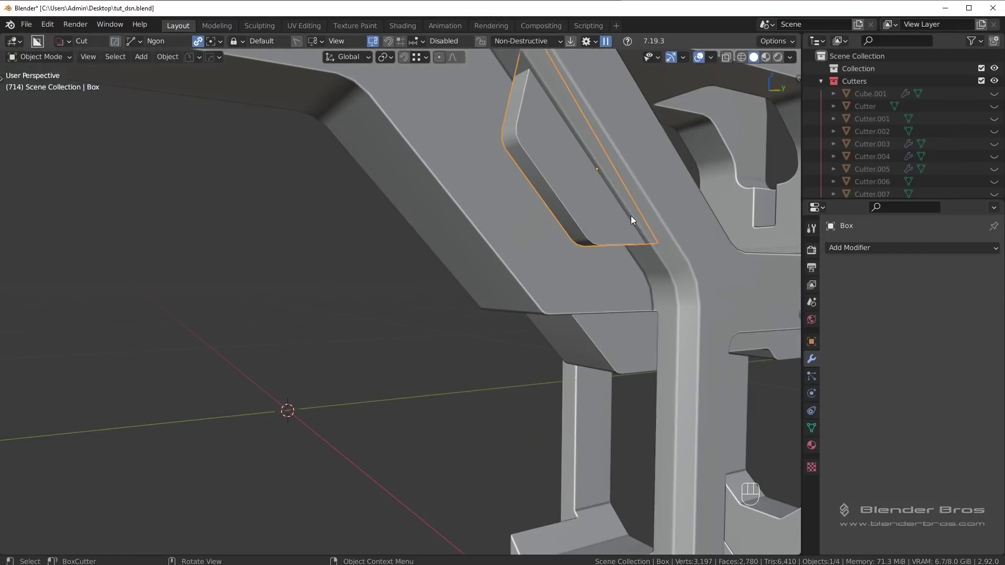
key(q)
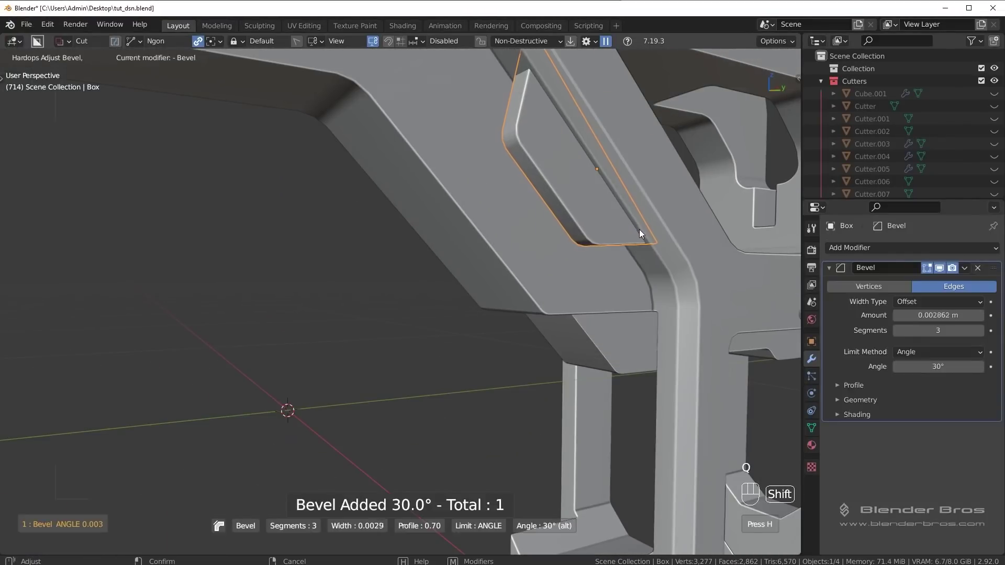
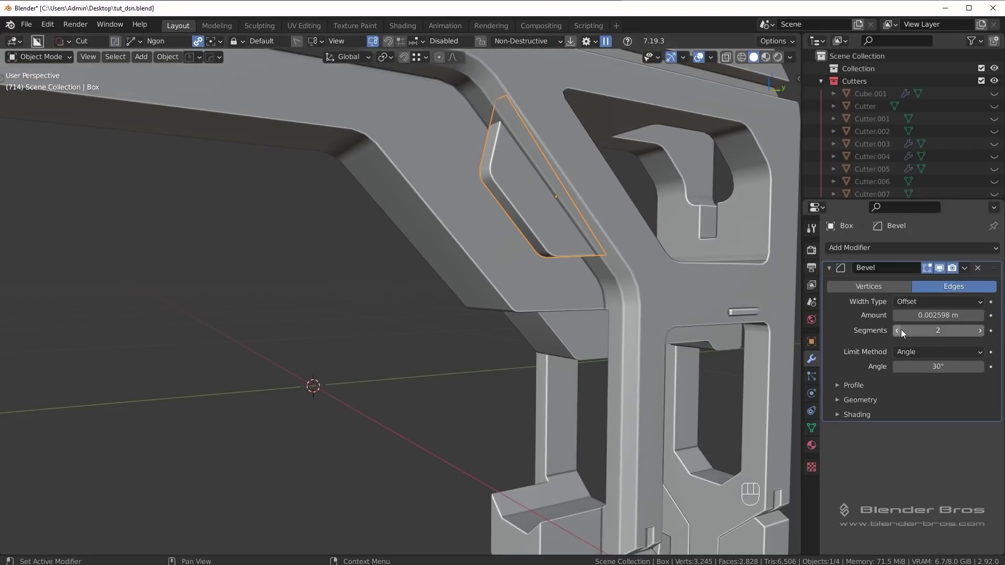
click(903, 330)
middle_click(619, 289)
key(KP_3)
key(alt+a)
middle_click(556, 270)
drag(523, 281, 527, 300)
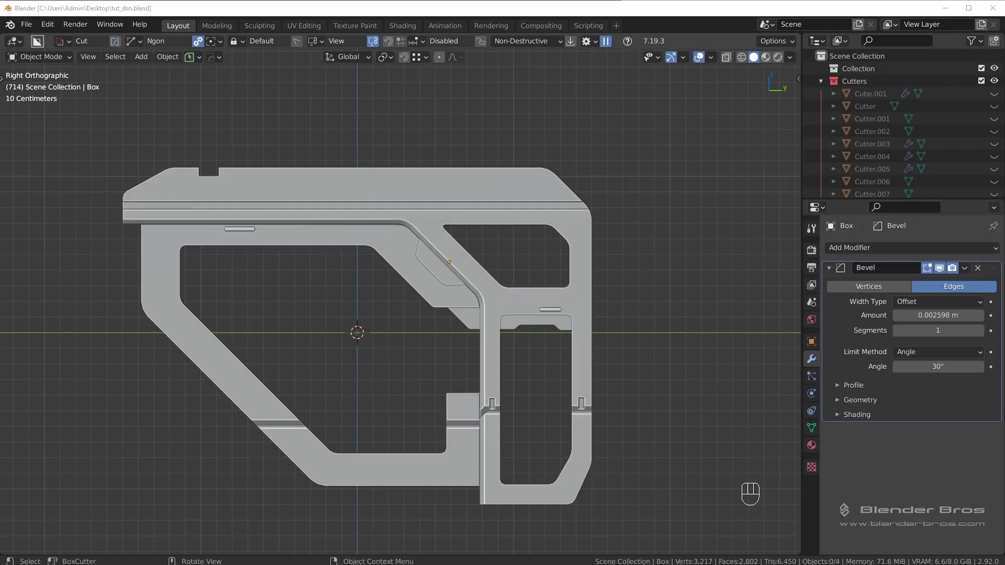
Step: Create a new Principled BSDF material on the stock body with a checker image in Base Color
click(476, 476)
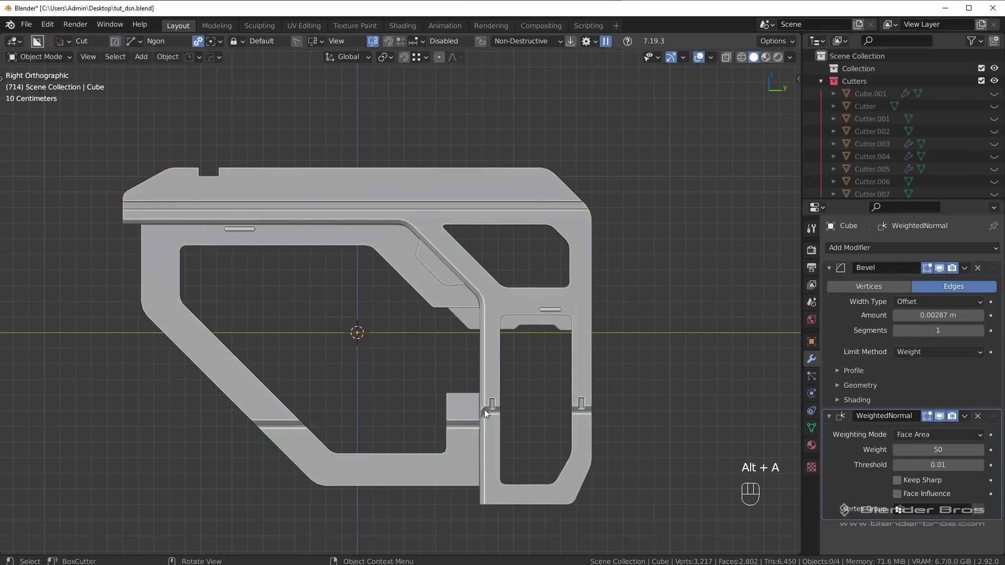
drag(574, 430, 531, 365)
middle_click(538, 375)
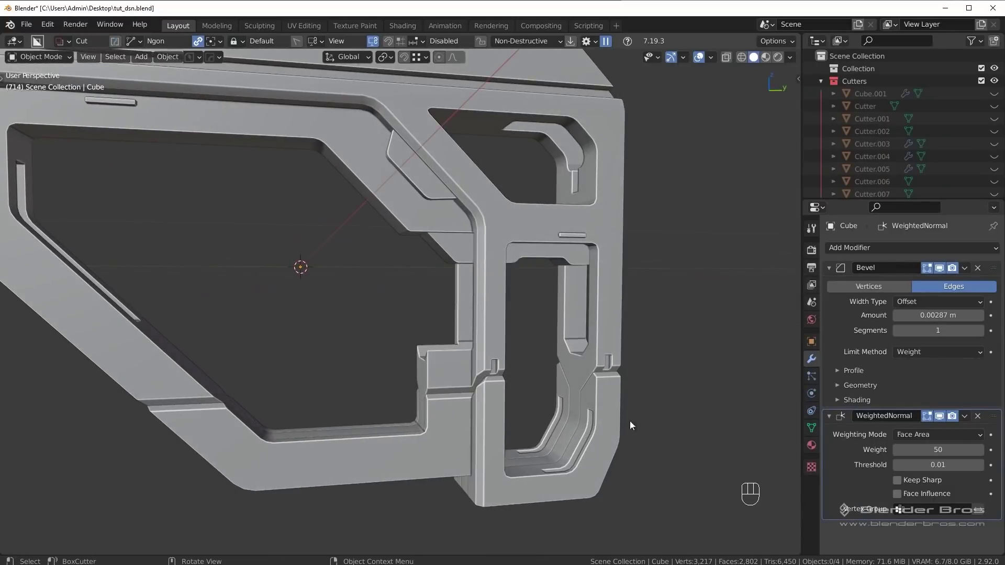
click(816, 446)
drag(480, 233, 552, 266)
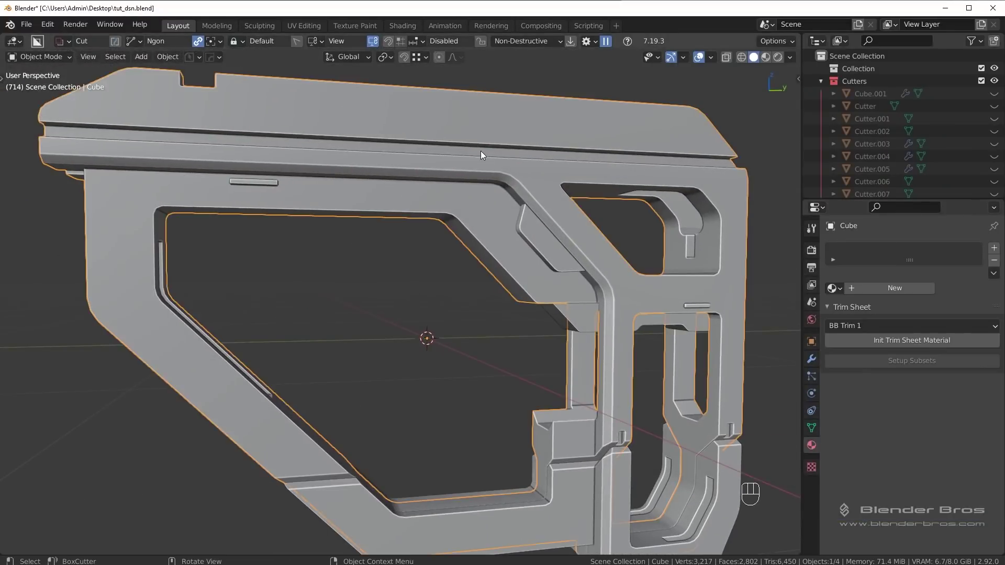
click(889, 290)
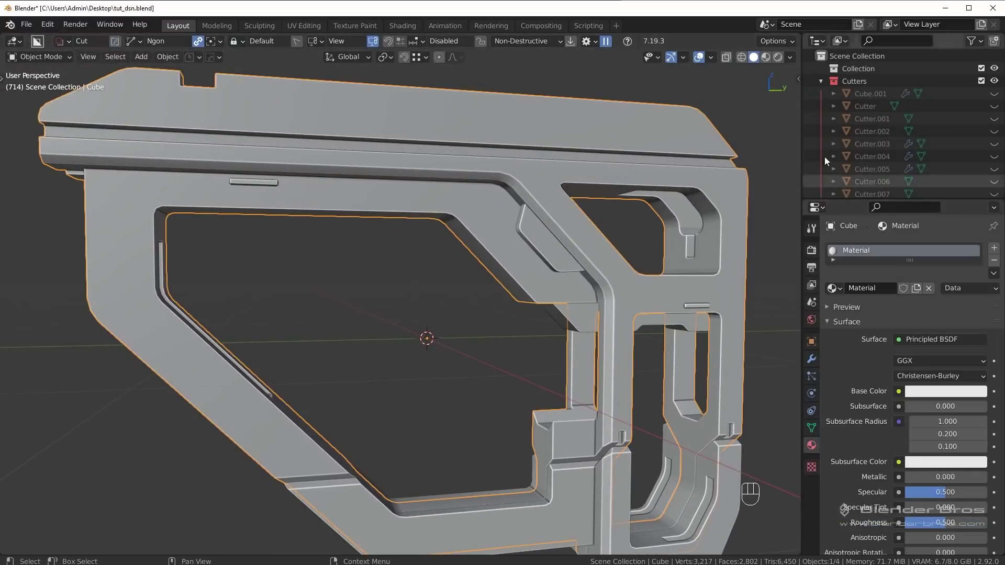
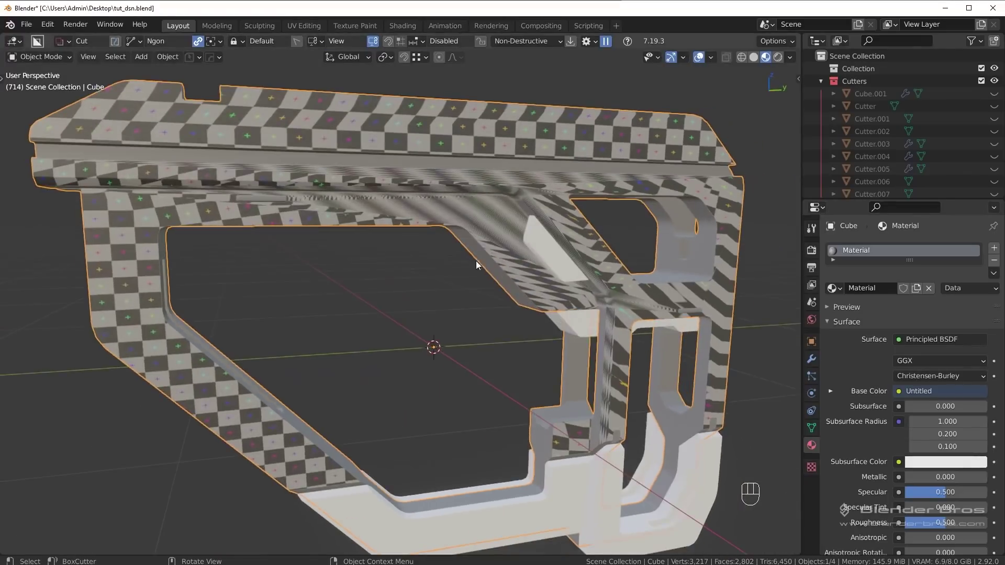
middle_click(419, 271)
key(z)
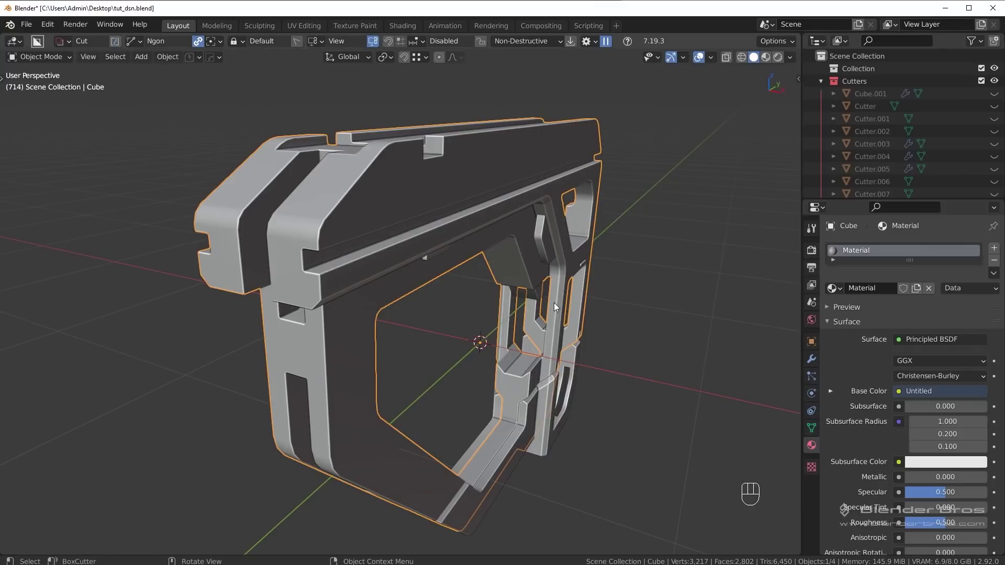
drag(617, 263, 540, 262)
key(z)
middle_click(517, 314)
key(Tab)
middle_click(494, 358)
key(alt+a)
middle_click(334, 262)
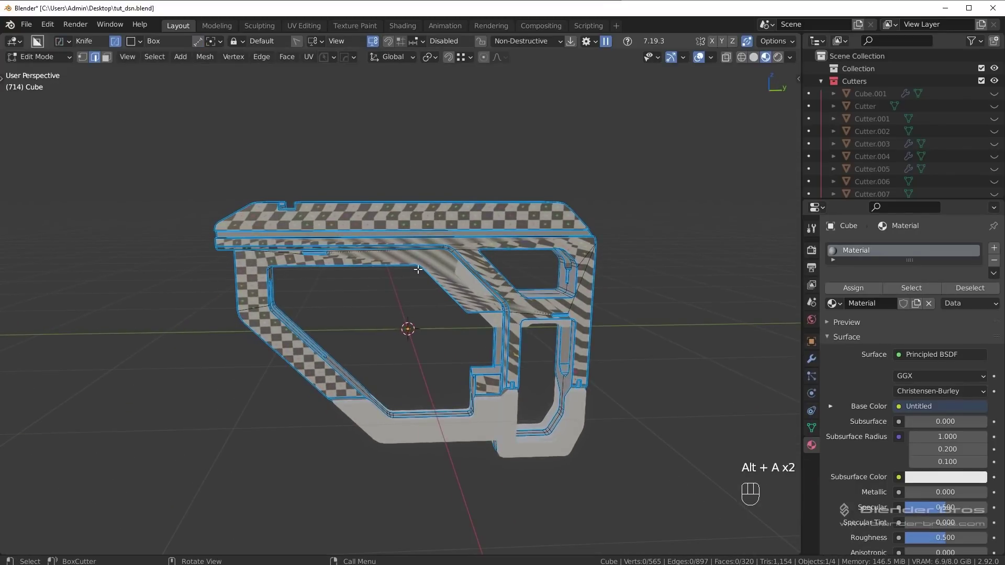
drag(162, 62, 206, 172)
middle_click(472, 276)
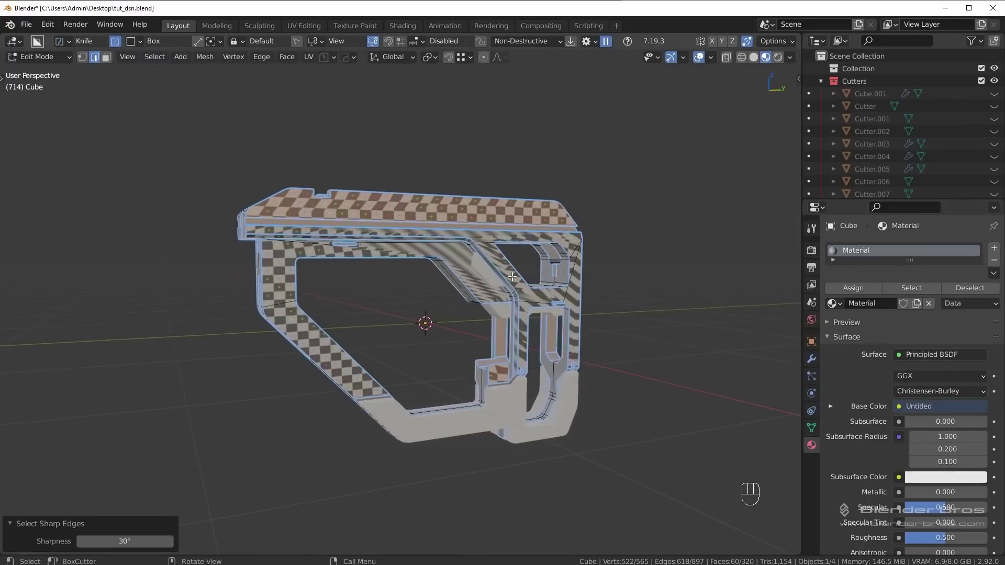
key(ctrl+e)
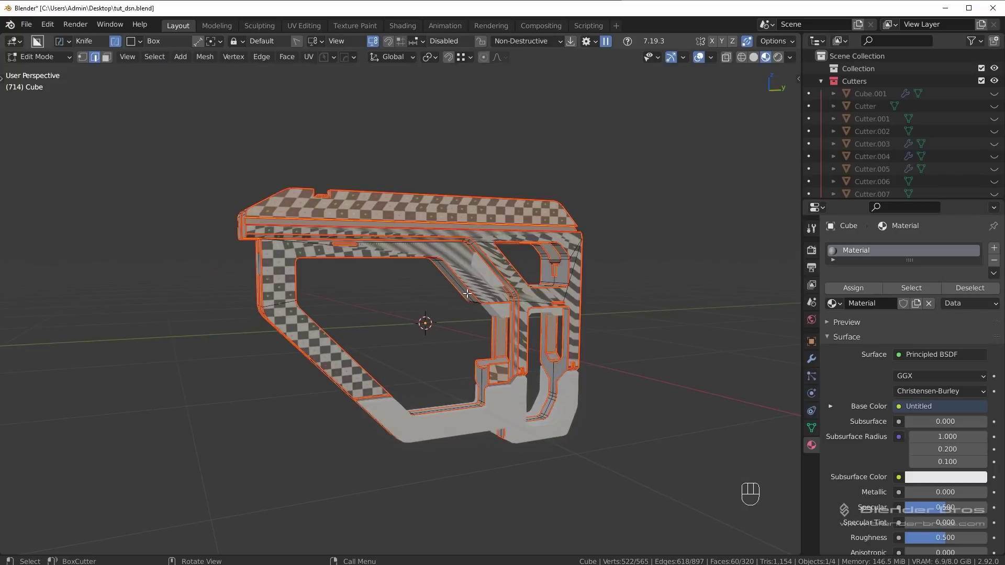
key(ctrl+z)
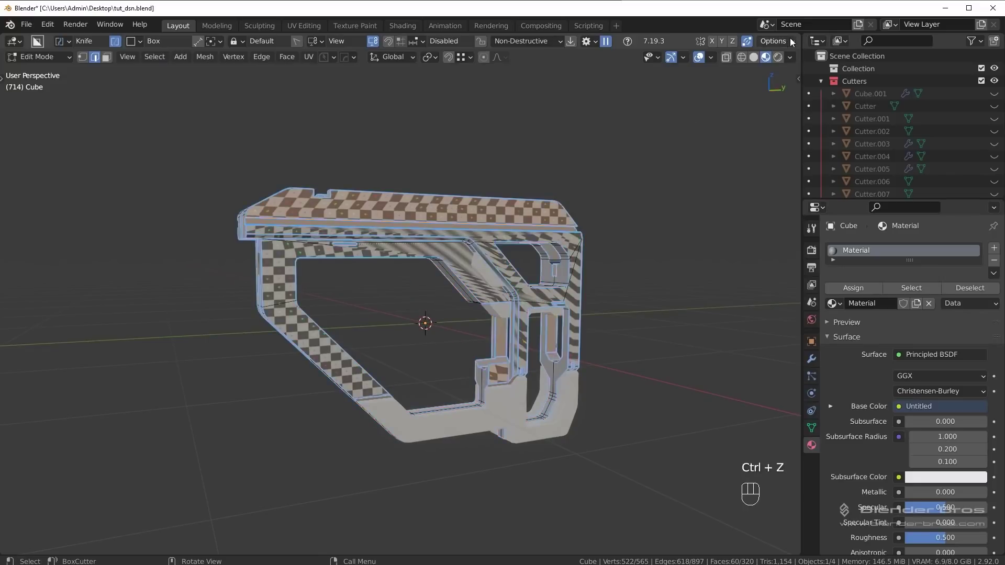
drag(789, 41, 616, 156)
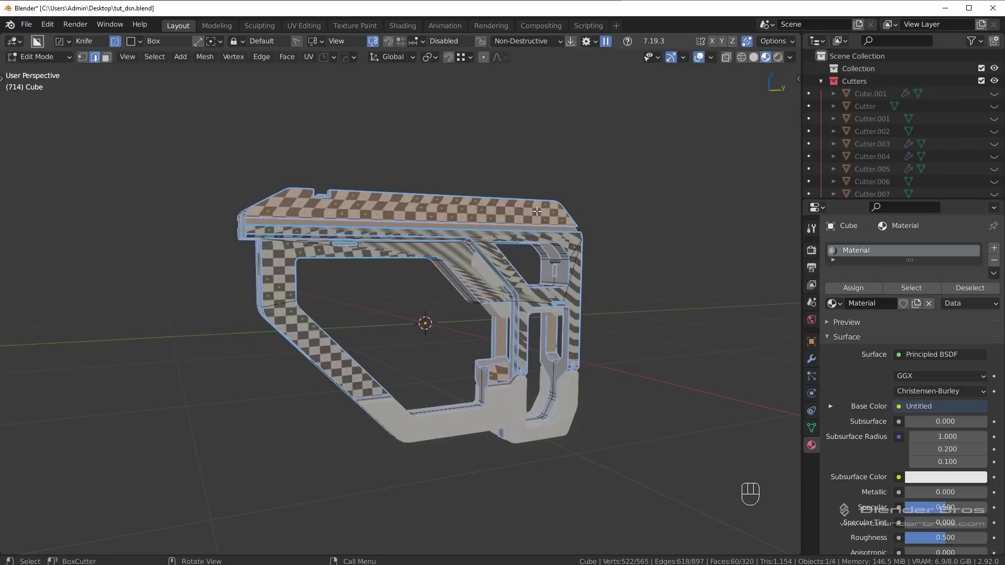
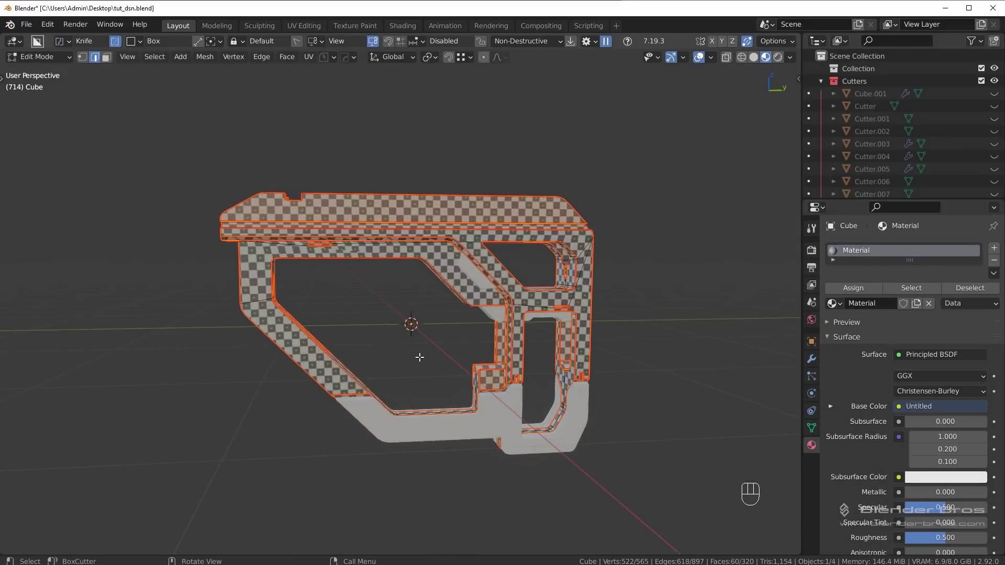
Step: Select the whole mesh and unwrap it, switching the unwrap method to Conformal
key(a)
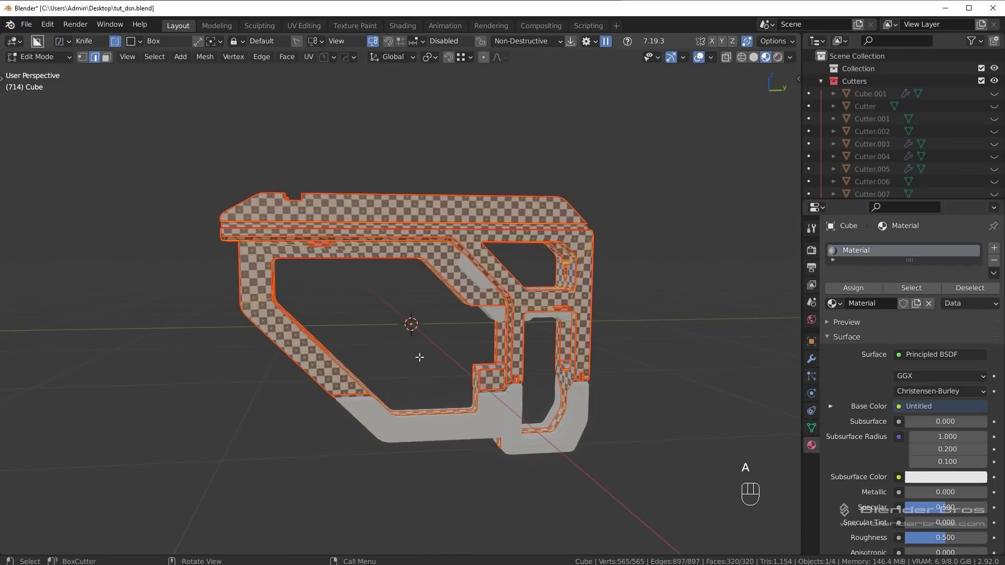
key(a)
key(u)
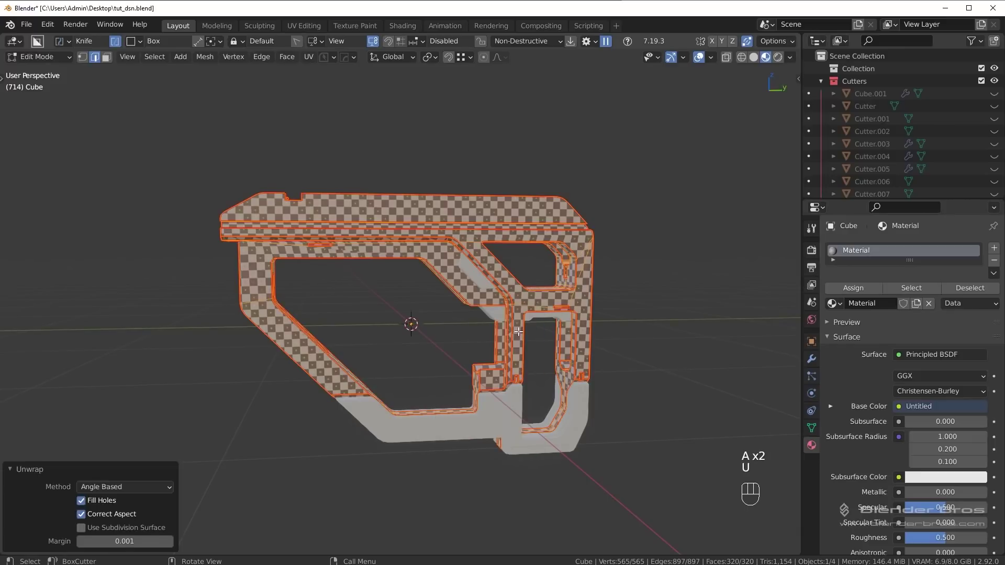
drag(132, 489, 114, 512)
middle_click(353, 461)
click(67, 470)
Step: Inspect the checker spread up close and isolate the stock in Local View
middle_click(344, 298)
middle_click(370, 172)
drag(447, 244, 470, 230)
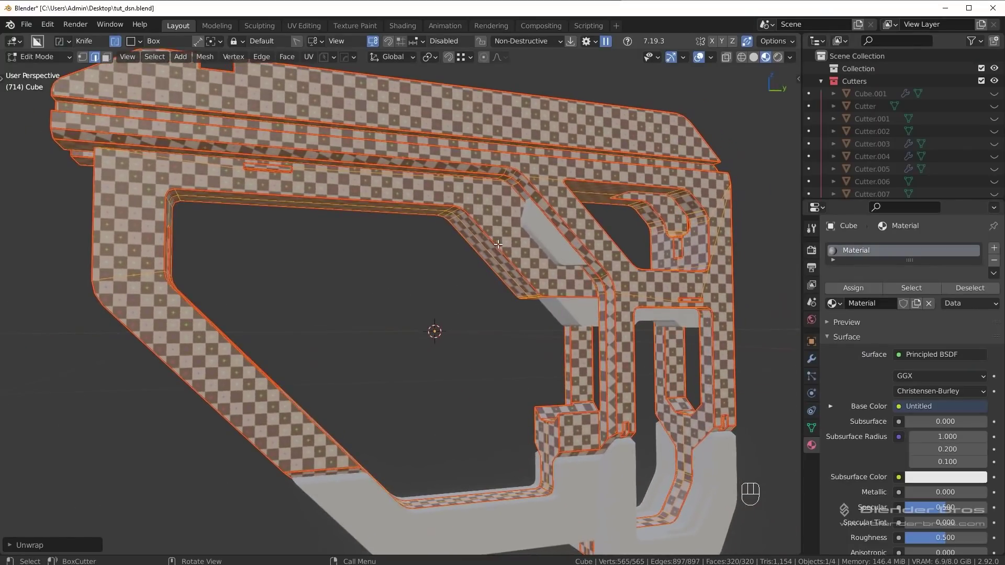
key(KP_Divide)
middle_click(531, 254)
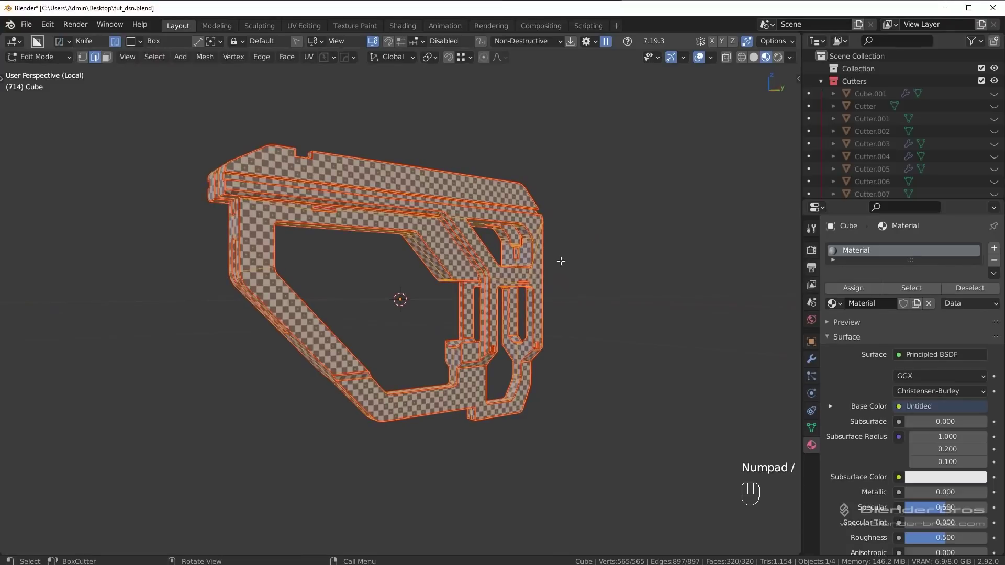
Step: Clear the stray seams from edges along the stock's lower frame
middle_click(464, 294)
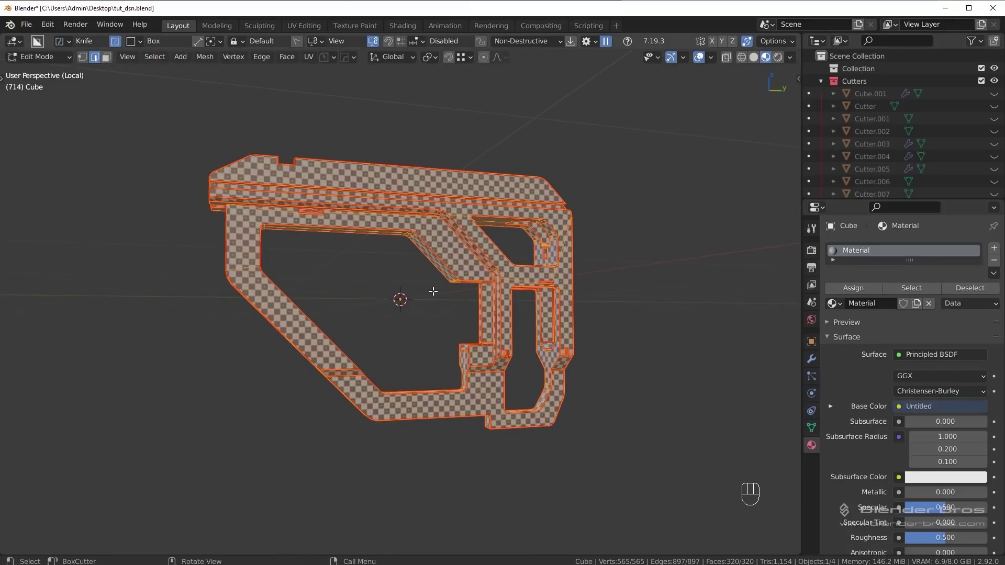
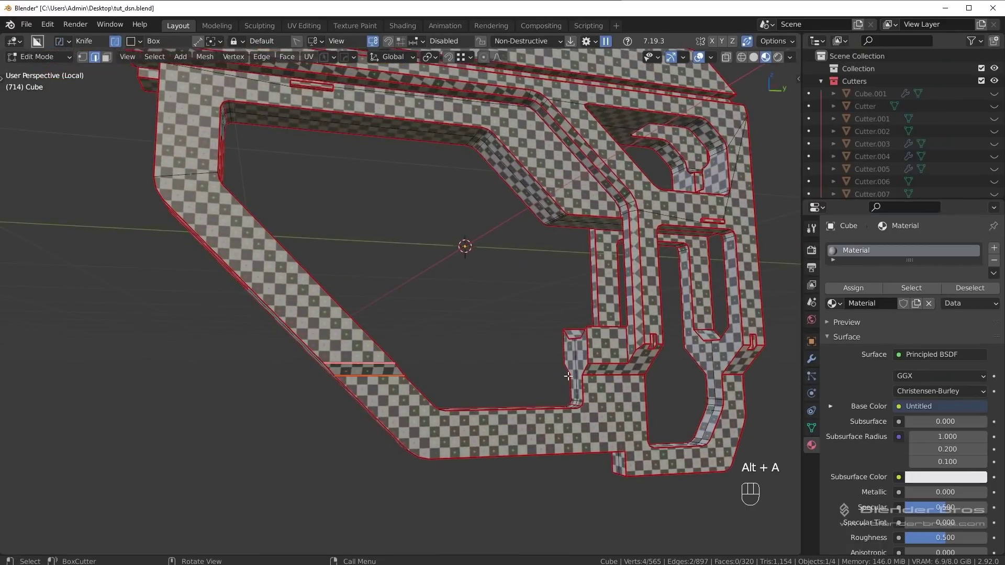
key(ctrl+e)
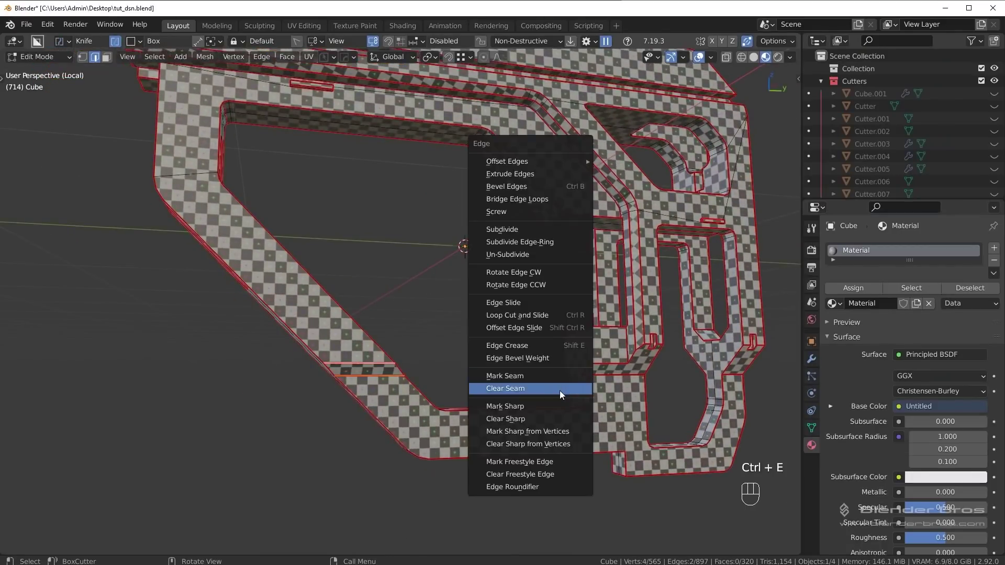
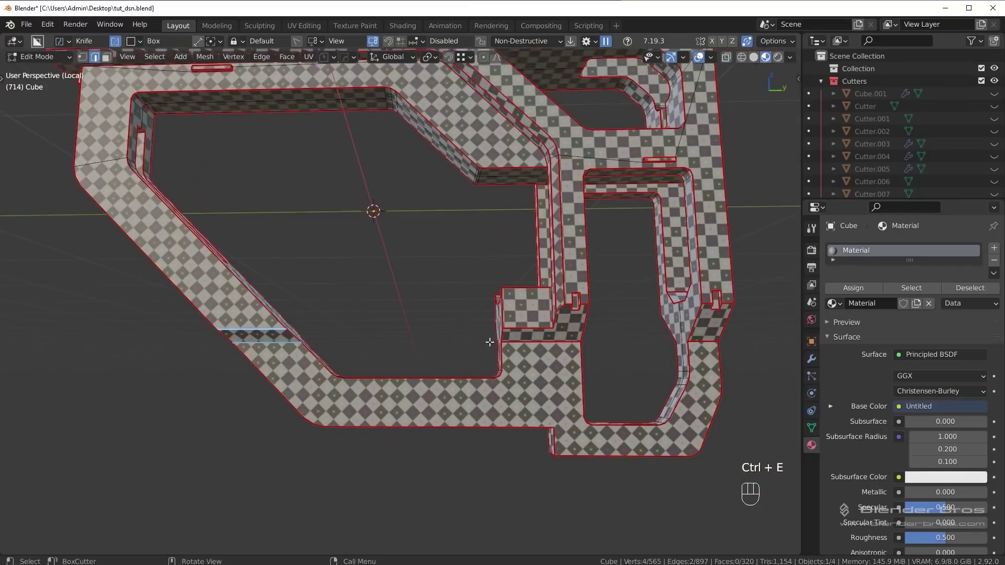
middle_click(493, 341)
click(542, 344)
key(ctrl+e)
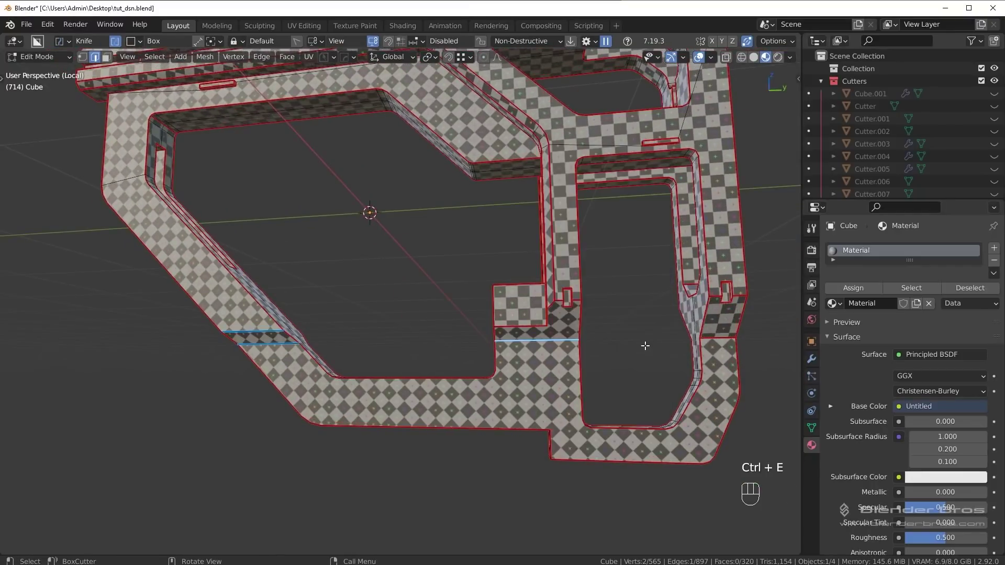
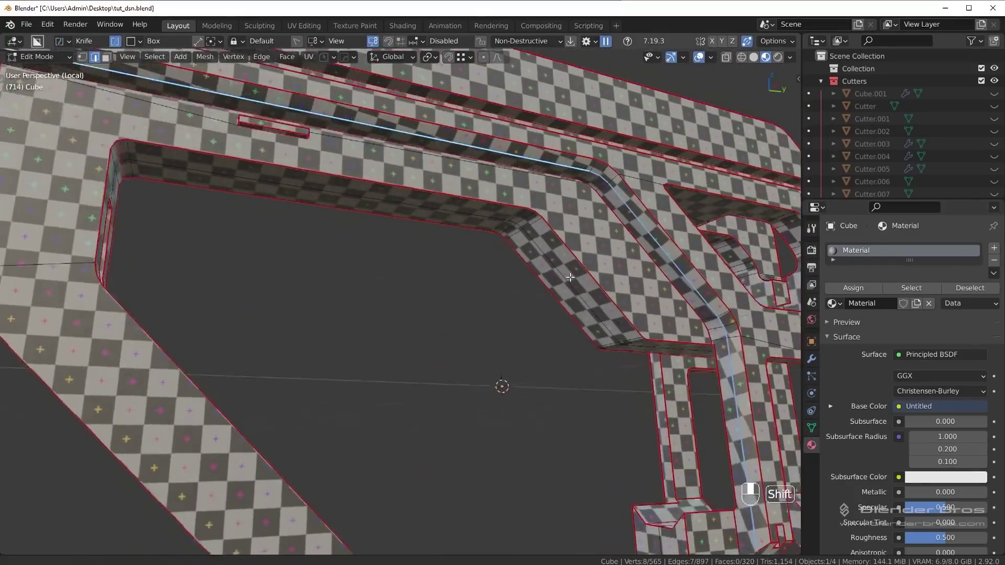
Step: Trace shortest edge paths along the upper groove, undoing and redoing a pick
drag(538, 267, 553, 264)
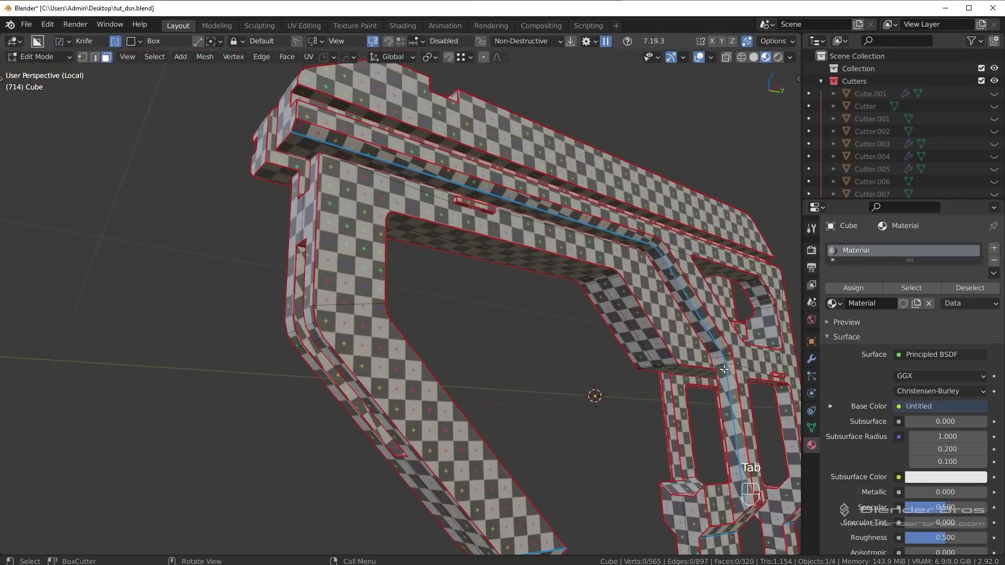
key(ctrl+z)
key(ctrl+z)
middle_click(674, 308)
click(684, 338)
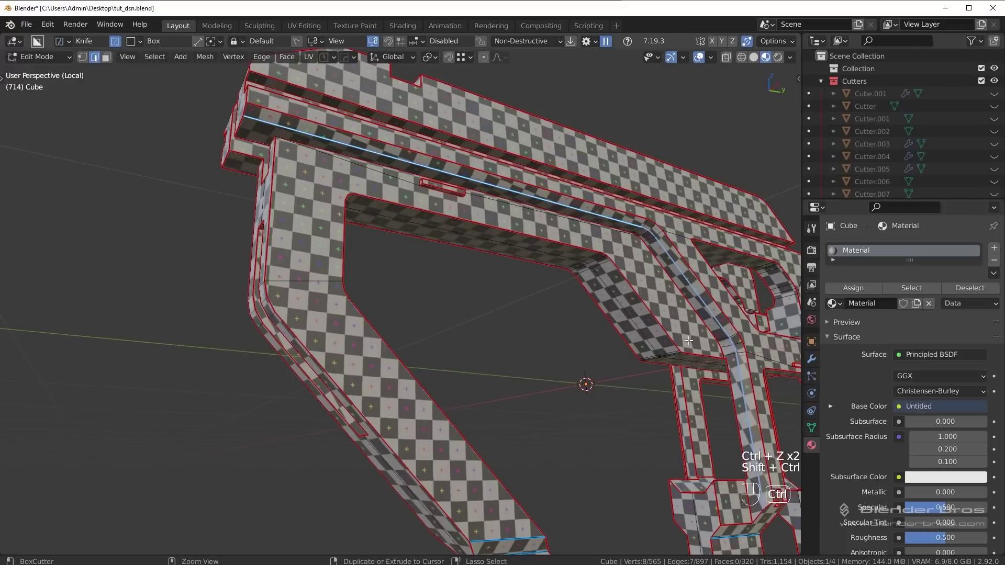
middle_click(598, 307)
drag(592, 289, 558, 280)
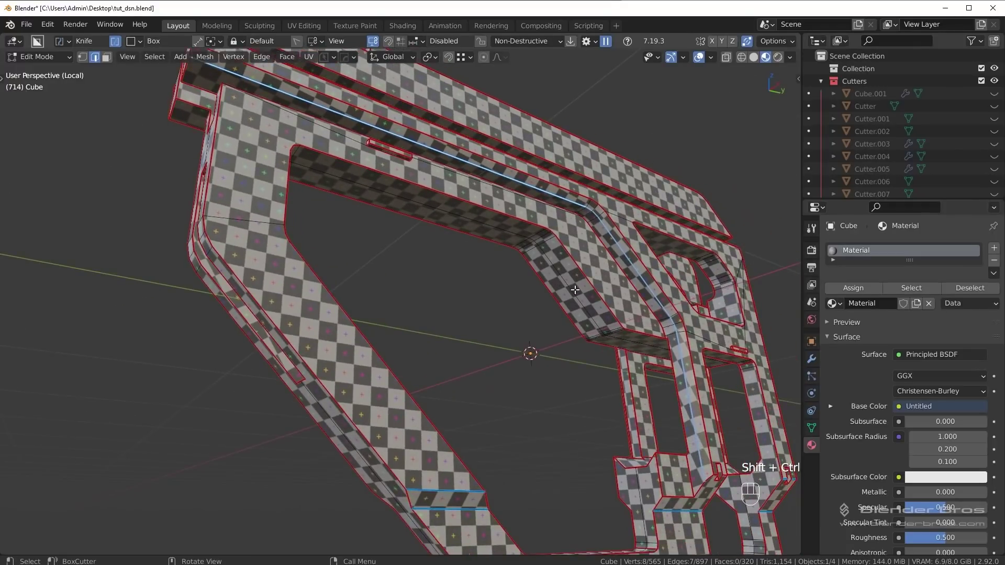
key(ctrl+shift+z)
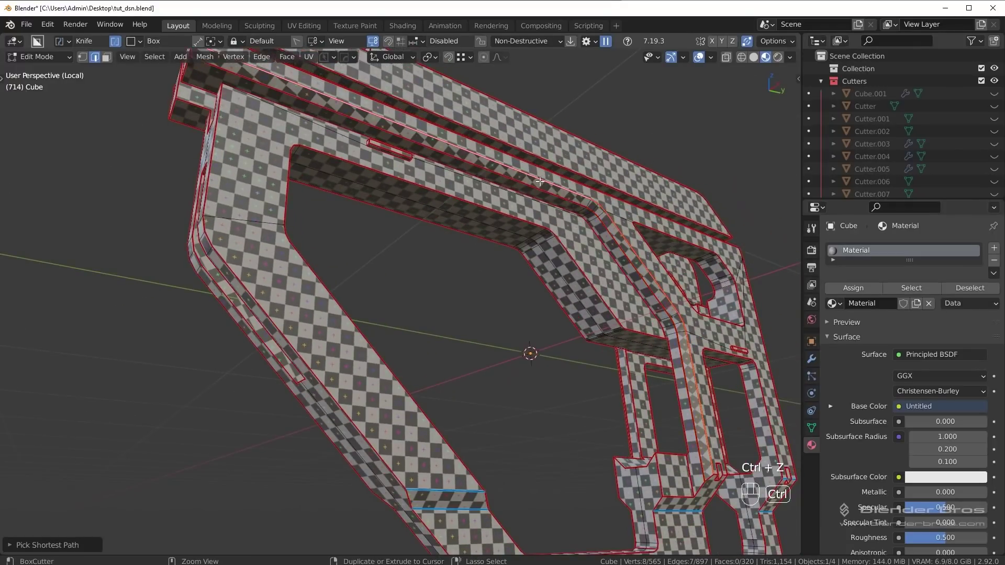
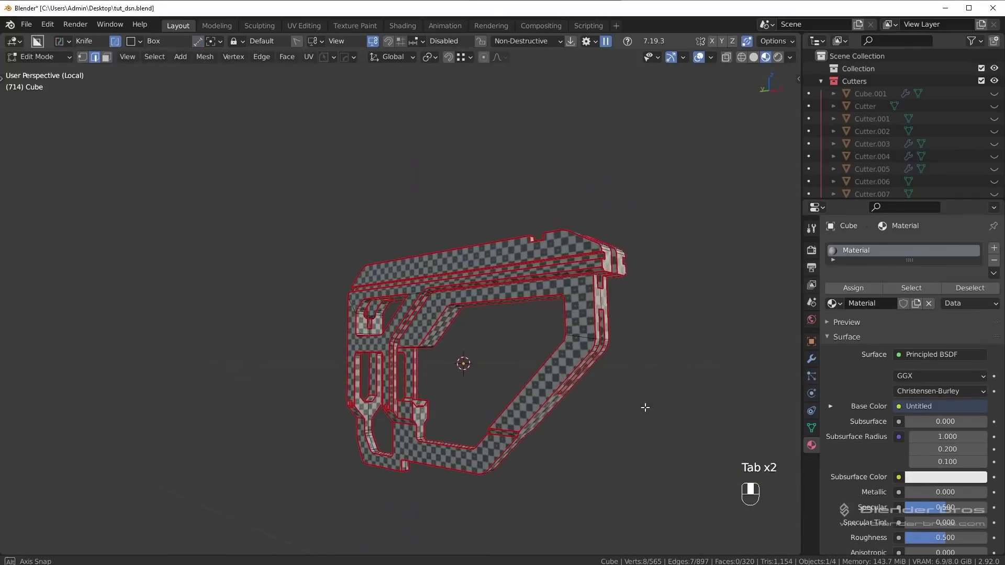
Step: Review the stock's marked seams, toggling between edit and object mode with everything selected
drag(609, 293, 522, 319)
key(Tab)
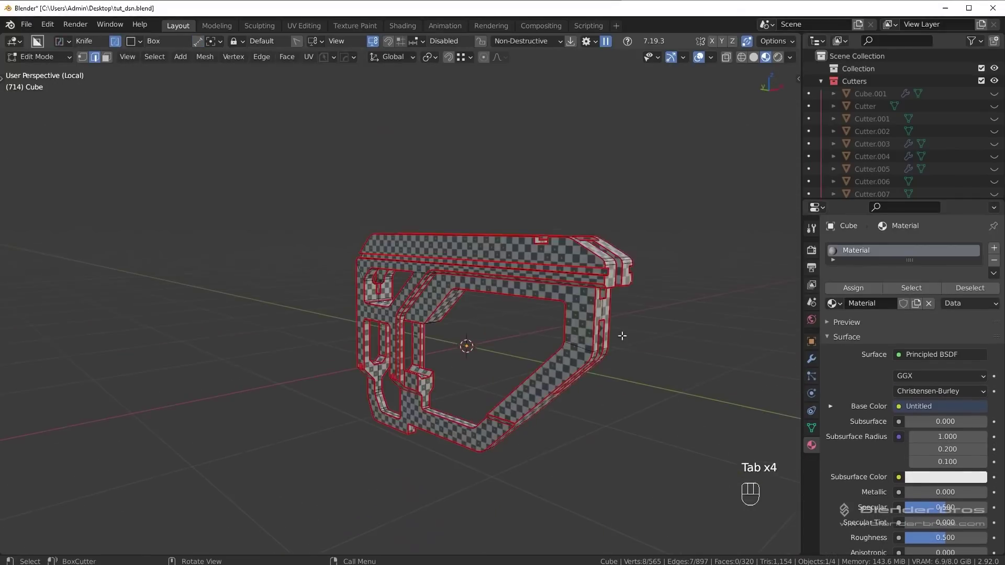
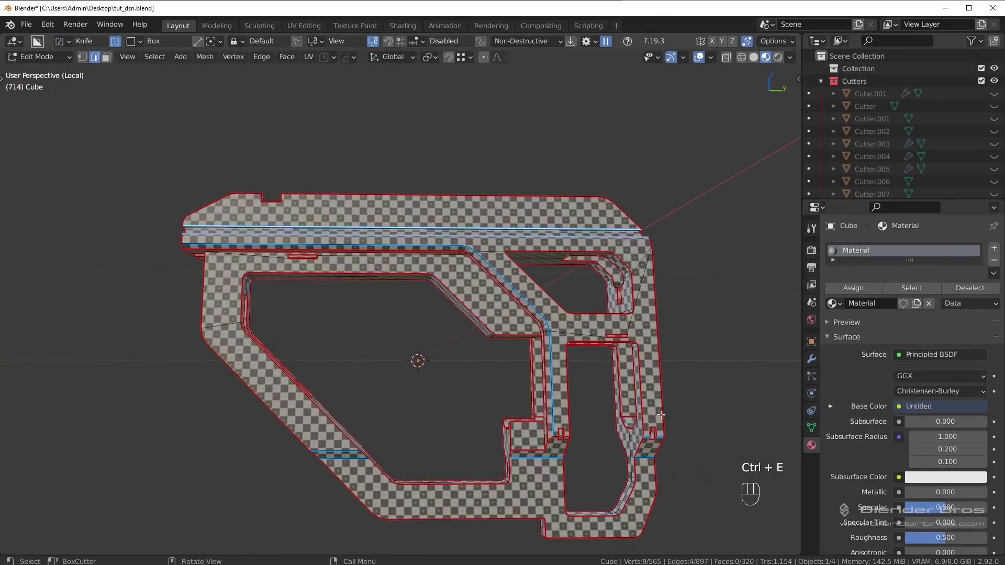
middle_click(658, 419)
key(alt+a)
middle_click(618, 489)
drag(572, 339, 606, 387)
middle_click(492, 367)
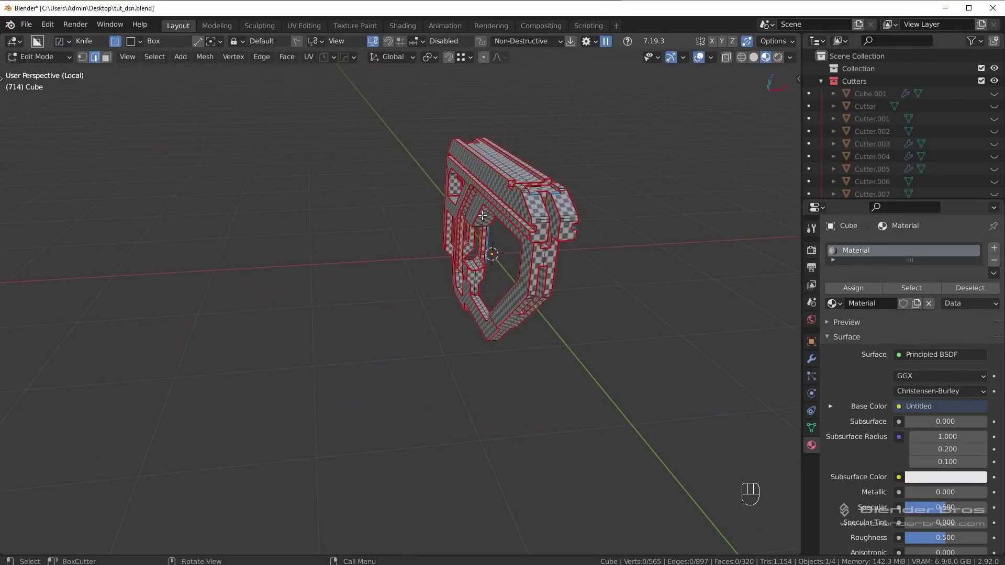
drag(477, 238, 433, 308)
key(Tab)
middle_click(523, 307)
middle_click(504, 292)
Step: Try a mirror on the stock and undo it, then exit Local View and return to Object Mode
key(alt+x)
drag(358, 59, 521, 297)
click(549, 327)
drag(525, 339, 648, 306)
key(ctrl+z)
key(Tab)
middle_click(514, 347)
key(alt+a)
drag(601, 389, 373, 368)
middle_click(427, 353)
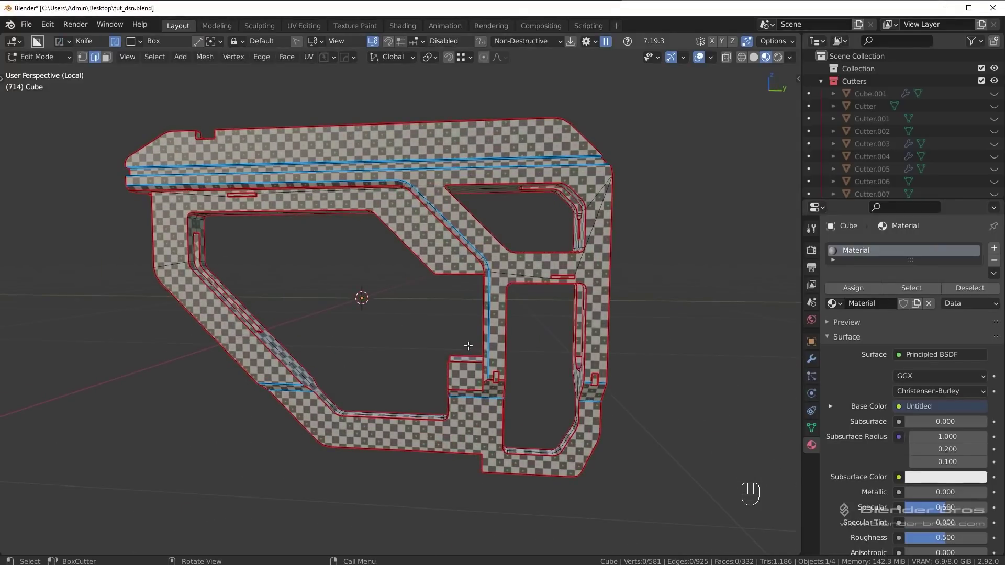
middle_click(435, 289)
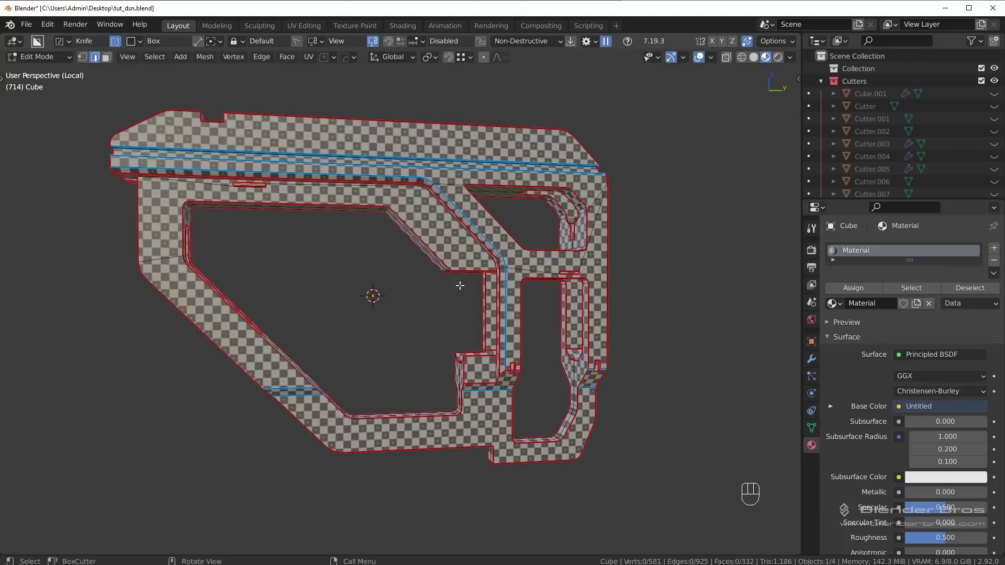
key(KP_Divide)
key(Tab)
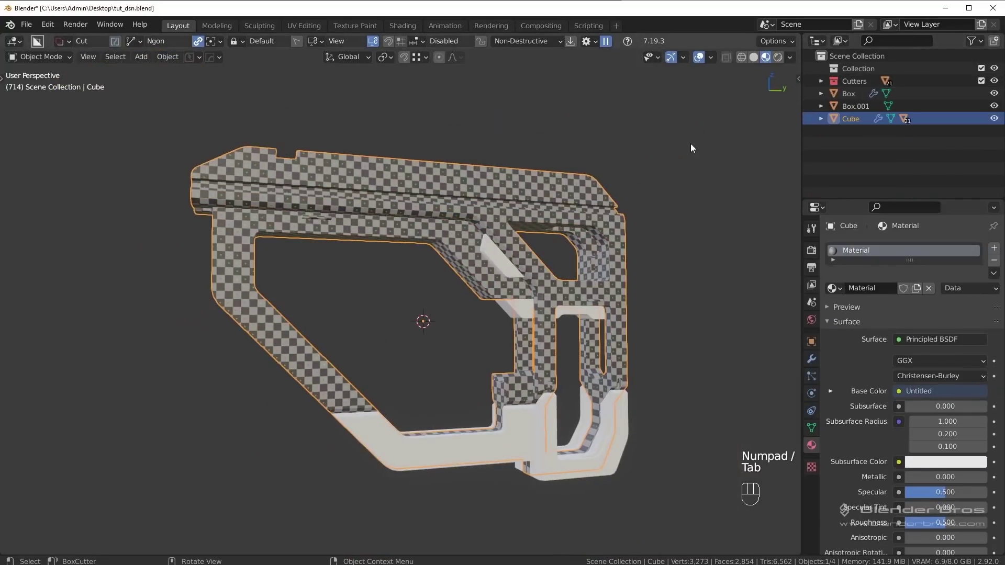
Step: Unhide and select the lower Slice piece, then Smart Apply its boolean modifiers via HardOps
key(h)
click(532, 425)
middle_click(602, 382)
drag(586, 391, 542, 347)
click(810, 358)
key(q)
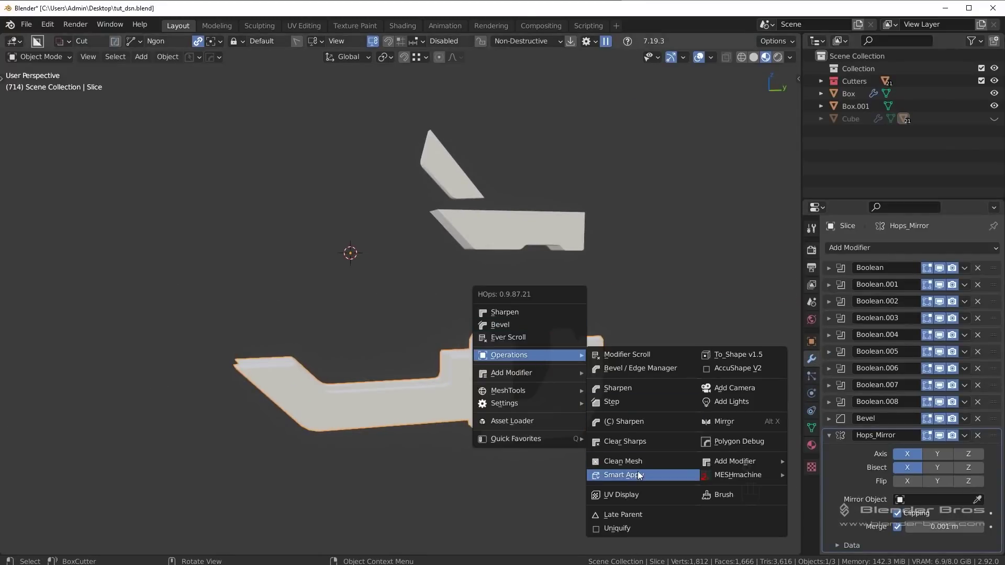
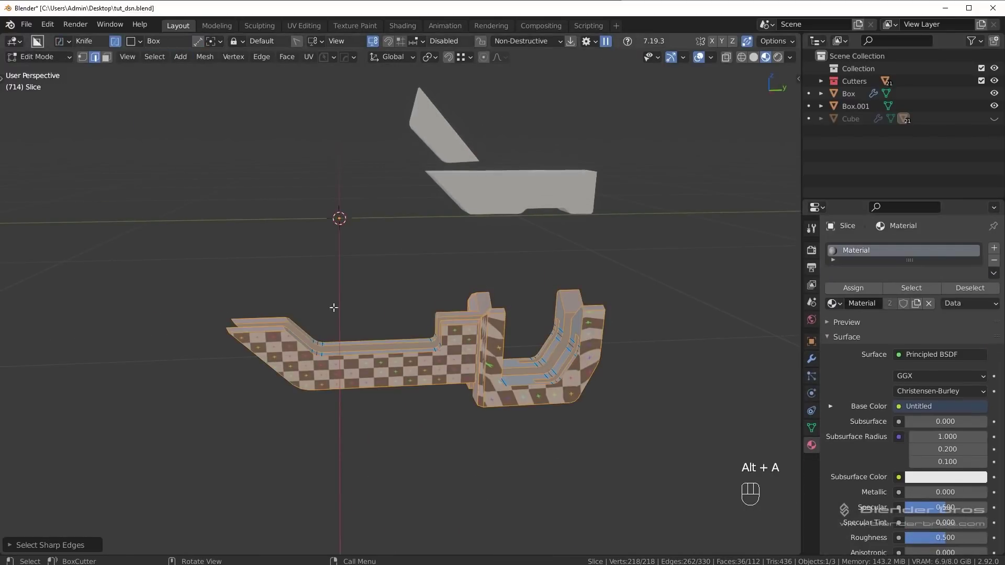
middle_click(475, 353)
Step: Mark the Slice piece's sharp edges as UV seams through the Edge menu
key(ctrl+e)
middle_click(506, 369)
drag(509, 370, 561, 381)
middle_click(596, 361)
click(528, 266)
key(ctrl+e)
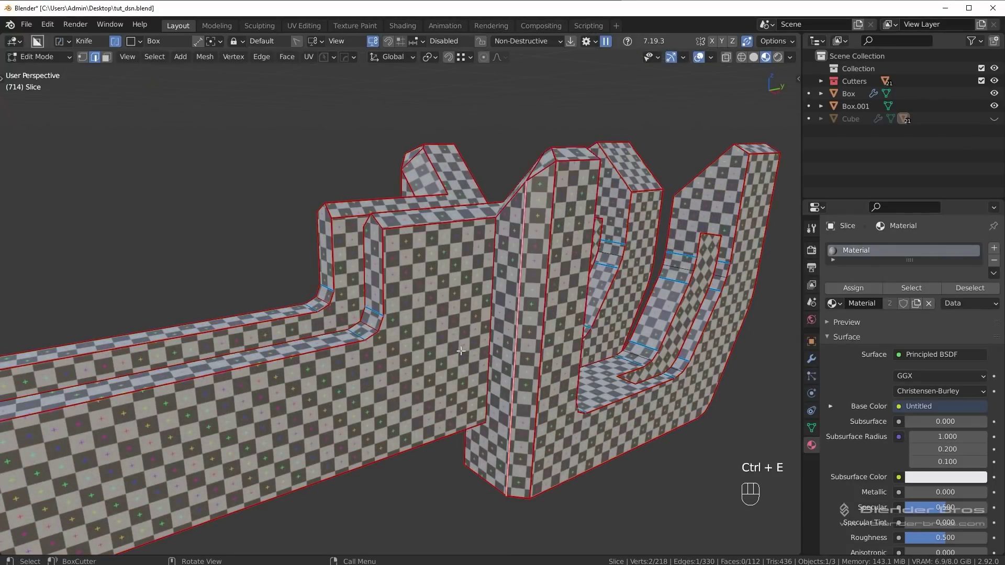
click(543, 335)
key(ctrl+e)
drag(639, 323, 608, 323)
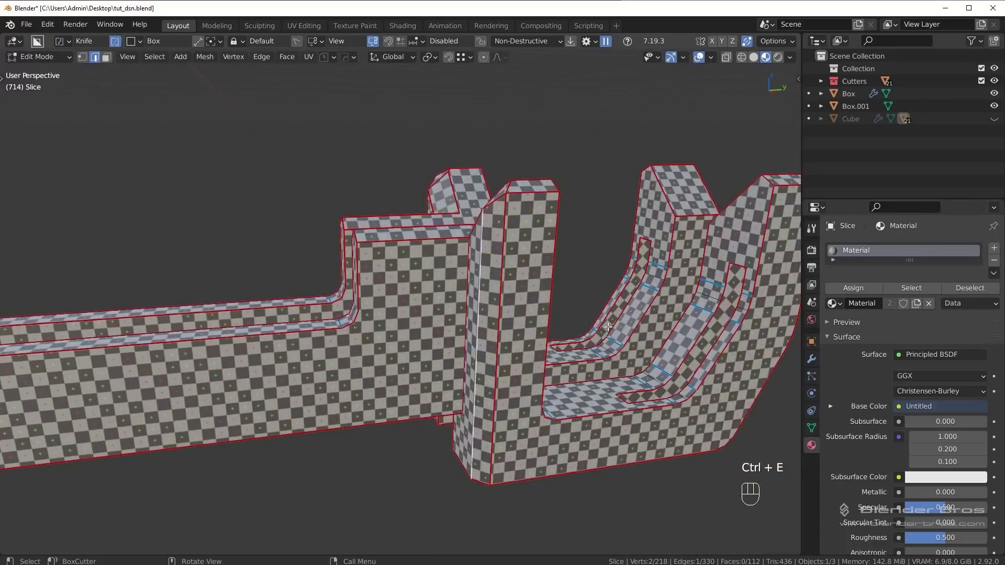
drag(614, 325, 627, 332)
Step: Return to Object Mode and mirror the Slice piece with Symmetry
key(Tab)
drag(545, 277, 571, 282)
key(alt+x)
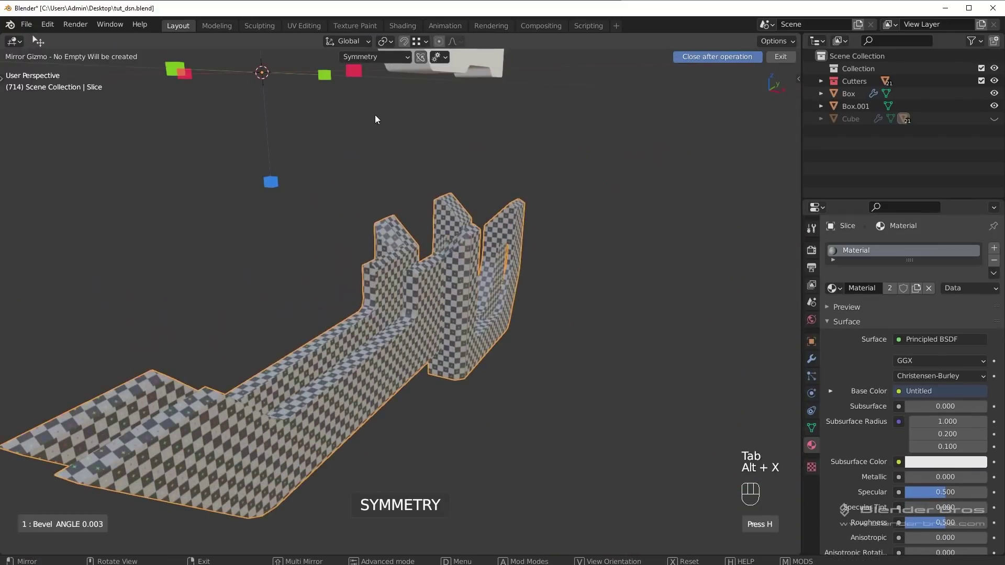
middle_click(390, 140)
click(391, 143)
drag(552, 266, 472, 250)
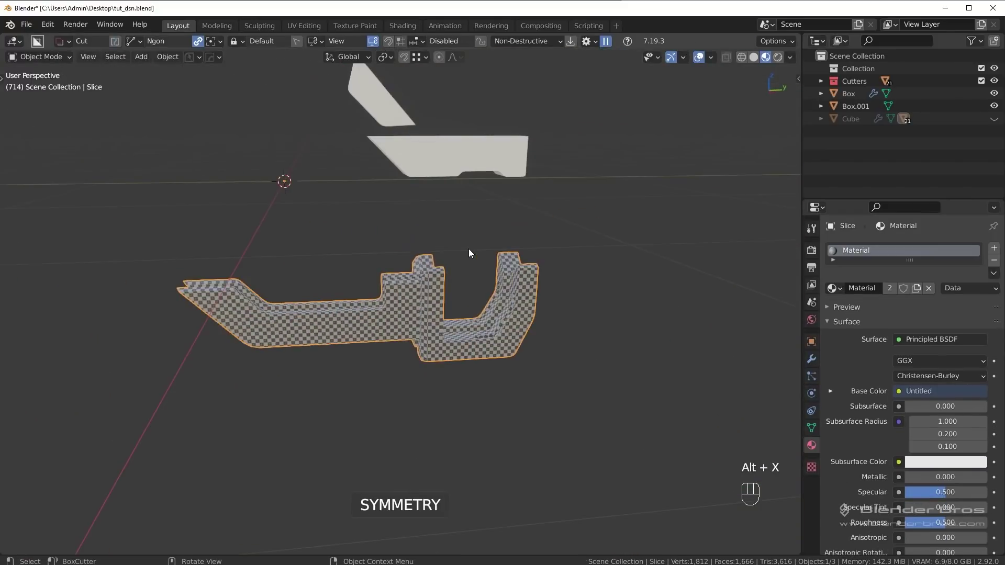
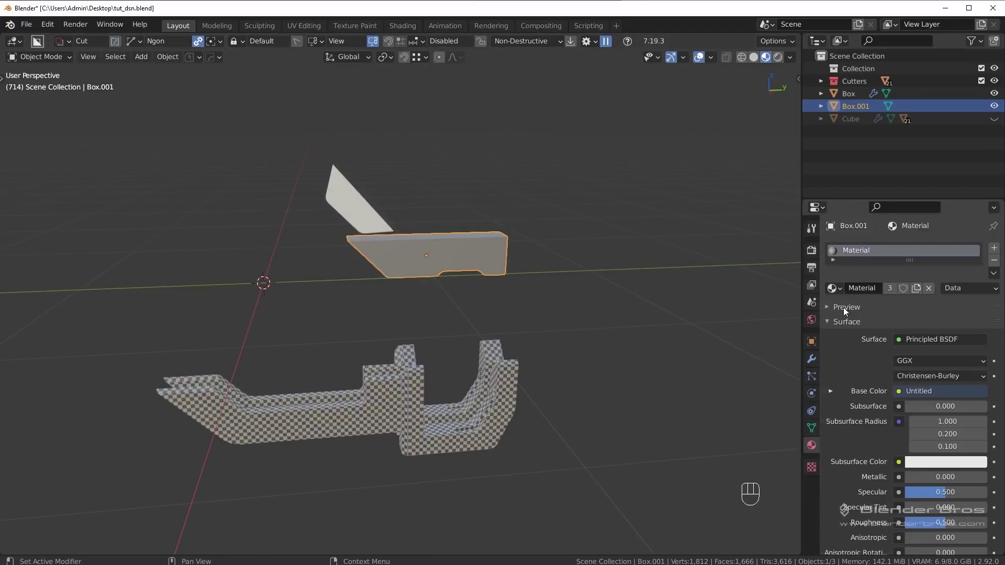
Step: Enter Edit Mode on Box.001, mark its edges as seams and unwrap the whole piece
key(Tab)
middle_click(492, 274)
key(alt+a)
drag(155, 60, 208, 169)
drag(569, 286, 590, 264)
key(ctrl+e)
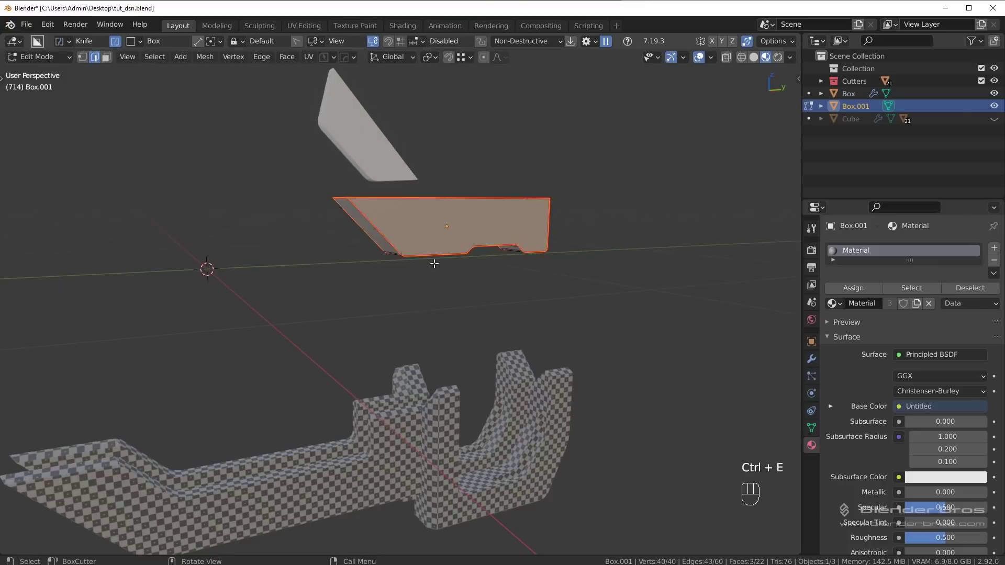
drag(523, 267, 489, 289)
key(a)
key(u)
middle_click(568, 300)
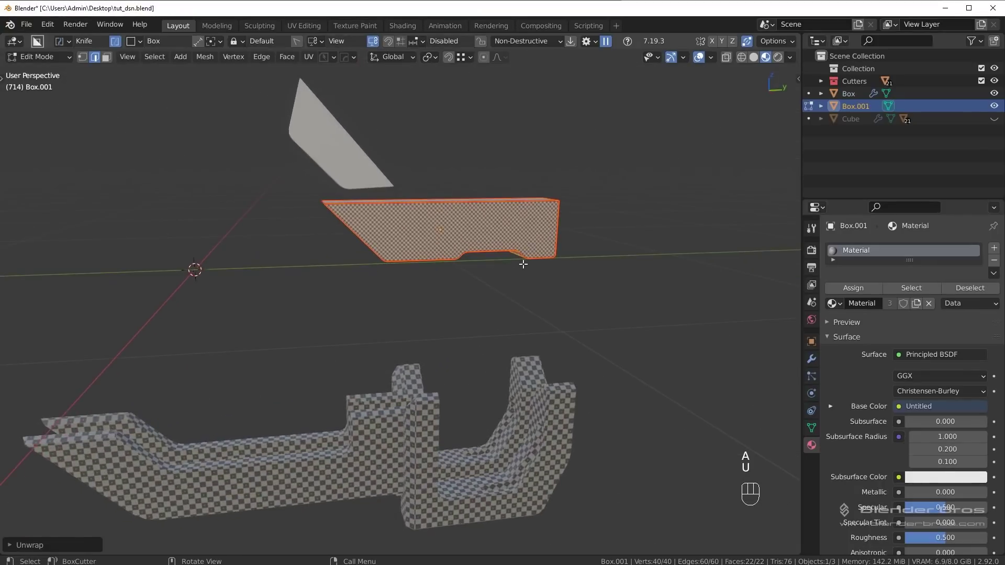
Step: Undo, reselect the sharp edges and re-mark the seams, then return to Object Mode
key(ctrl+z)
drag(552, 309, 417, 273)
drag(446, 192, 471, 265)
middle_click(475, 238)
key(ctrl+shift+alt+a)
key(ctrl+e)
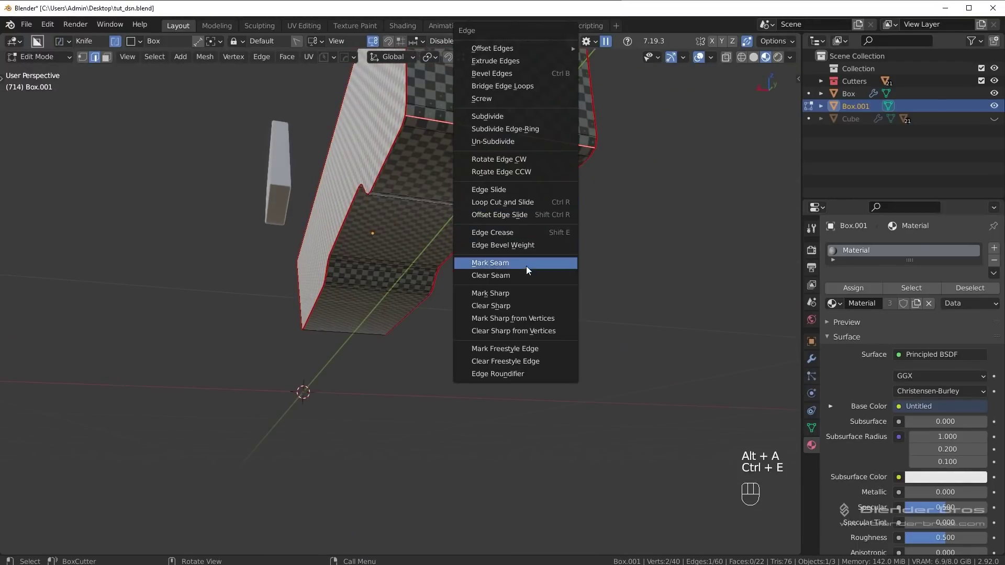
drag(491, 179, 499, 228)
drag(517, 315, 522, 231)
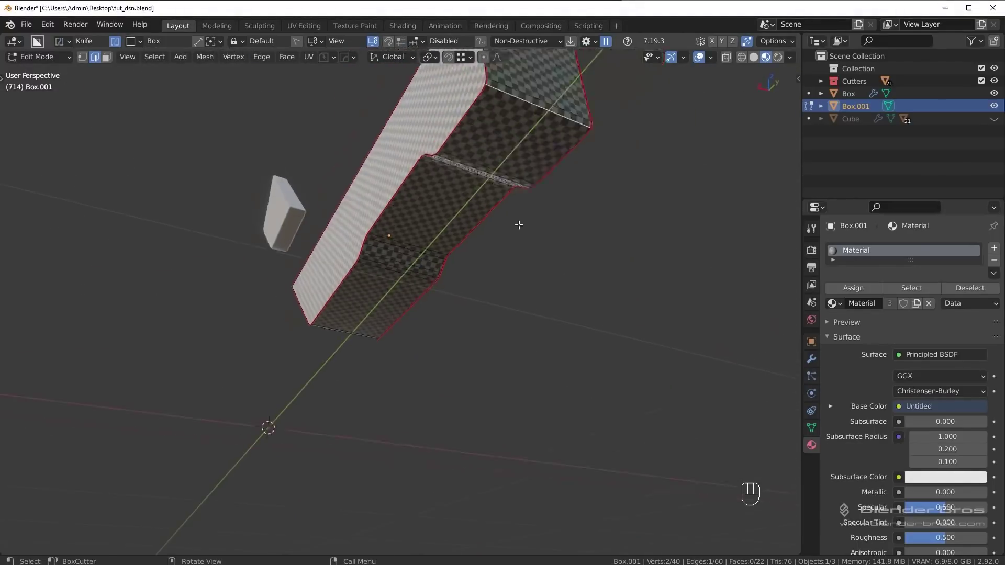
drag(479, 223, 586, 210)
drag(550, 271, 538, 353)
key(Tab)
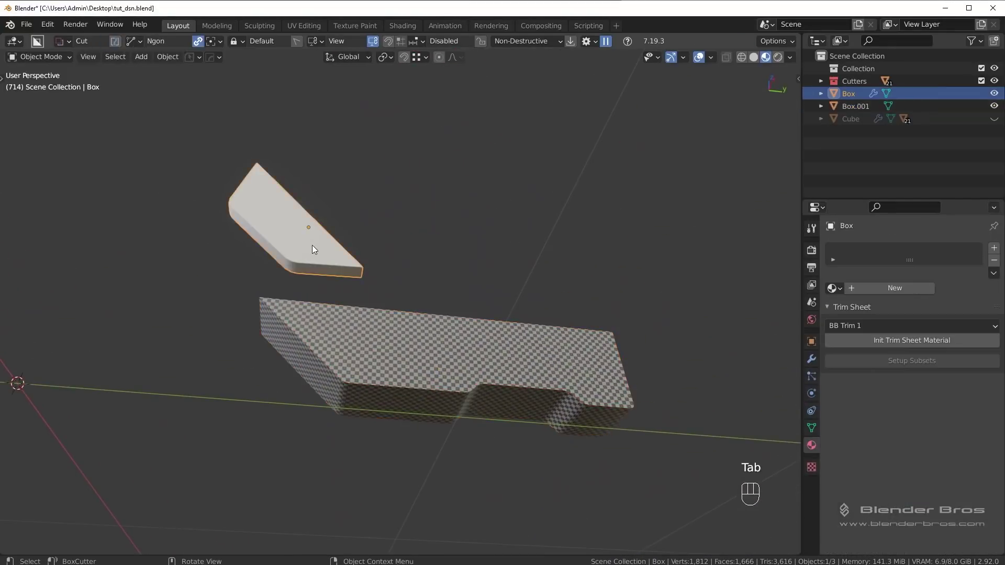
Step: Face the angled plate in Right Orthographic view and choose an 8-vertex Circle cutter
drag(378, 209, 550, 261)
drag(521, 239, 503, 307)
key(KP_3)
key(d)
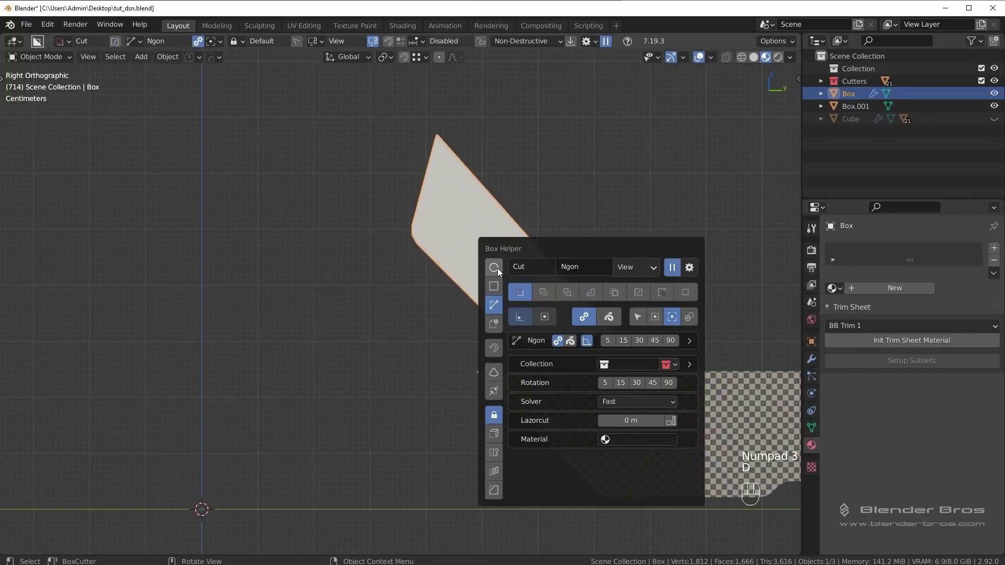
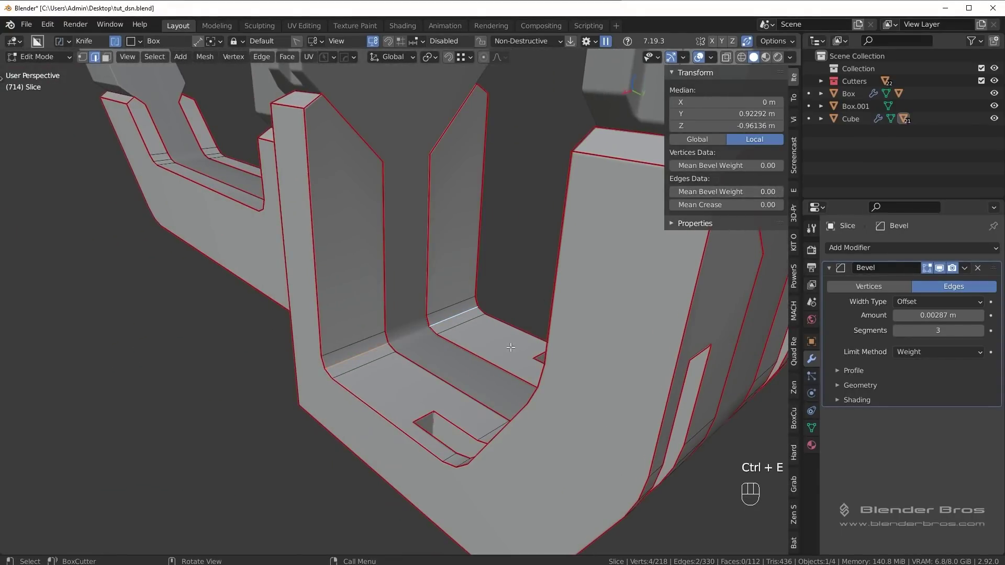
Step: Cut the eight-sided hole through the angled plate and enter Edit Mode
key(alt+a)
drag(456, 374, 479, 385)
drag(442, 393, 467, 435)
drag(463, 442, 513, 432)
key(Tab)
drag(505, 328, 597, 332)
drag(513, 263, 524, 400)
Step: Switch the plate's single-segment Bevel limit method from Angle to Weight
click(408, 170)
drag(473, 196, 447, 213)
drag(915, 351, 858, 382)
drag(452, 271, 408, 252)
drag(436, 263, 485, 361)
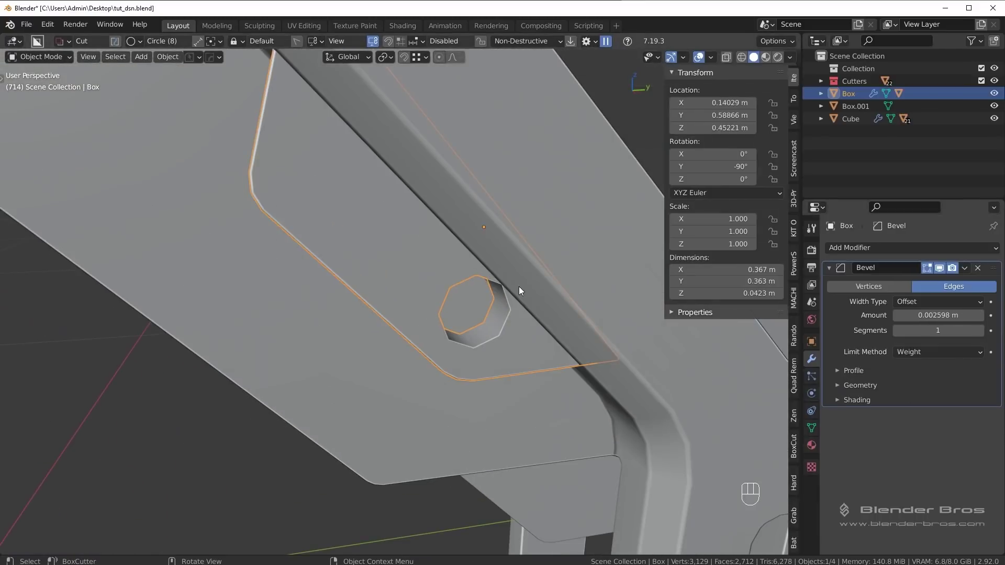
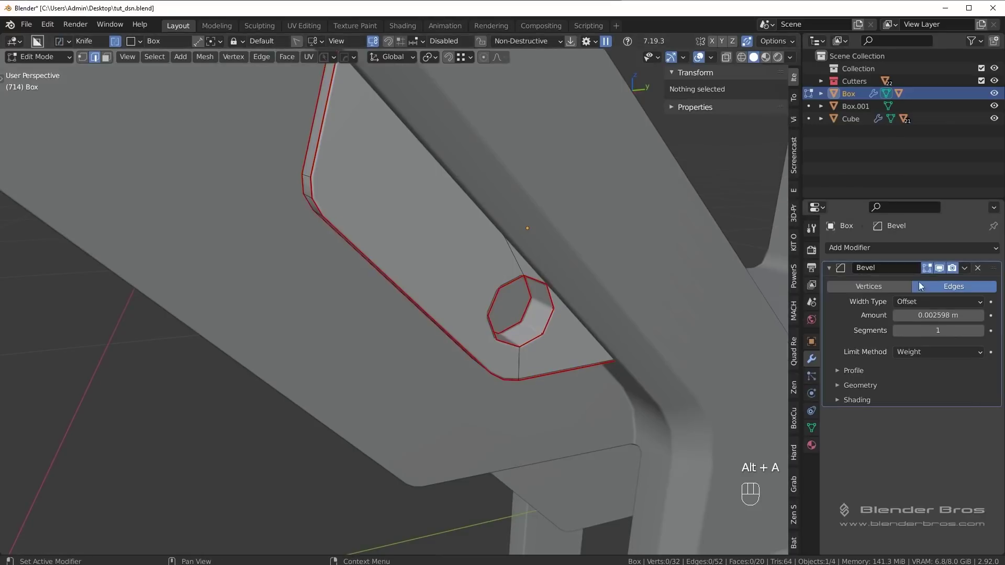
Step: Give the hole's rim edges Bevel Weight 1.0 and mark them sharp
click(932, 270)
click(932, 270)
click(932, 270)
click(541, 303)
key(KP_Decimal)
drag(400, 329, 335, 332)
click(269, 330)
click(261, 193)
drag(317, 188, 355, 171)
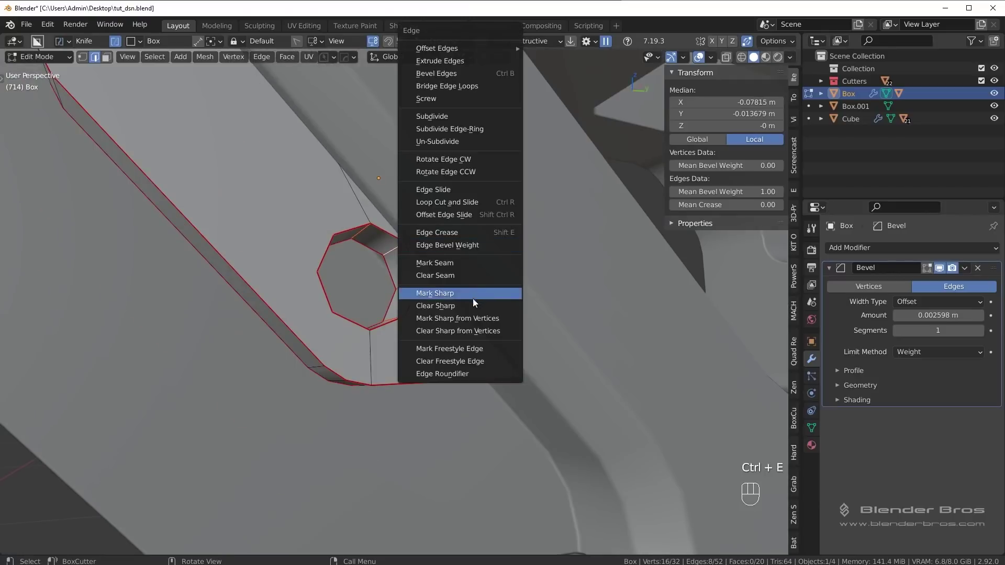
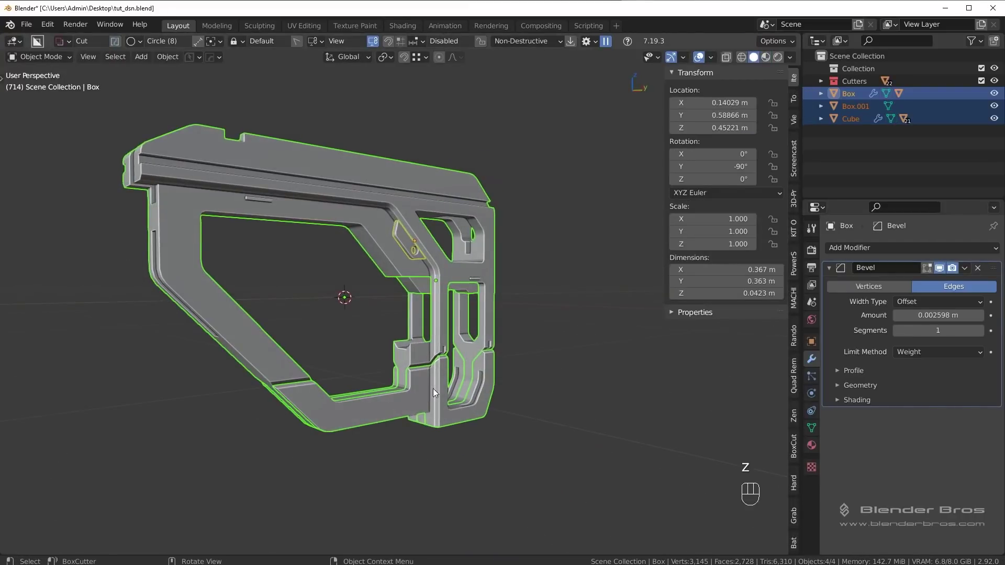
Step: Join the plate and lower piece into the stock with Ctrl+J, then undo and re-check the view
click(426, 390)
click(269, 335)
key(a)
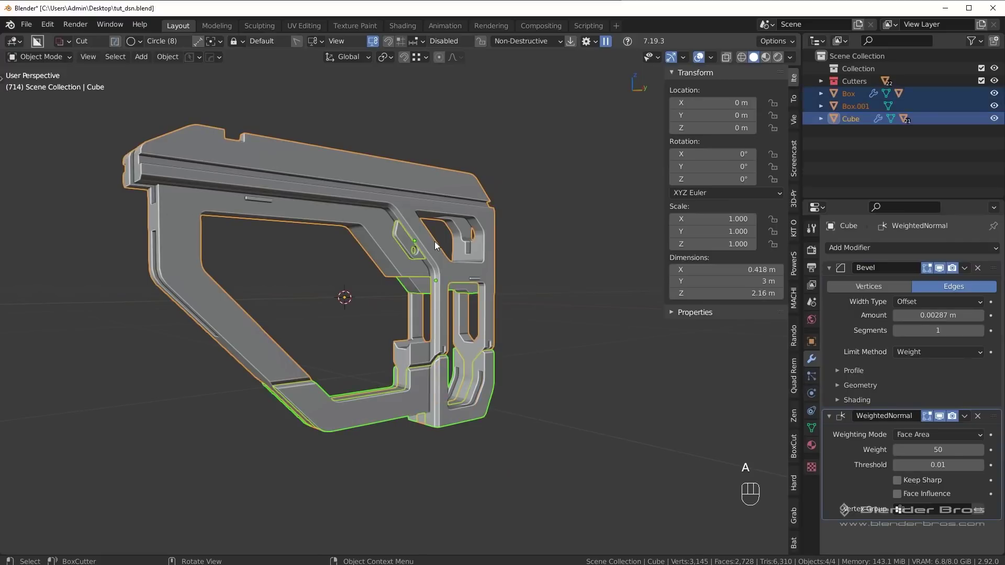
key(ctrl+j)
drag(389, 273, 355, 271)
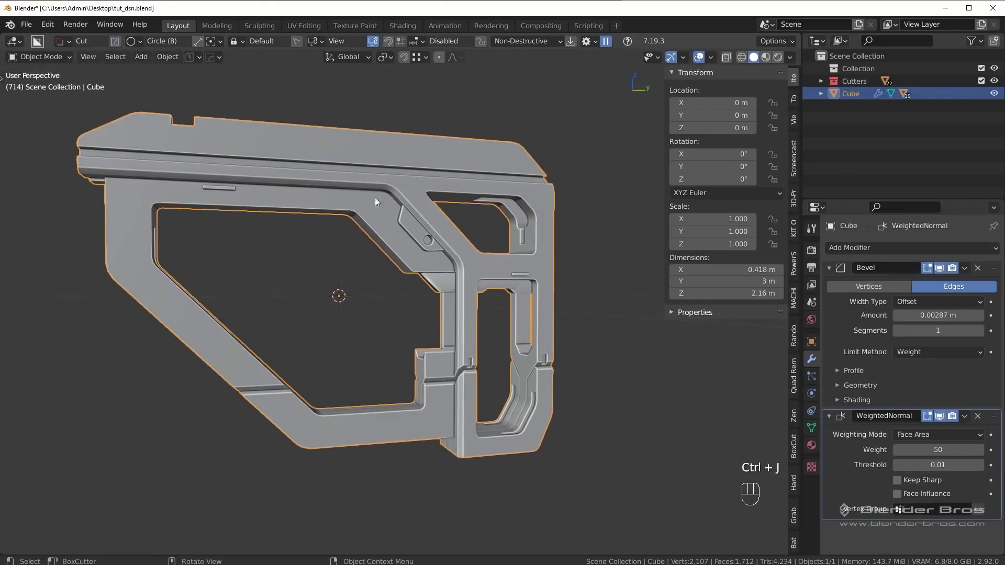
middle_click(440, 218)
middle_click(517, 303)
key(ctrl+z)
drag(507, 309, 450, 267)
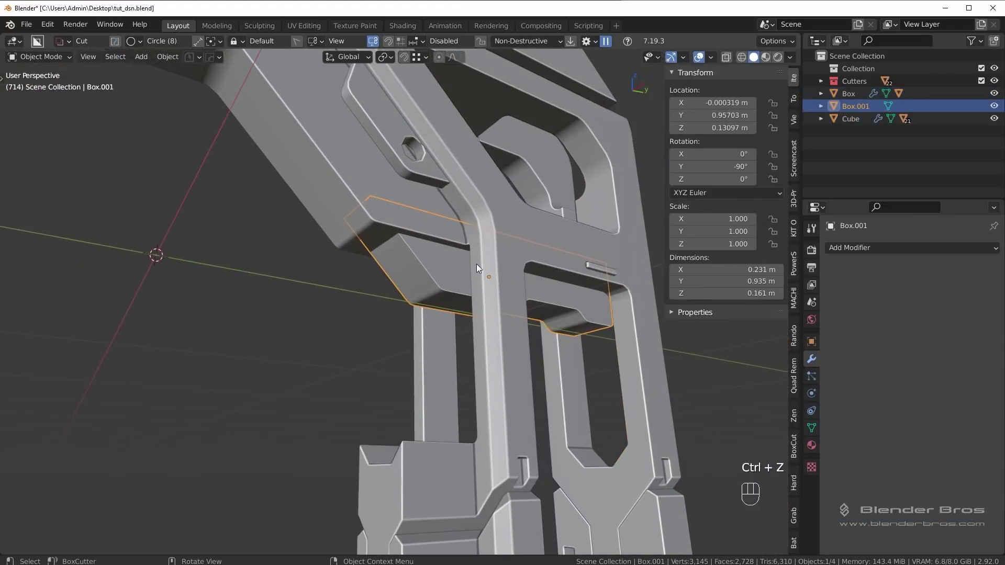
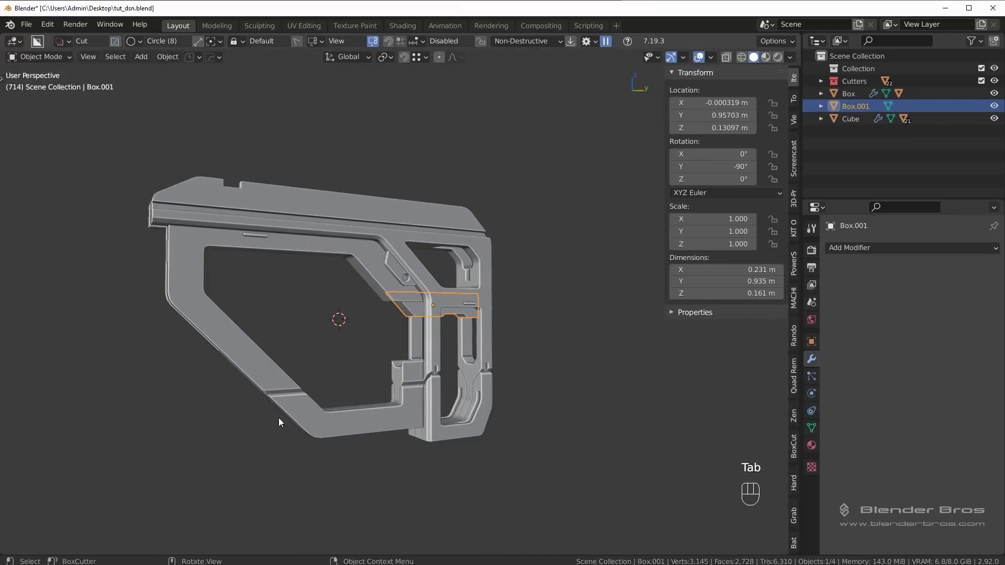
Step: Retry the join into the Cube, undo it and clear the selection back to the stock body
click(244, 352)
key(a)
key(ctrl+j)
key(ctrl+z)
key(alt+a)
drag(454, 357, 414, 368)
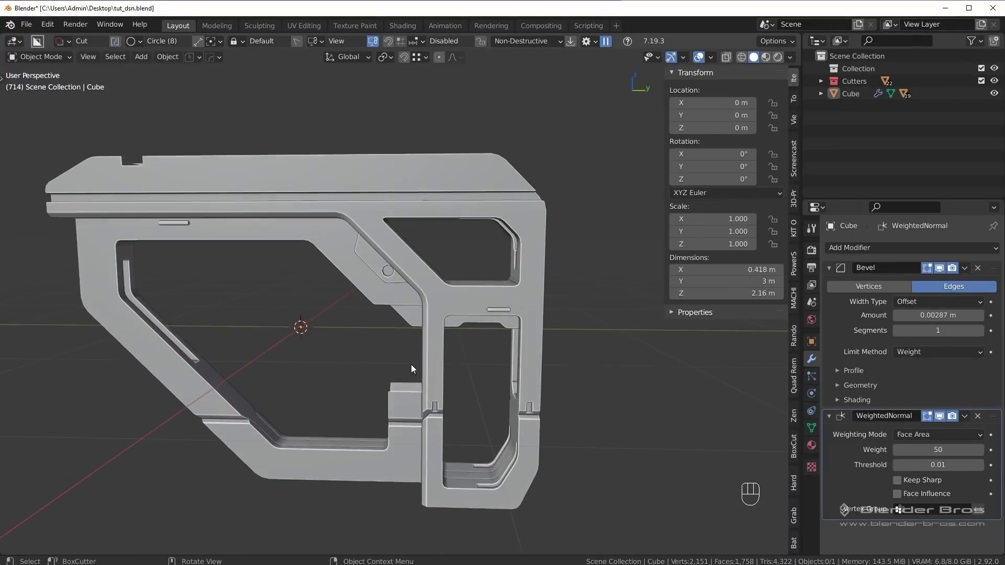
Step: Switch the viewport to solid grey shading and turn the stock to a side view
middle_click(444, 363)
key(z)
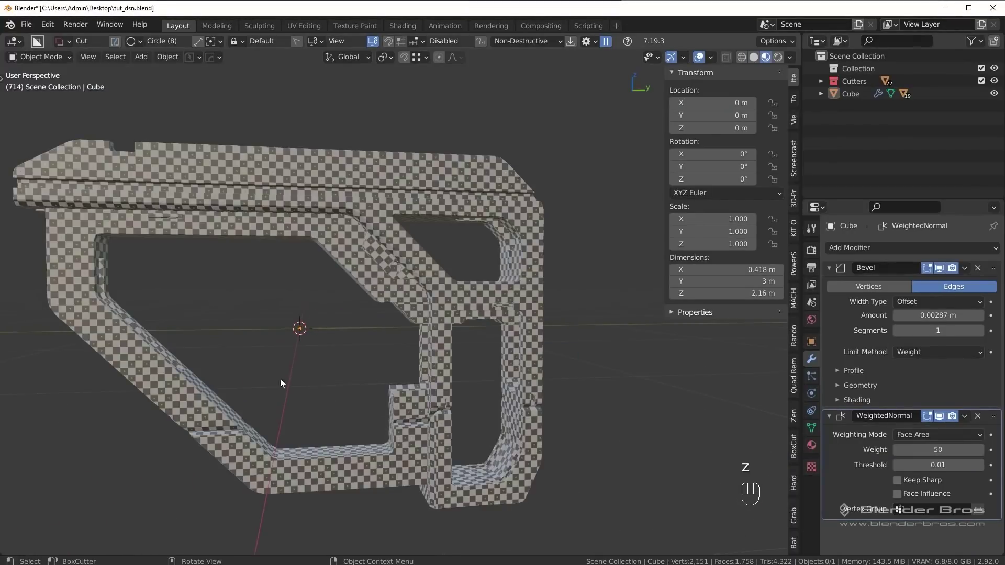
drag(367, 344, 388, 351)
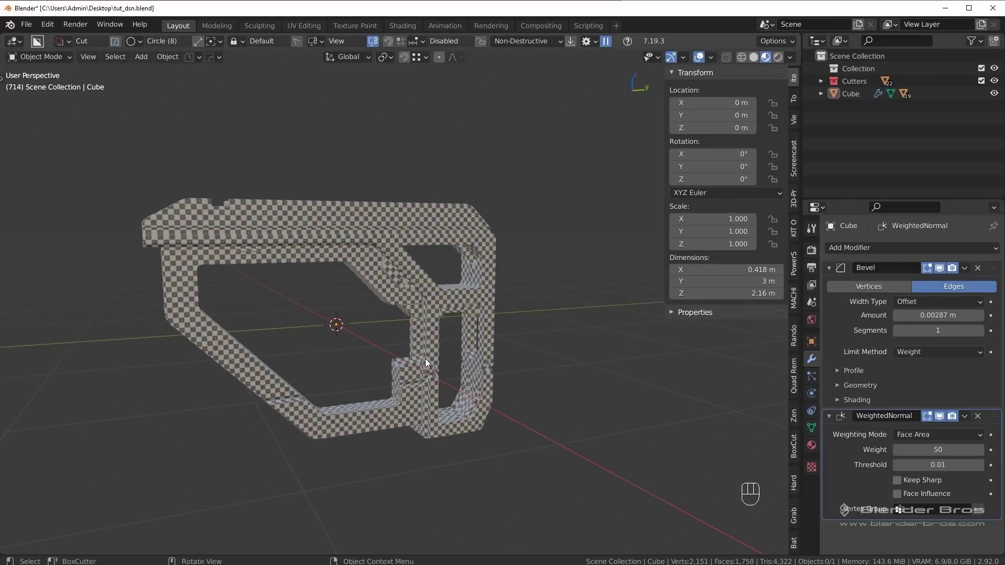
drag(476, 367, 455, 365)
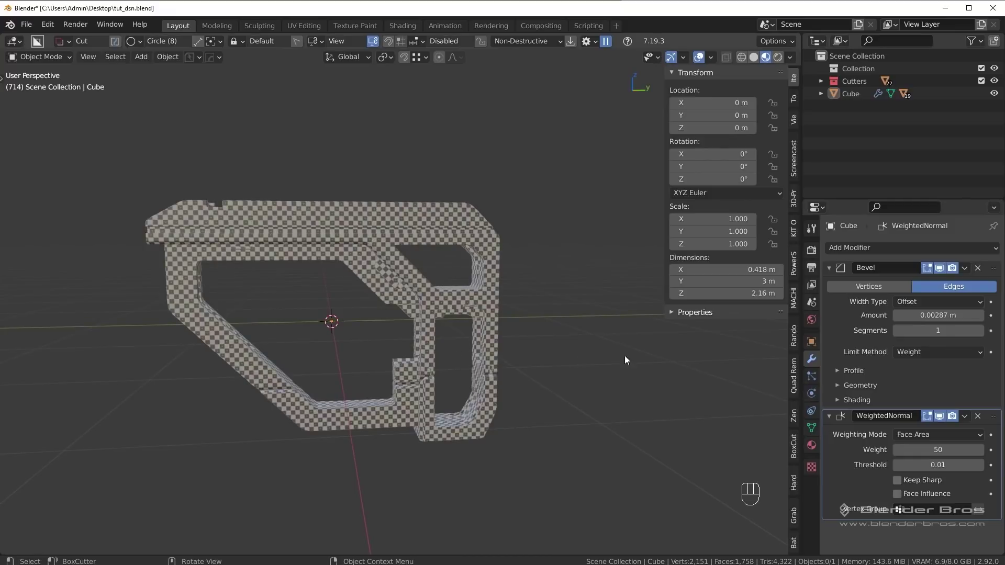
Step: Collapse the Bevel and WeightedNormal panels and hide the sidebar with N
click(831, 271)
drag(831, 290, 787, 300)
middle_click(526, 318)
key(n)
middle_click(540, 313)
key(z)
middle_click(579, 316)
key(alt+v)
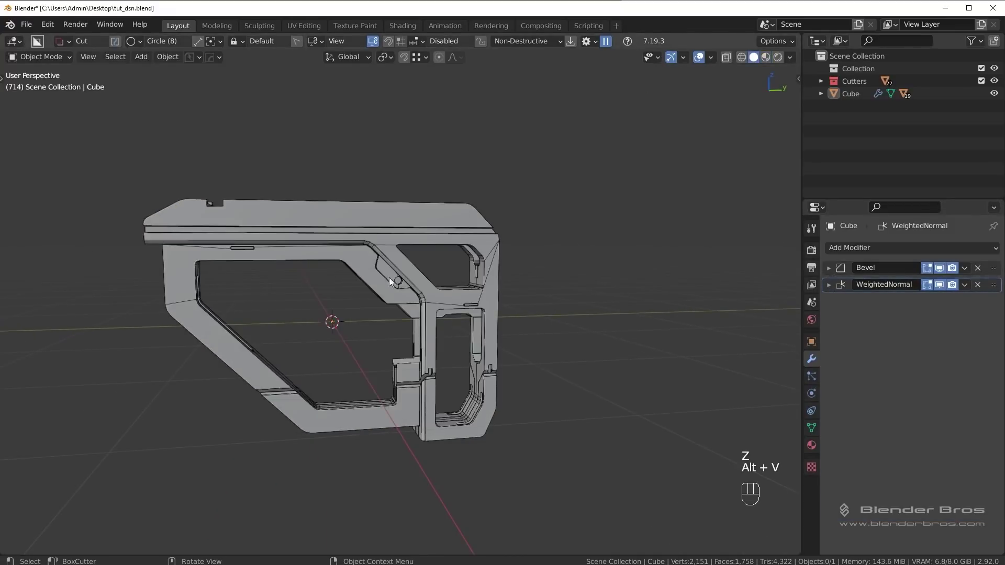
Step: Re-centre the stock side-on without the wireframe overlay and select the Cube
drag(452, 285, 560, 285)
middle_click(568, 289)
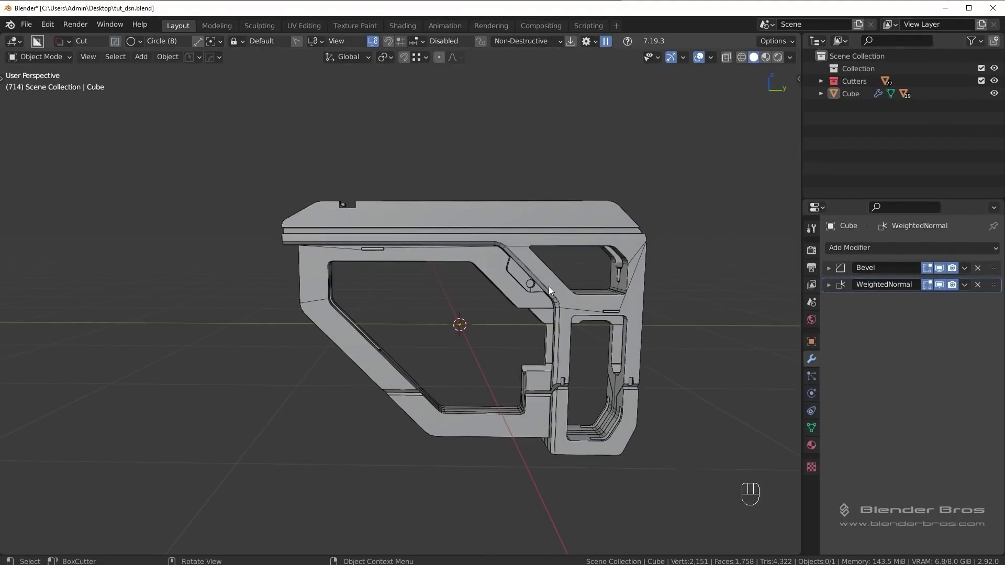
key(alt+v)
drag(506, 302, 462, 300)
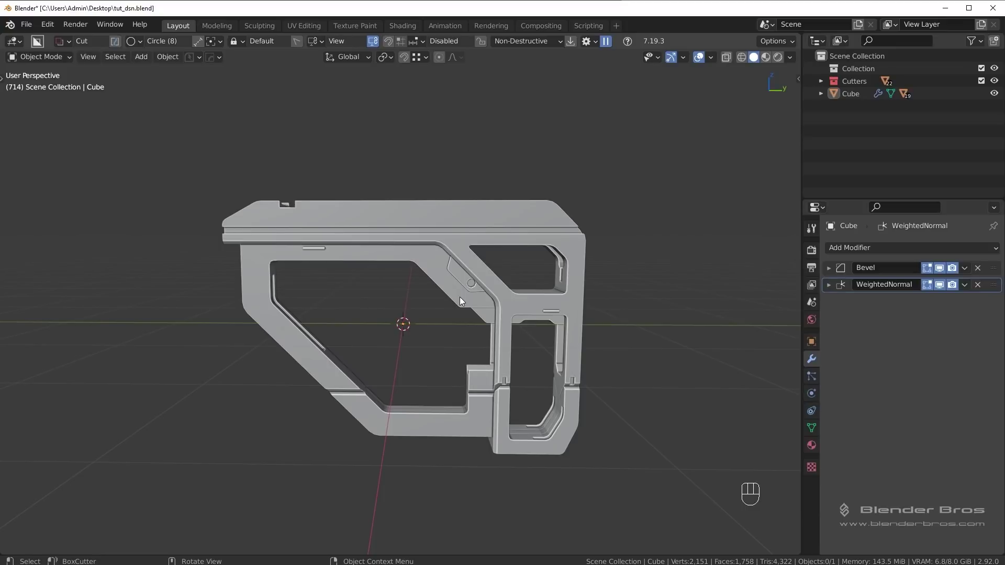
middle_click(460, 298)
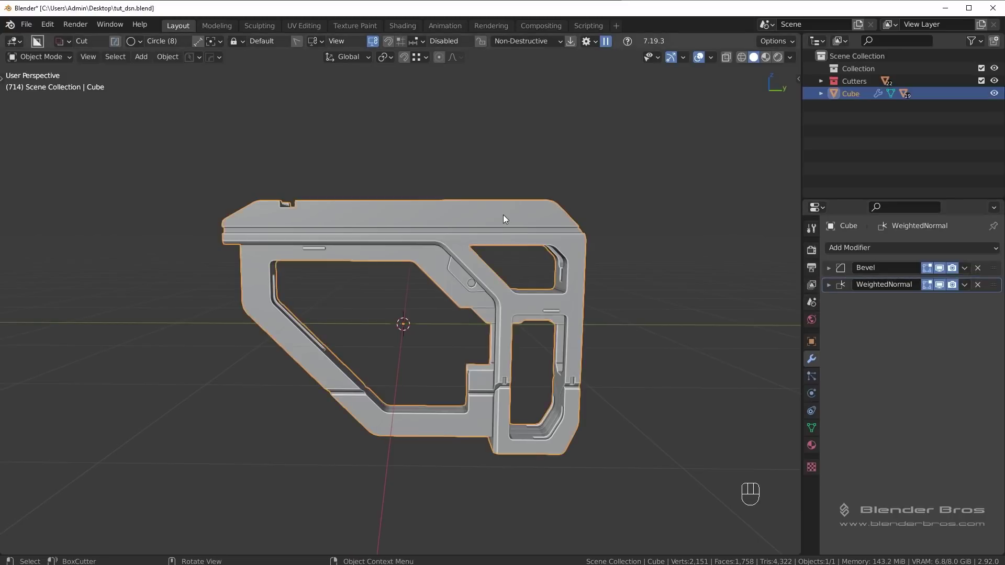
Step: Add a Triangulate modifier below Bevel and WeightedNormal on the Cube
key(alt+v)
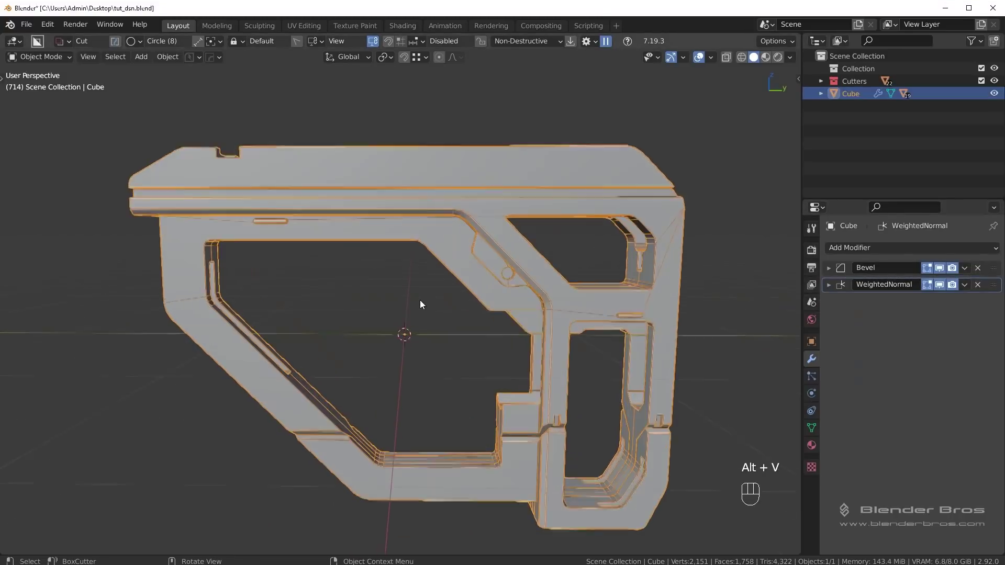
middle_click(451, 301)
key(alt+v)
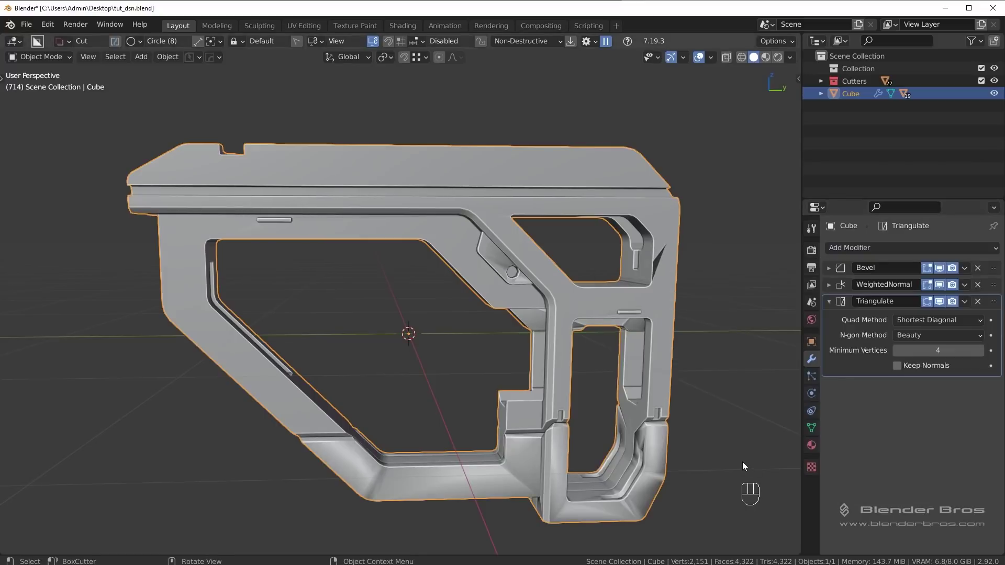
Step: Try moving Triangulate above WeightedNormal, then put it back at the end of the stack
click(901, 368)
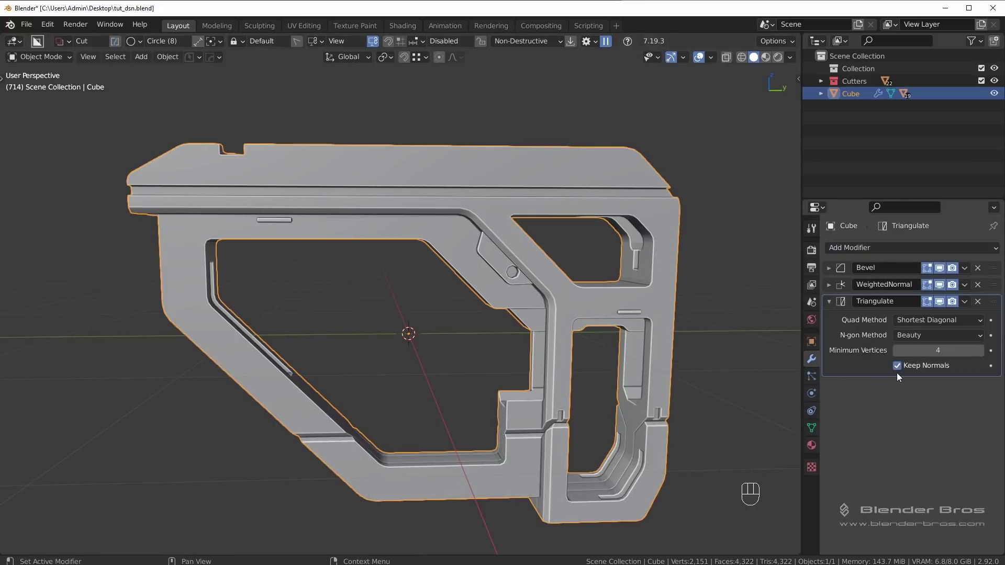
click(900, 369)
drag(998, 306, 959, 292)
key(ctrl+z)
middle_click(634, 314)
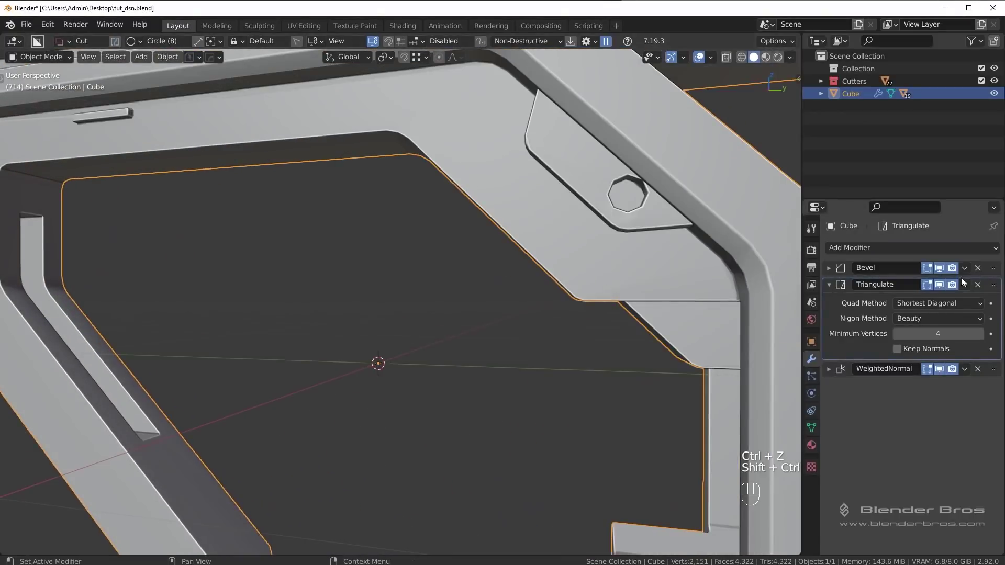
drag(993, 289, 990, 380)
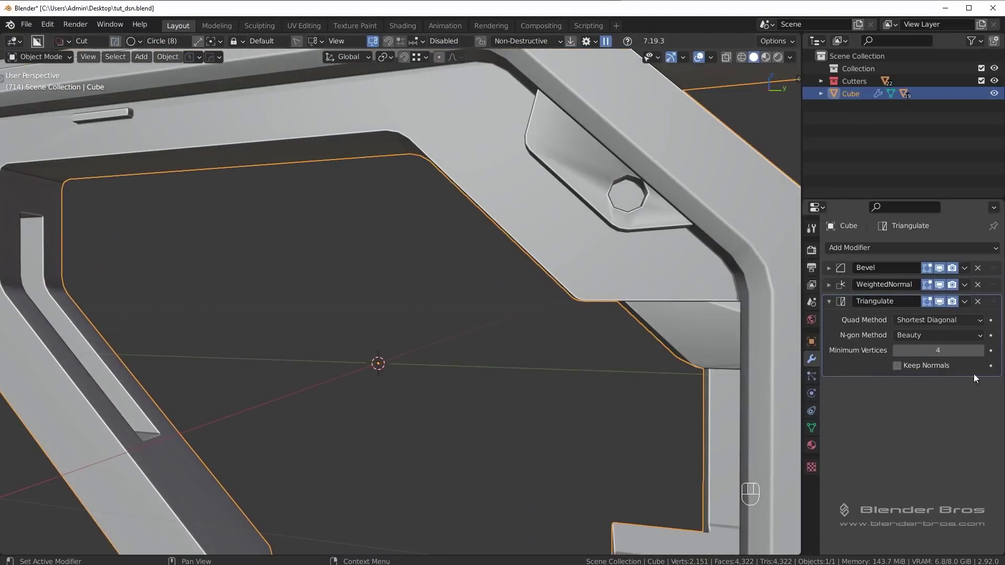
Step: Enable Keep Normals on Triangulate and zoom out to see the whole stock
click(901, 366)
middle_click(715, 349)
drag(527, 352, 601, 346)
drag(595, 349, 562, 350)
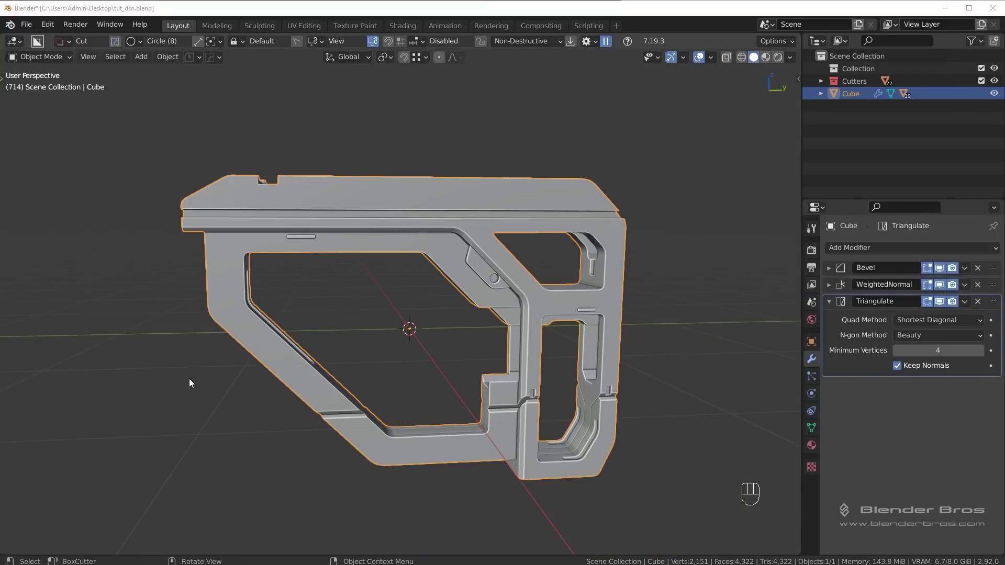